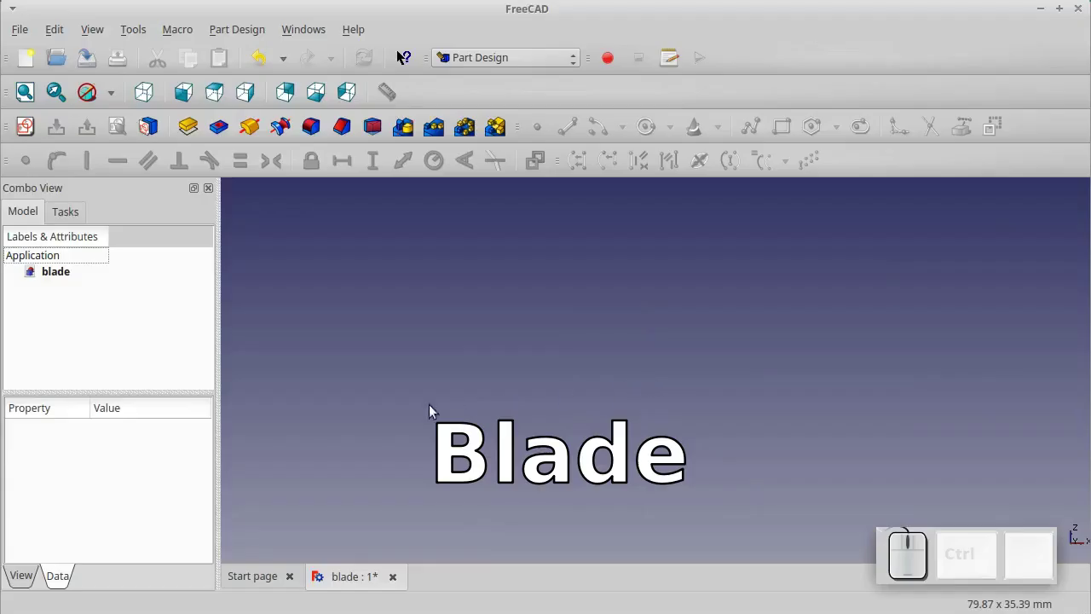
Draw a 2.5 mm radius circle centred on the origin in a new XY-plane sketch
left_click(24, 127)
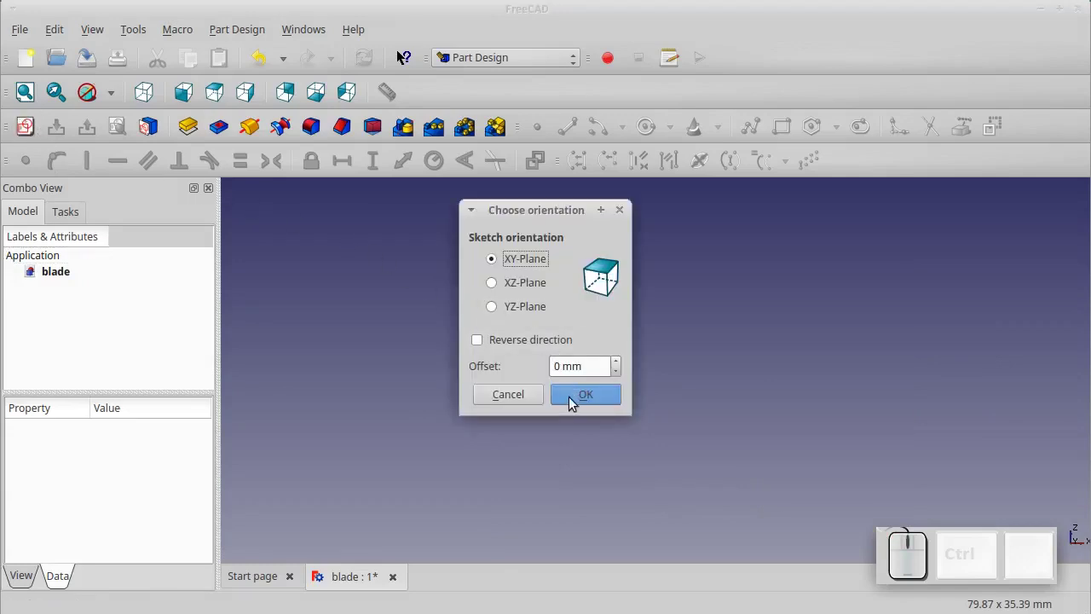
left_click(571, 401)
scroll("up", 3)
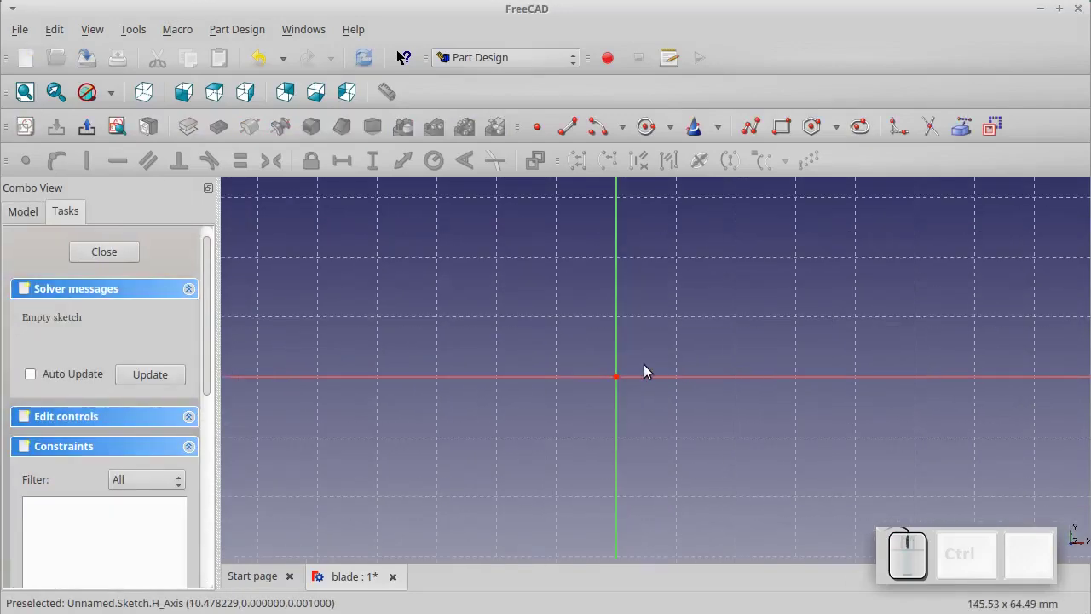
scroll("up", 3)
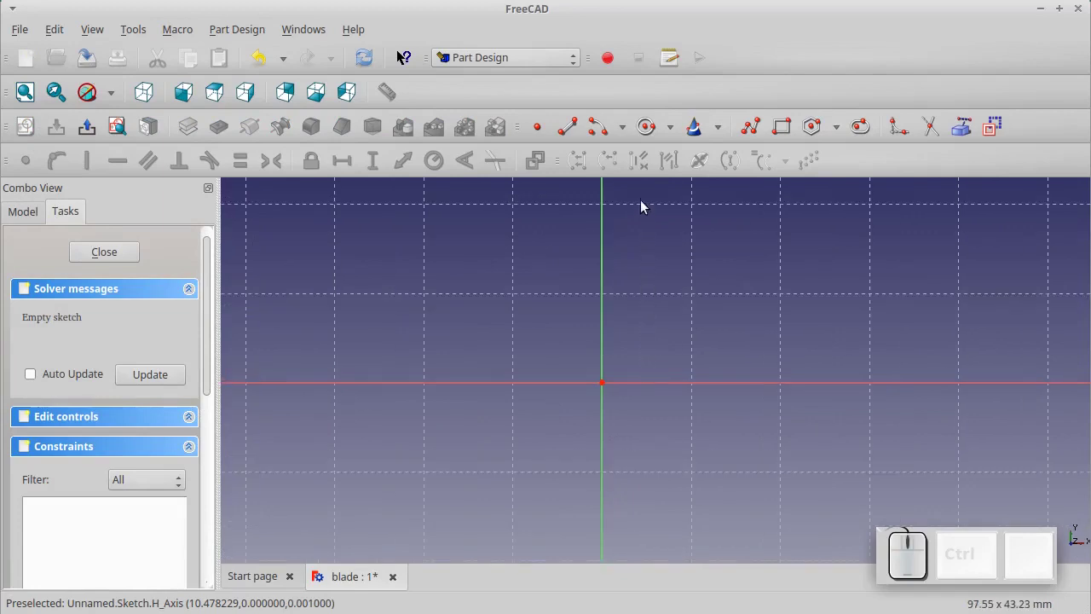
left_click(648, 132)
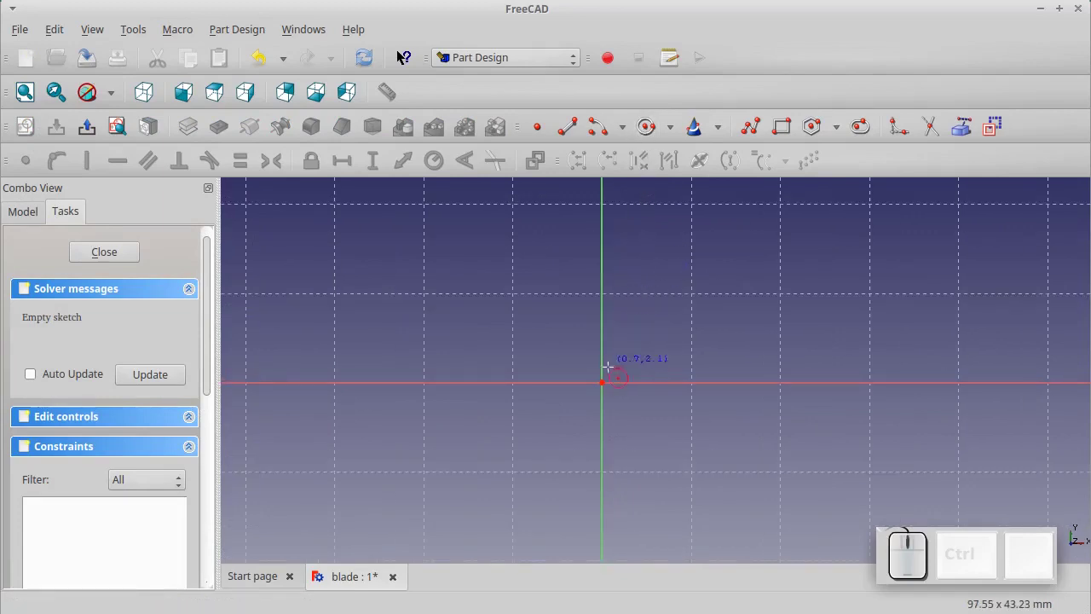
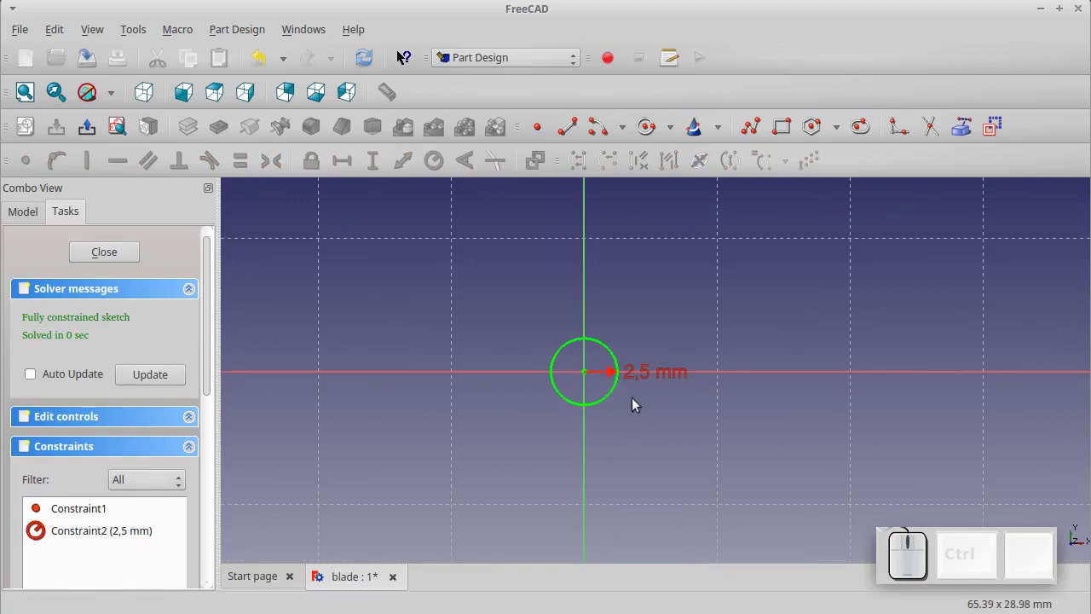
left_click(606, 144)
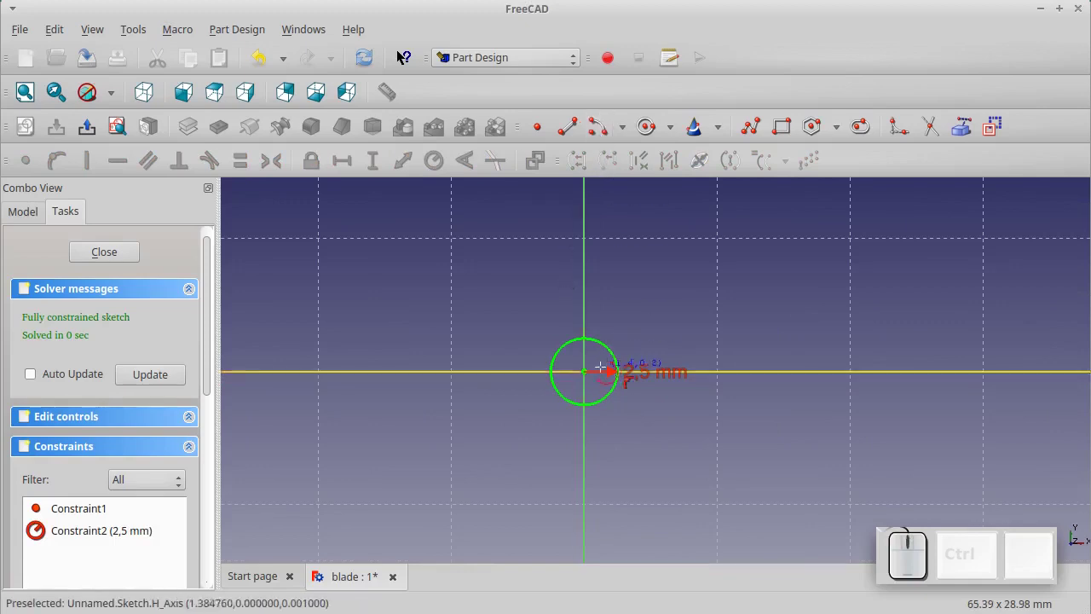
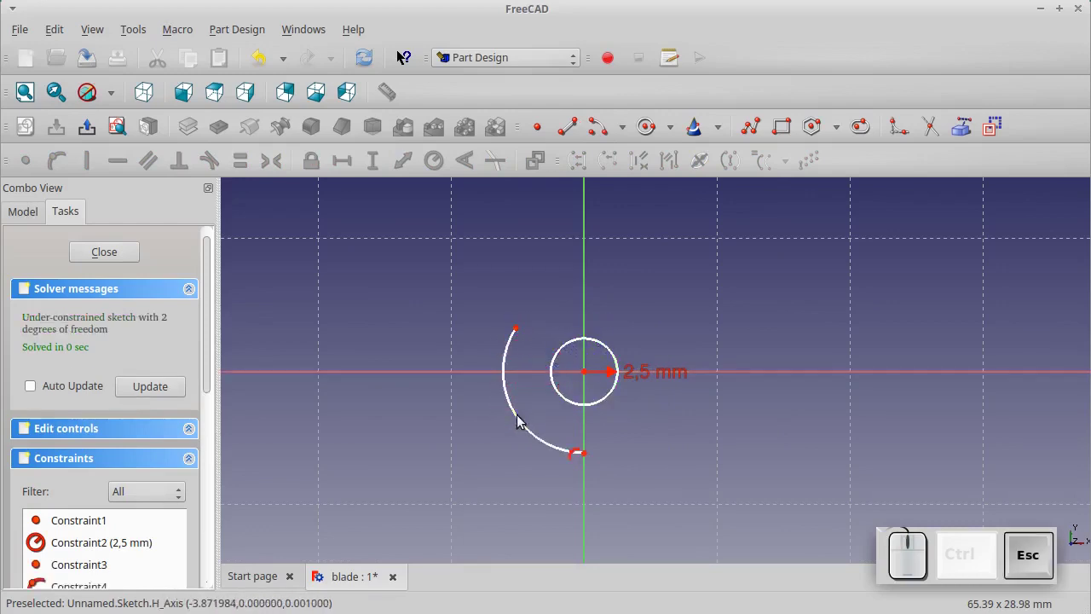
Constrain the outer arc to a 5 mm radius and a 120° angle
left_click(523, 422)
left_click(438, 168)
key("KP_5")
key("KP_Enter")
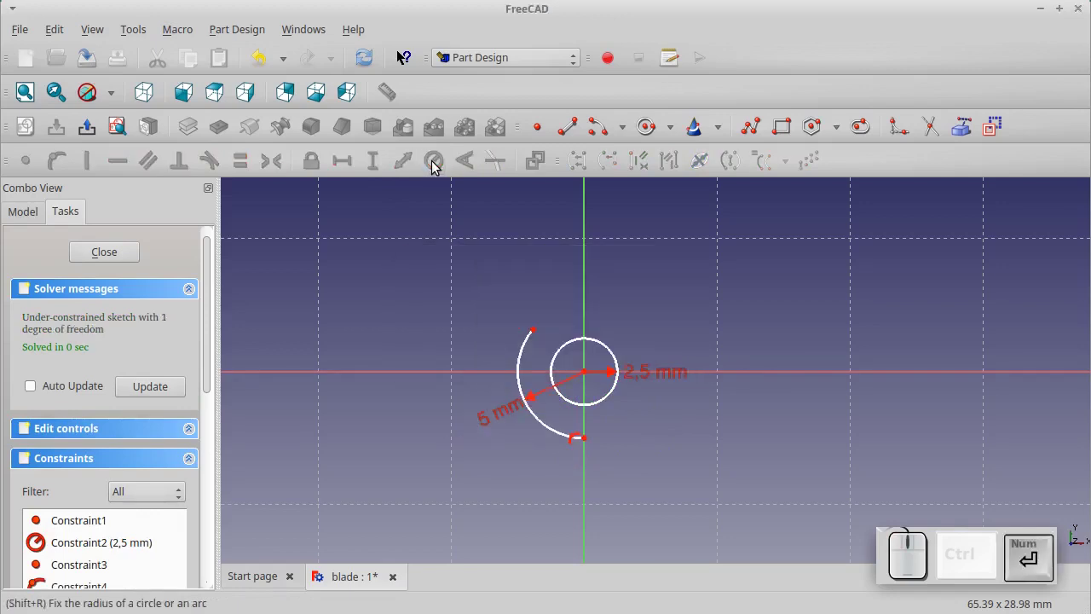
left_click(523, 362)
left_click(477, 168)
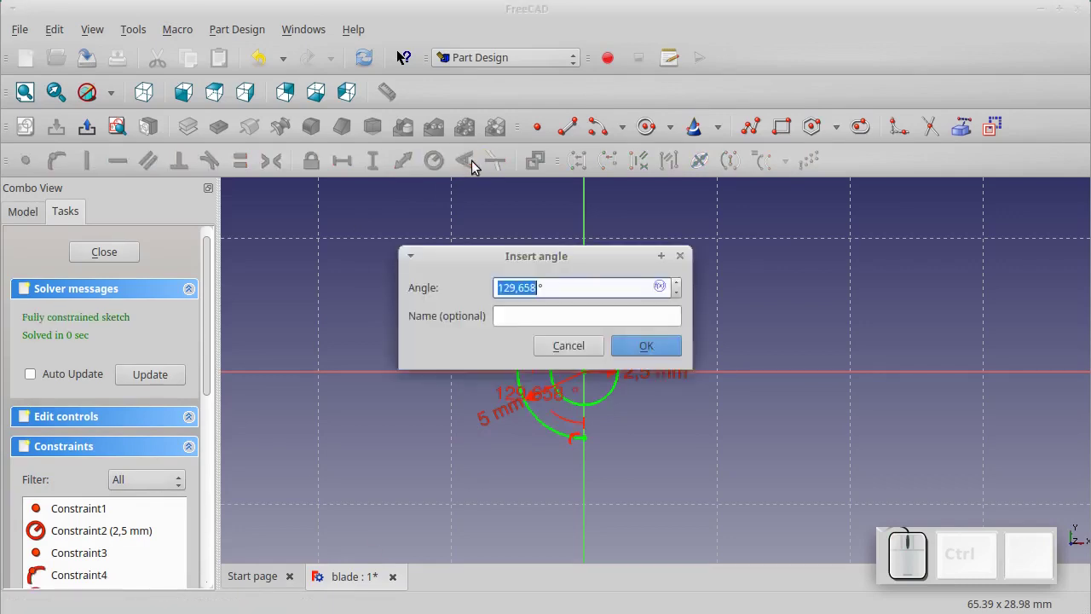
key("KP_1")
key("KP_2")
key("KP_0")
key("KP_Enter")
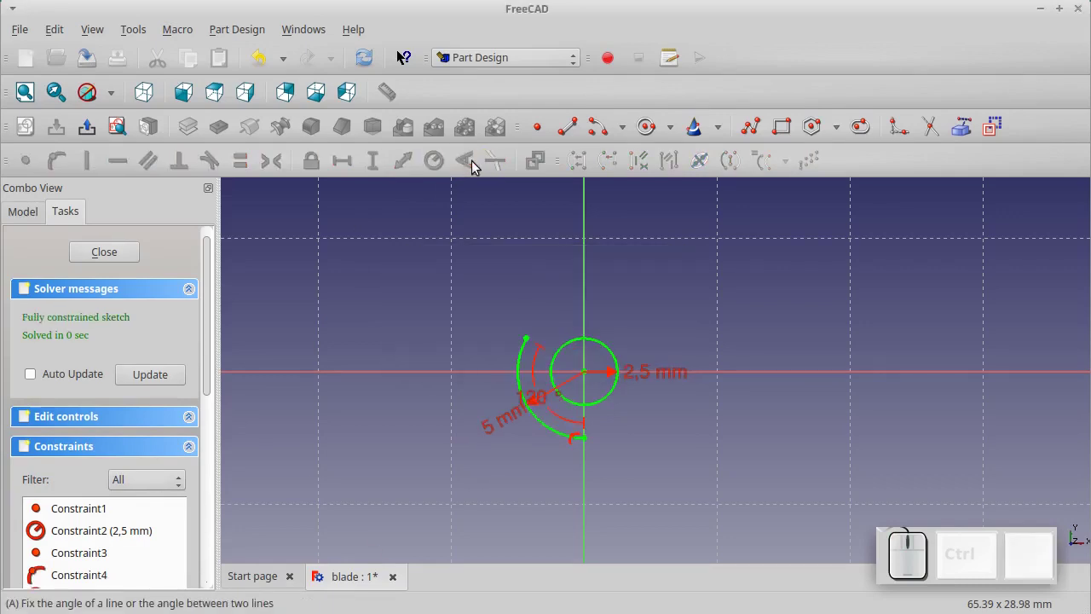
left_click(570, 134)
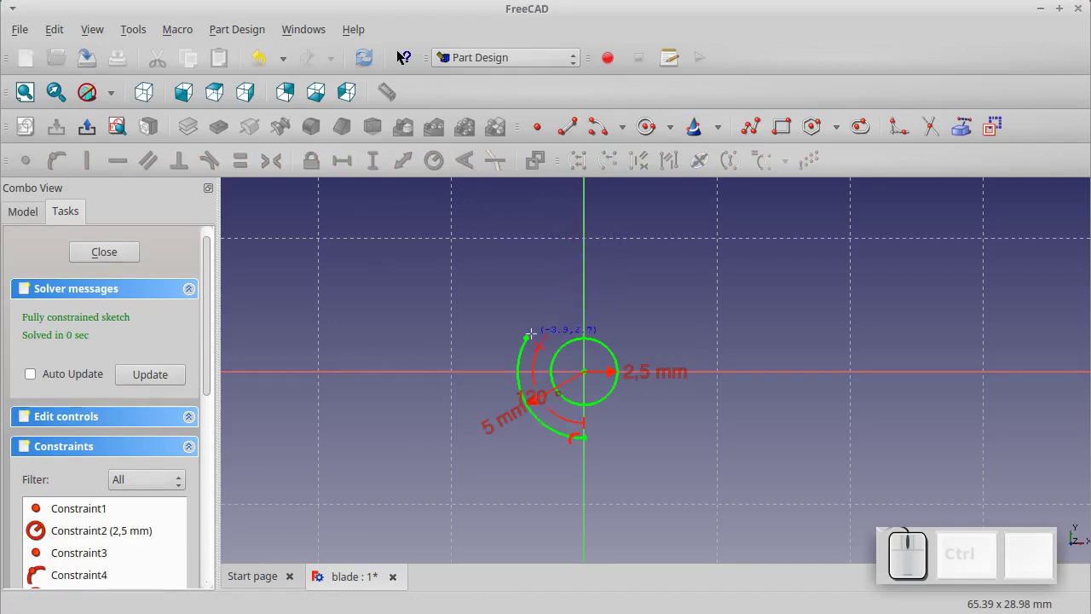
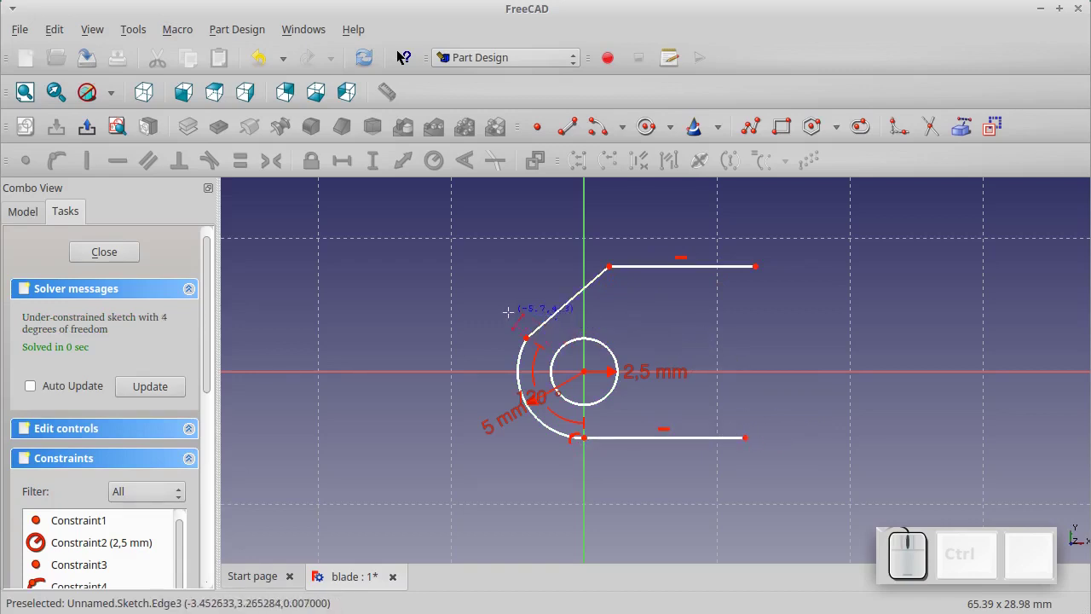
Finish the outline lines and place the slanted edge's upper corner 6 mm above centre
key("Escape")
left_click(613, 268)
left_click(314, 176)
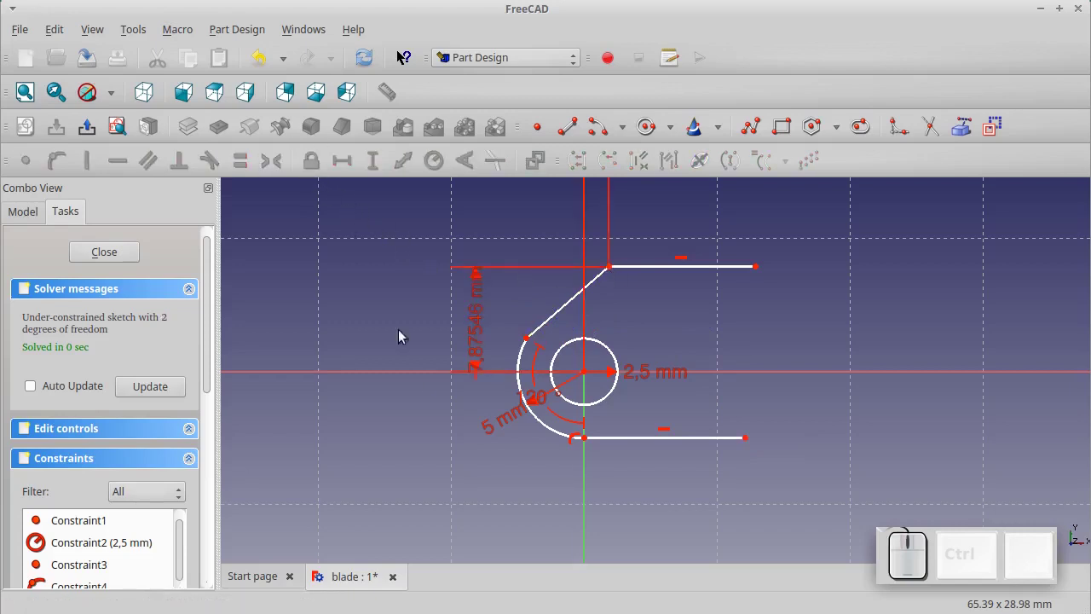
scroll("down", 3)
scroll("up", 3)
left_click(517, 291)
key("KP_1")
key("KP_Enter")
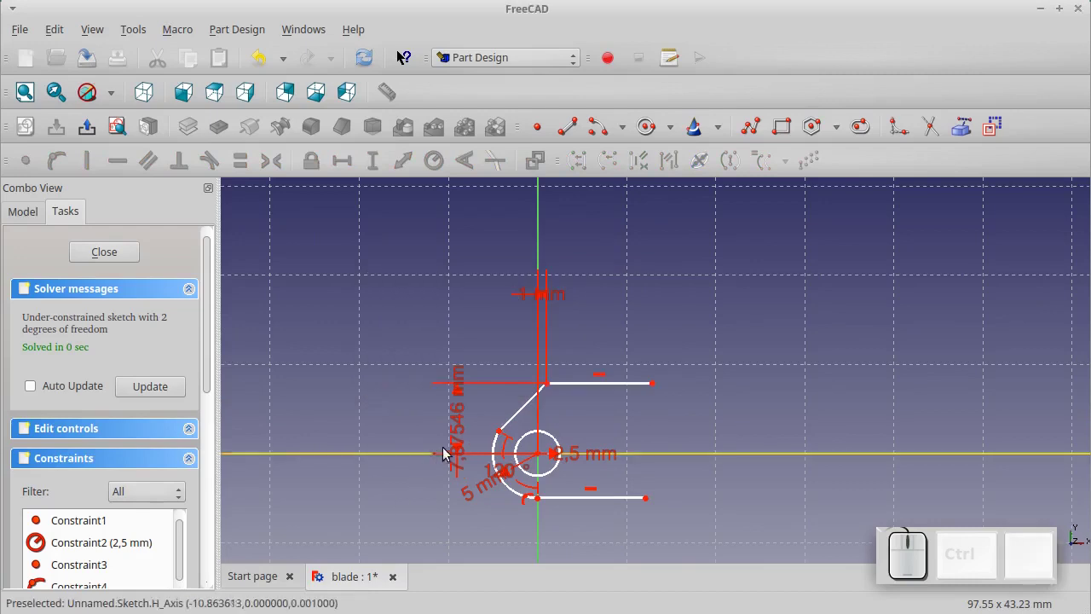
left_click(456, 446)
key("KP_6")
key("KP_Enter")
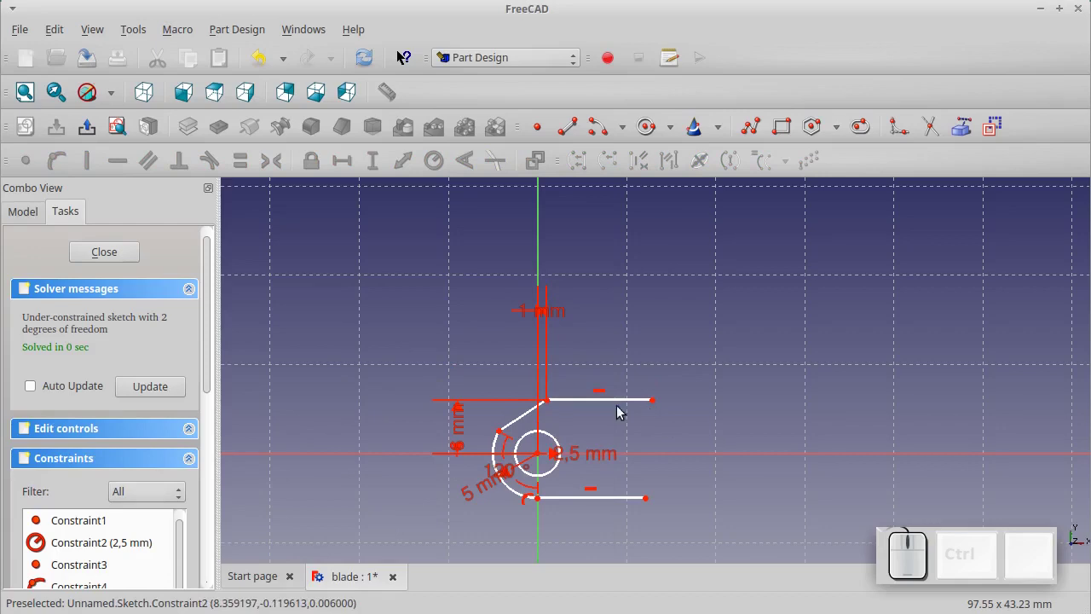
Set the top edge to 53 mm and the bottom edge to 8 mm
left_click(615, 401)
left_click(341, 167)
key("KP_5")
key("KP_3")
key("KP_Enter")
left_click(627, 500)
left_click(351, 171)
key("KP_8")
key("KP_Enter")
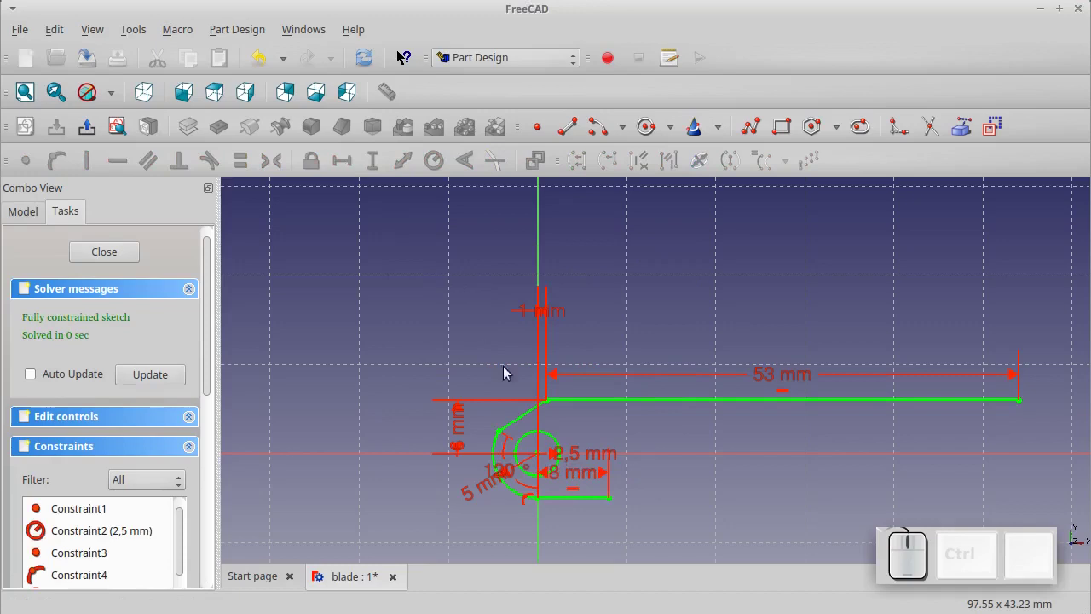
scroll("up", 3)
scroll("up", 3)
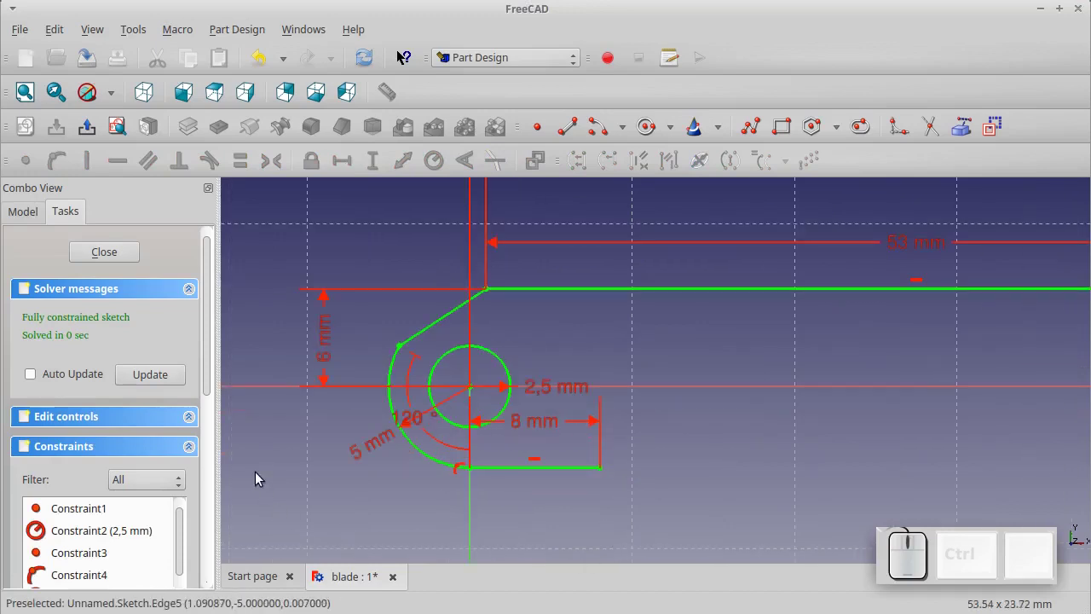
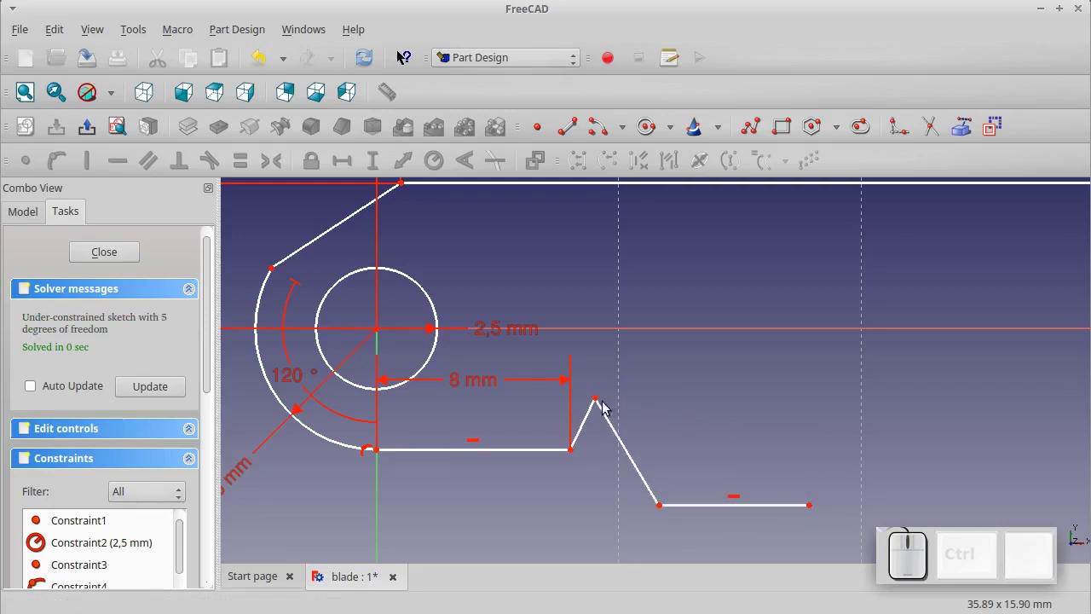
Finish the notch outline and dimension it 9 mm along and 2 mm below centre
left_click(601, 405)
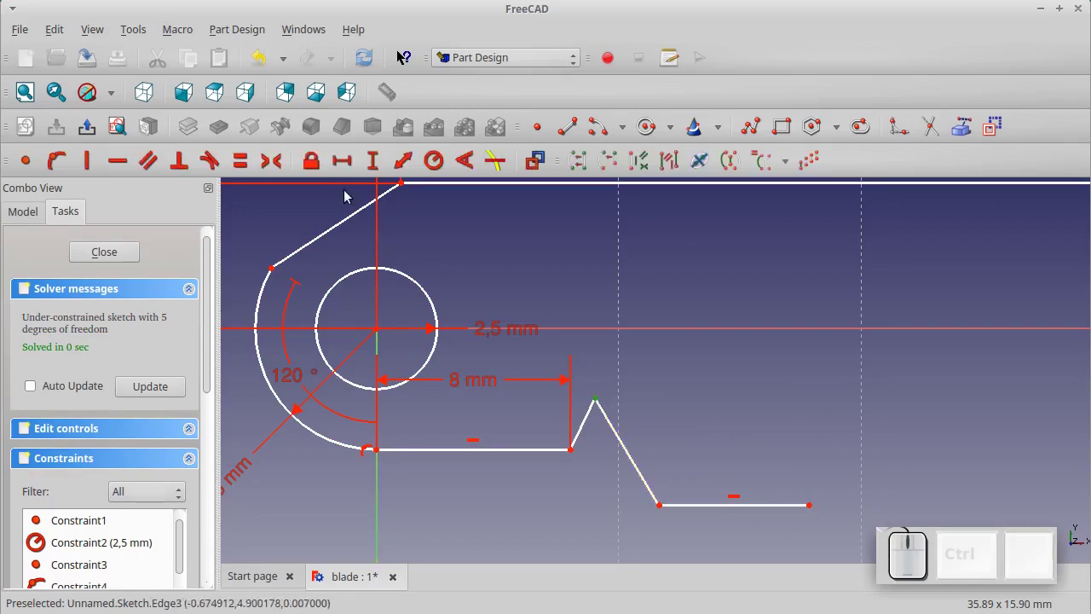
left_click(310, 171)
scroll("down", 3)
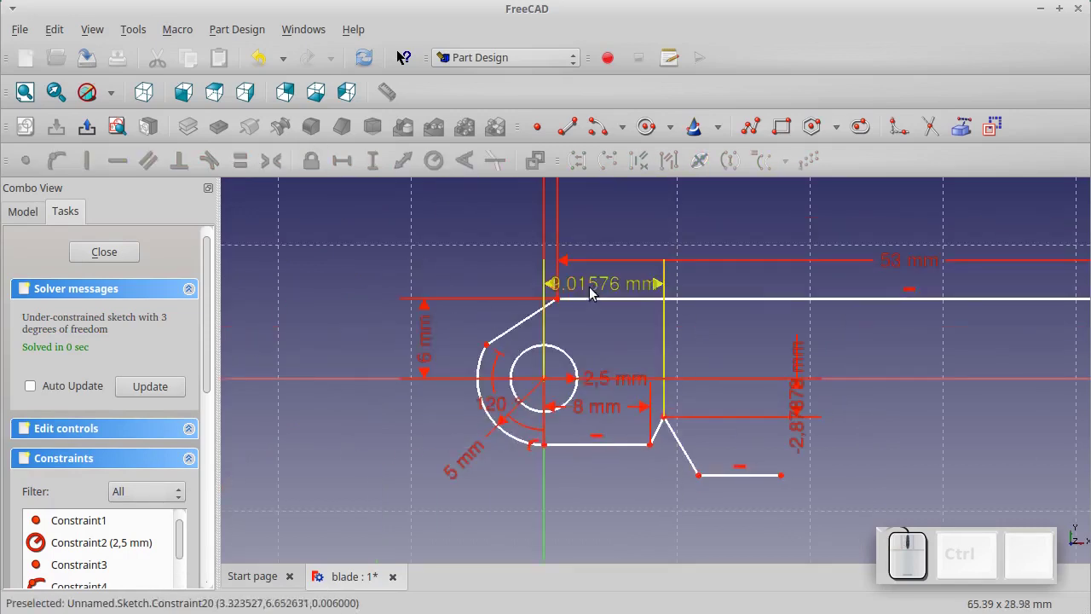
left_click(596, 290)
key("KP_9")
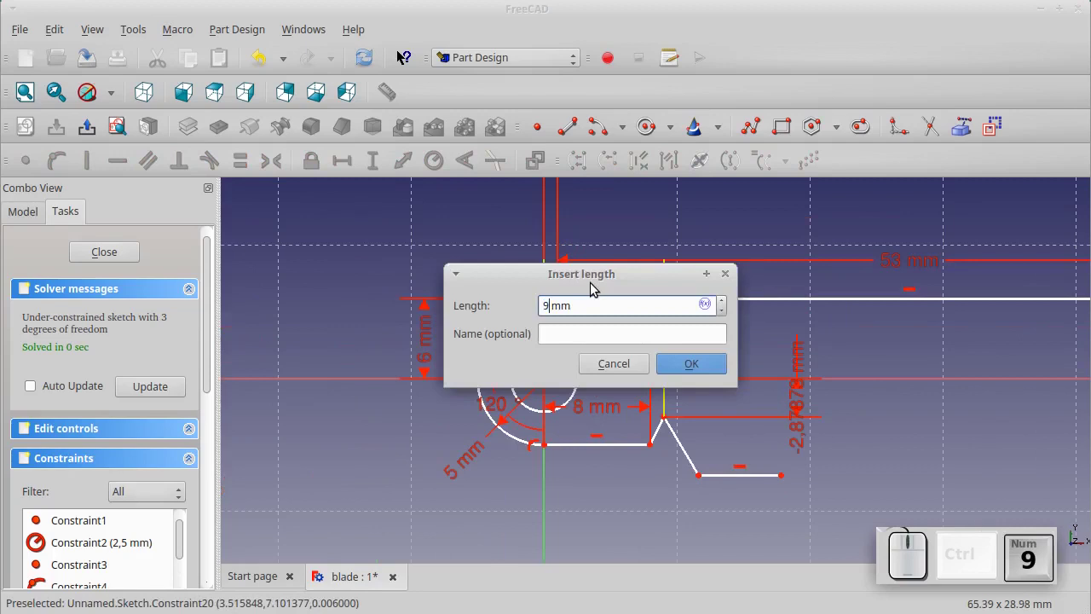
key("KP_Enter")
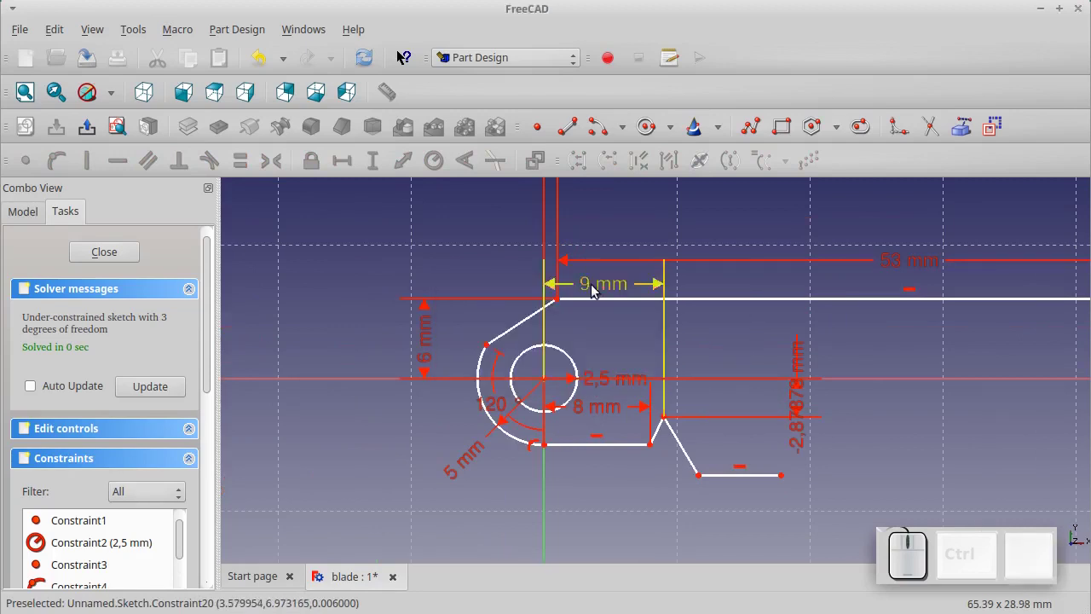
left_click_drag(597, 291, 727, 414)
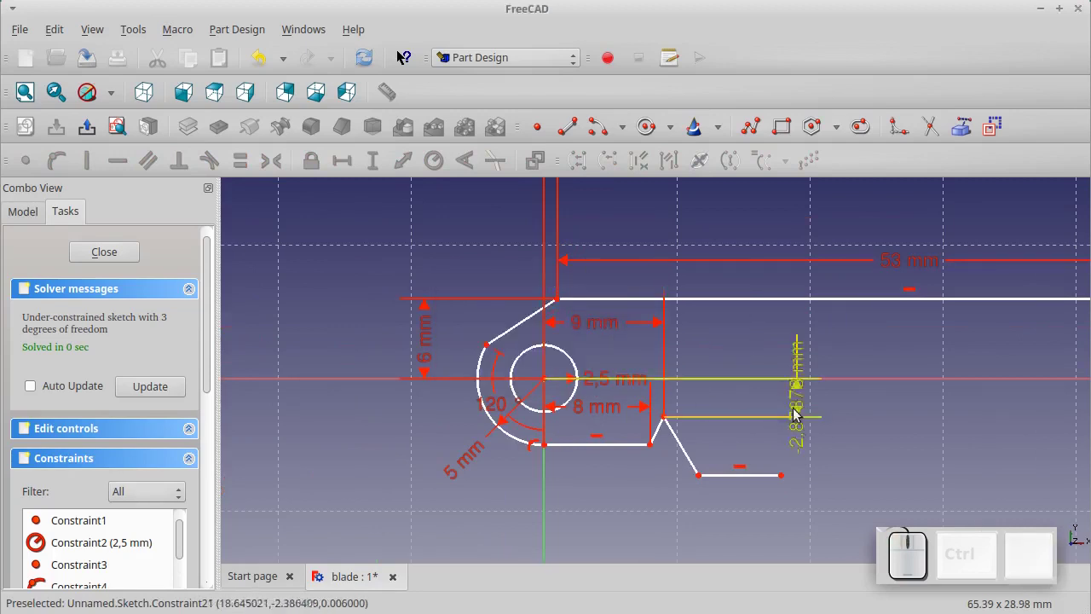
left_click(796, 407)
key("KP_Subtract")
key("KP_2")
key("KP_Enter")
scroll("up", 3)
left_click_drag(808, 384, 696, 462)
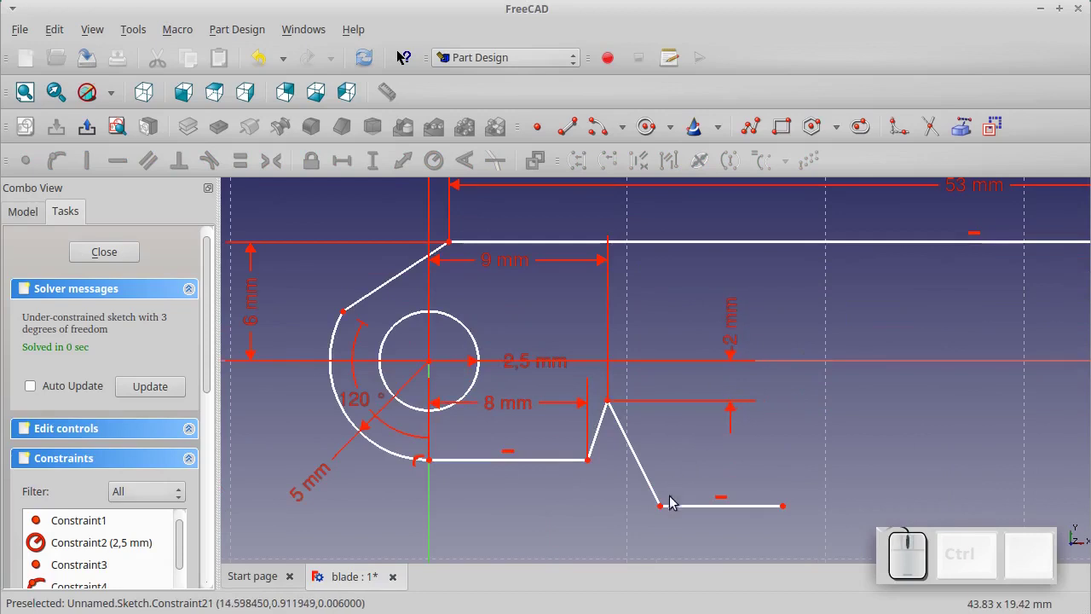
left_click(663, 512)
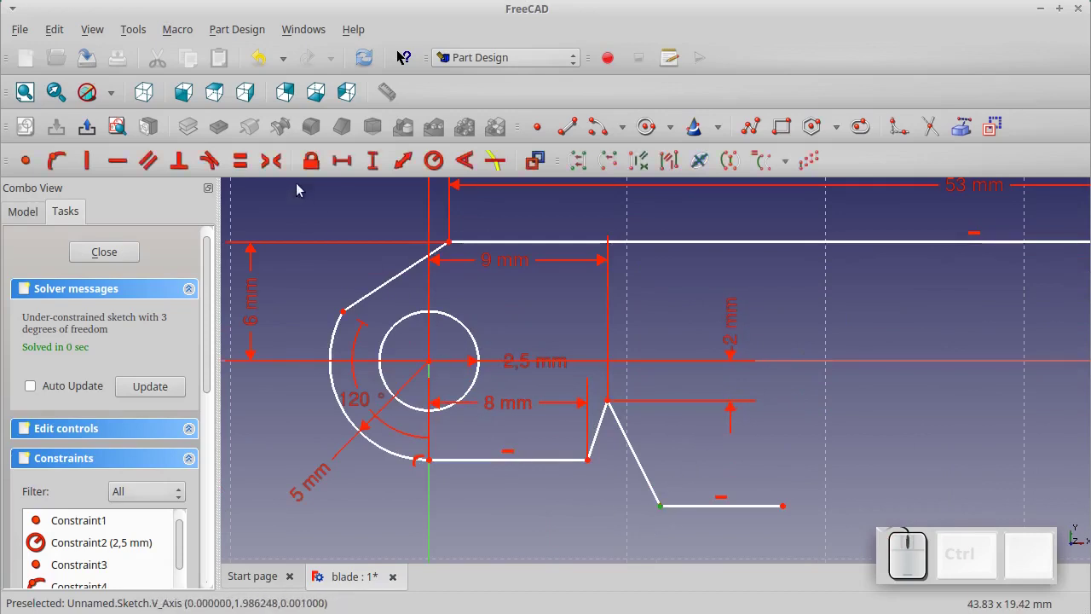
Dimension the lower notch corner 13 mm from centre, the lowest edge 7 mm below centre and 31 mm long
left_click(315, 171)
left_click(562, 312)
key("KP_1")
key("KP_3")
key("KP_Enter")
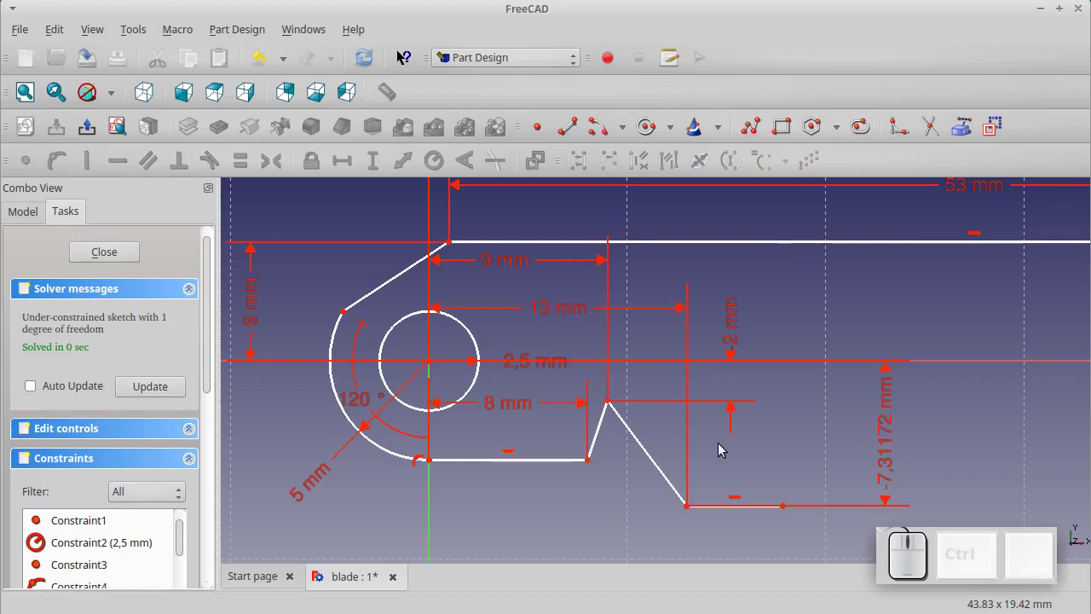
left_click(885, 456)
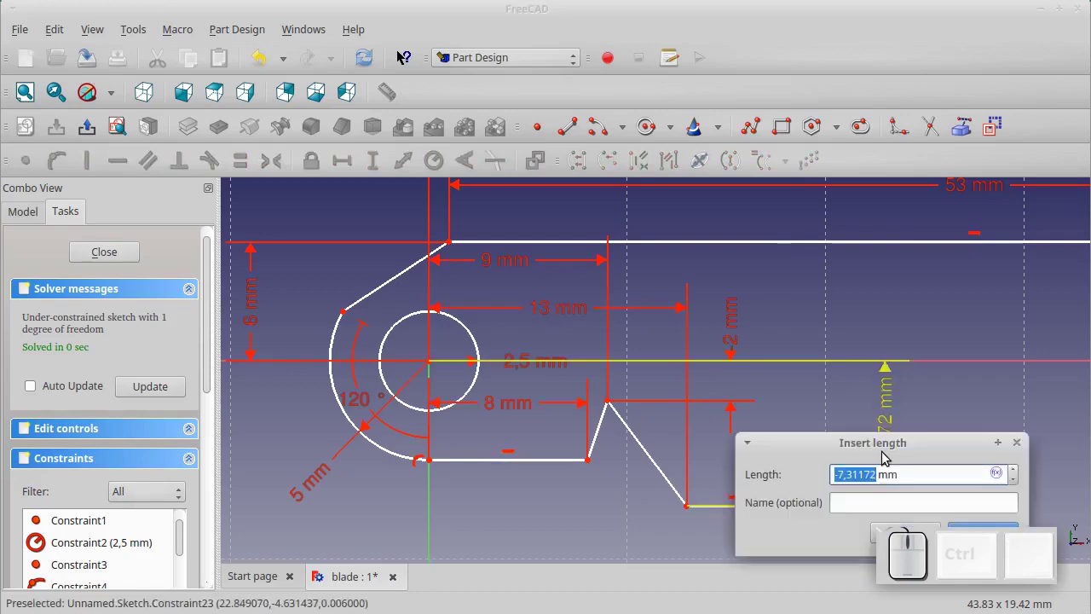
key("KP_Subtract")
key("KP_7")
key("KP_Enter")
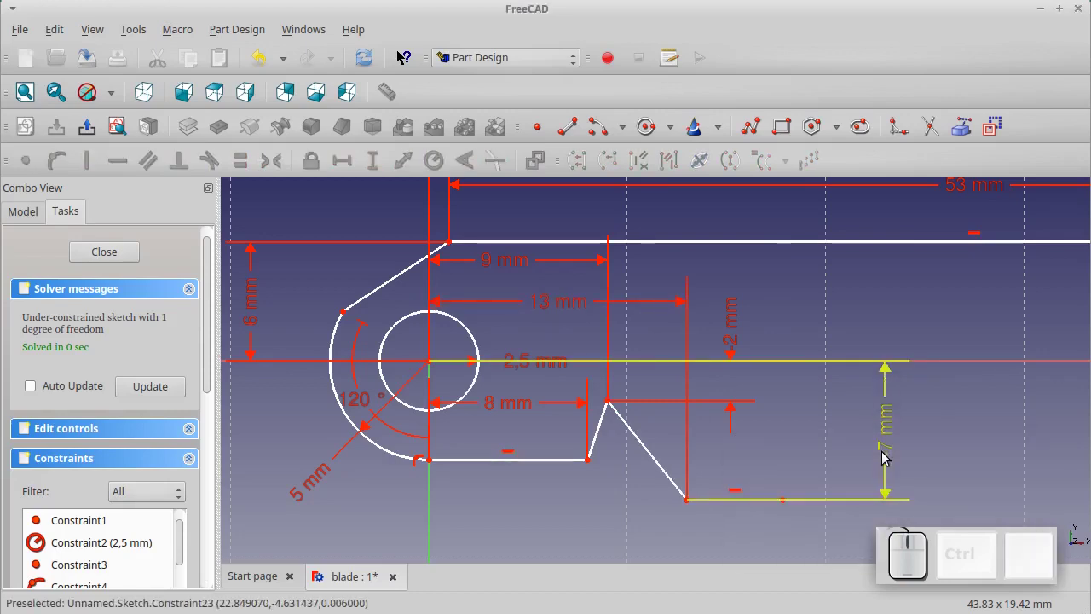
left_click(743, 506)
left_click(337, 159)
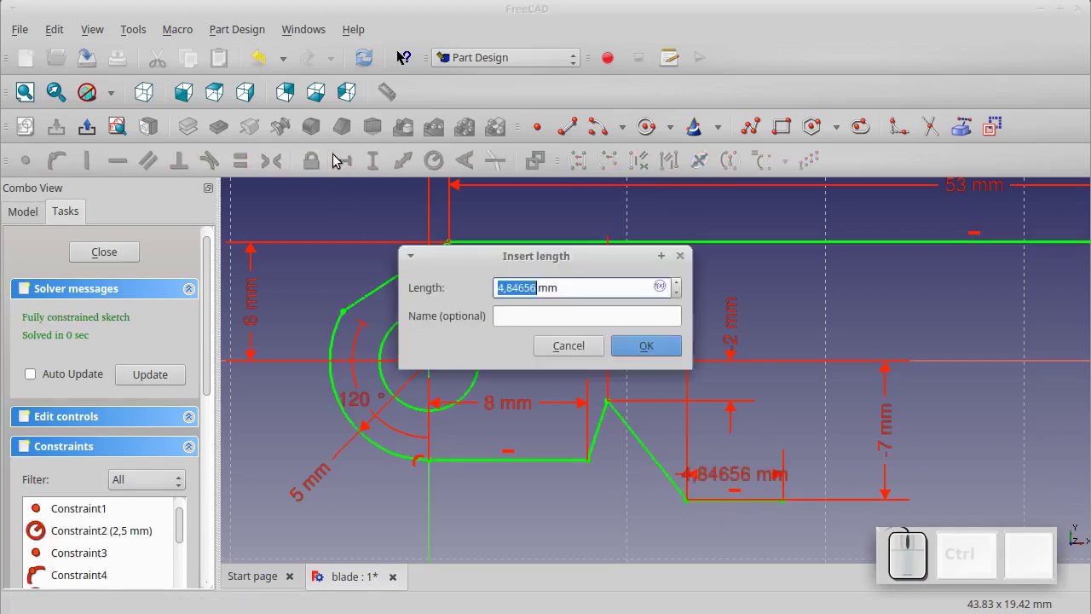
key("KP_3")
key("KP_1")
key("KP_Enter")
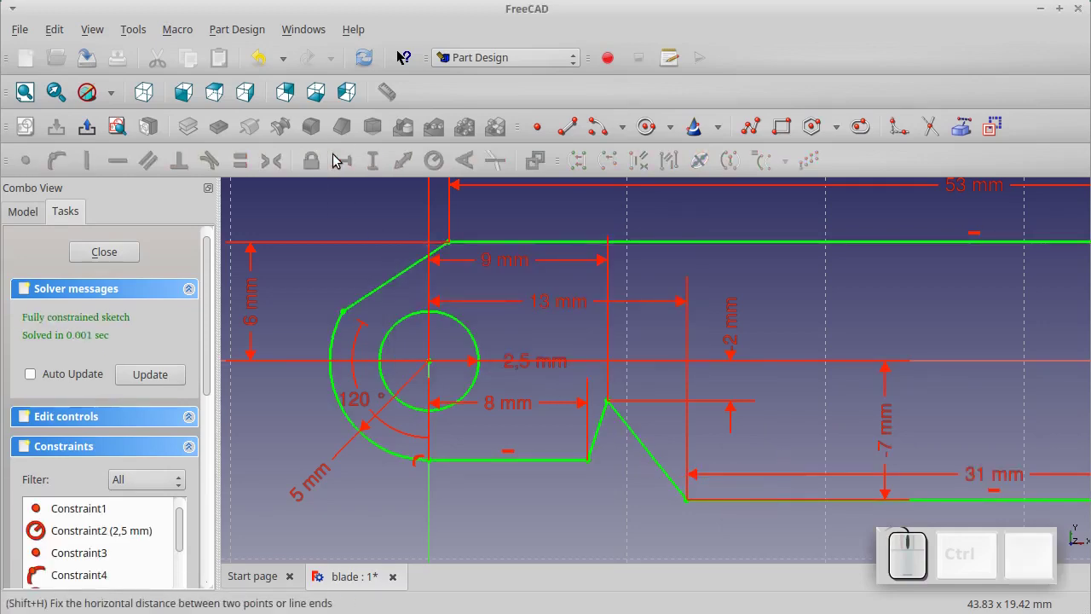
scroll("down", 3)
Draw the curved upper edge from the spine's end and lock its centre at 53 mm and -43 mm
scroll("down", 3)
scroll("up", 3)
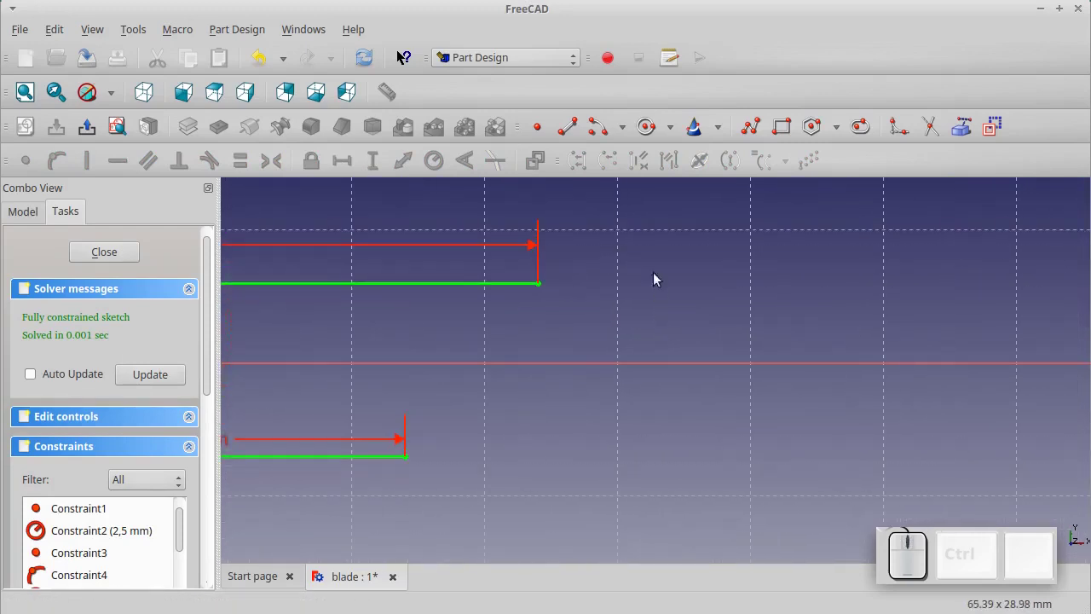
left_click(621, 139)
left_click(617, 178)
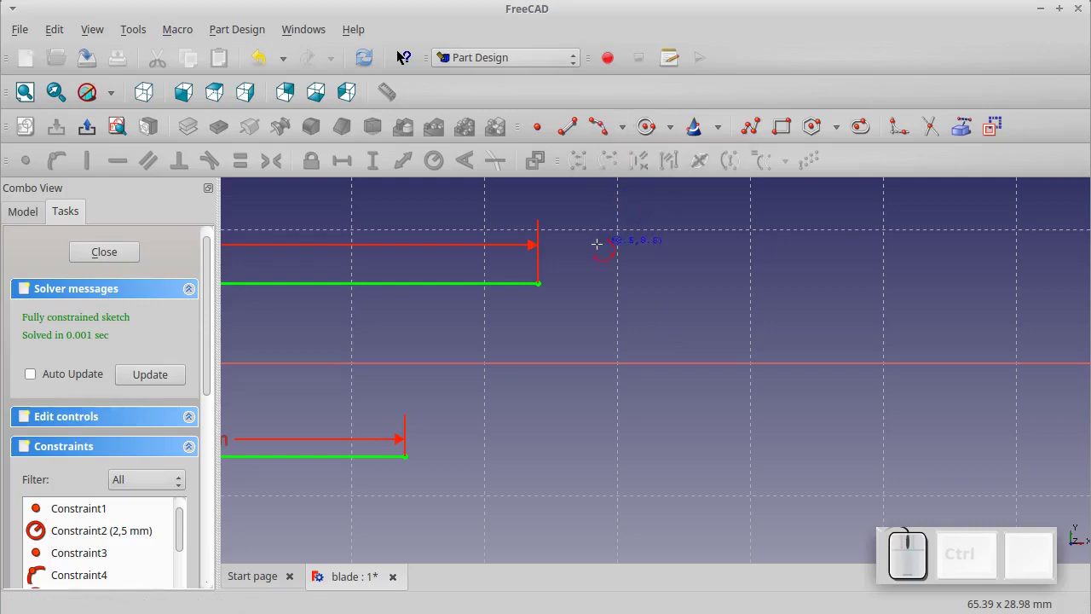
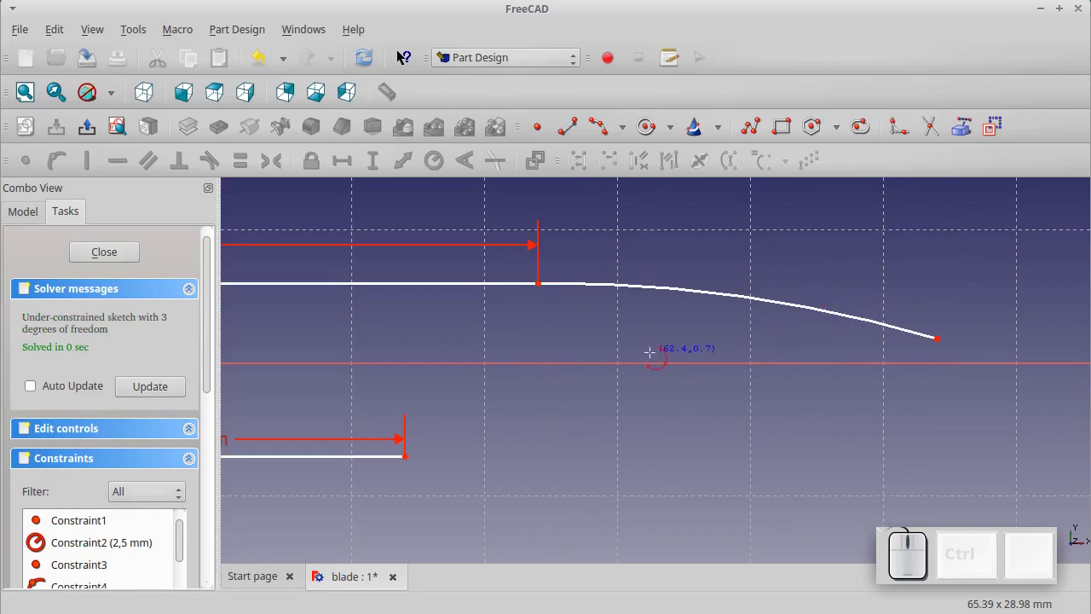
key("Escape")
left_click(673, 290)
scroll("down", 3)
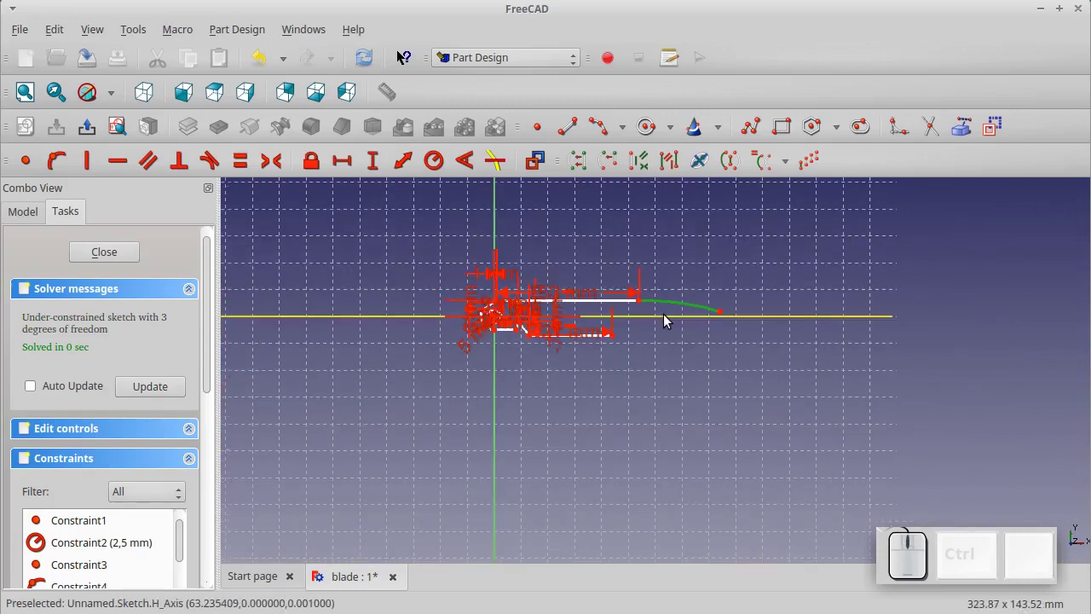
scroll("down", 3)
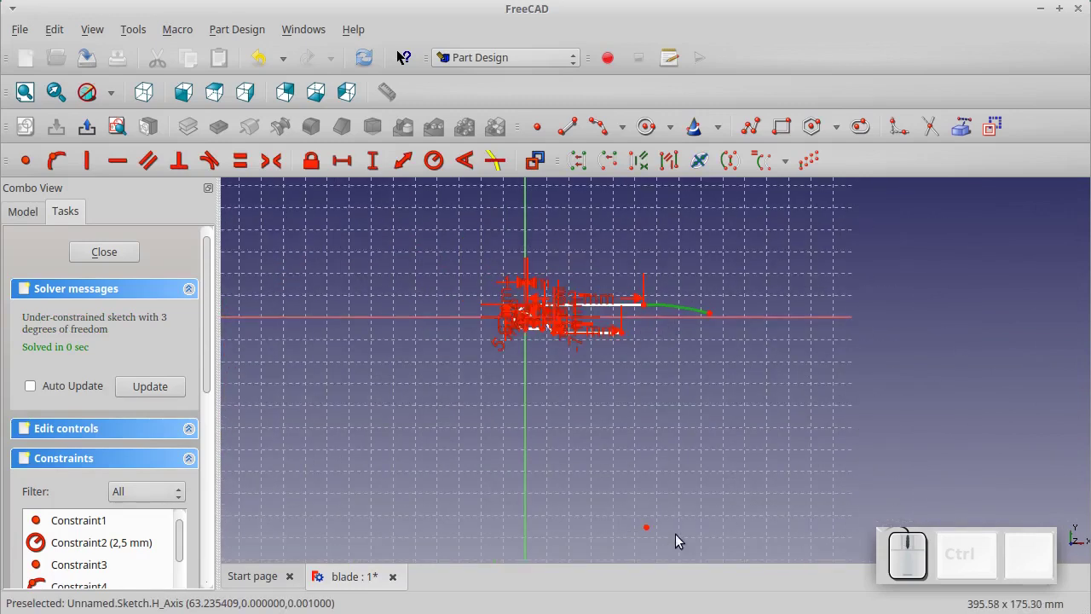
left_click(679, 539)
left_click(650, 530)
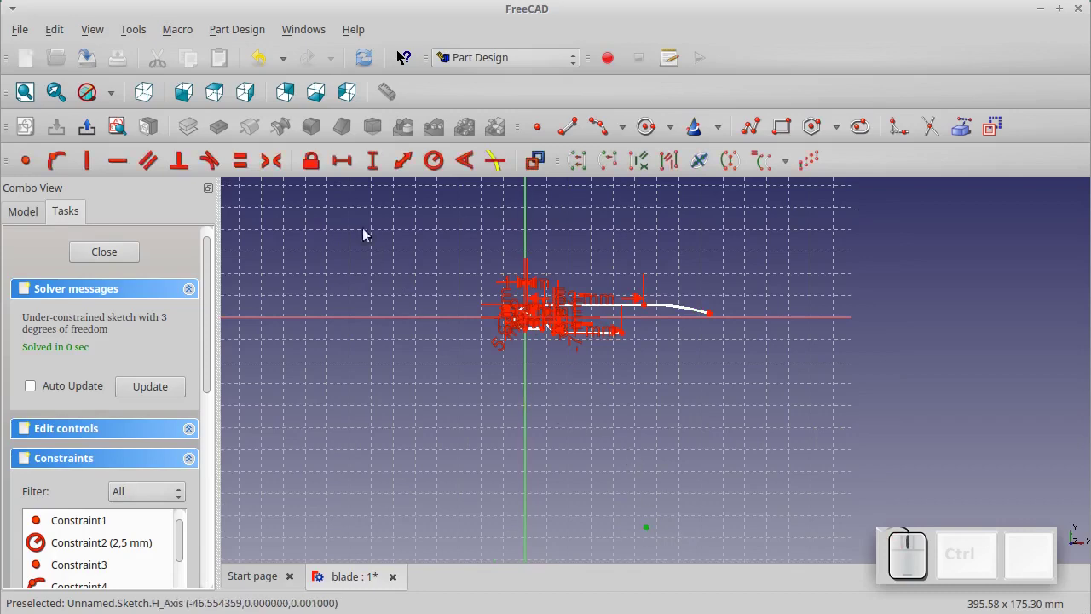
left_click(319, 170)
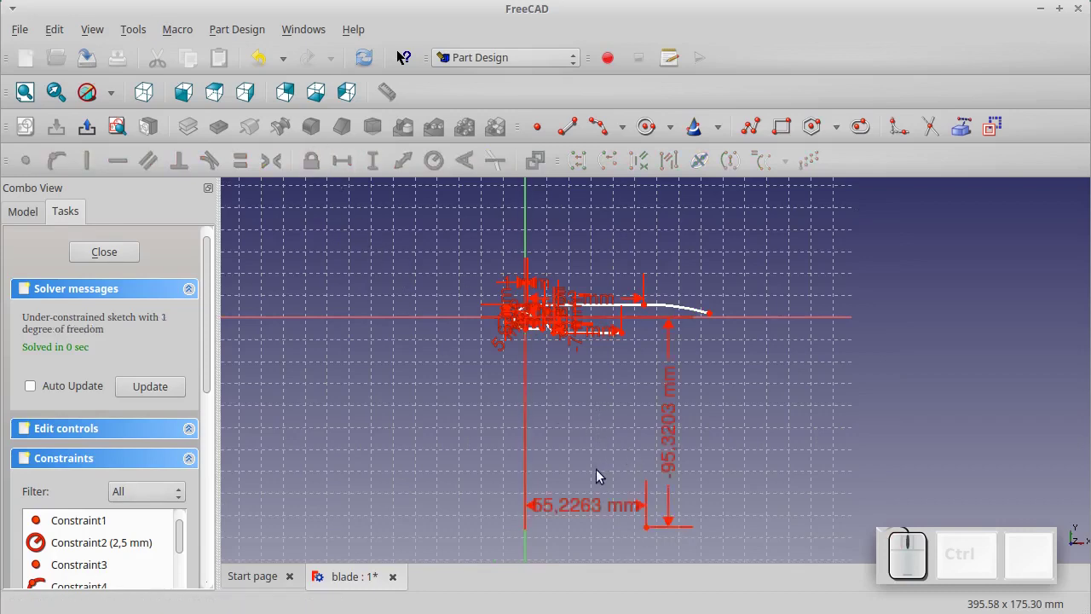
left_click(577, 508)
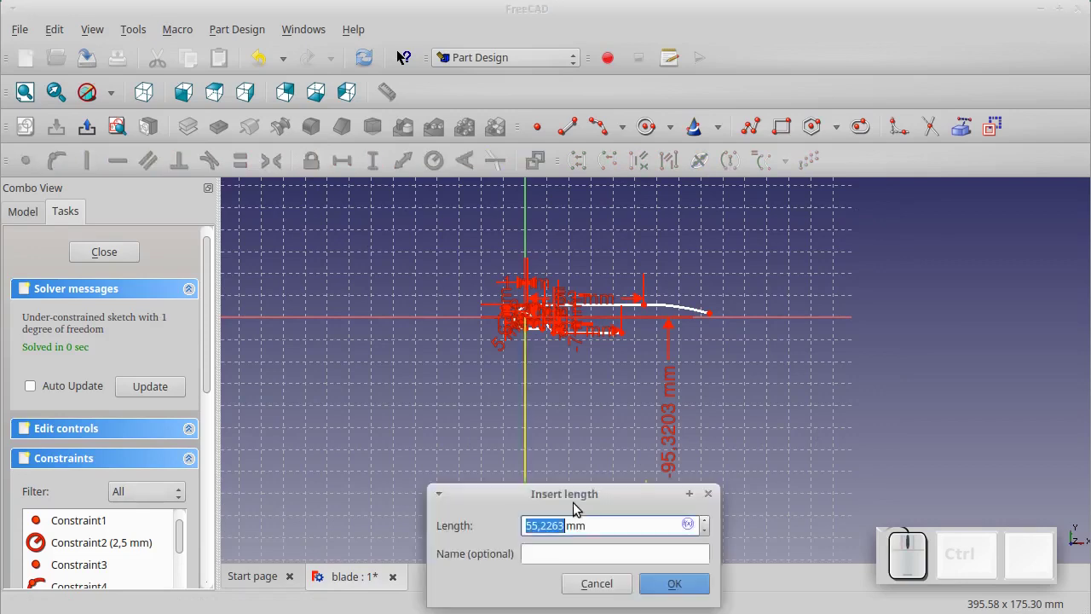
key("KP_5")
key("KP_3")
key("KP_Enter")
left_click(660, 457)
key("KP_Subtract")
key("KP_4")
key("KP_3")
key("KP_Enter")
Constrain the upper curve's arc angle to 24°
scroll("up", 3)
left_click(693, 242)
left_click(466, 163)
key("KP_2")
key("KP_4")
key("KP_Enter")
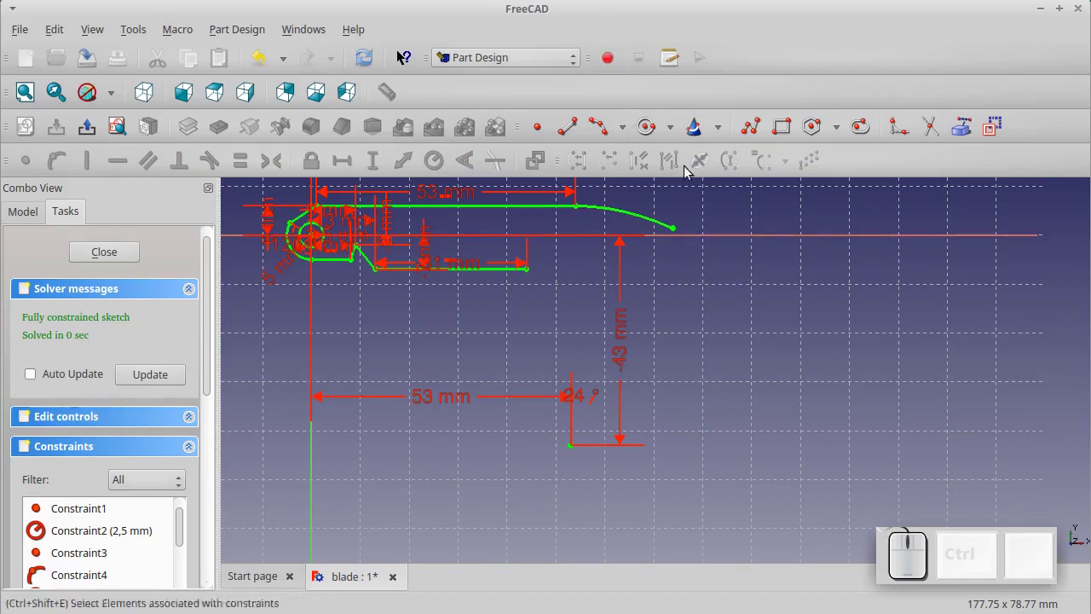
scroll("up", 3)
scroll("up", 3)
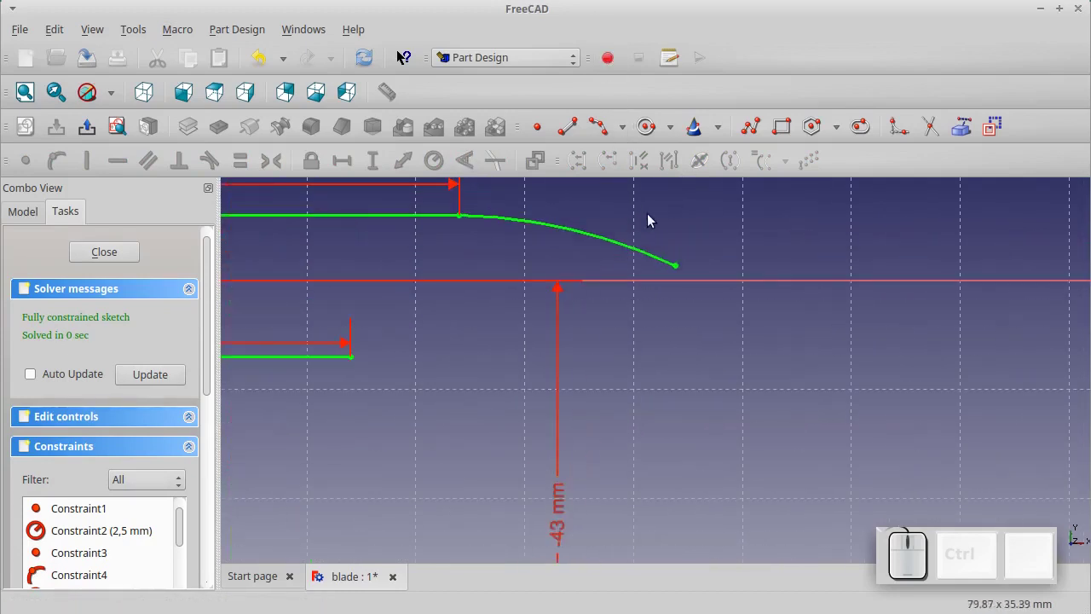
scroll("up", 3)
scroll("down", 3)
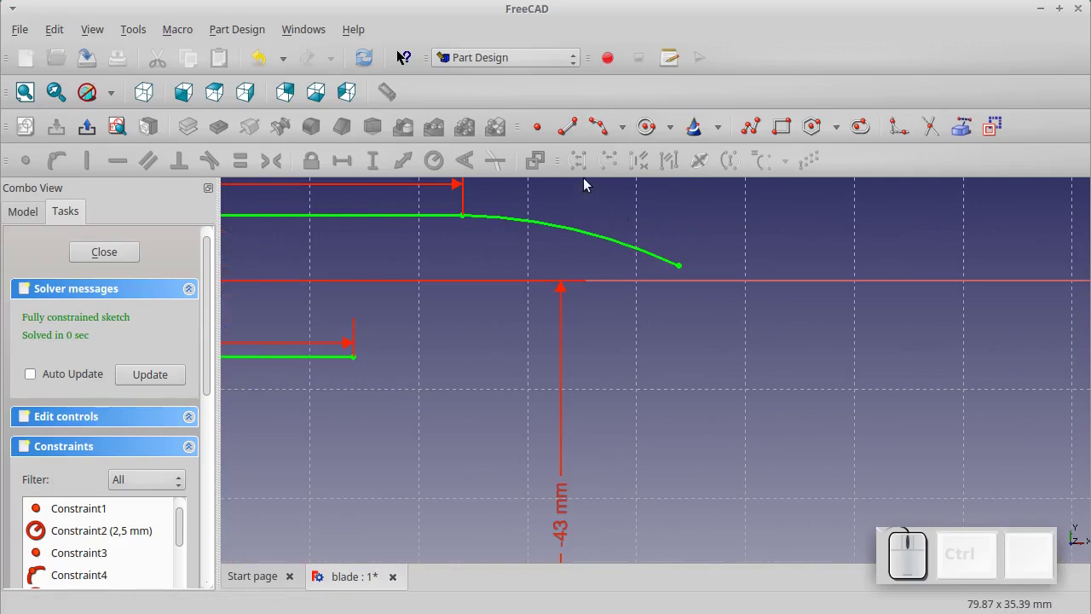
Draw the lower curved edge, lock its centre at 4 mm and 5 mm, and set its angle to 29°
left_click(602, 133)
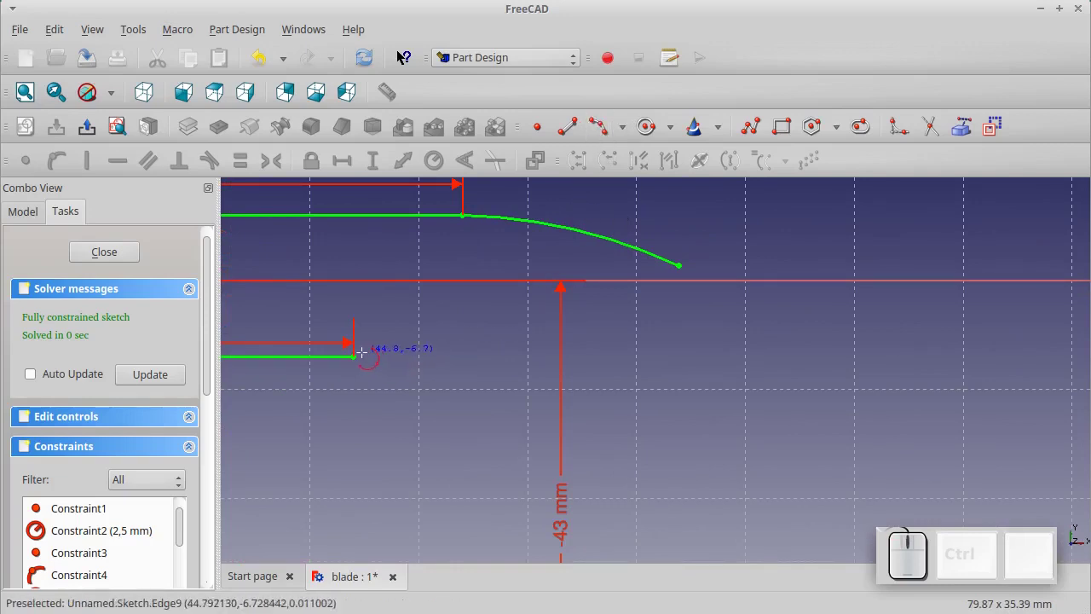
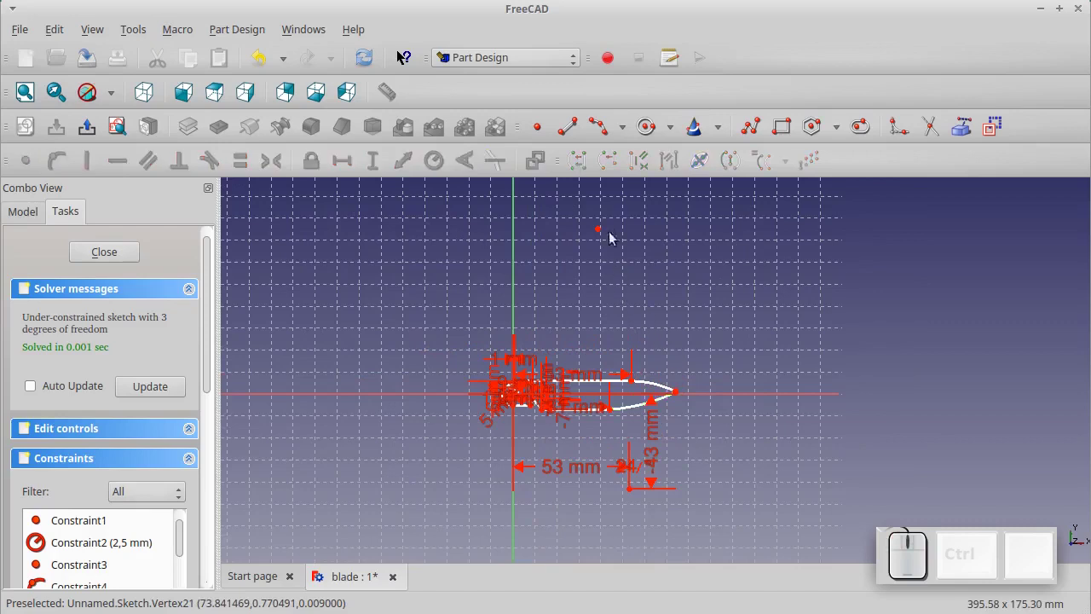
left_click(601, 235)
left_click(317, 170)
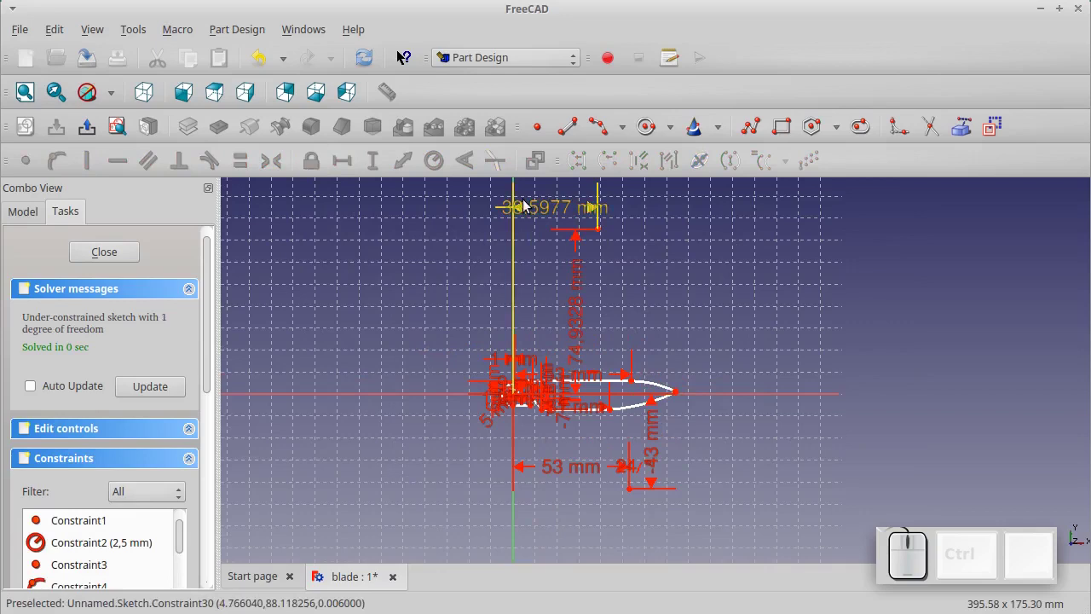
left_click(528, 209)
key("KP_4")
key("KP_Enter")
left_click(587, 339)
key("KP_5")
key("KP_Enter")
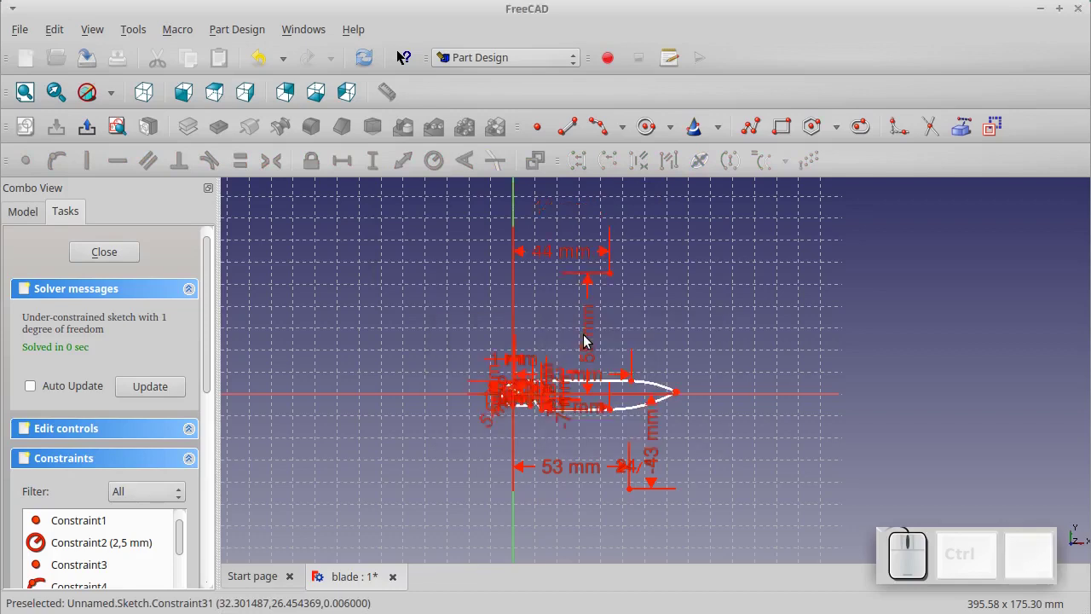
scroll("up", 3)
scroll("down", 3)
scroll("up", 3)
left_click(590, 397)
left_click(463, 168)
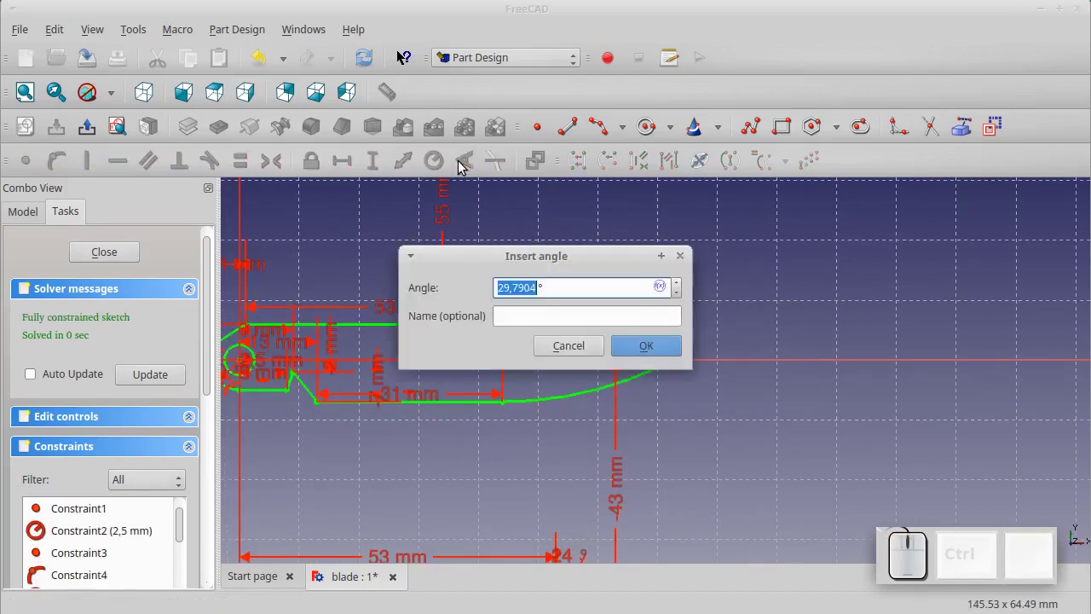
key("KP_2")
key("KP_9")
key("KP_Enter")
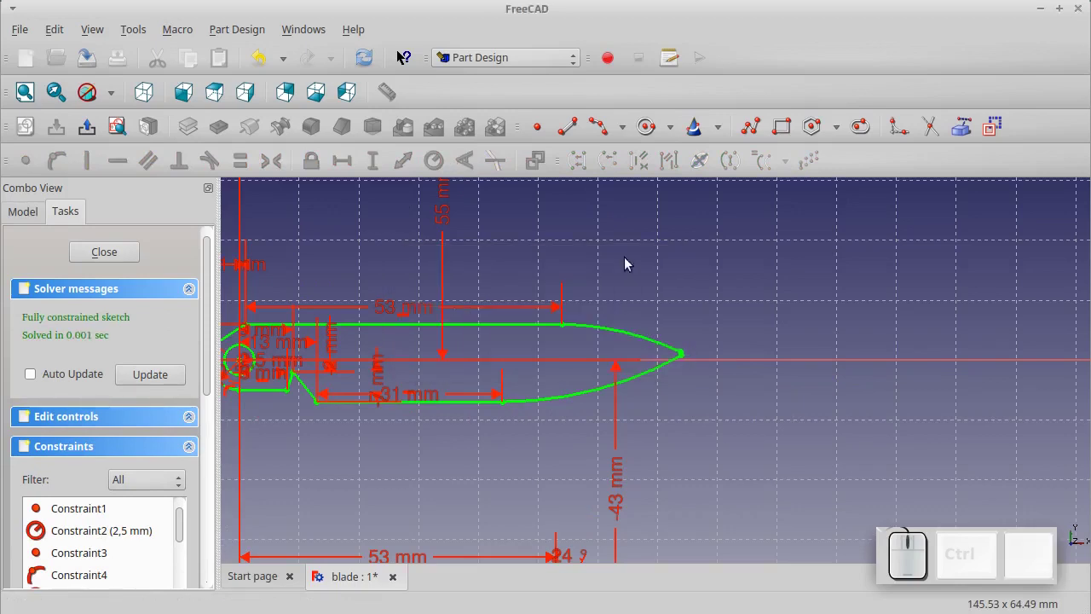
Close the blade tip with a small 0.5 mm radius arc joining the two curves
scroll("up", 3)
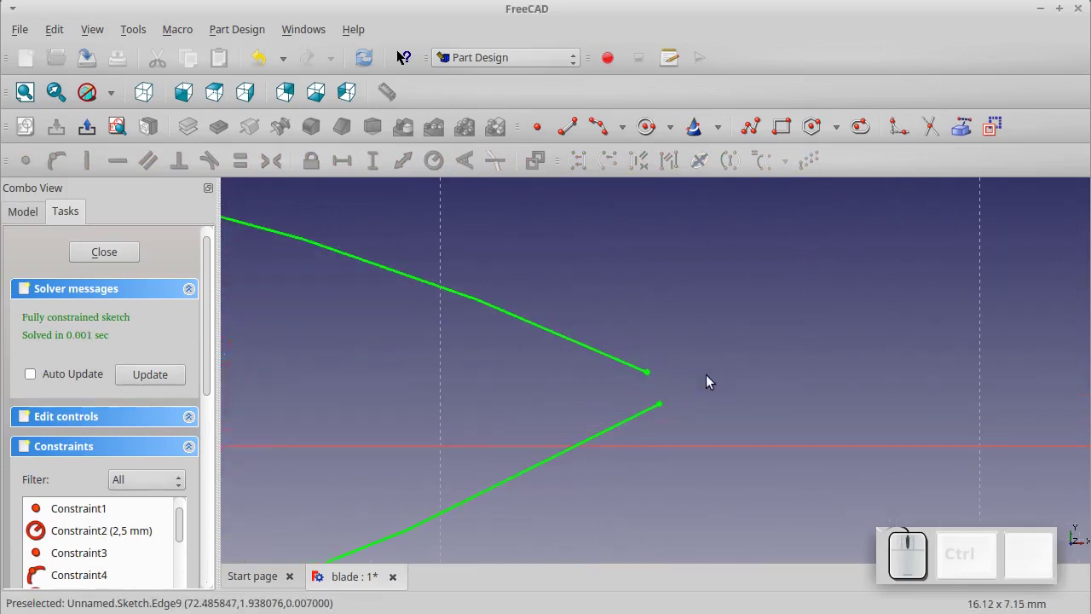
left_click(602, 134)
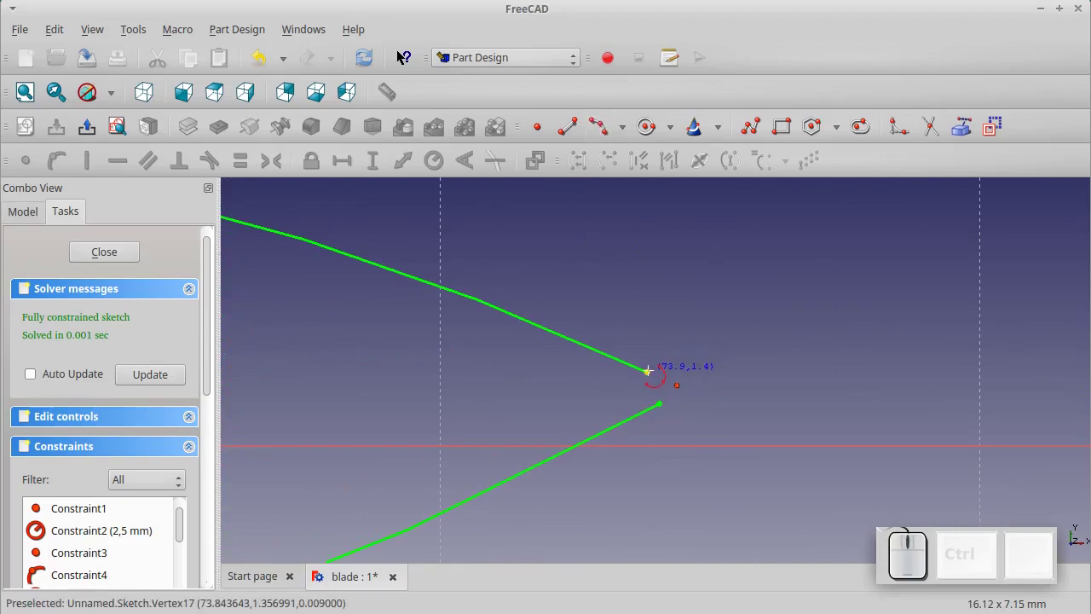
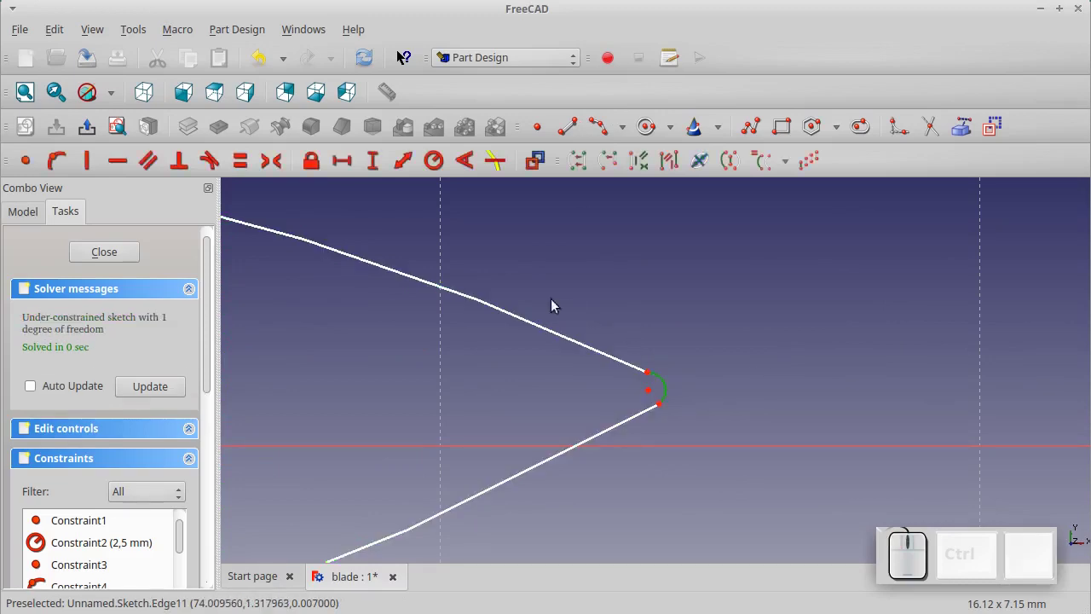
left_click(435, 162)
key("KP_0")
key("KP_Decimal")
key("KP_5")
key("KP_Enter")
scroll("down", 3)
scroll("up", 3)
scroll("down", 3)
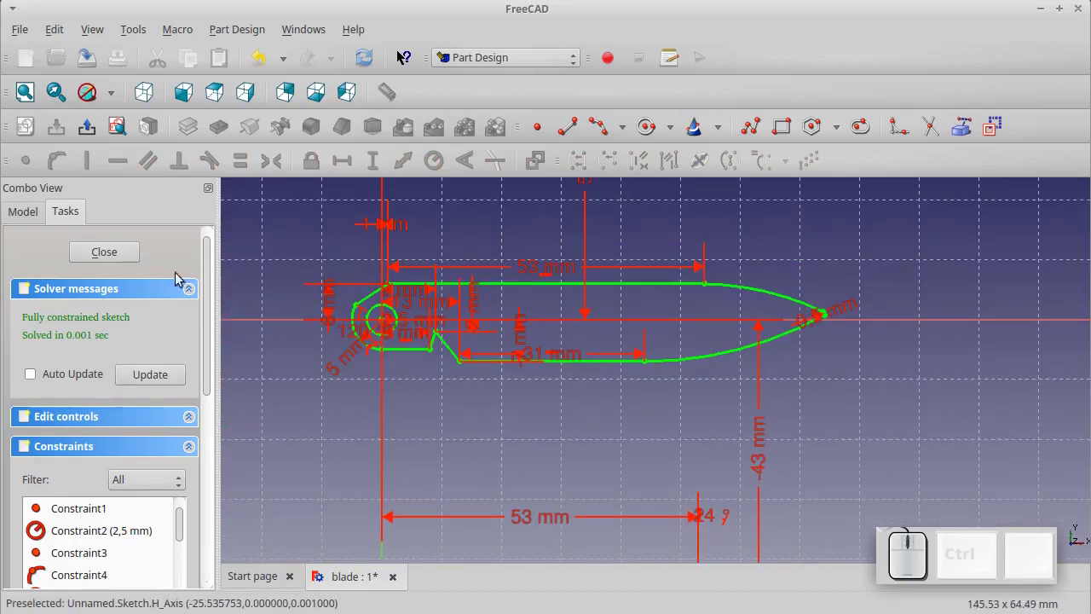
Close the sketch and pad the blade outline 1.5 mm thick, symmetric to the plane
left_click(127, 266)
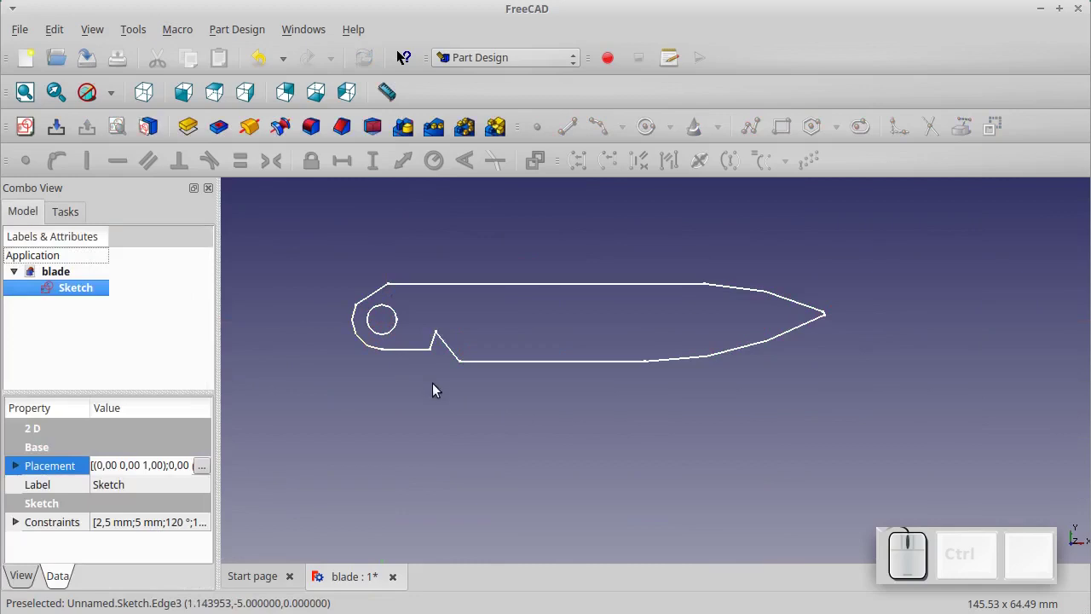
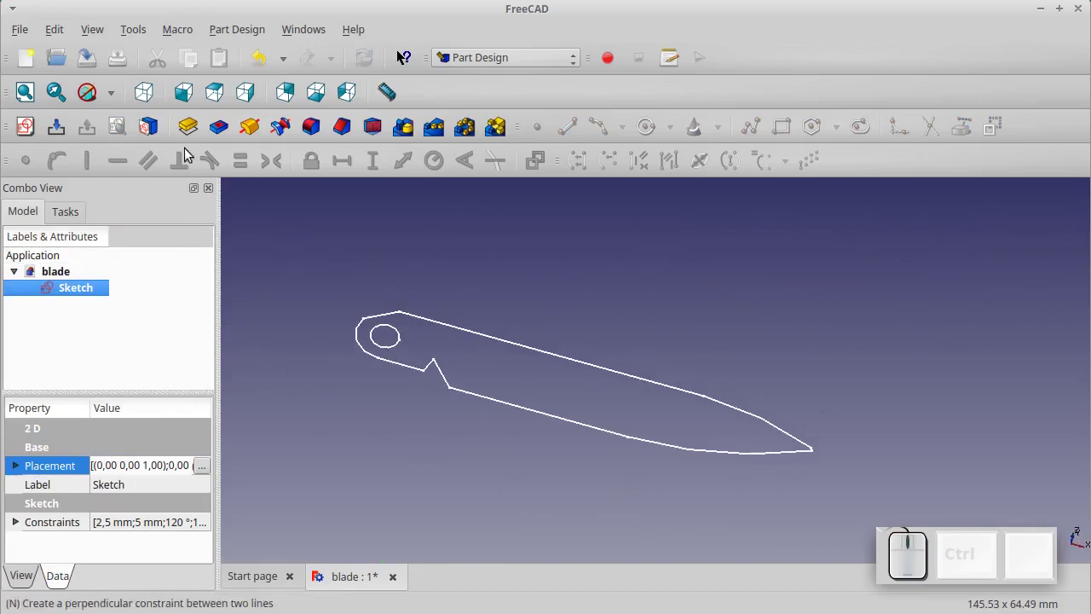
left_click(189, 137)
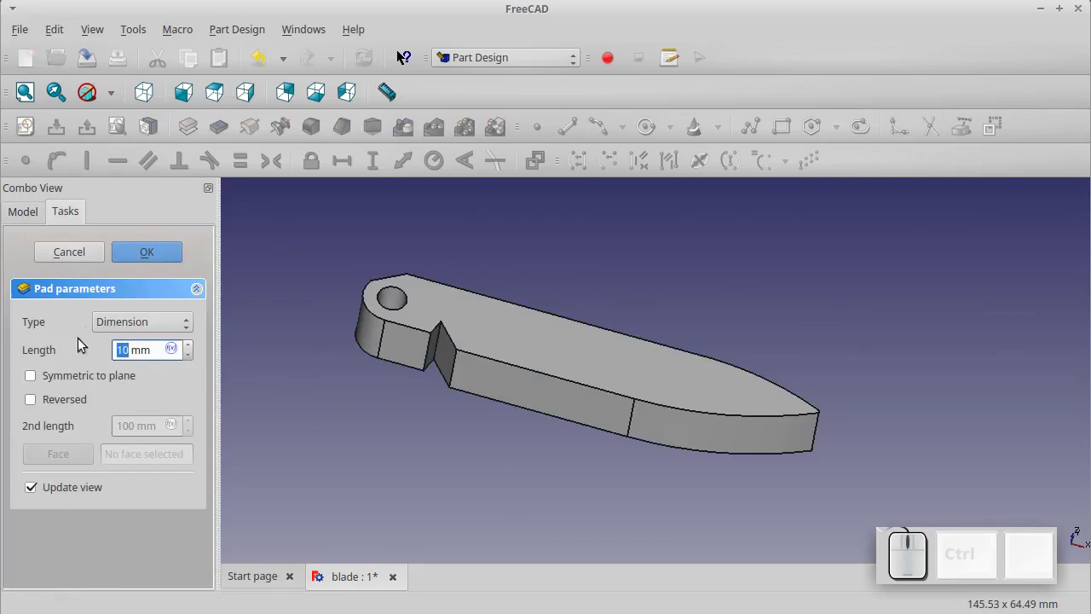
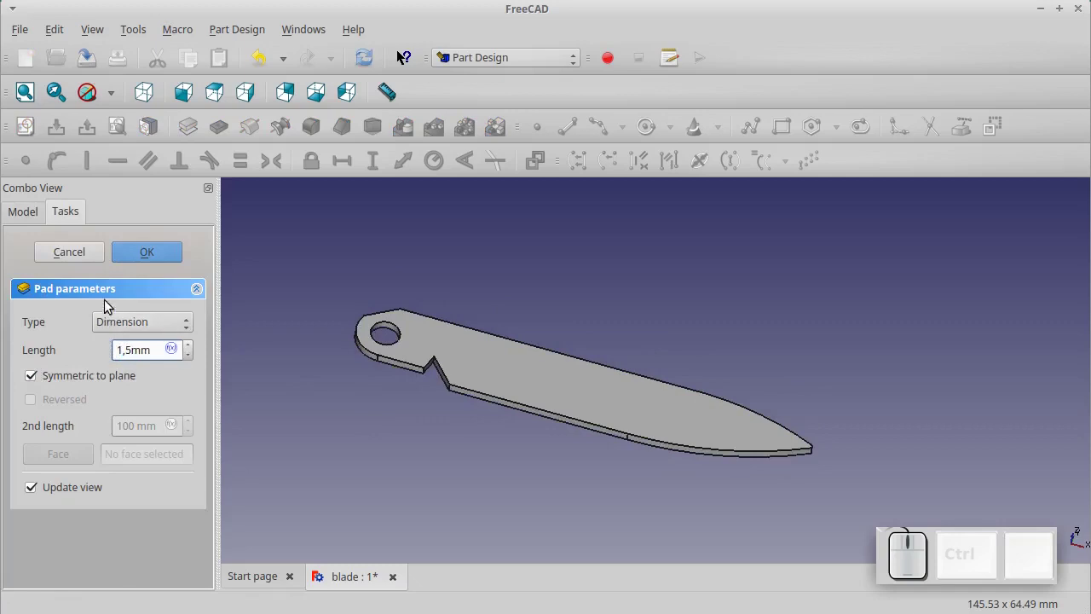
left_click(138, 263)
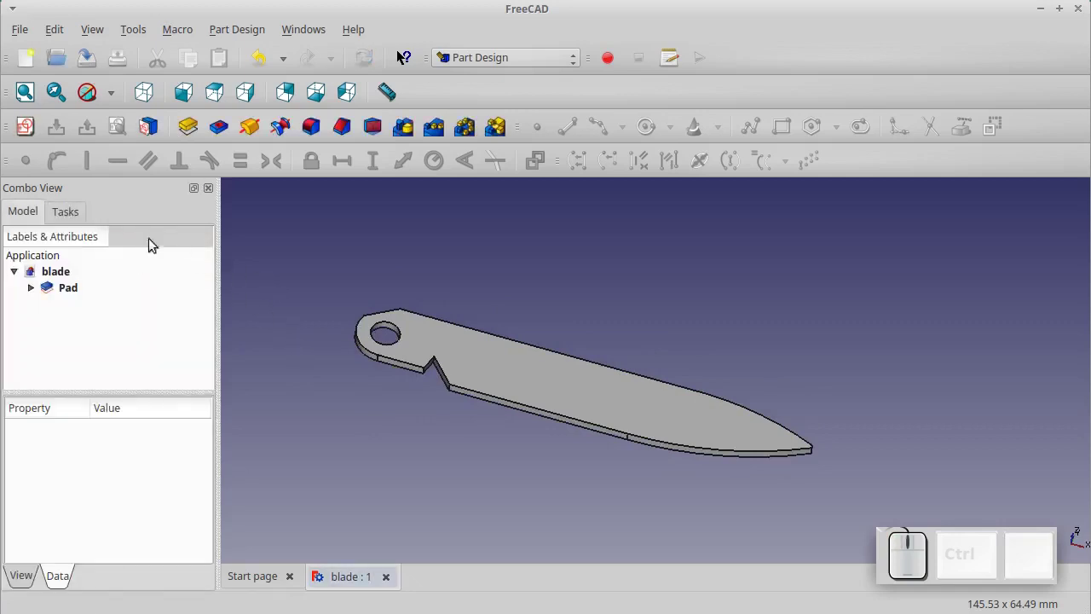
Create Sketch001 on the YZ plane with a 9 mm offset, ready for drawing lines
left_click(23, 142)
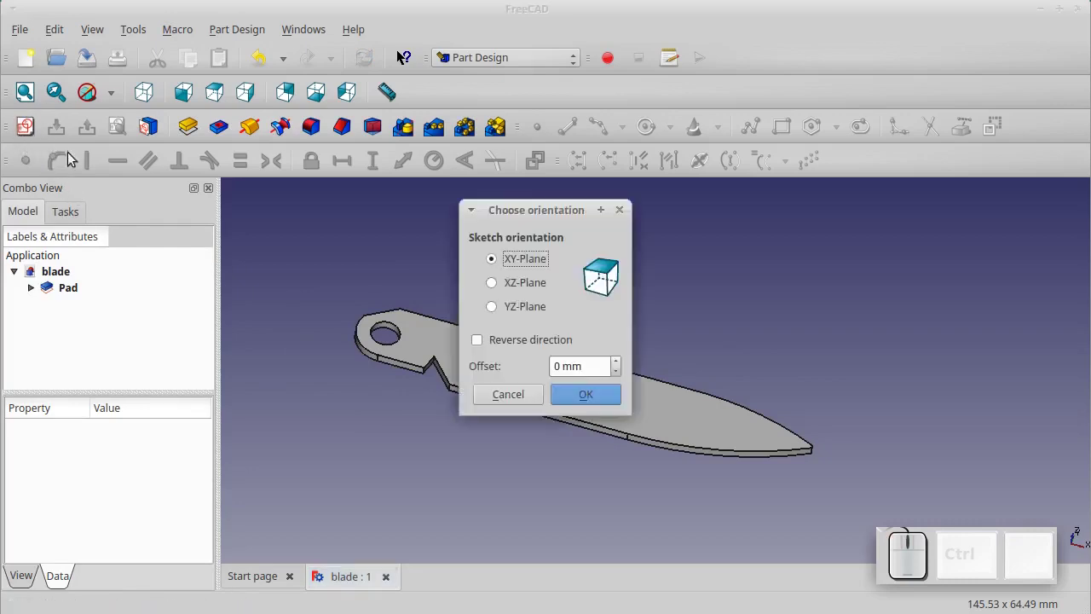
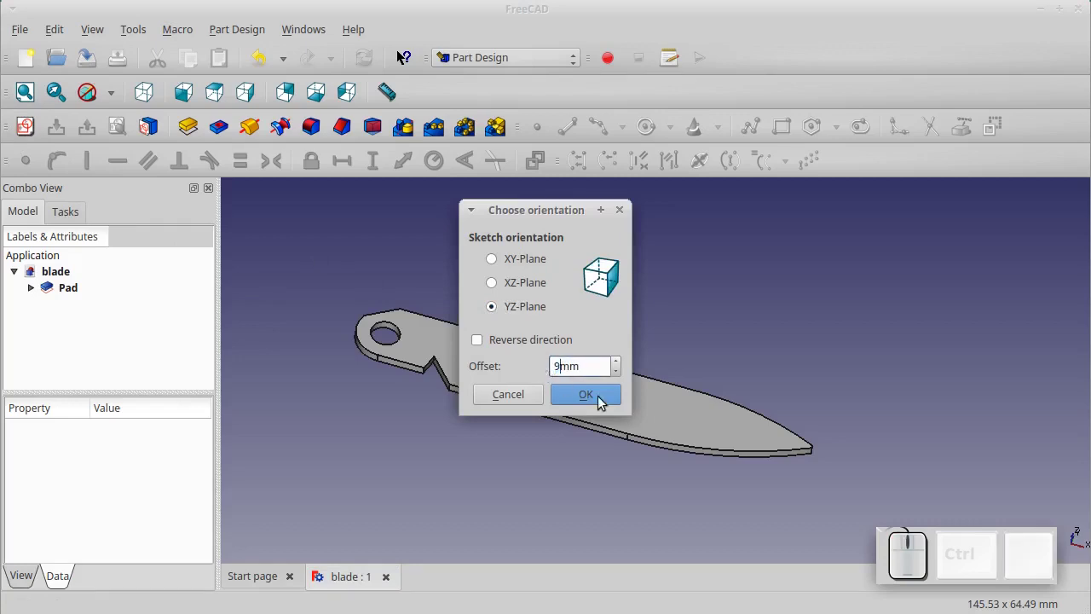
left_click(606, 403)
scroll("up", 3)
scroll("up", 3)
scroll("up", 3)
scroll("down", 3)
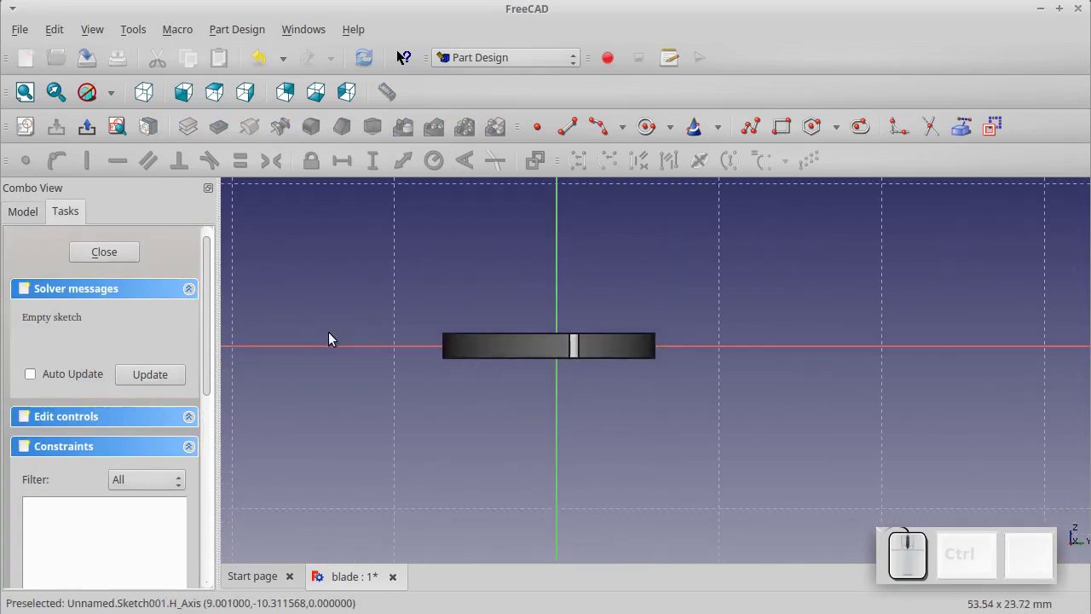
left_click(16, 223)
left_click(60, 287)
key("space")
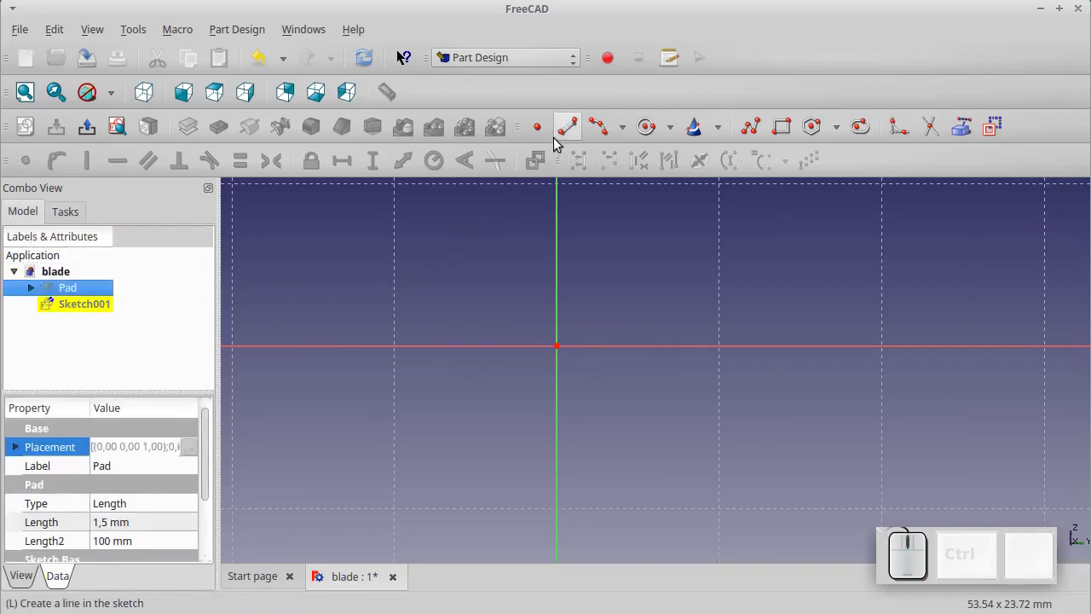
Sketch a thin triangle with the line tool and join its loose corner ends
left_click(571, 138)
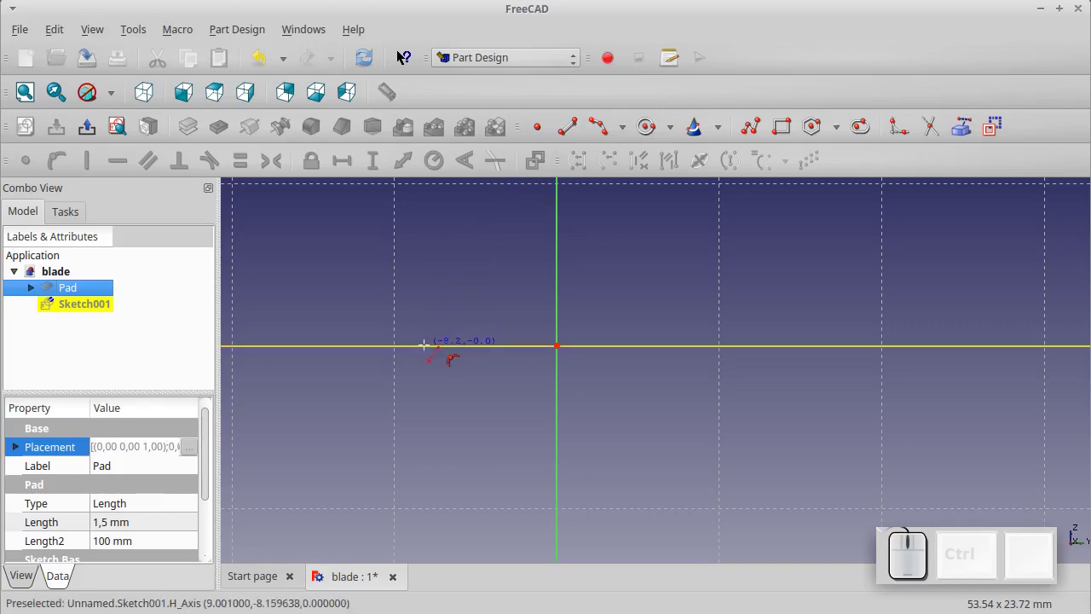
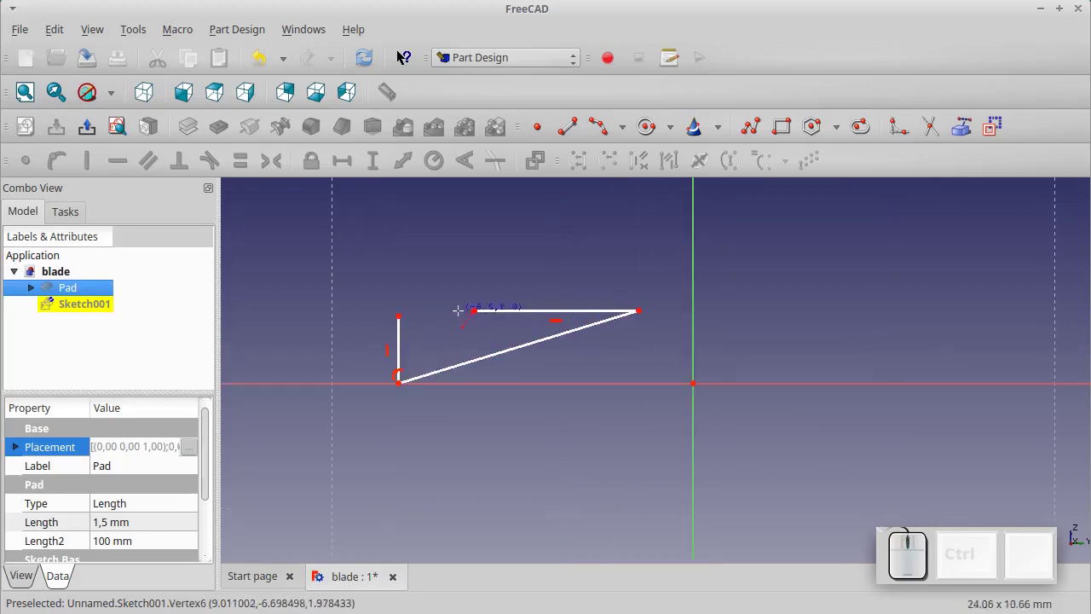
scroll("up", 3)
key("Escape")
left_click(454, 335)
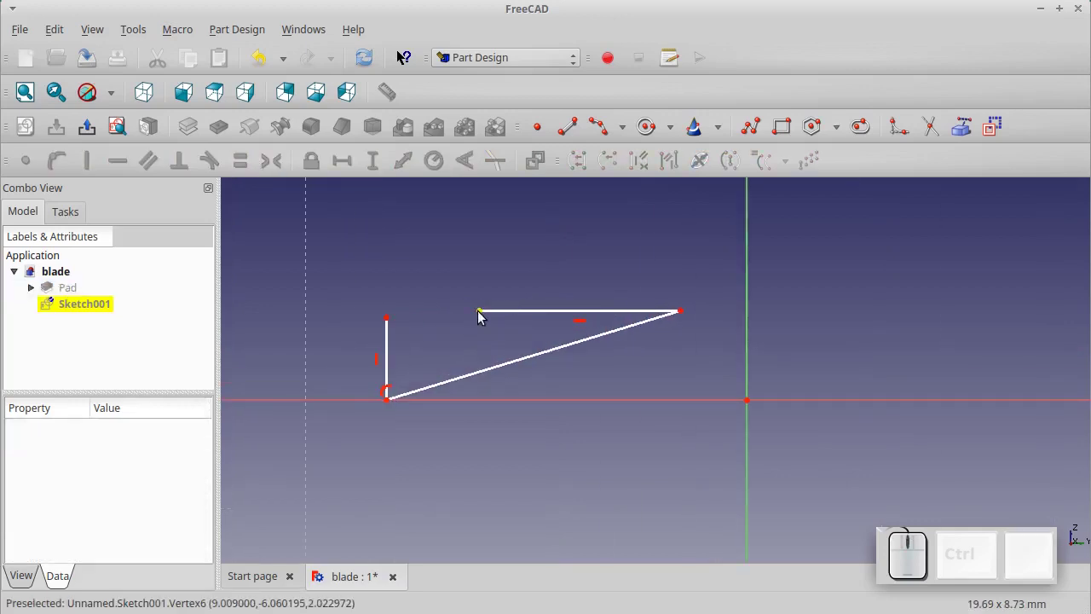
left_click(483, 318)
left_click(391, 325)
left_click(38, 174)
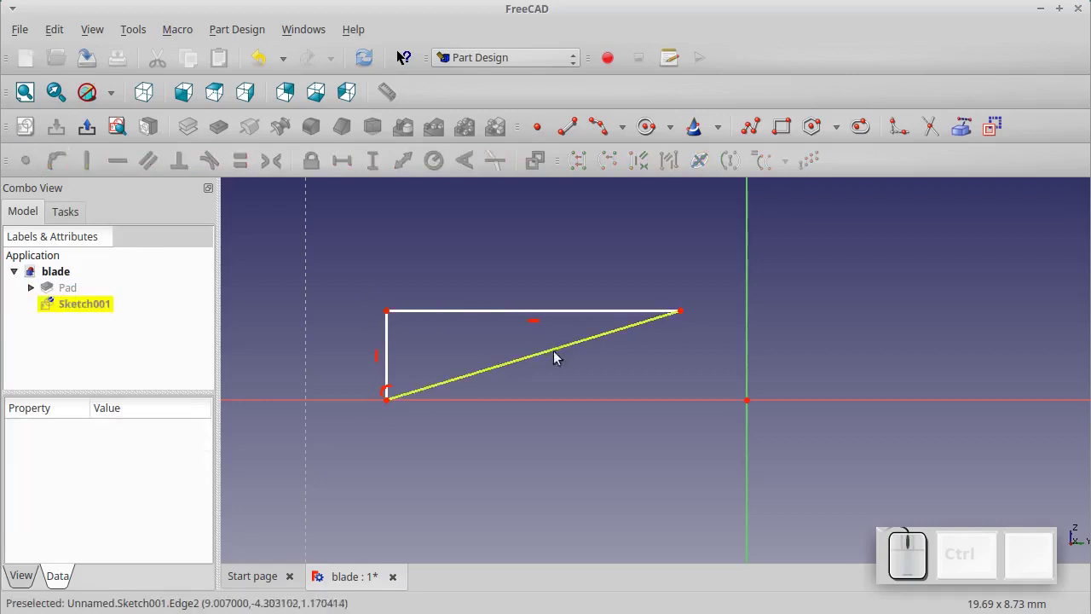
Constrain the triangle's corner -7 mm horizontally from the origin and its left side 0.75 mm high
left_click(391, 406)
left_click(341, 174)
key("KP_Subtract")
key("KP_7")
key("KP_Enter")
left_click(439, 339)
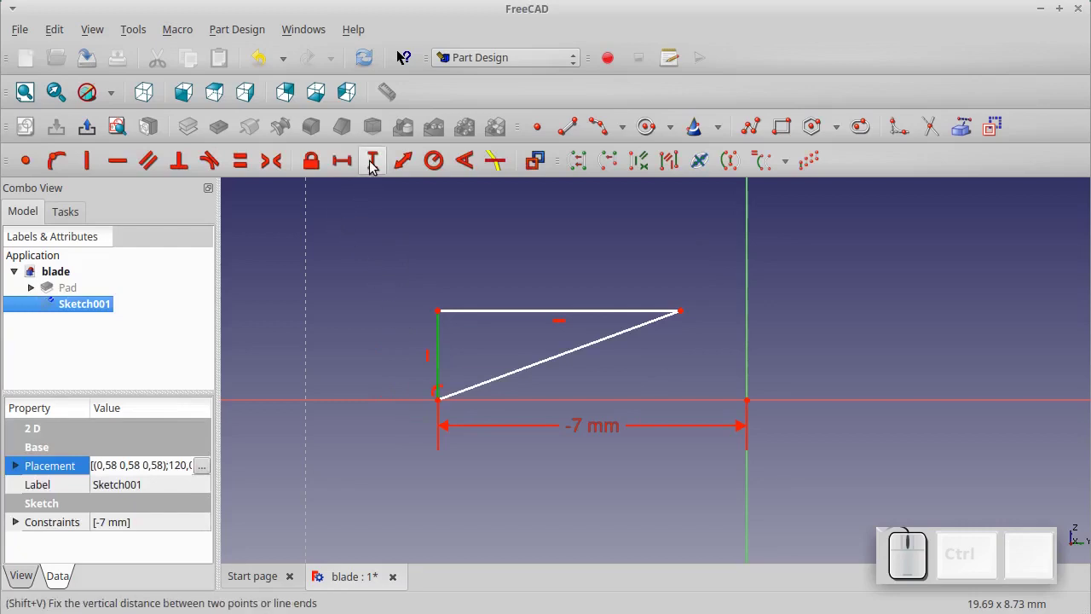
left_click(374, 169)
key("KP_0")
key("KP_Decimal")
key("KP_7")
key("KP_5")
key("KP_Enter")
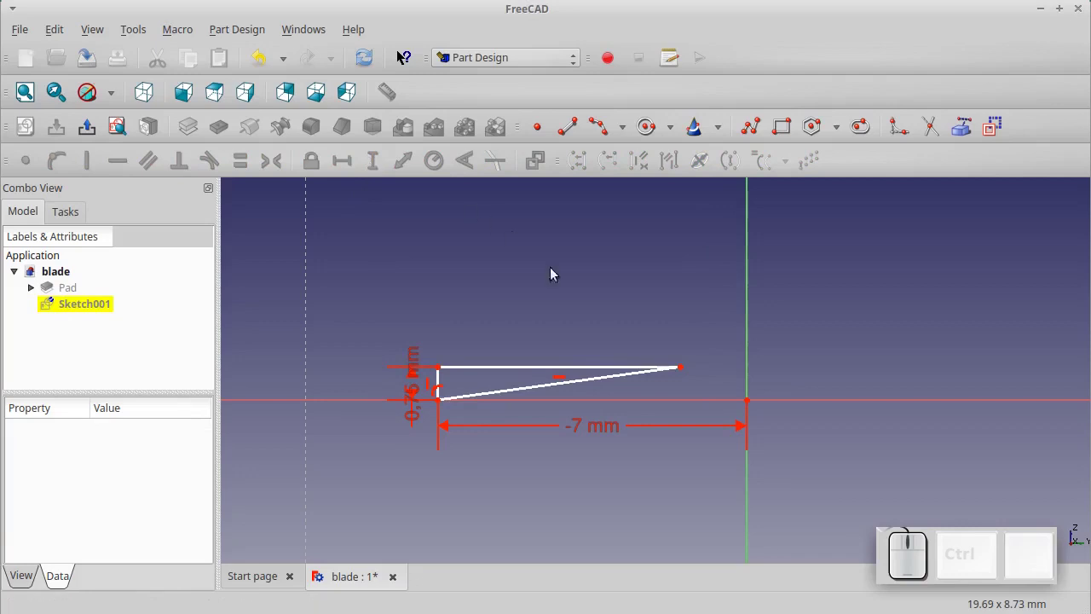
Constrain the triangle's top side to a horizontal length of 12 mm
scroll("up", 3)
left_click(522, 377)
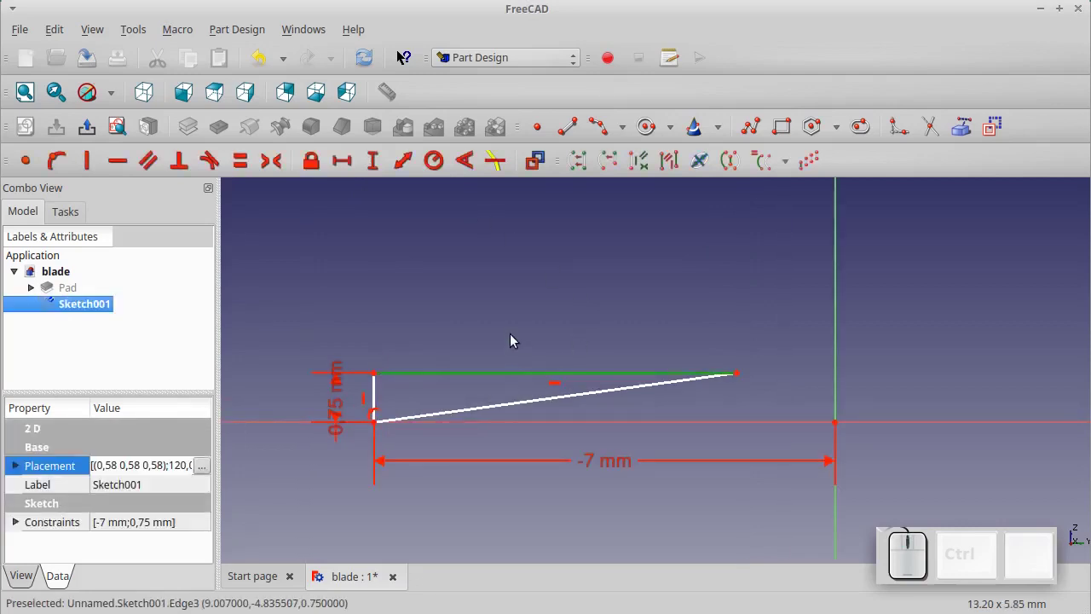
left_click(359, 175)
key("KP_1")
key("KP_2")
key("KP_Enter")
scroll("down", 3)
scroll("down", 3)
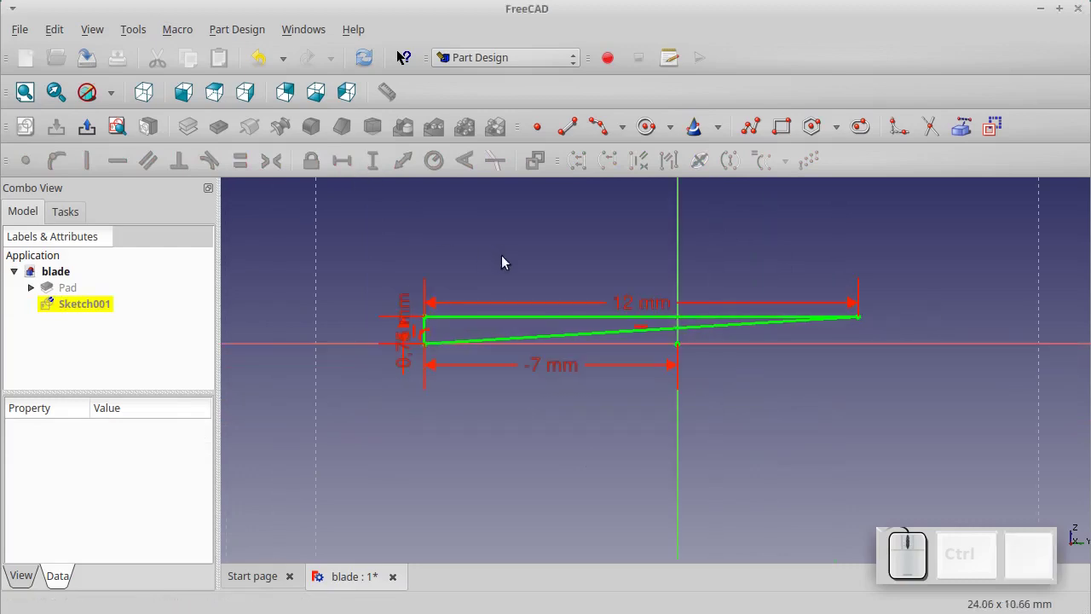
Make the Pad body visible again and close the finished sketch
left_click(63, 294)
key("space")
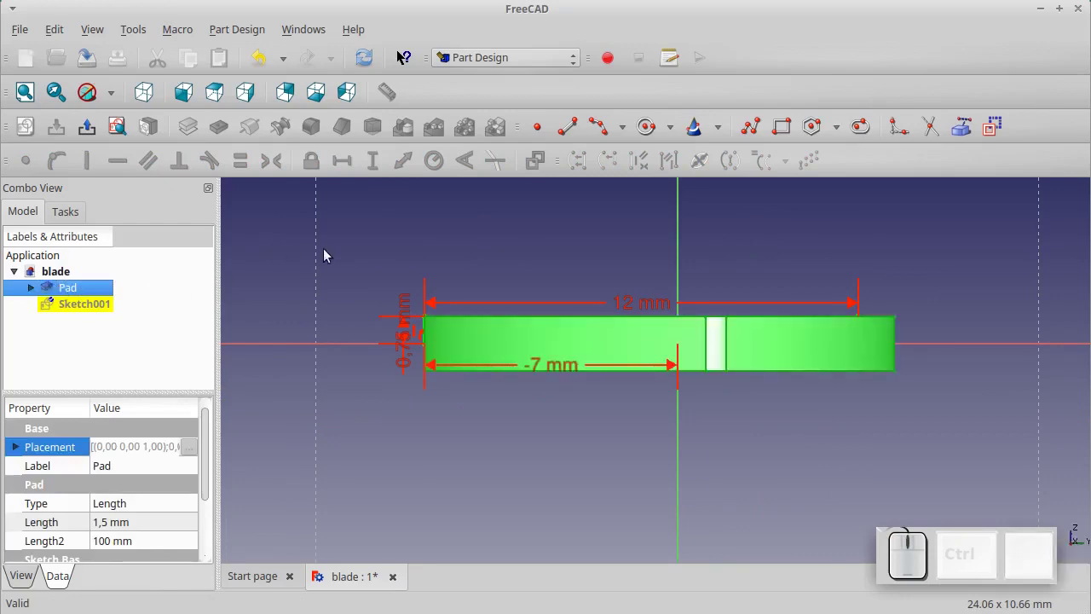
left_click(337, 259)
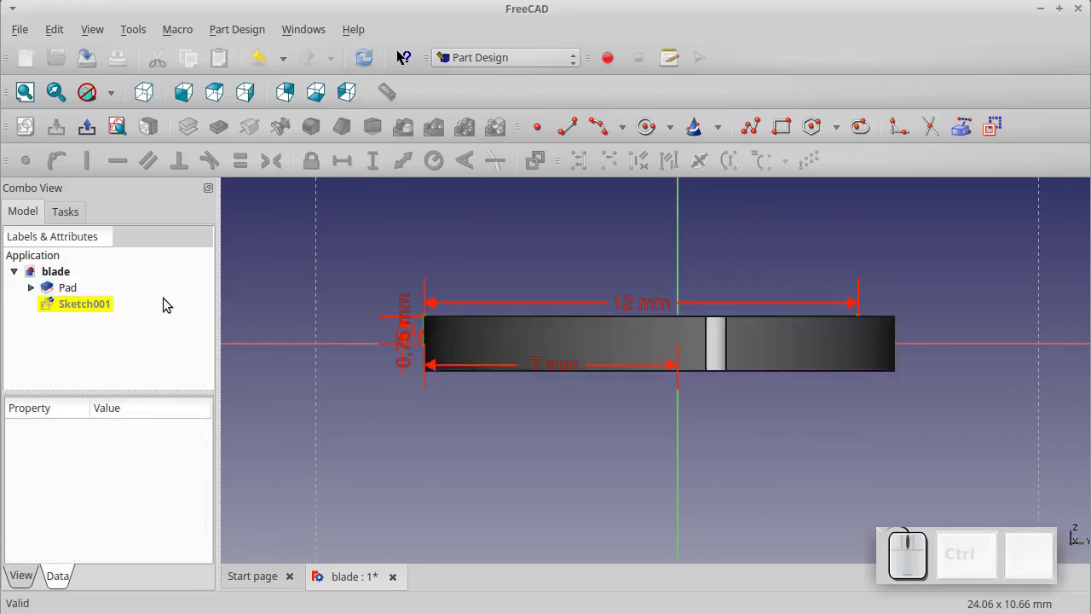
left_click(63, 214)
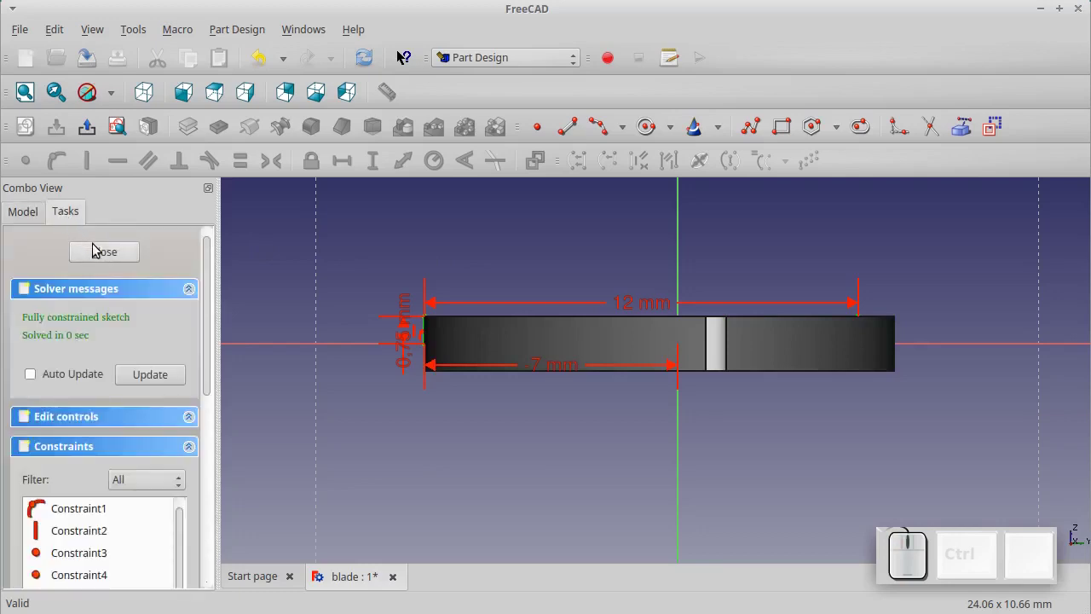
left_click(98, 251)
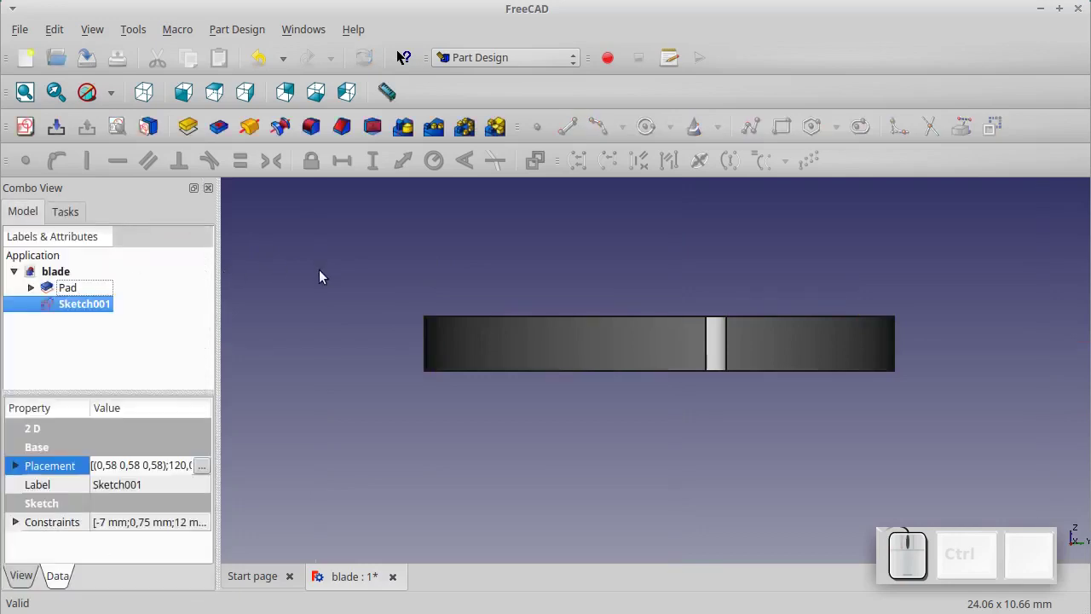
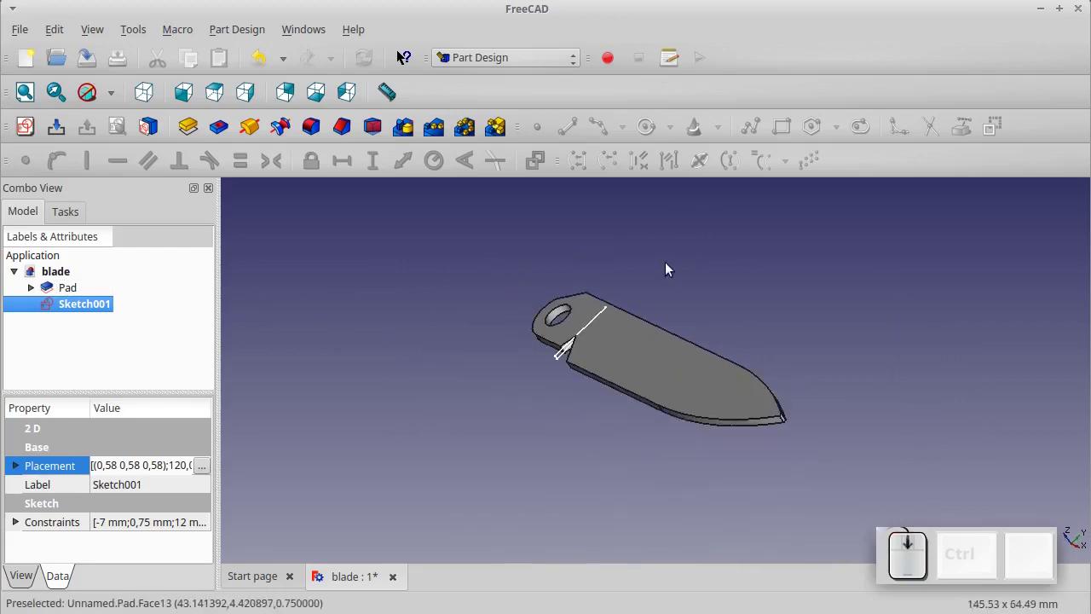
Pad the triangle sketch 66 mm into a new solid Pad001 overlapping the blade
scroll("up", 3)
scroll("up", 3)
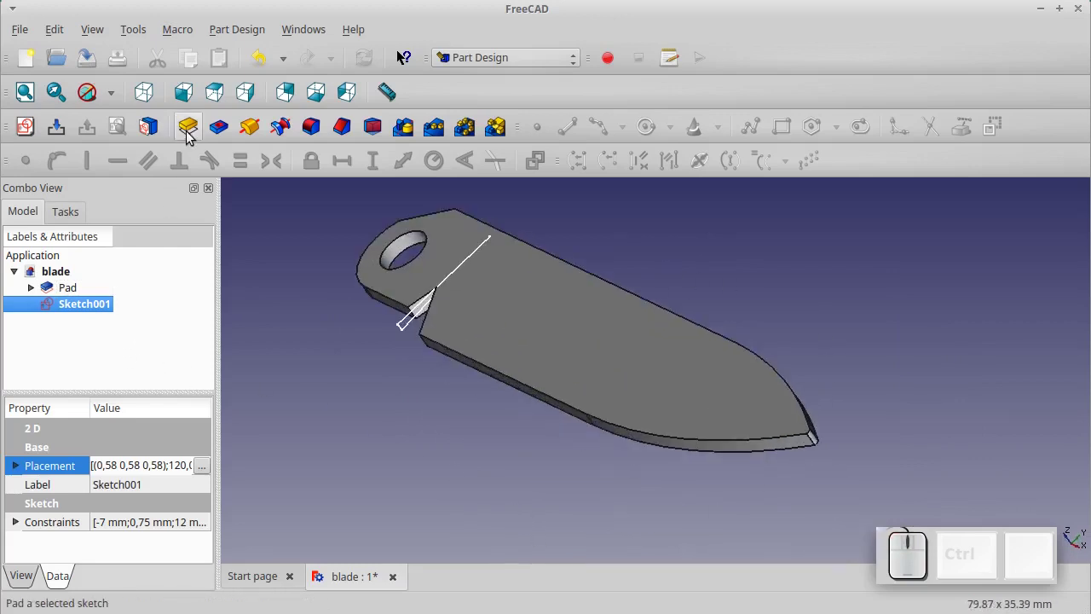
left_click(191, 139)
key("KP_6")
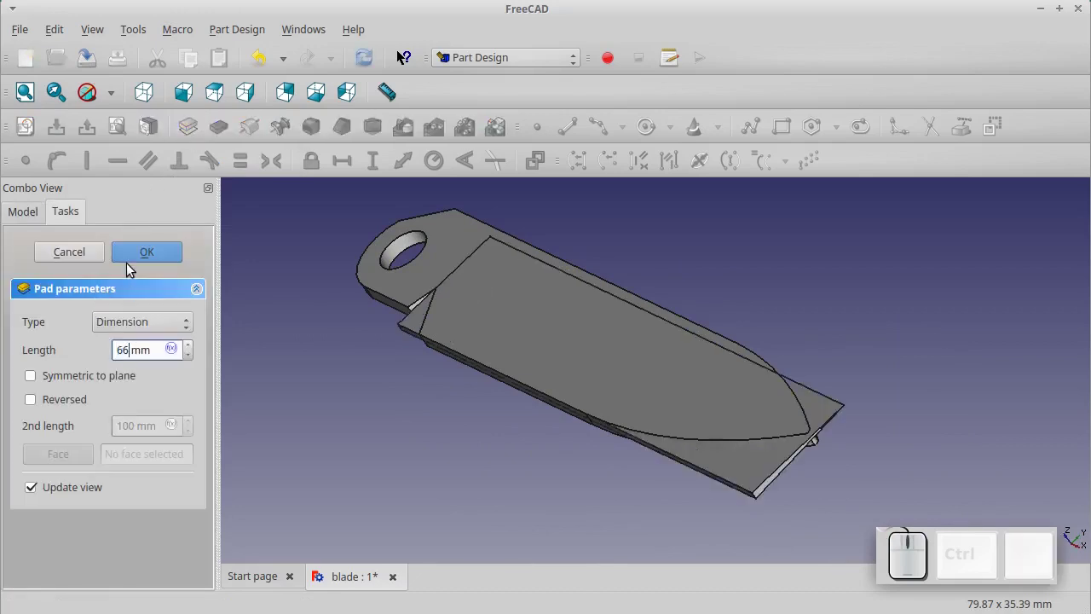
left_click(134, 266)
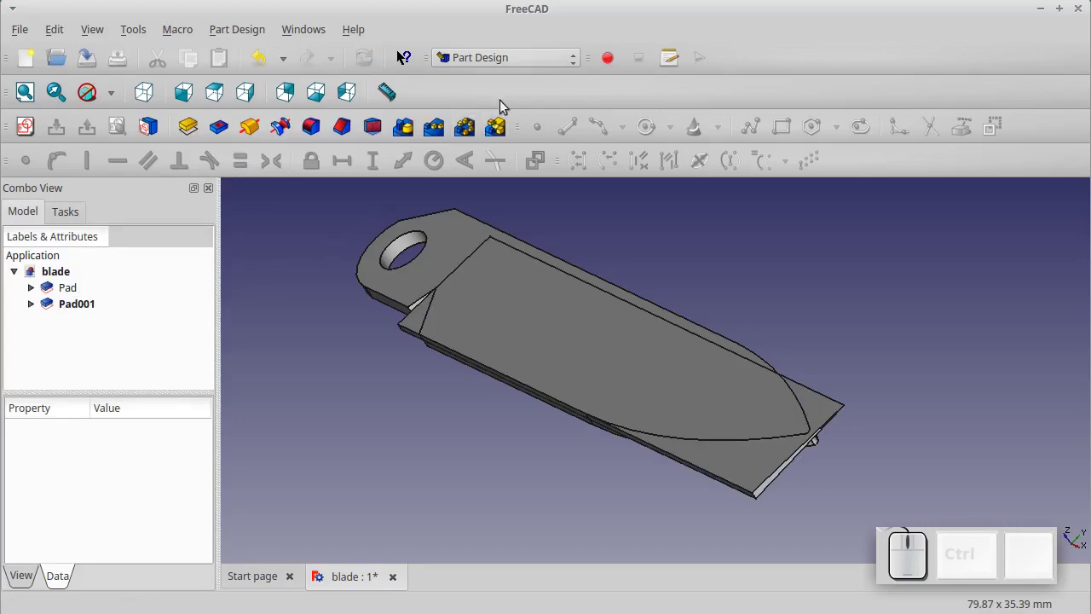
In the Part workbench, mirror the wedge Pad001 across the XY plane
left_click(514, 60)
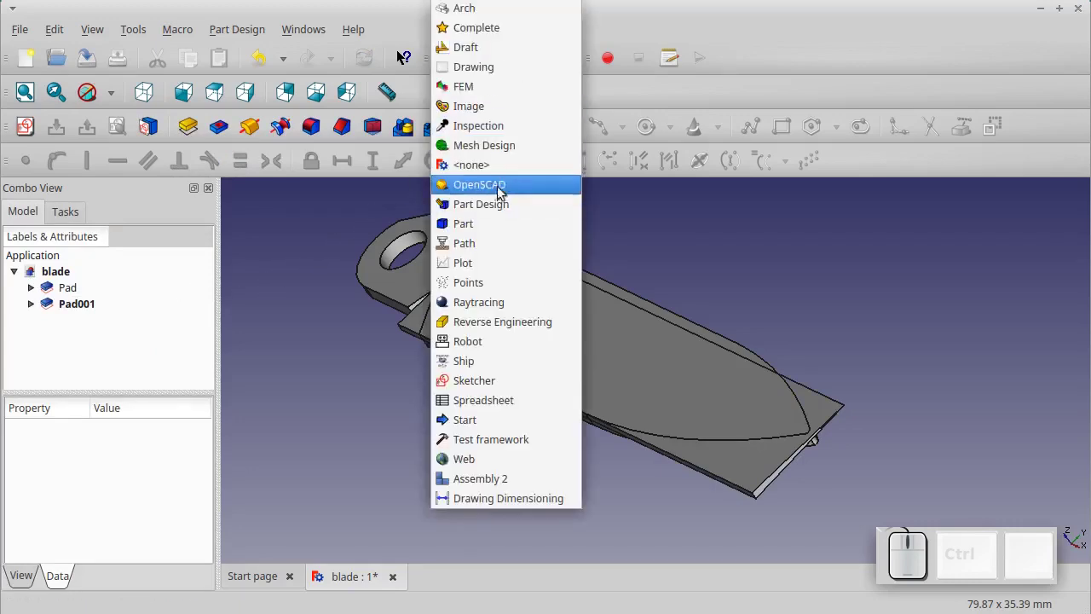
left_click(488, 230)
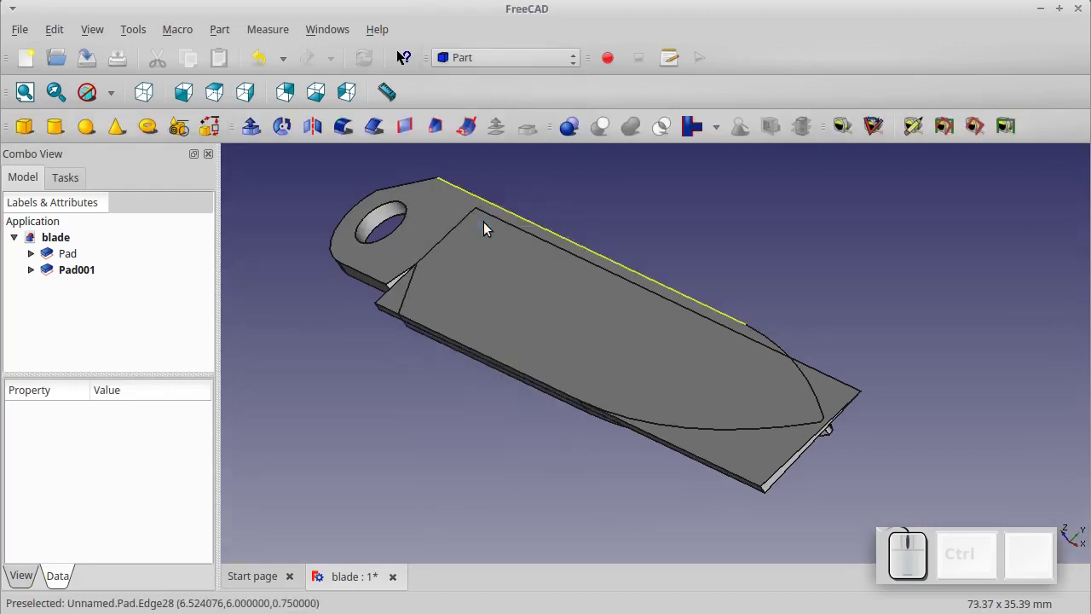
left_click(77, 278)
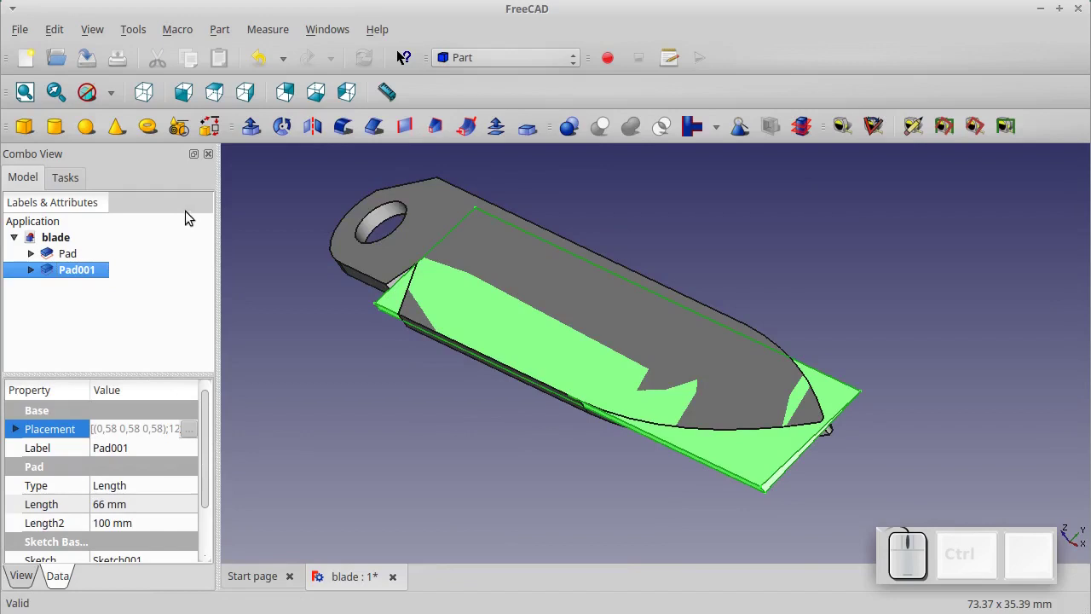
left_click(310, 136)
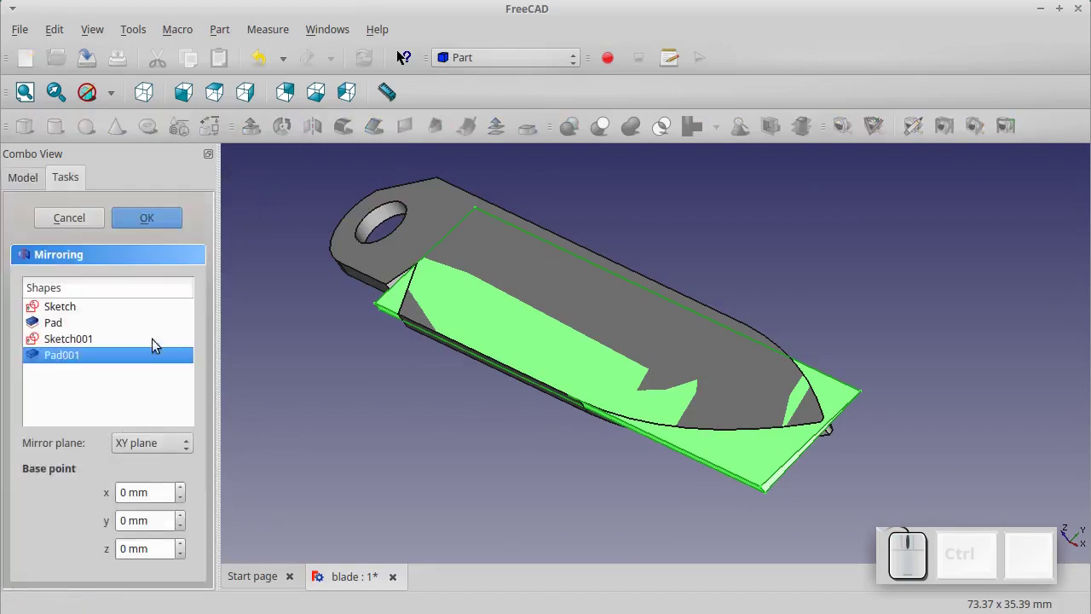
left_click(160, 226)
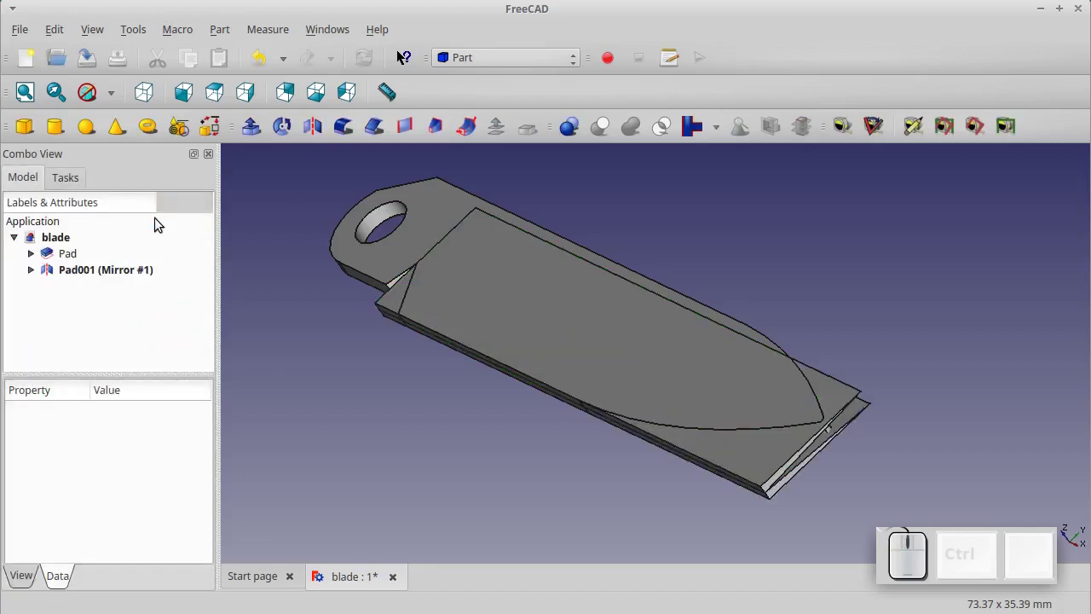
Fuse the mirrored wedge with Pad001 and cut the fusion from the blade Pad
left_click(33, 273)
left_click(55, 279)
left_click(69, 292)
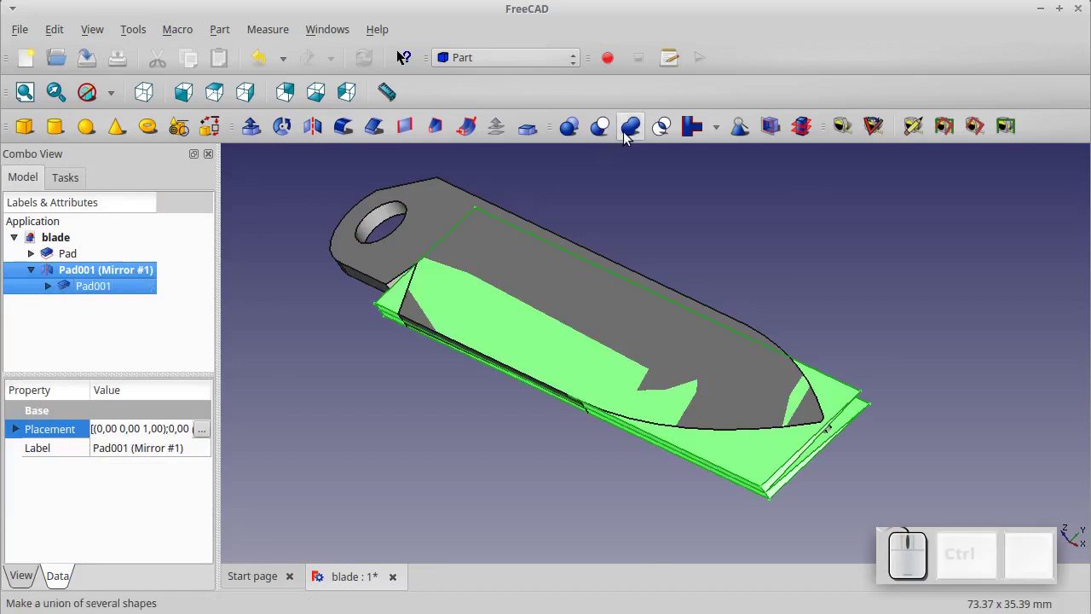
left_click(630, 139)
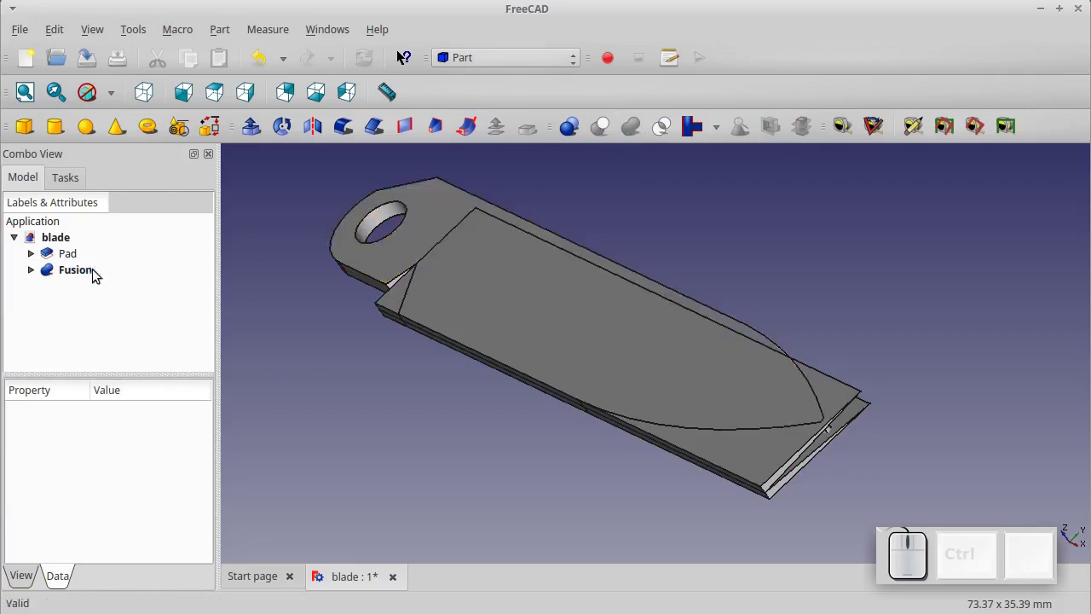
left_click(77, 264)
left_click(69, 281)
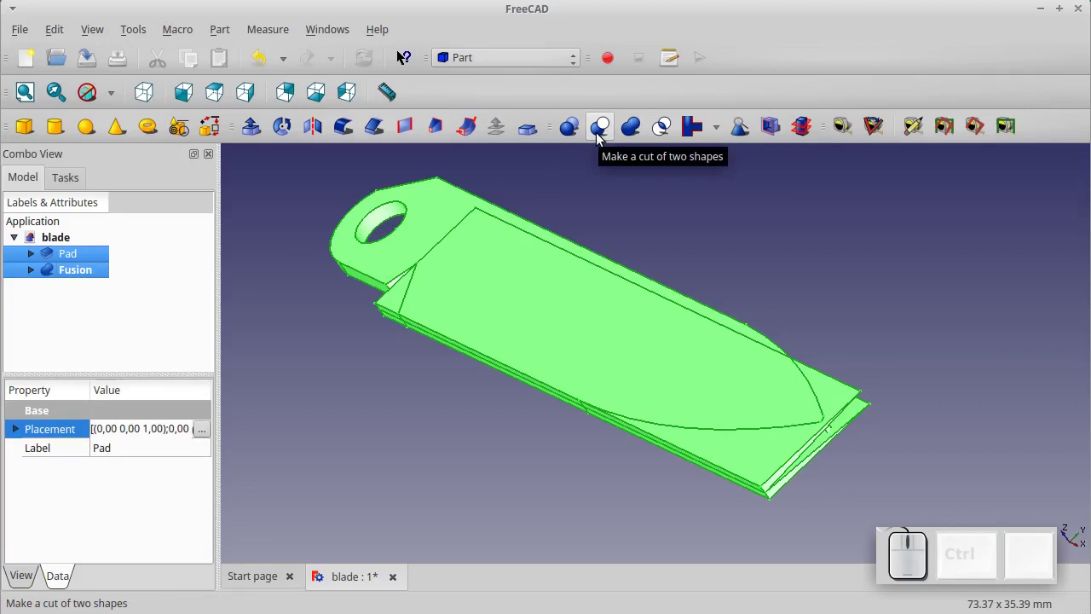
left_click(602, 140)
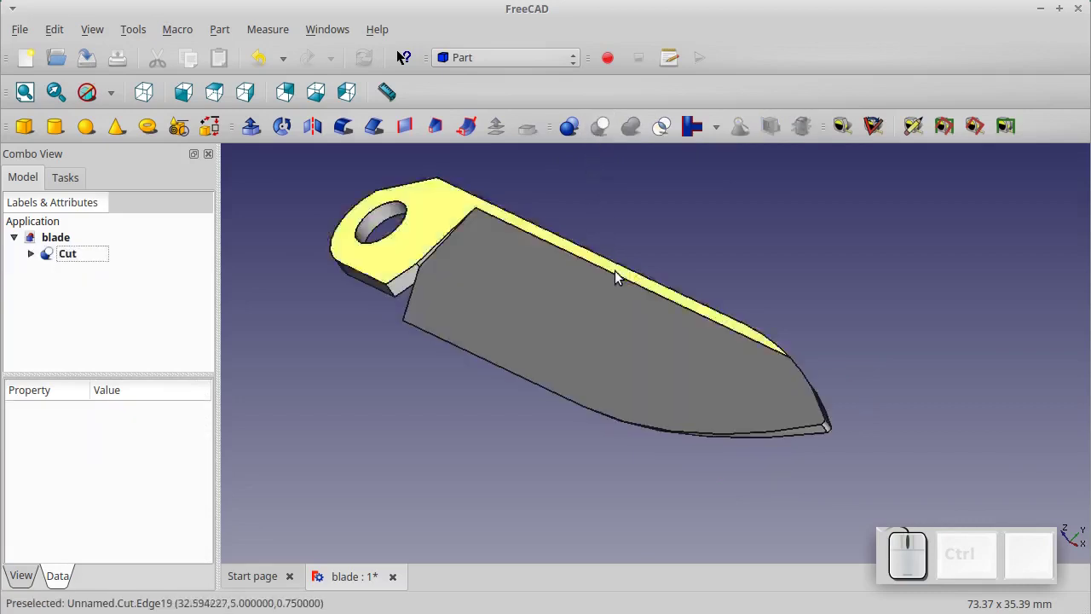
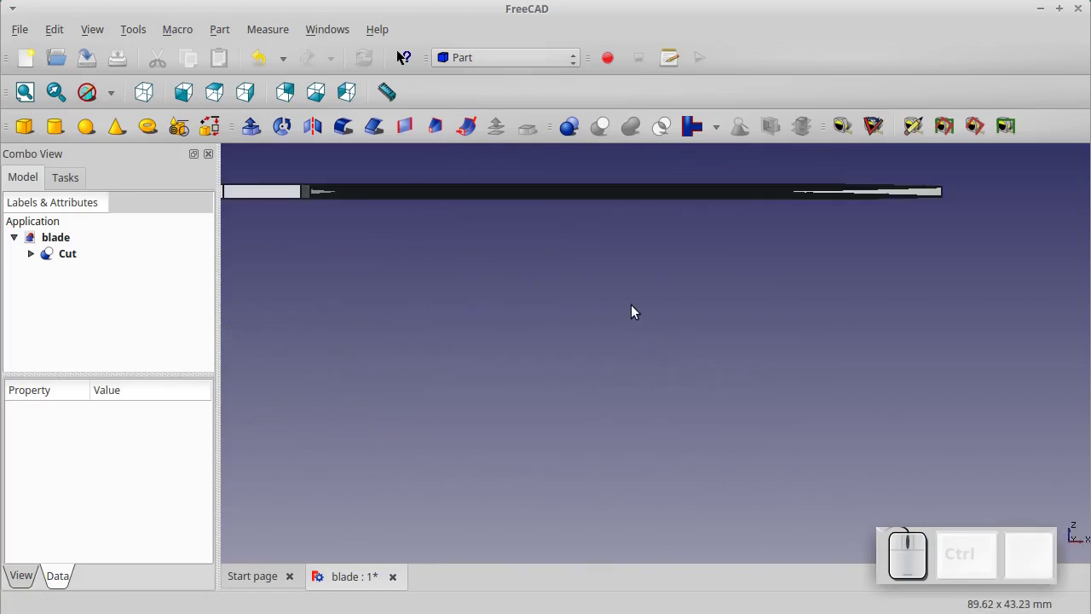
key("KP_2")
scroll("down", 3)
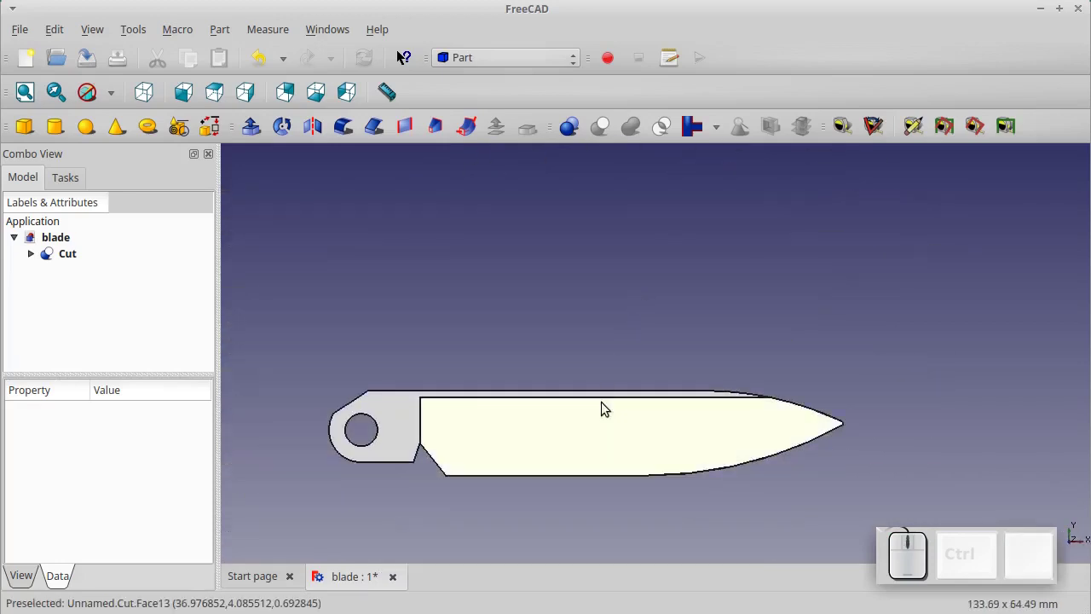
scroll("down", 3)
scroll("up", 3)
scroll("down", 3)
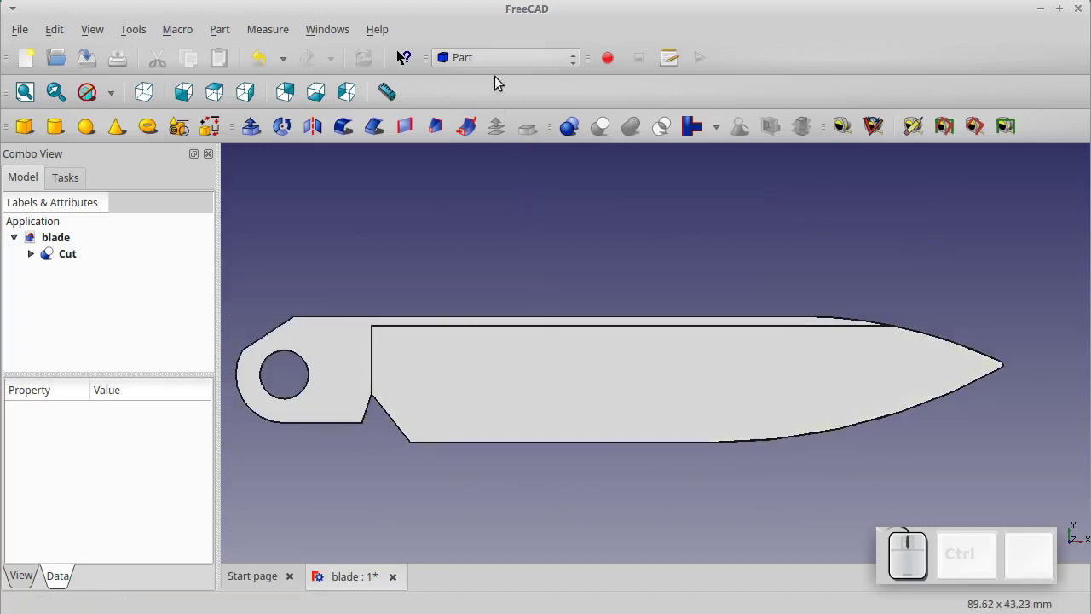
Switch to the Draft workbench, turn on the grid and hide the Cut solid
left_click(496, 64)
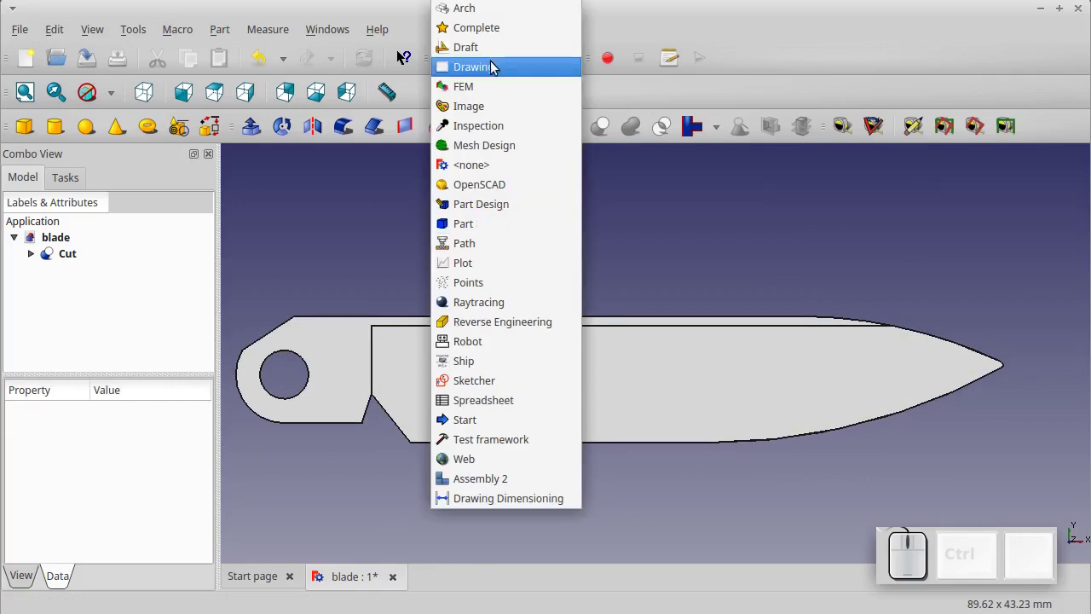
left_click(496, 61)
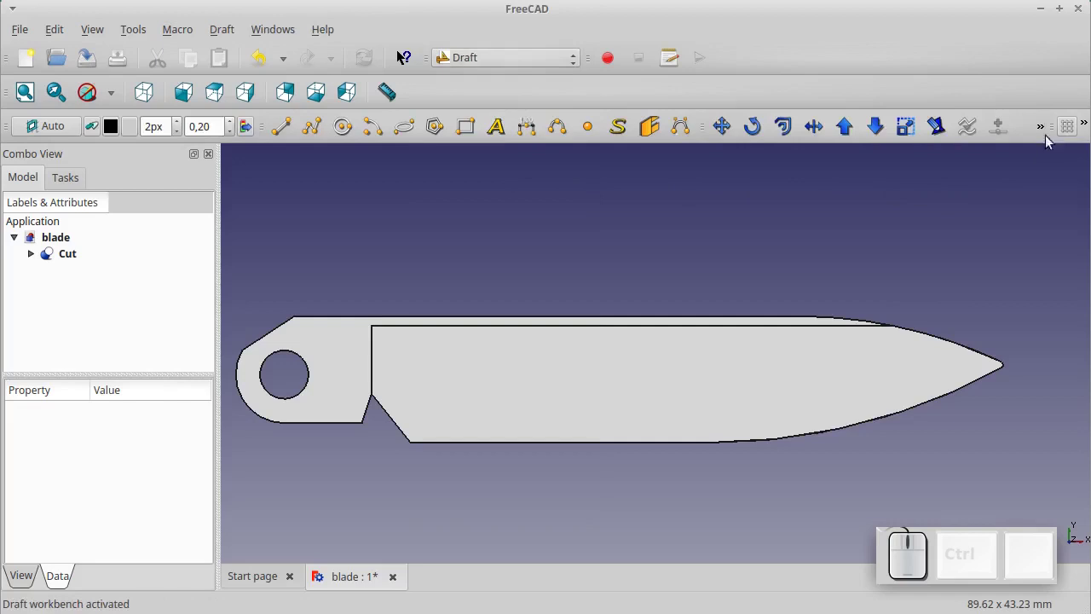
left_click(1069, 137)
scroll("down", 3)
scroll("up", 3)
scroll("up", 3)
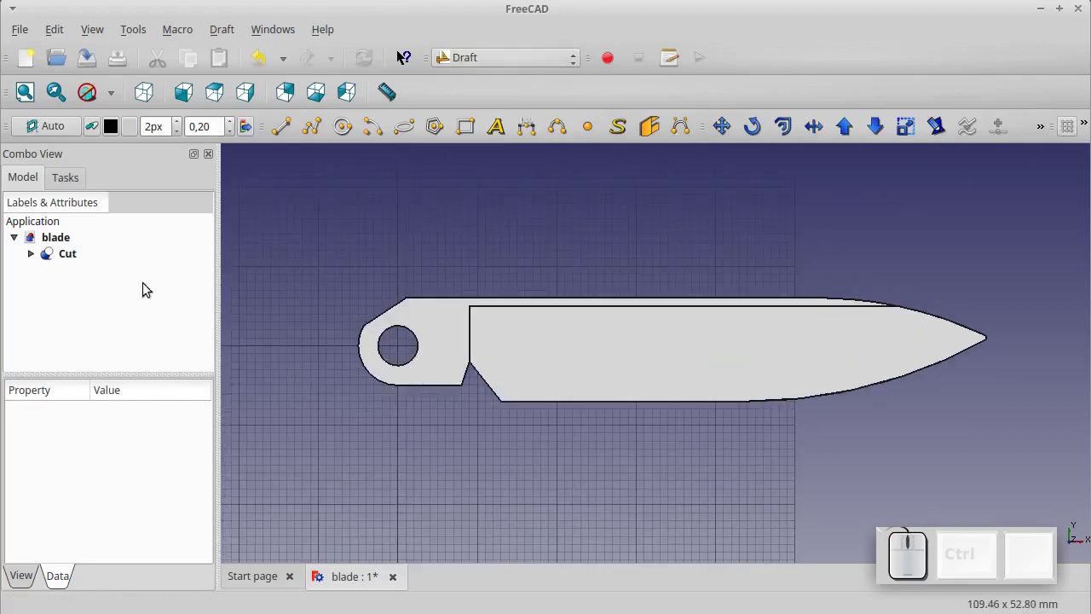
left_click(66, 263)
key("space")
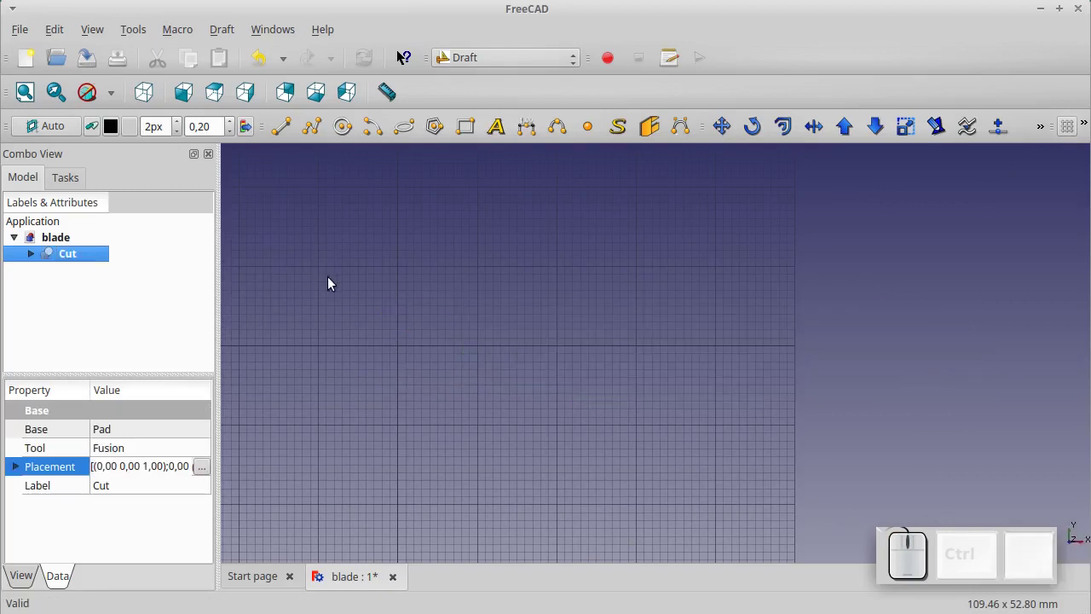
Draw a Draft Arc centred at 44, 55 along the blade's curved edge with its radius and angles
left_click(371, 129)
key("KP_4")
key("KP_Enter")
key("KP_5")
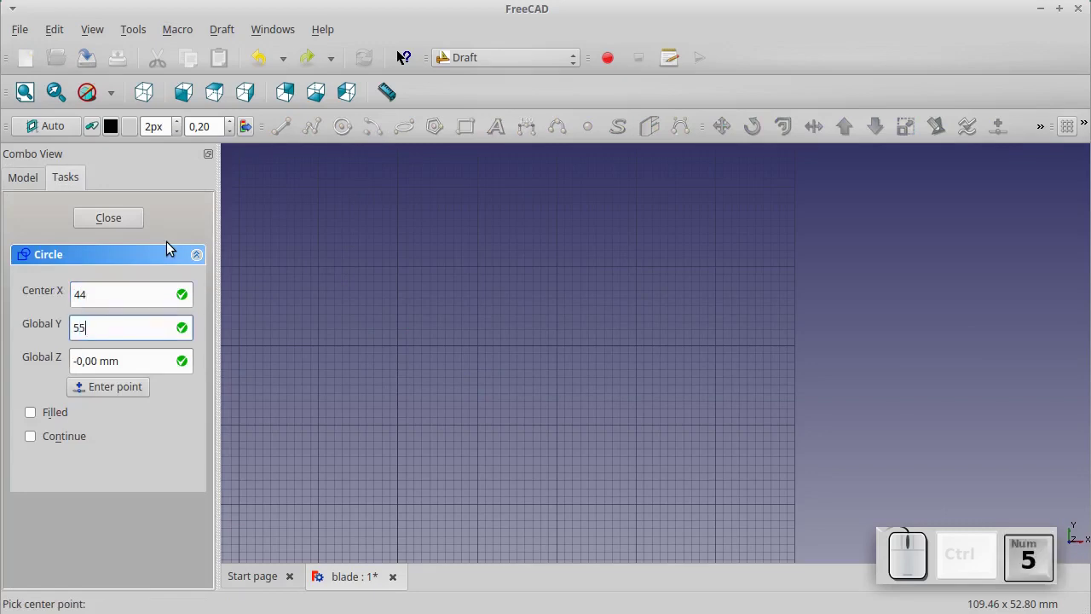
key("KP_Enter")
key("KP_0")
key("KP_Enter")
key("KP_6")
key("KP_2")
key("KP_Enter")
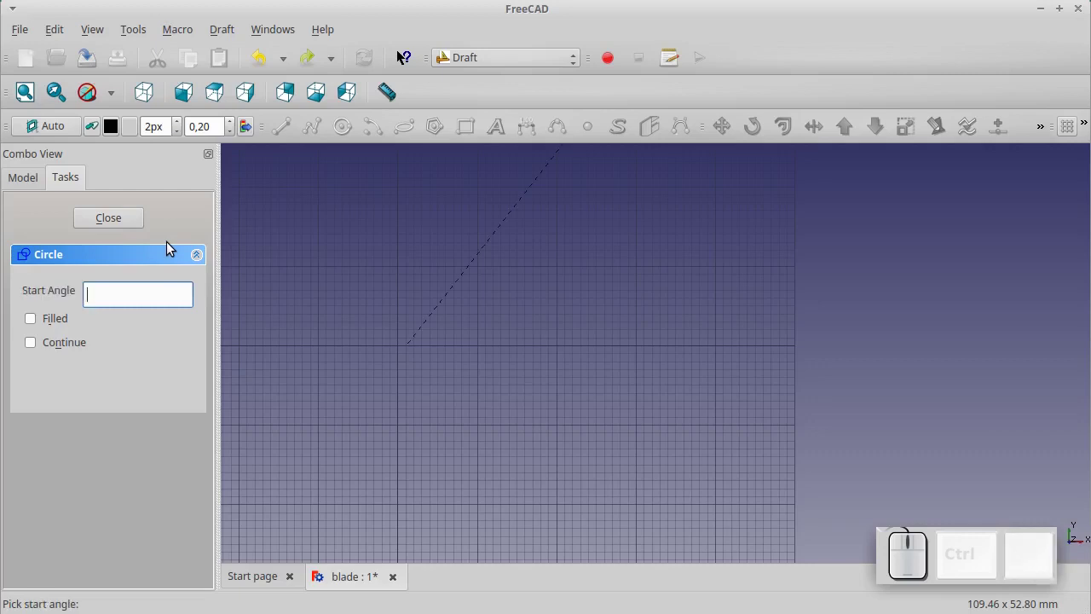
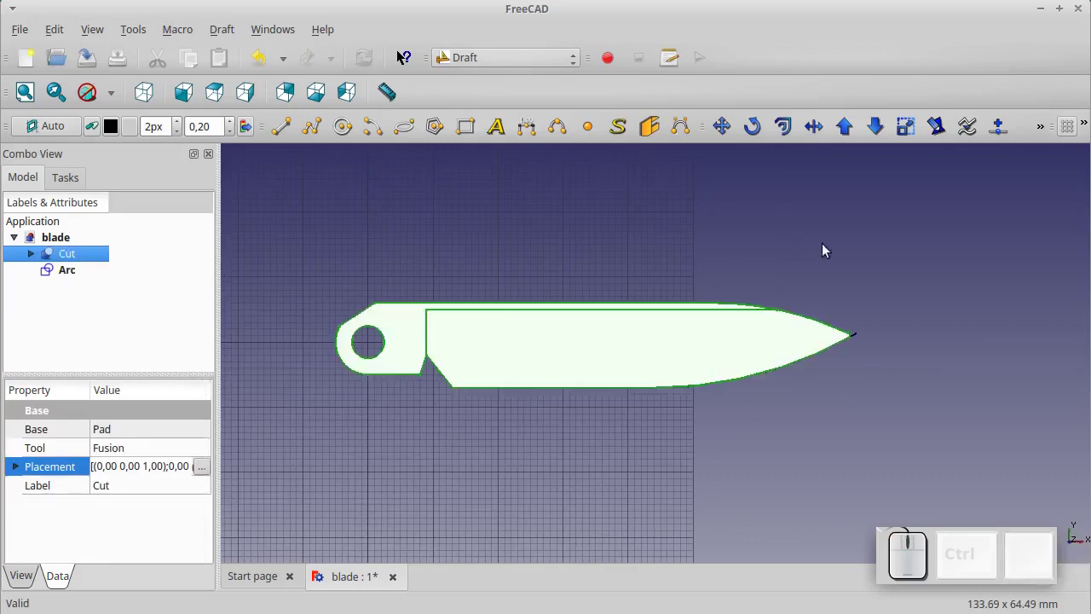
Turn the grid off and switch back to the Part Design workbench
left_click(1077, 131)
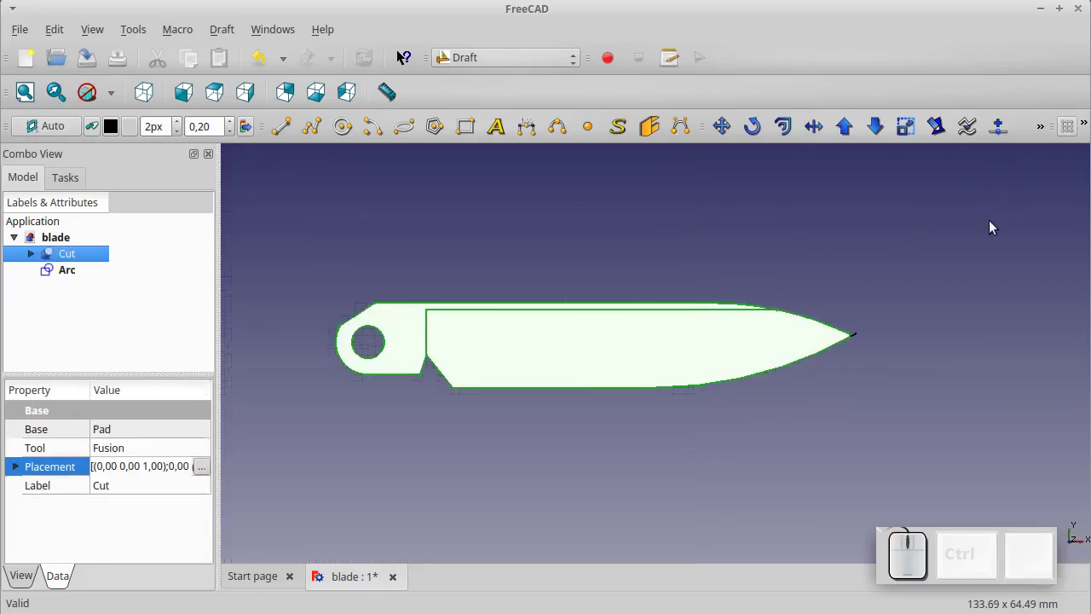
left_click(916, 276)
left_click(505, 60)
left_click(481, 224)
left_click(22, 220)
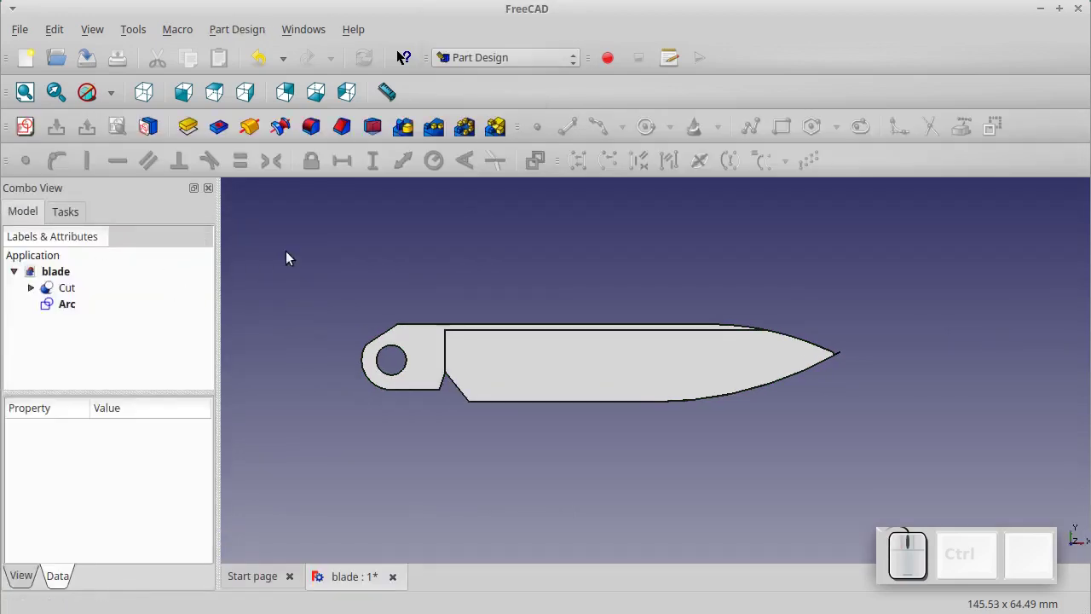
Create a new sketch on the YZ plane and hide the Cut solid
left_click(23, 135)
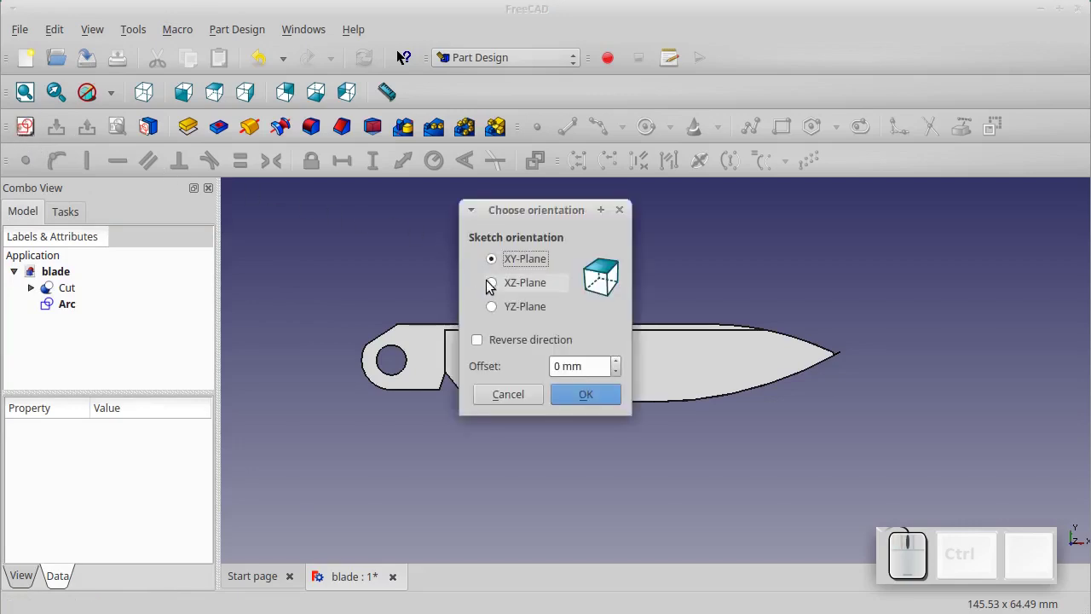
left_click(497, 307)
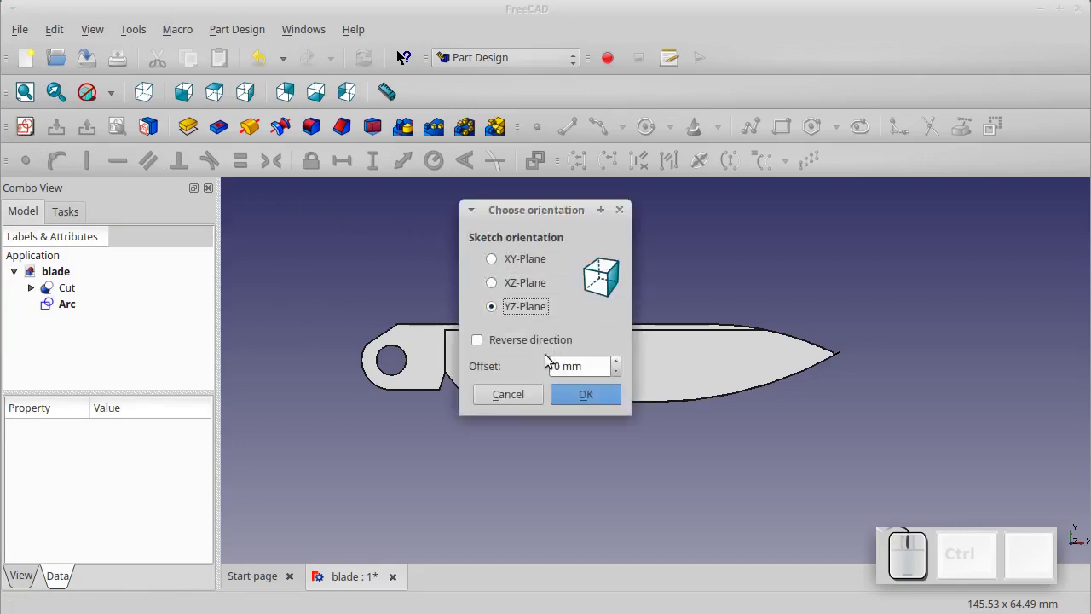
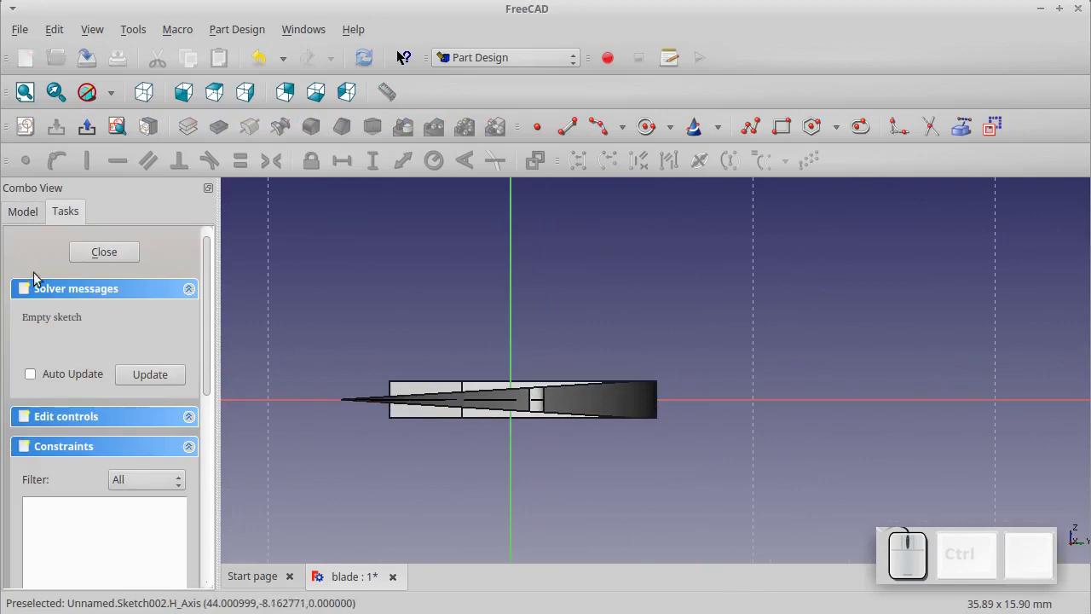
left_click(23, 219)
left_click(57, 290)
key("space")
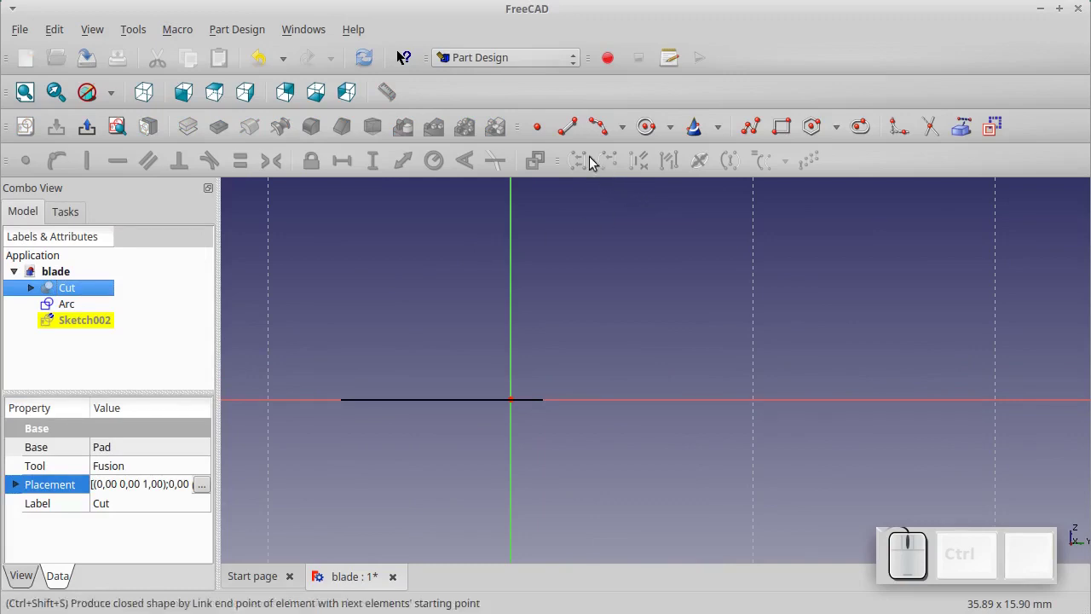
Draw a closed polyline triangle and constrain its height to 0.75 mm
left_click(572, 140)
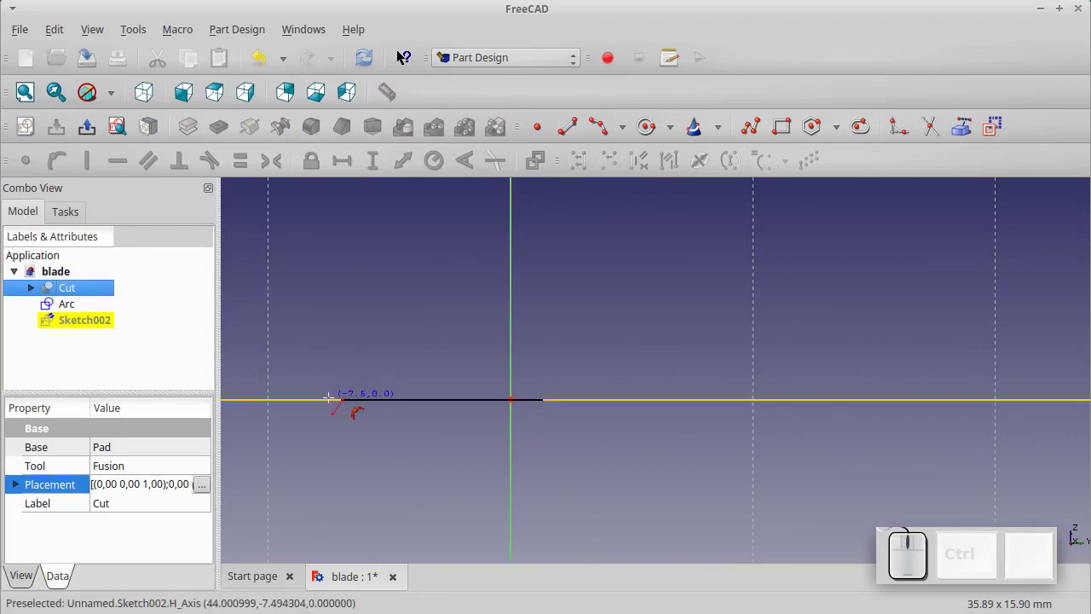
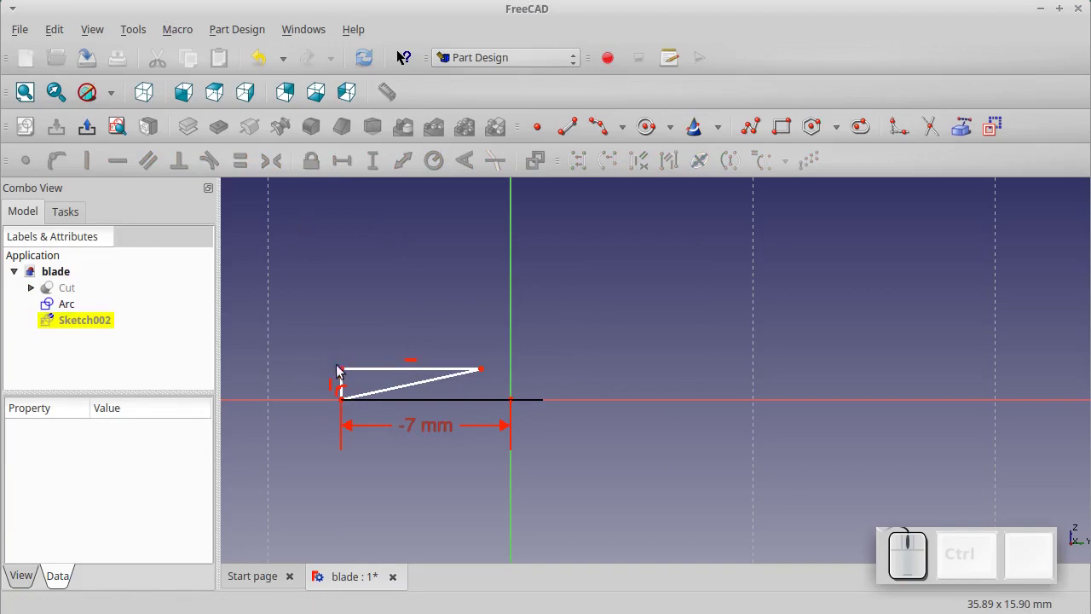
left_click(344, 379)
left_click(373, 173)
key("KP_0")
key("KP_Decimal")
key("KP_7")
key("KP_5")
key("KP_Enter")
Constrain the triangle's top edge to 12 mm and close the sketch
left_click(372, 382)
left_click(347, 163)
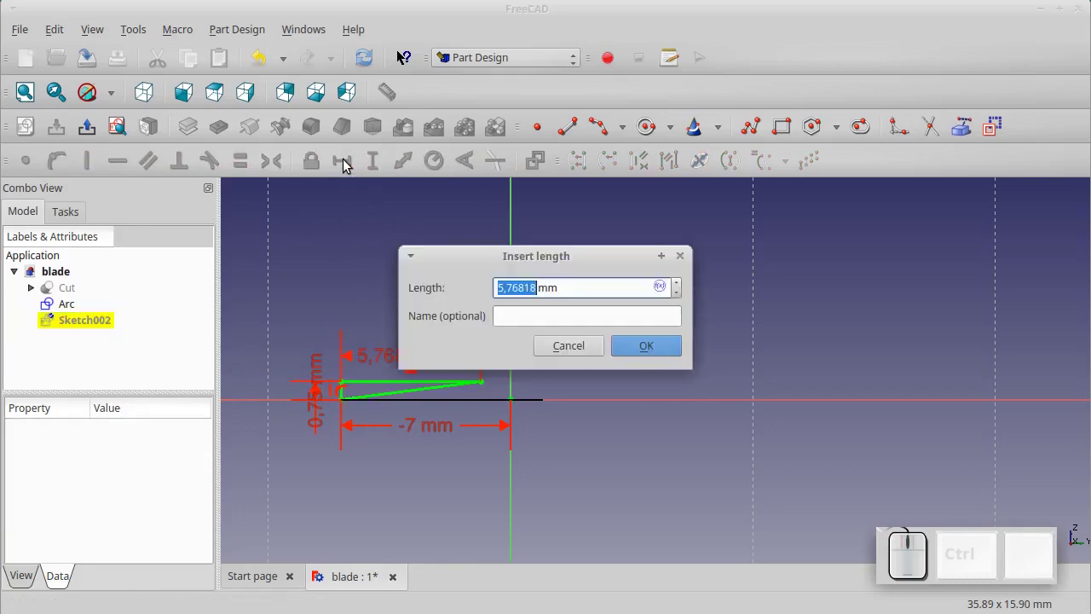
key("KP_1")
key("KP_2")
key("KP_Enter")
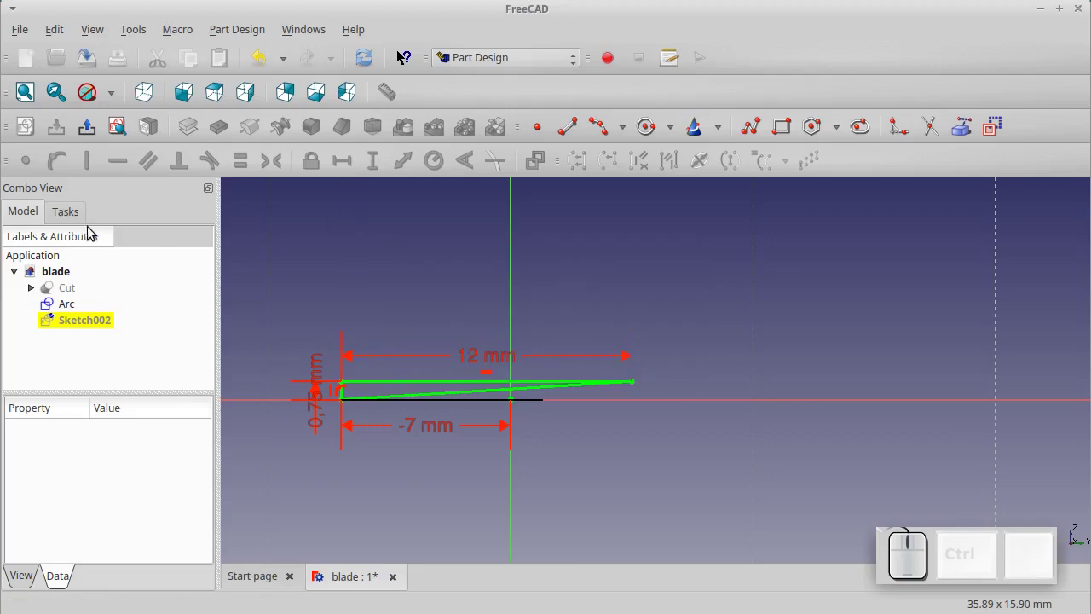
left_click(72, 223)
left_click(93, 254)
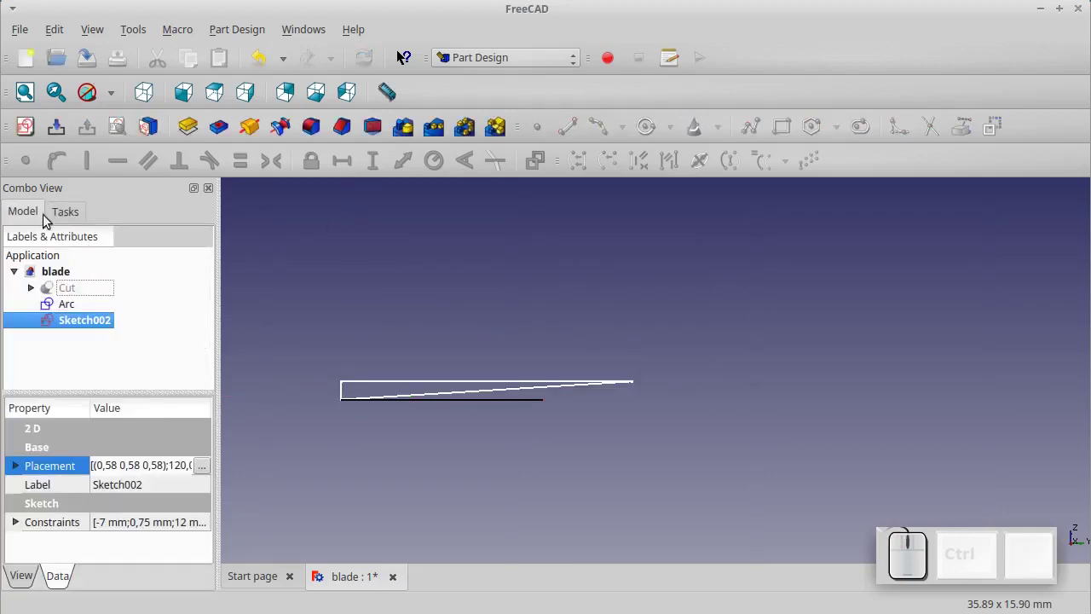
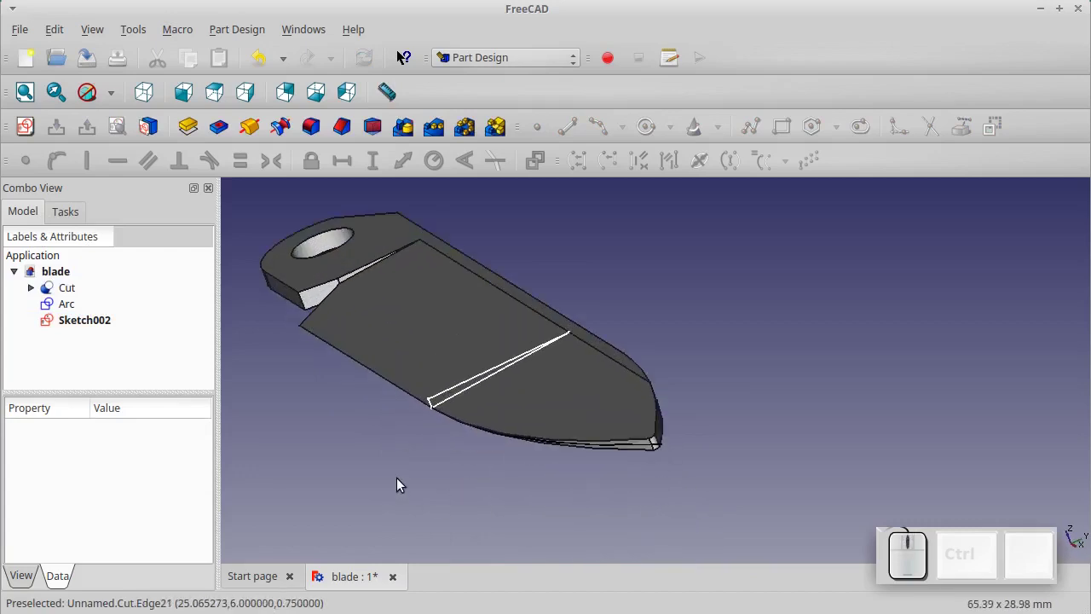
Switch to the Part workbench and start a Sweep
key("Right")
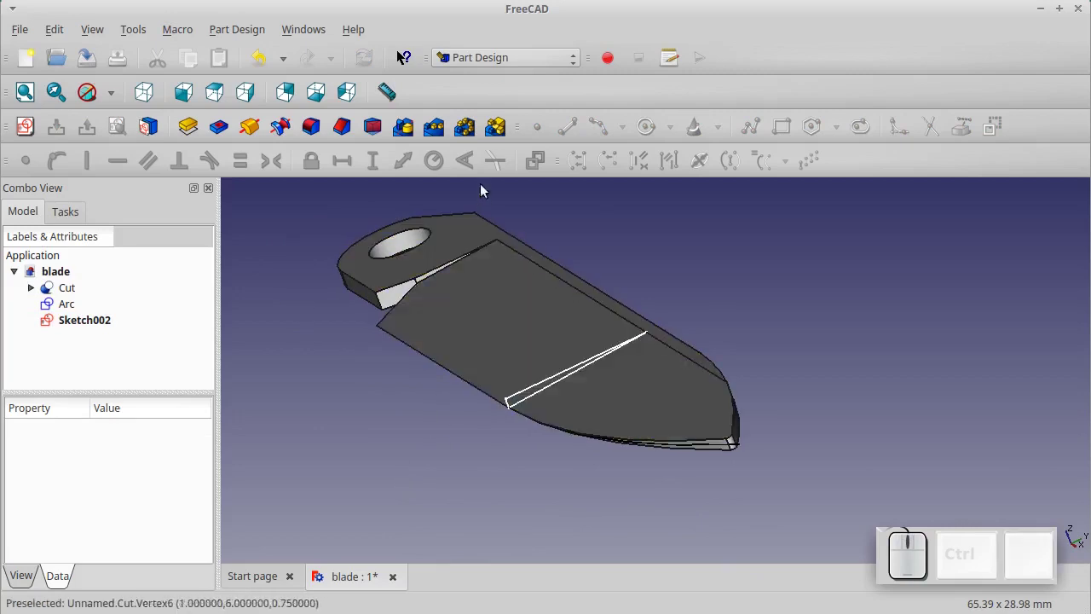
left_click(506, 57)
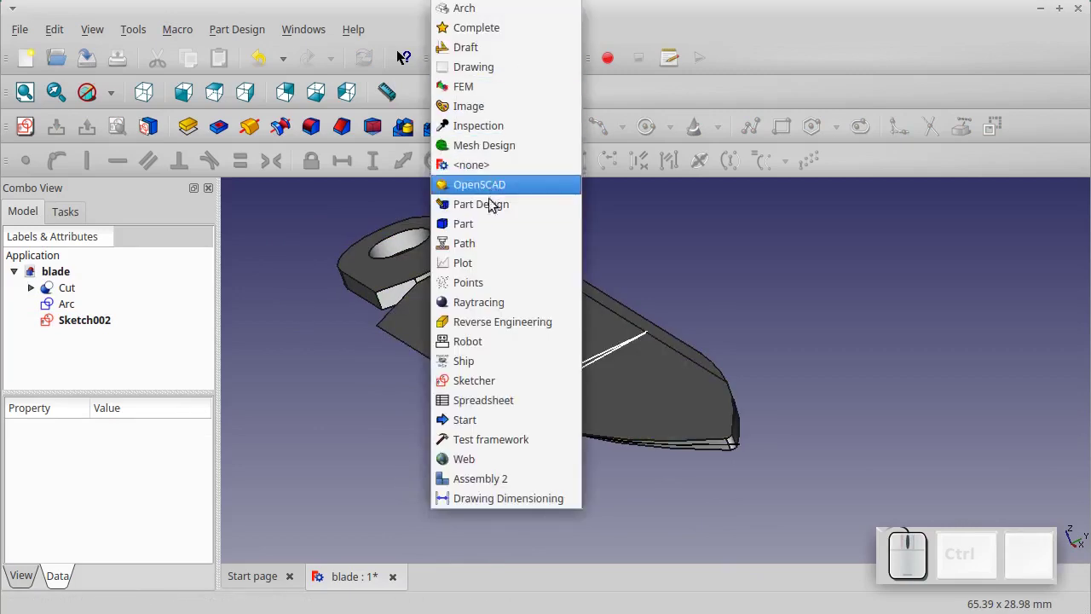
left_click(487, 227)
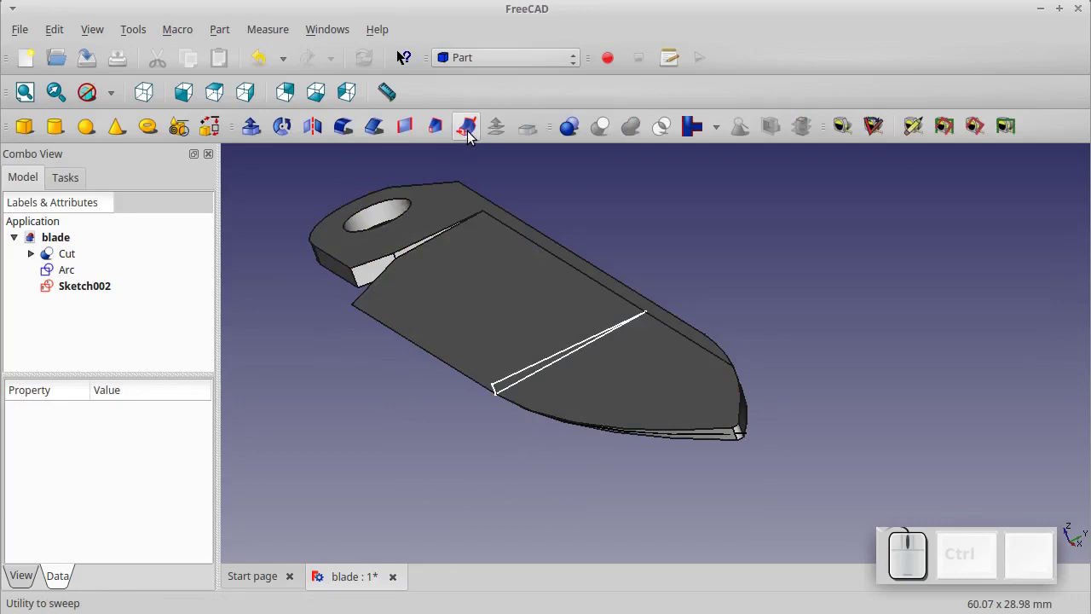
left_click(473, 133)
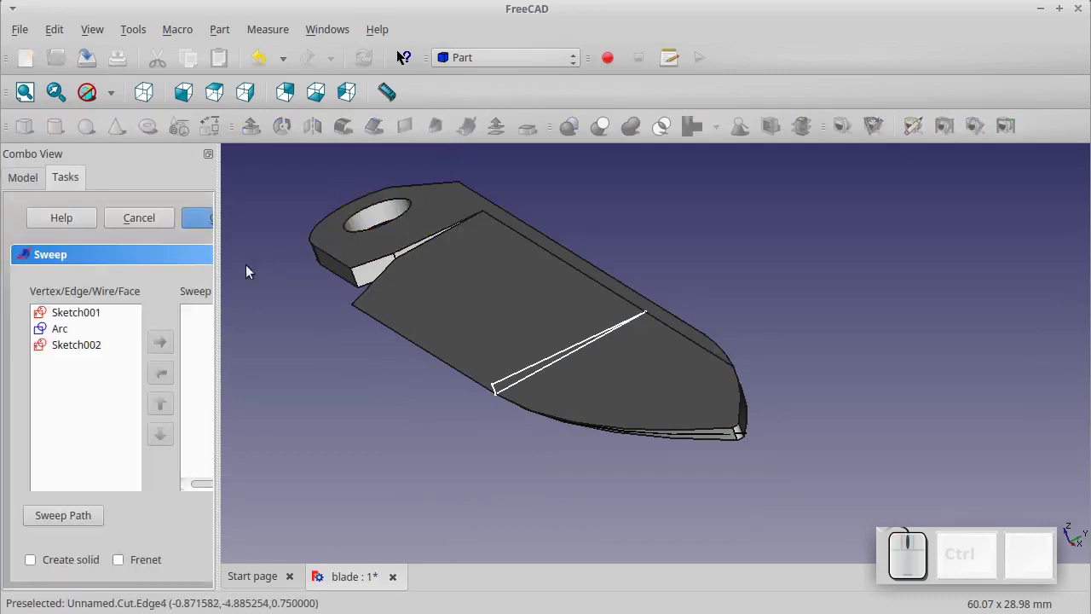
Sweep Sketch002 along the Arc as a solid with Frenet orientation
left_click(96, 354)
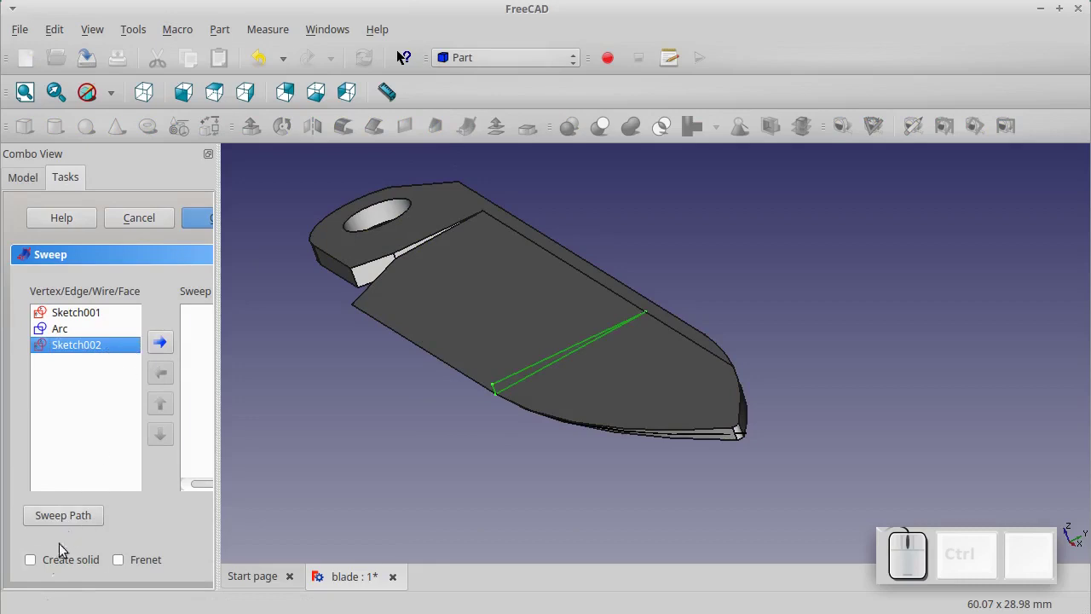
left_click(44, 574)
left_click(127, 567)
left_click(168, 350)
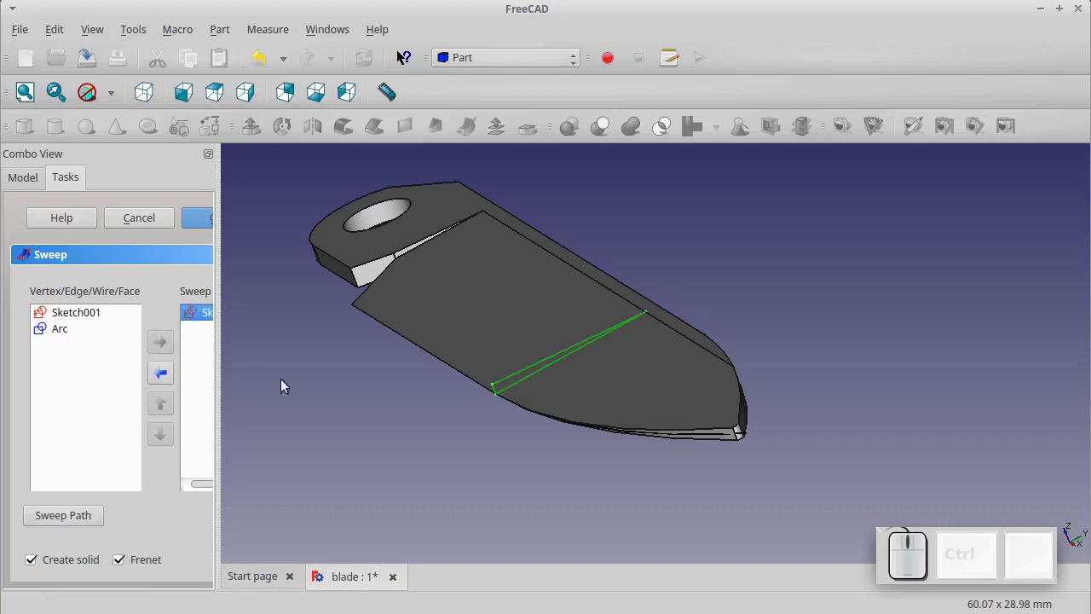
left_click(746, 439)
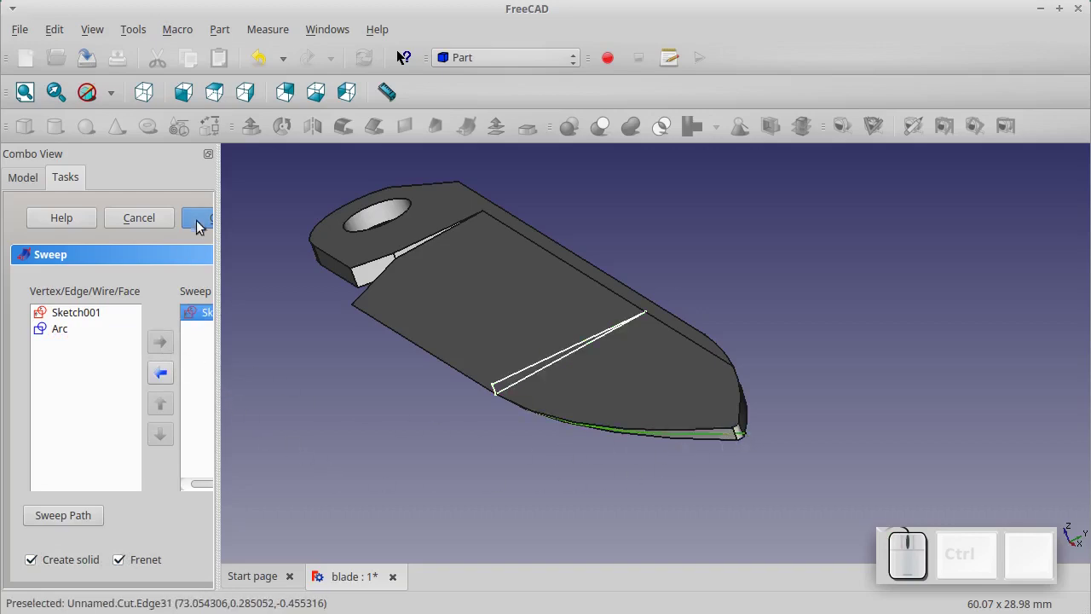
left_click(199, 220)
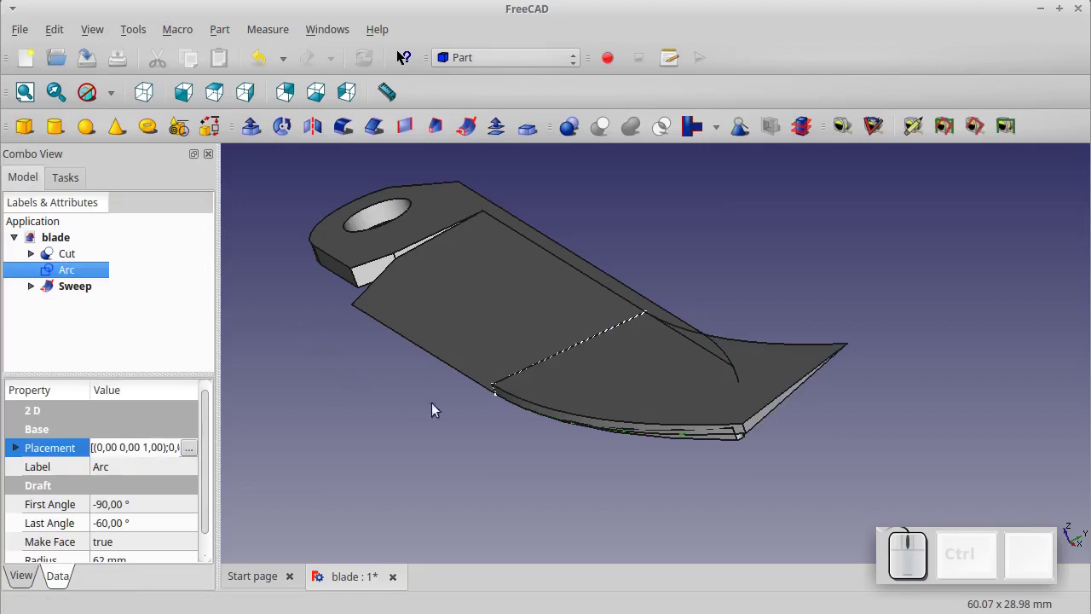
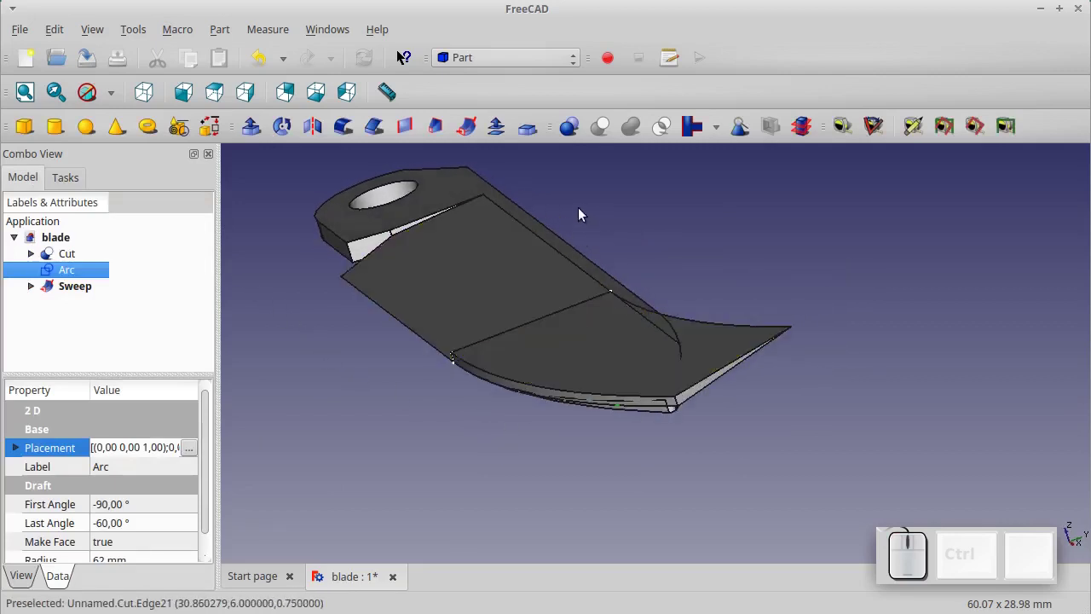
Mirror the Sweep and fuse it with the original into Fusion001
left_click(86, 294)
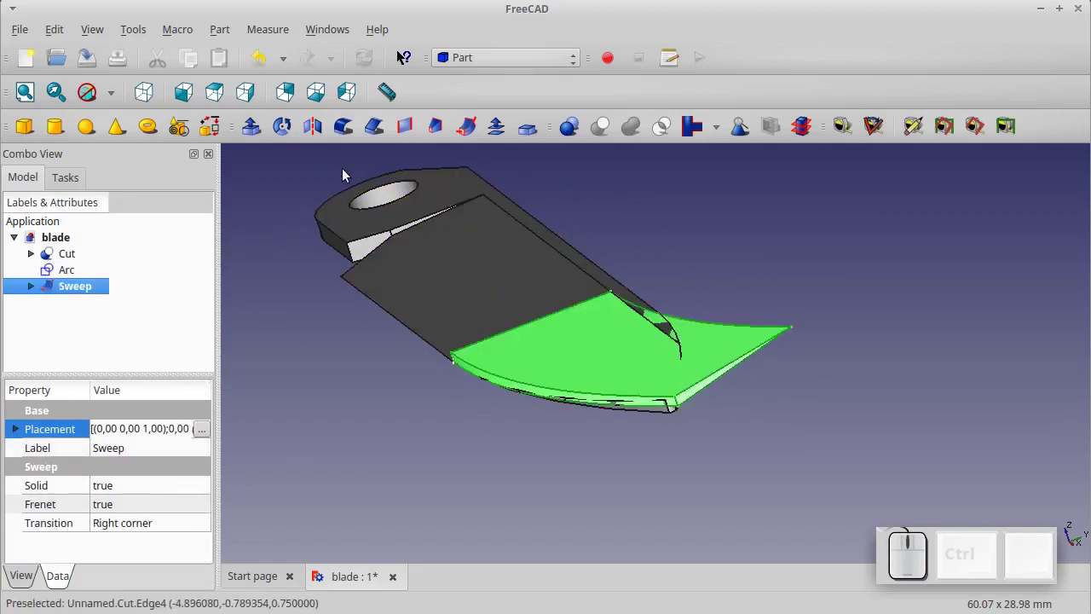
left_click(319, 134)
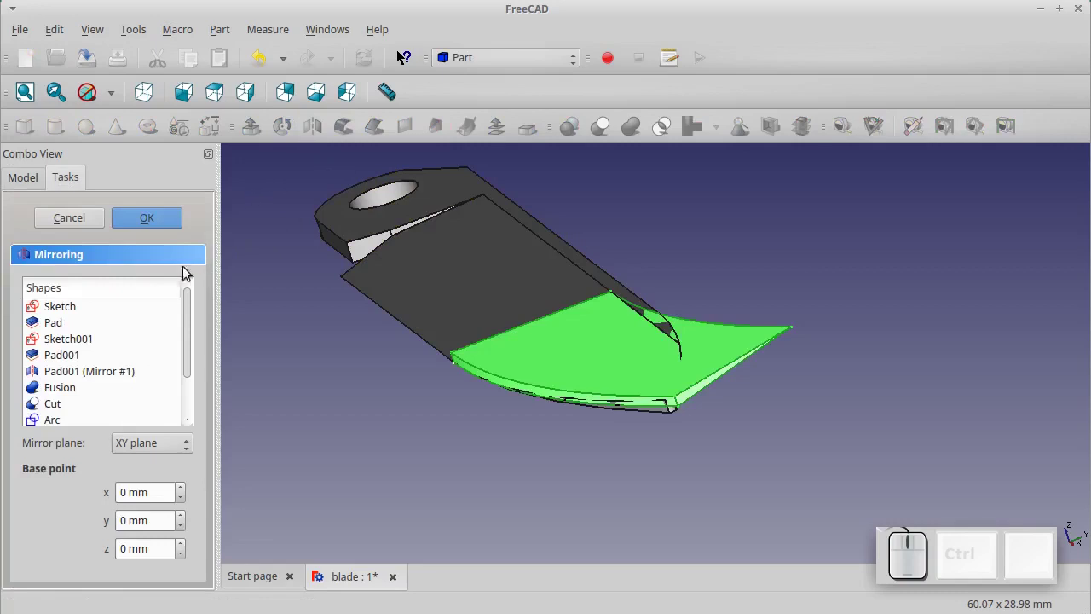
left_click(150, 227)
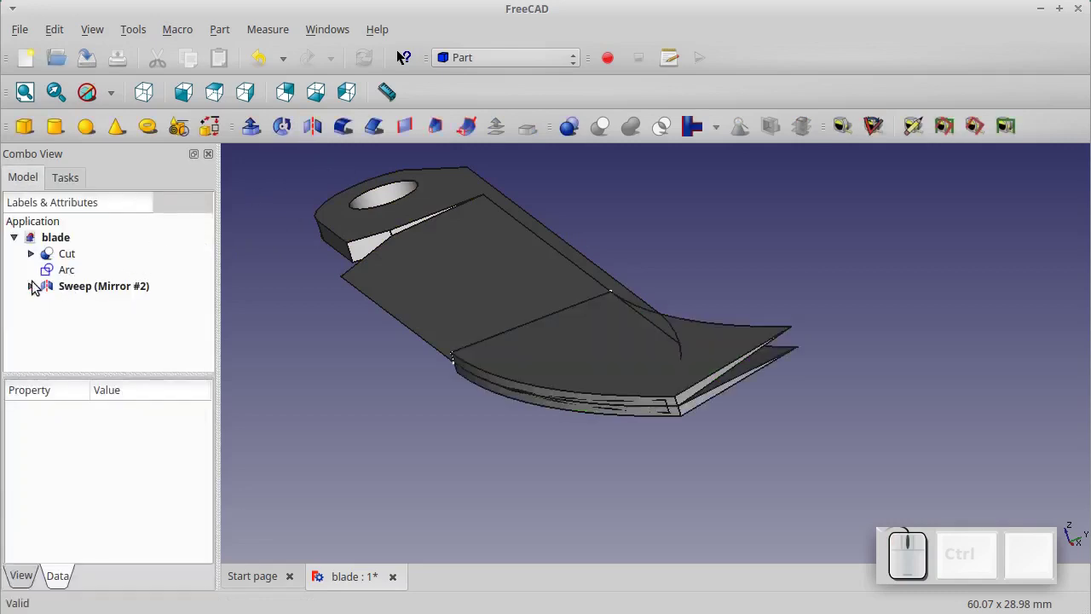
left_click(35, 289)
left_click(71, 295)
left_click(75, 308)
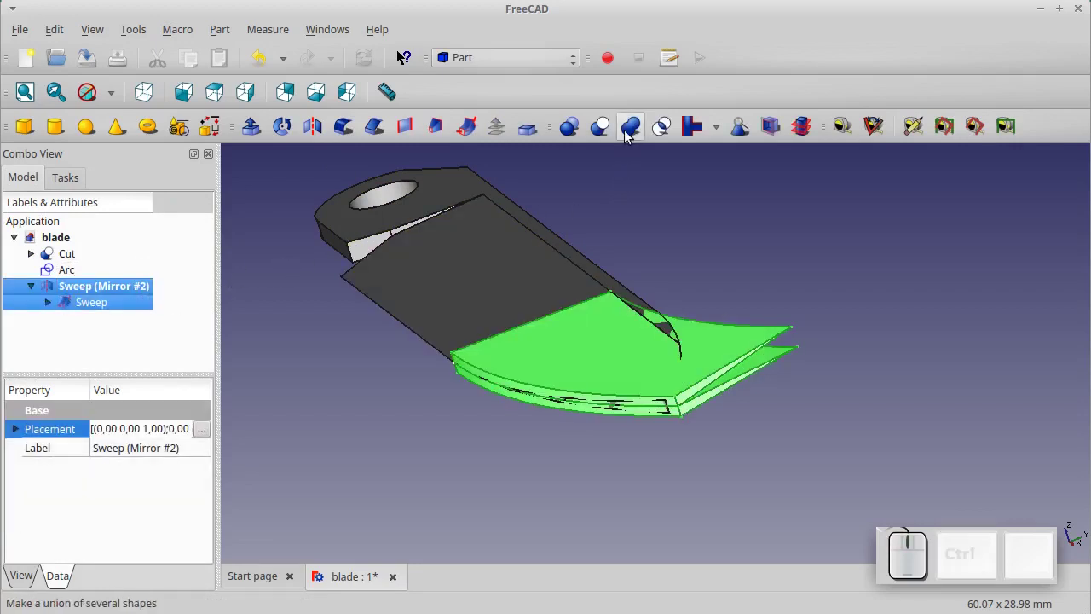
left_click(630, 137)
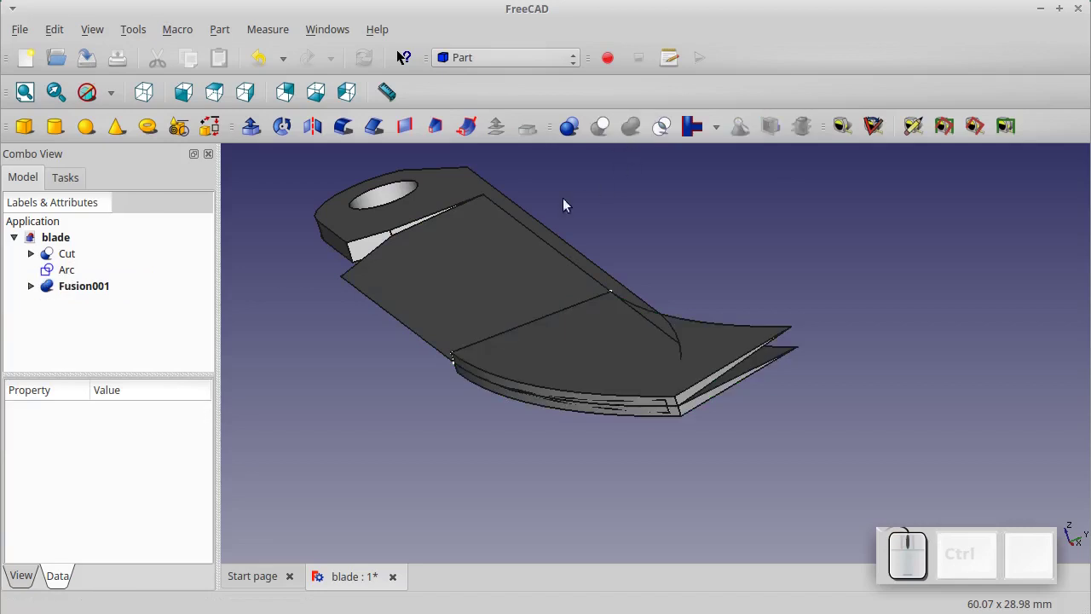
Cut Fusion001 from the blade Cut, producing Cut001 with a curved pointed tip
left_click(70, 262)
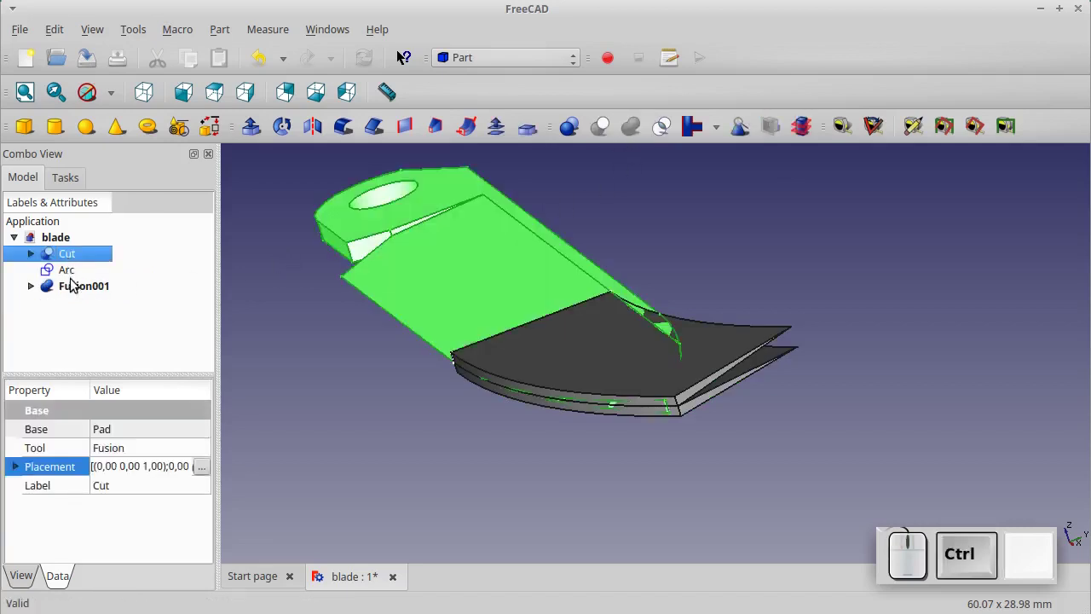
left_click(79, 295)
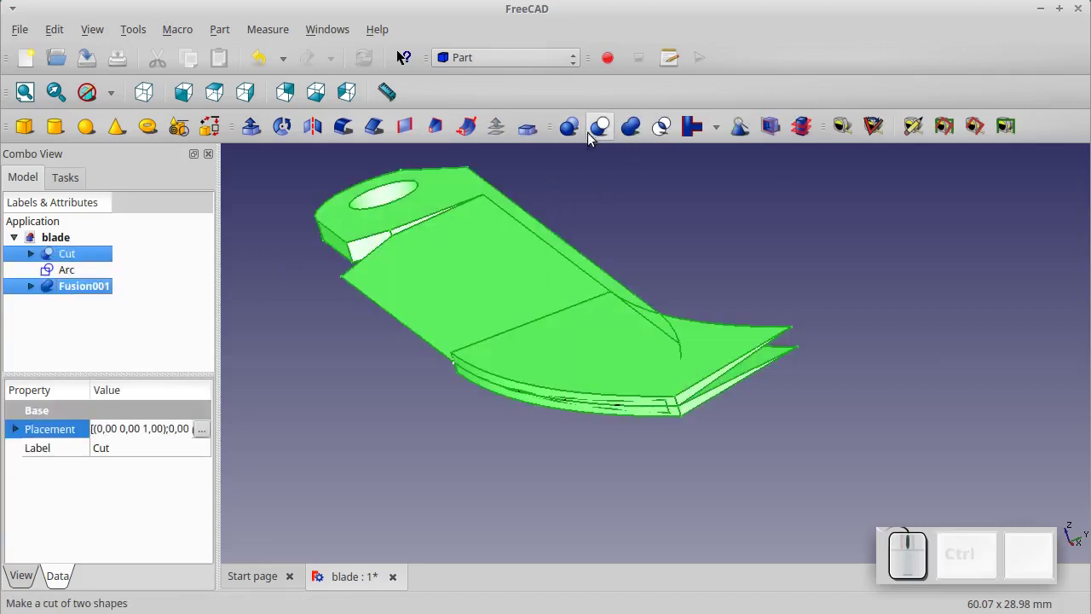
left_click(604, 137)
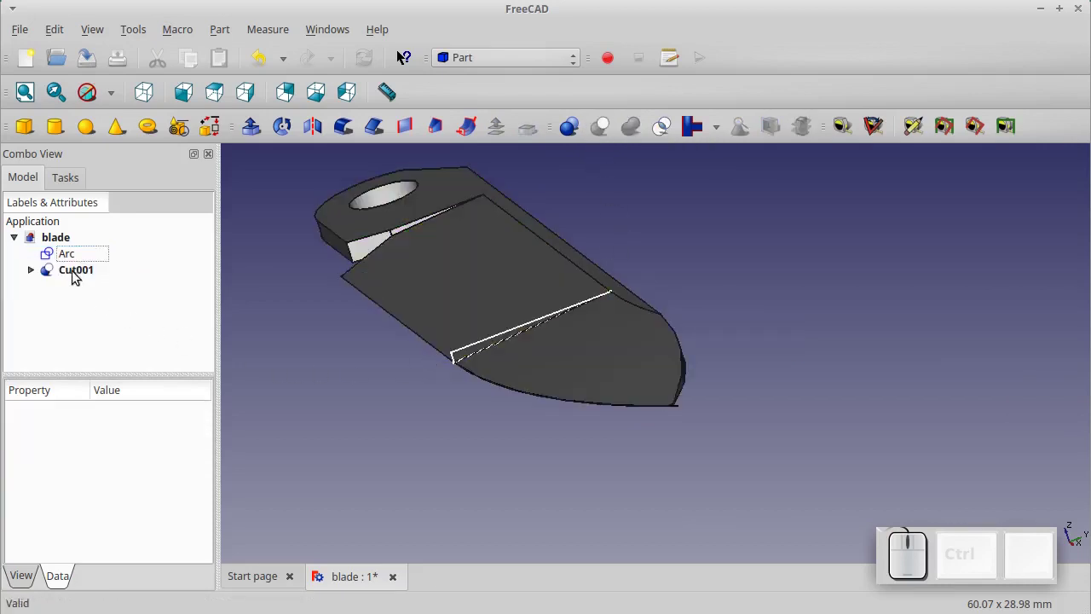
Expand Cut001 in the tree to inspect the parts it is built from
left_click(37, 278)
left_click(53, 307)
left_click(63, 339)
left_click(111, 356)
key("space")
left_click(67, 337)
left_click(55, 309)
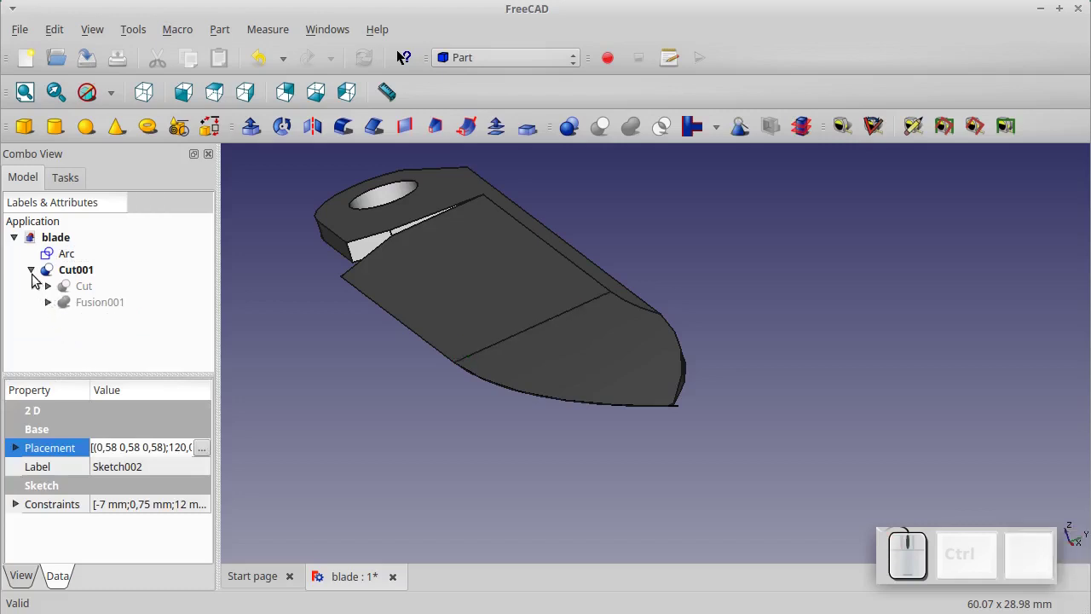
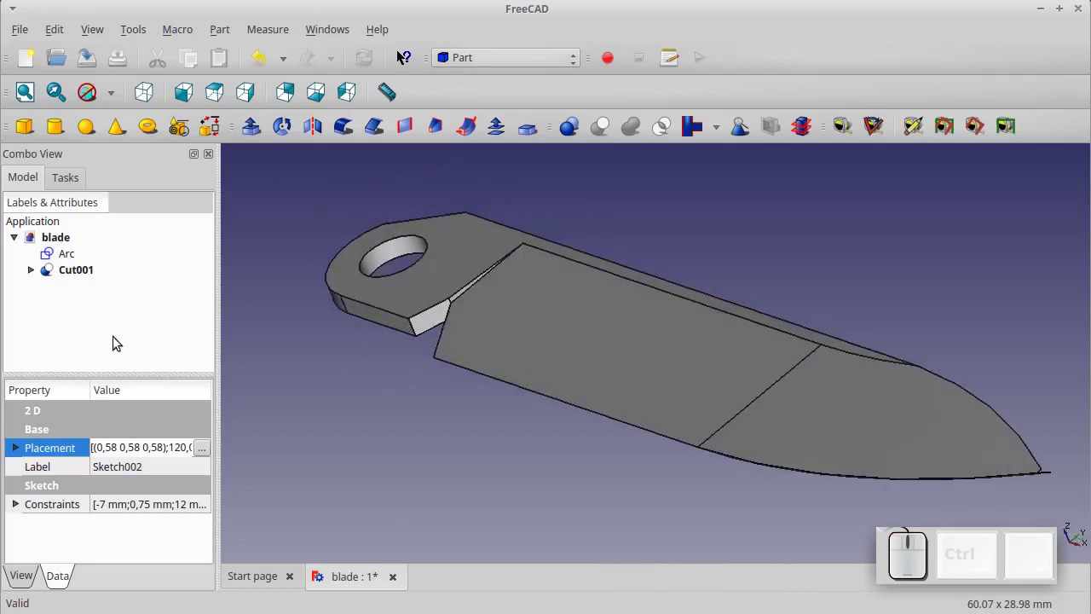
Hide the Arc object so only the finished blade Cut001 is displayed
left_click(69, 259)
key("space")
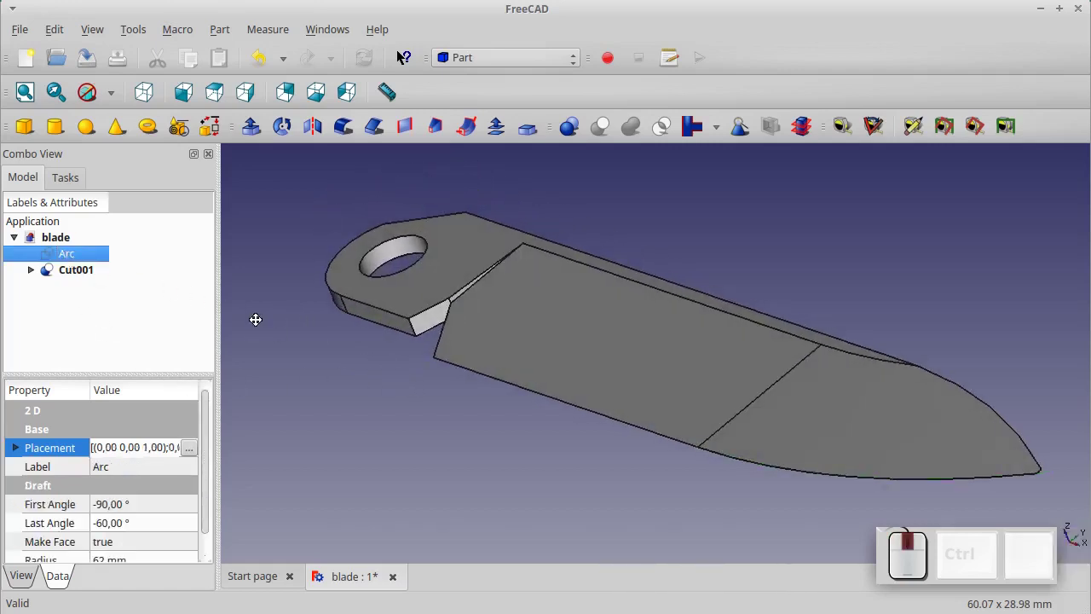
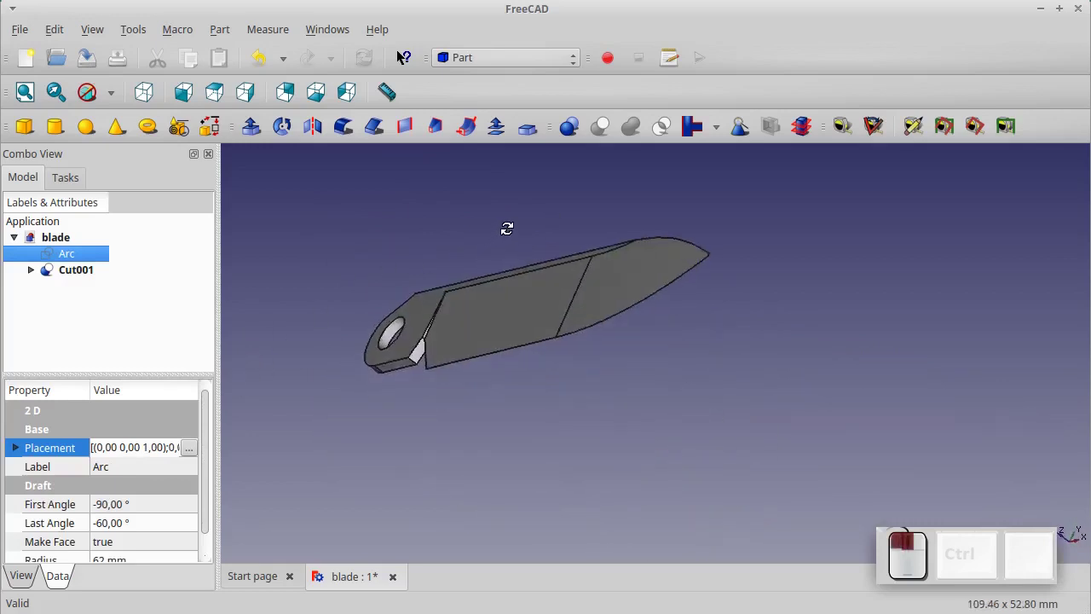
scroll("up", 3)
scroll("up", 3)
Switch to the Part Design workbench and view the blade straight from above
scroll("down", 3)
left_click(508, 63)
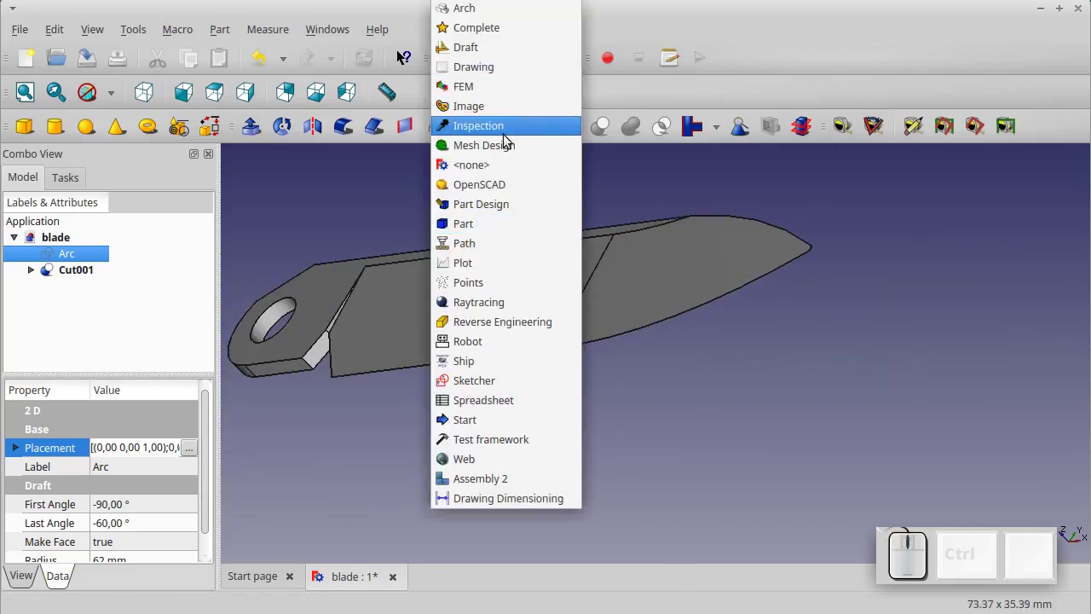
left_click(493, 203)
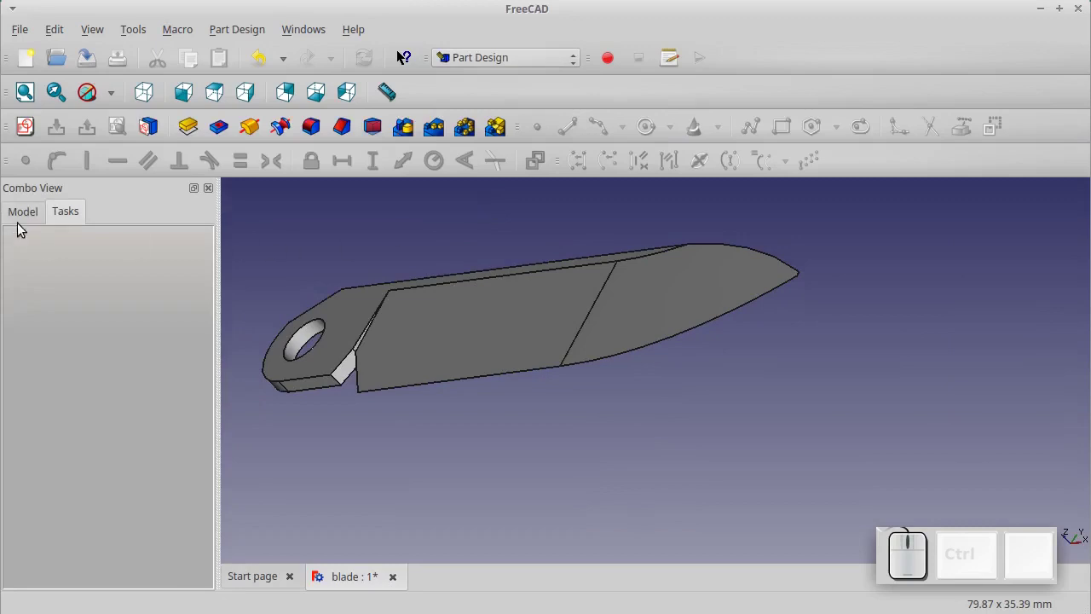
left_click(25, 217)
key("KP_2")
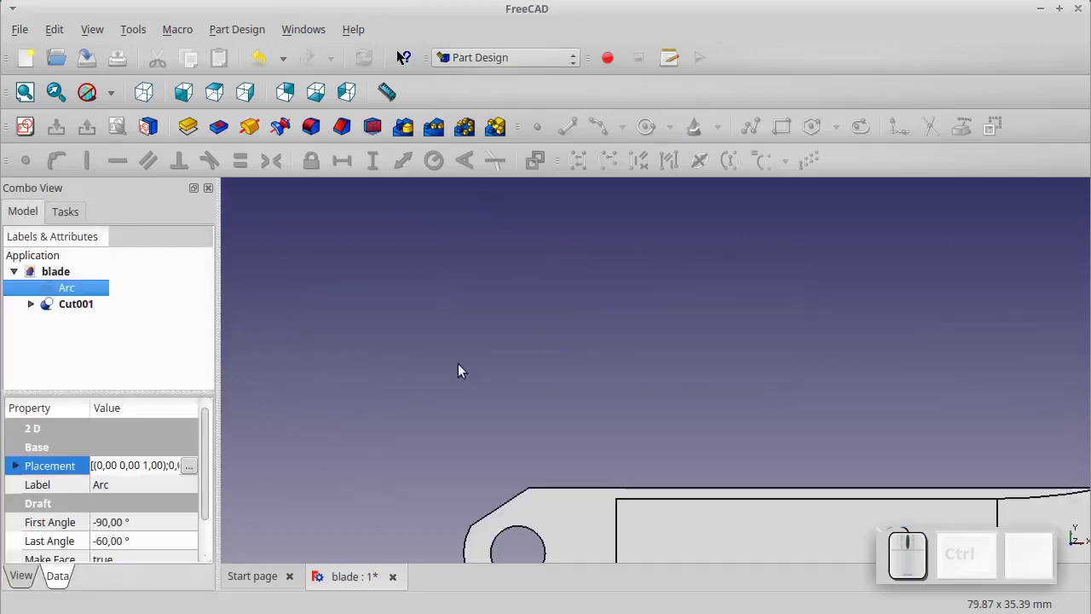
scroll("down", 3)
scroll("up", 3)
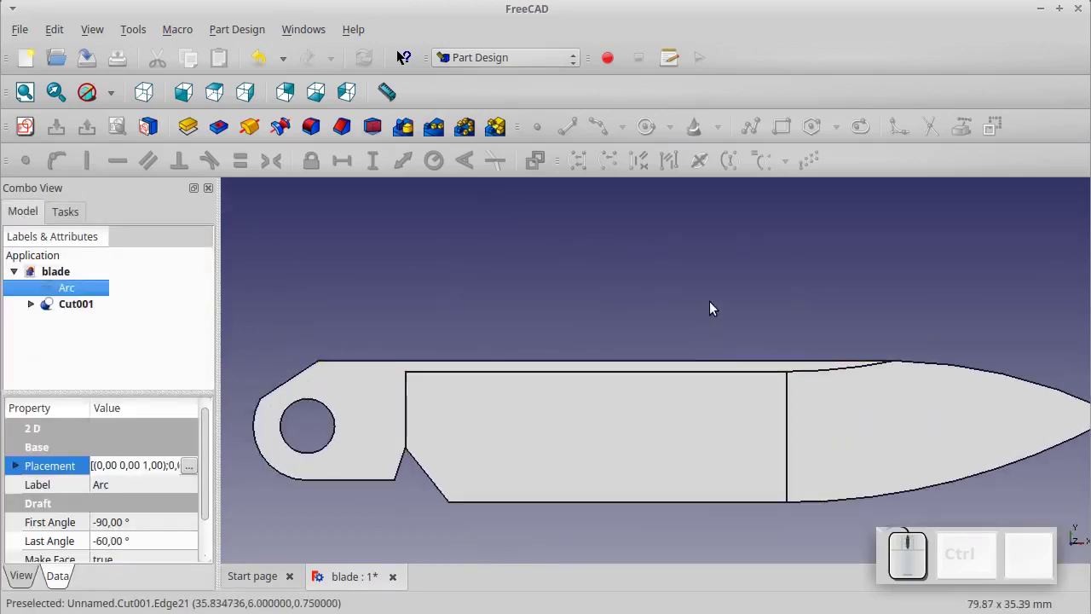
scroll("up", 3)
scroll("down", 3)
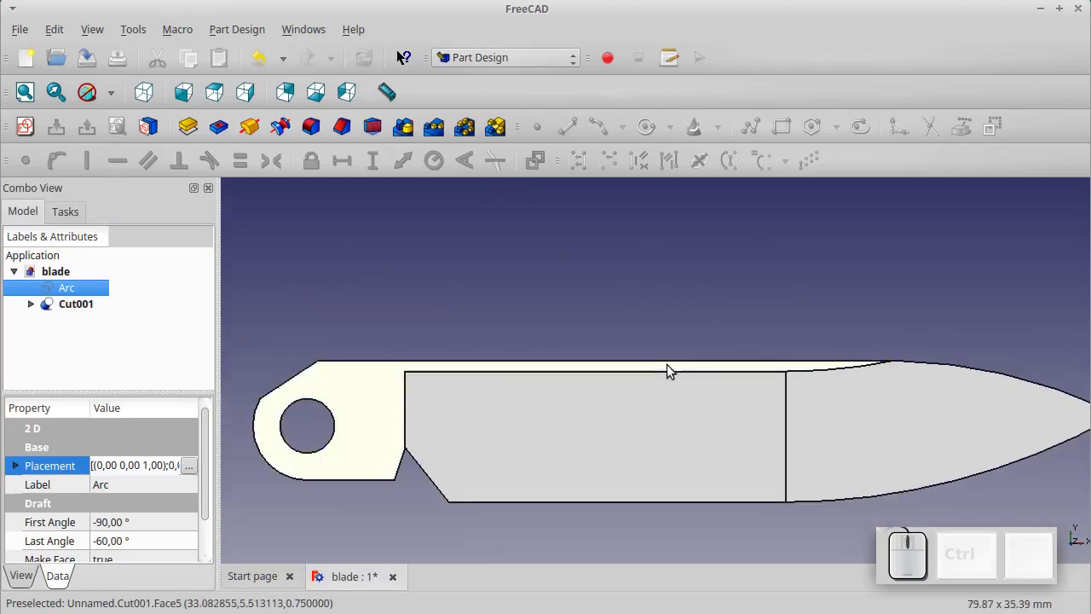
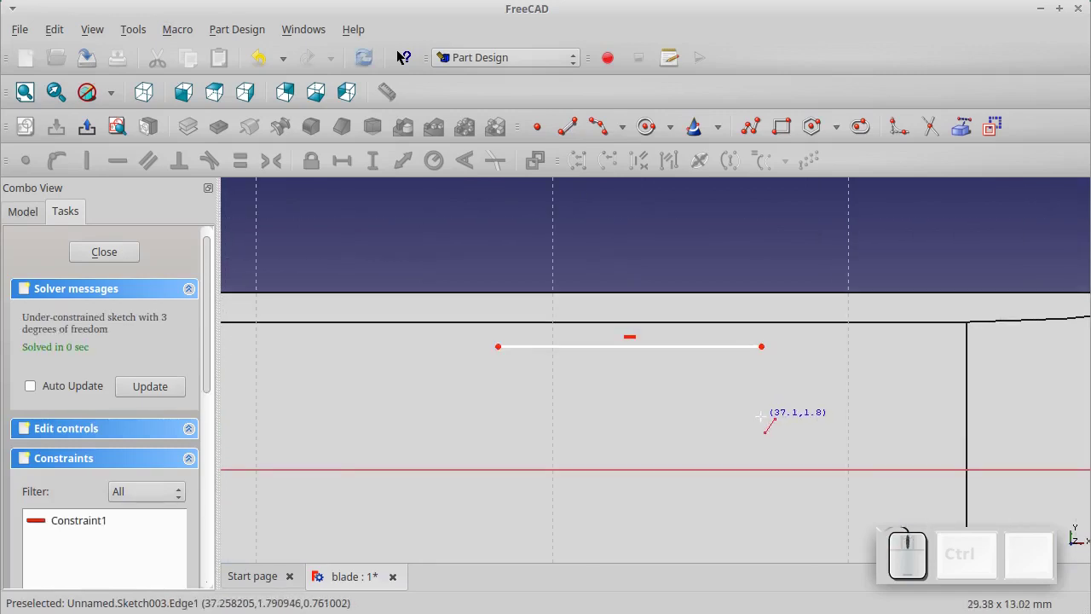
Finish the straight line, draw the arc from its left end and lock the arc's end point
key("Escape")
left_click(597, 138)
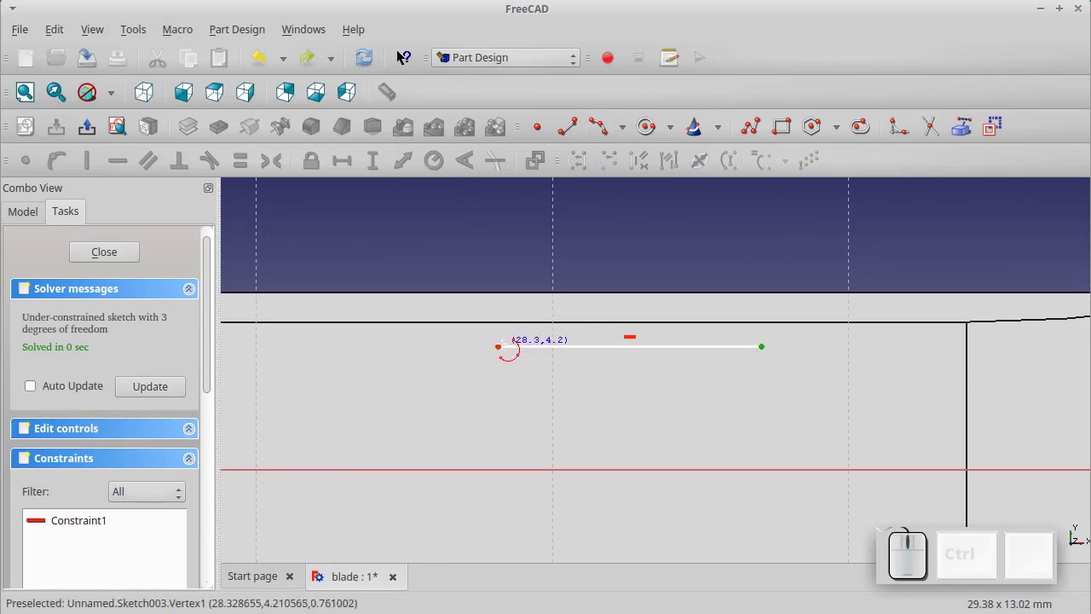
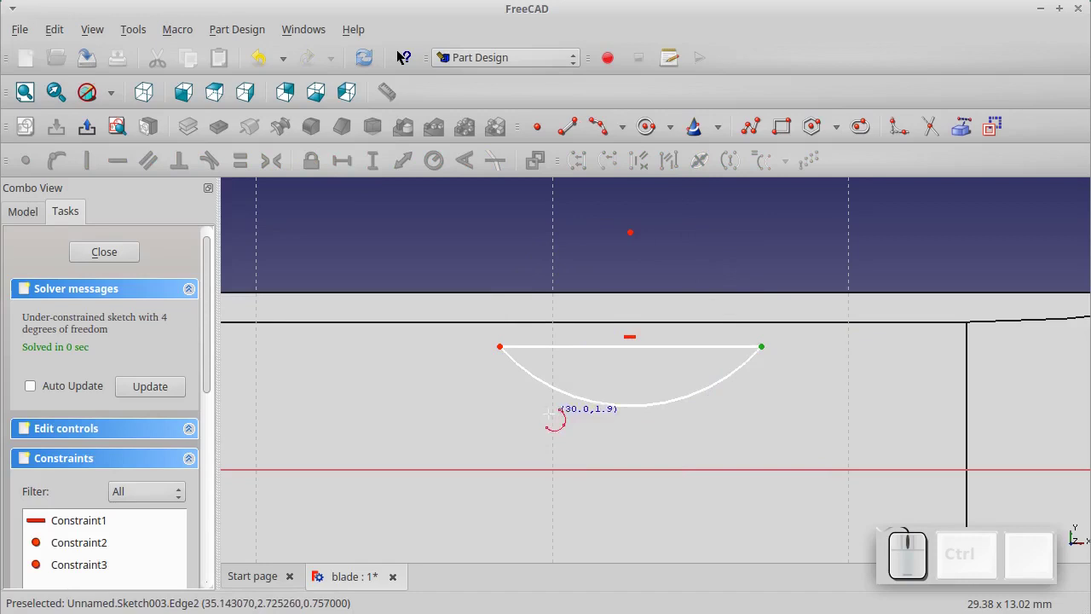
key("Escape")
left_click(505, 355)
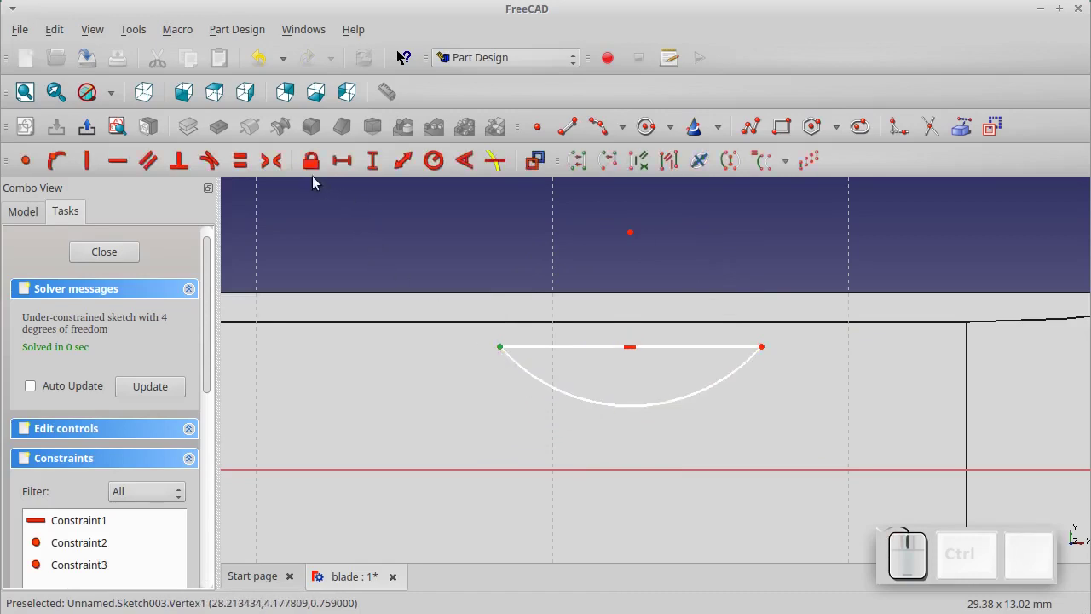
left_click(314, 178)
scroll("down", 3)
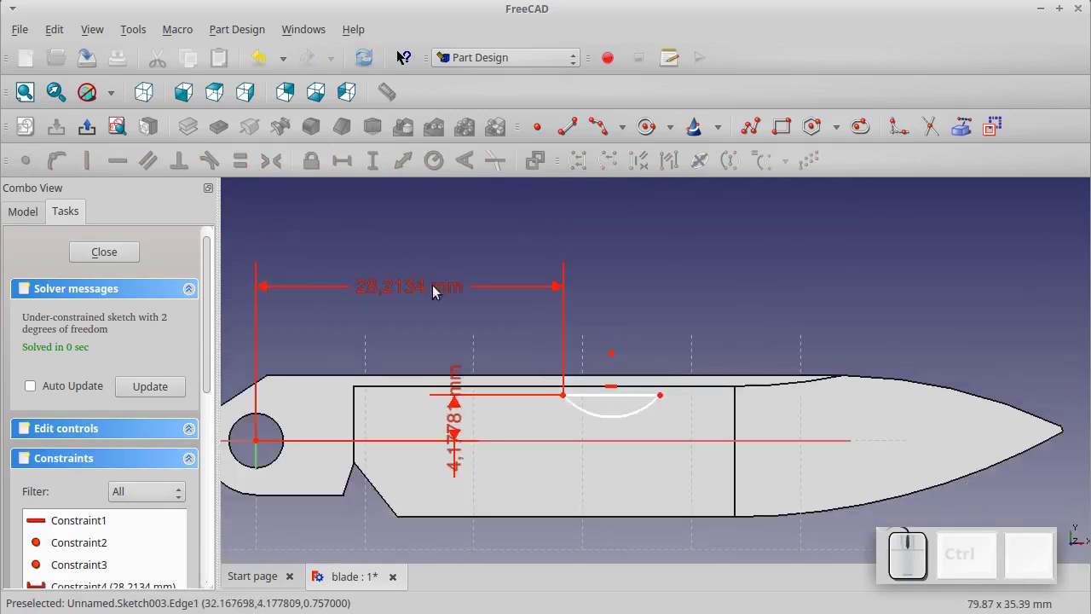
Set the arc 32 mm horizontally from the pivot with a 5 mm vertical offset
left_click(387, 292)
key("KP_3")
key("KP_2")
key("KP_Enter")
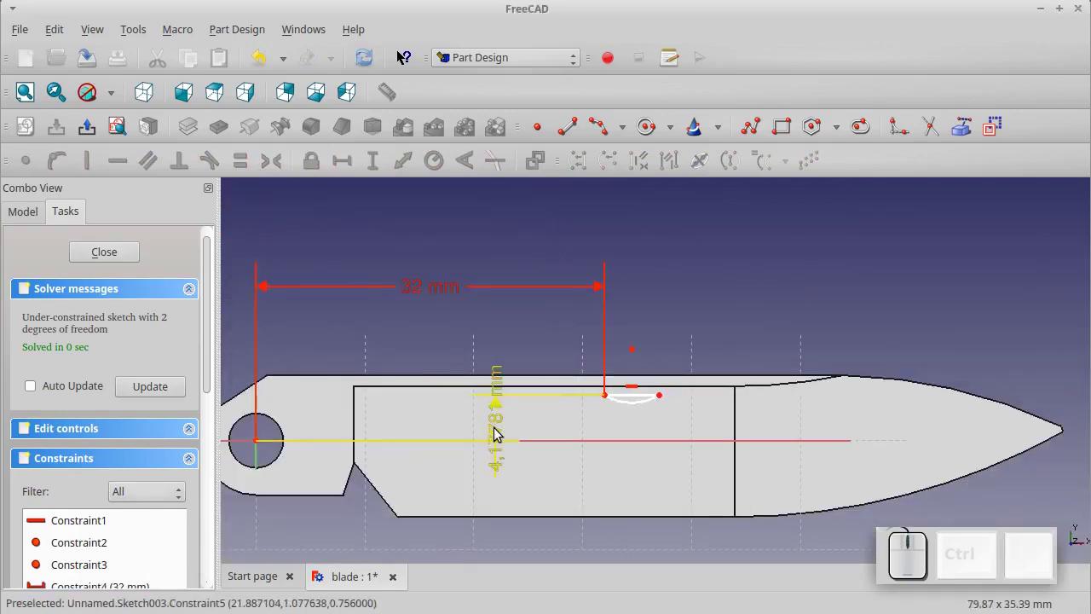
left_click(501, 432)
key("KP_5")
key("KP_Enter")
scroll("up", 3)
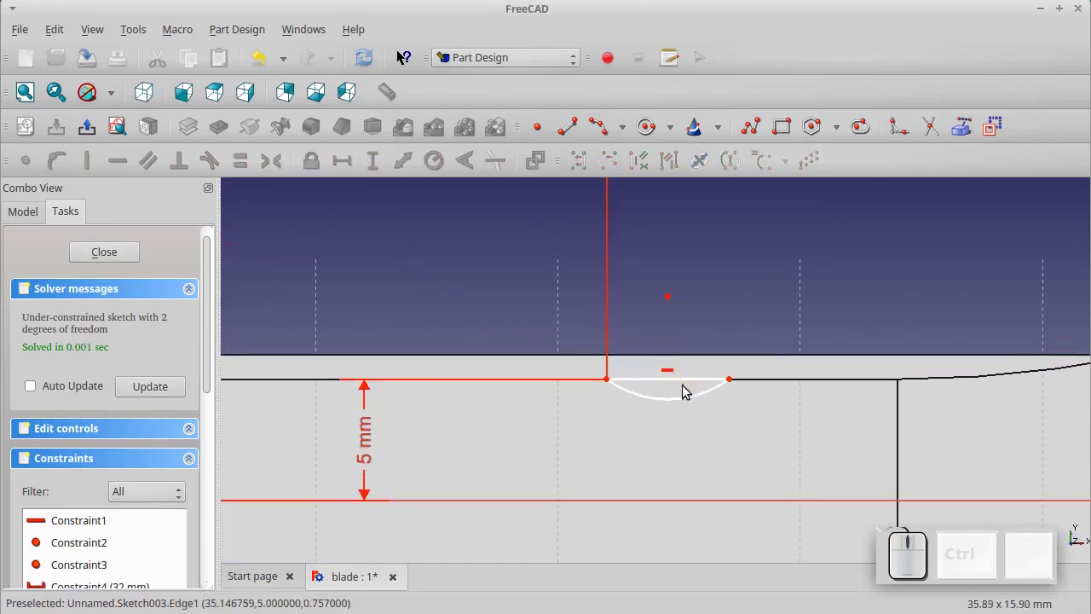
Constrain the width between the arc's ends to 12 mm
left_click(684, 384)
left_click(352, 172)
key("KP_1")
key("KP_2")
key("KP_Enter")
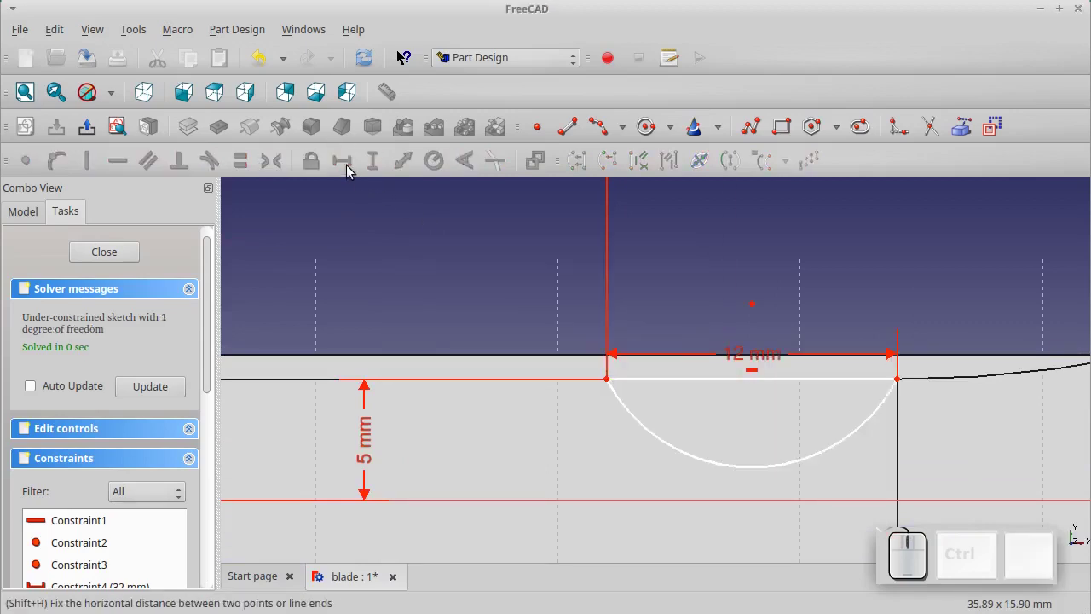
scroll("down", 3)
Fix the arc radius at 15 mm and close the finished Sketch003
left_click(550, 341)
left_click(532, 413)
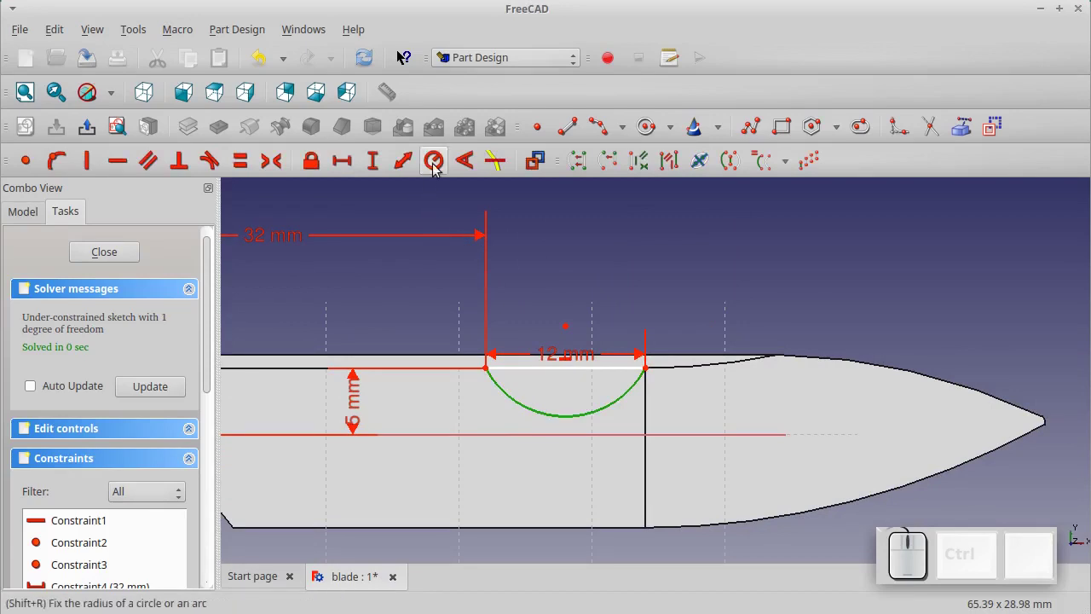
left_click(436, 168)
key("KP_1")
key("KP_5")
scroll("down", 3)
scroll("up", 3)
scroll("down", 3)
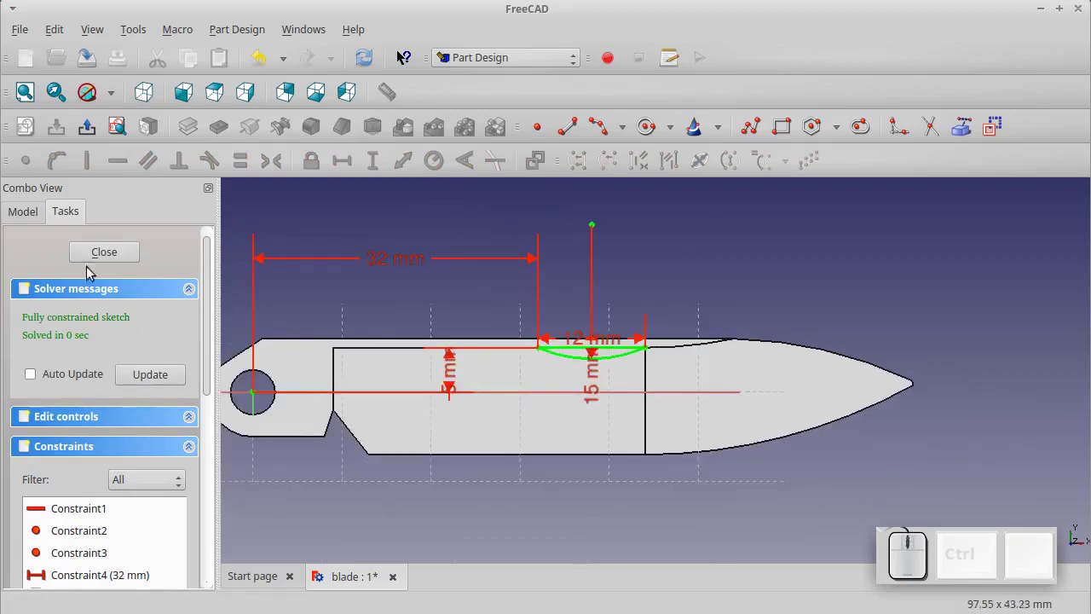
left_click(98, 258)
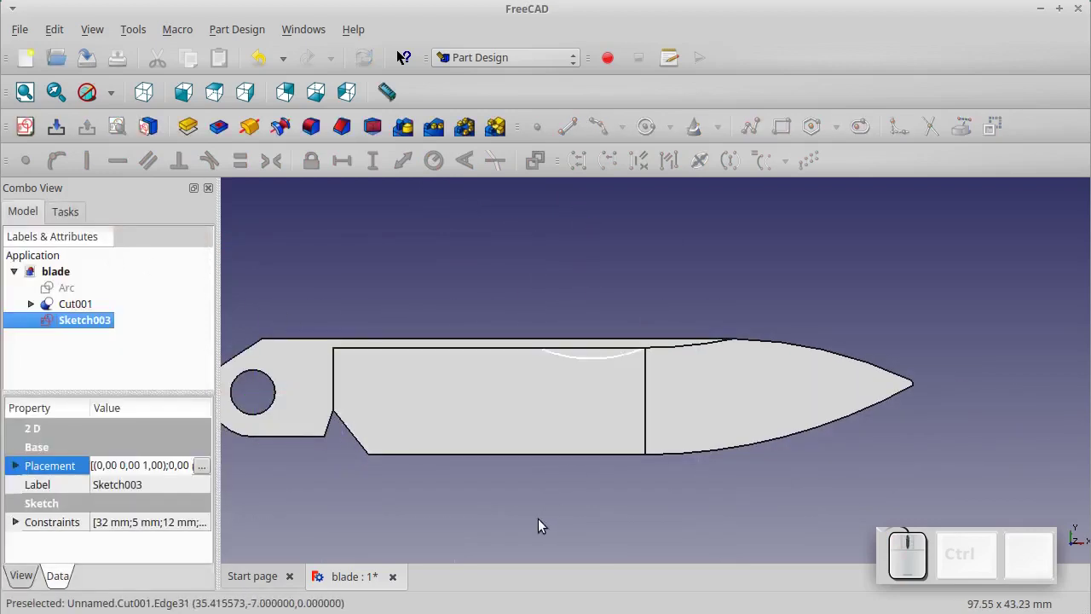
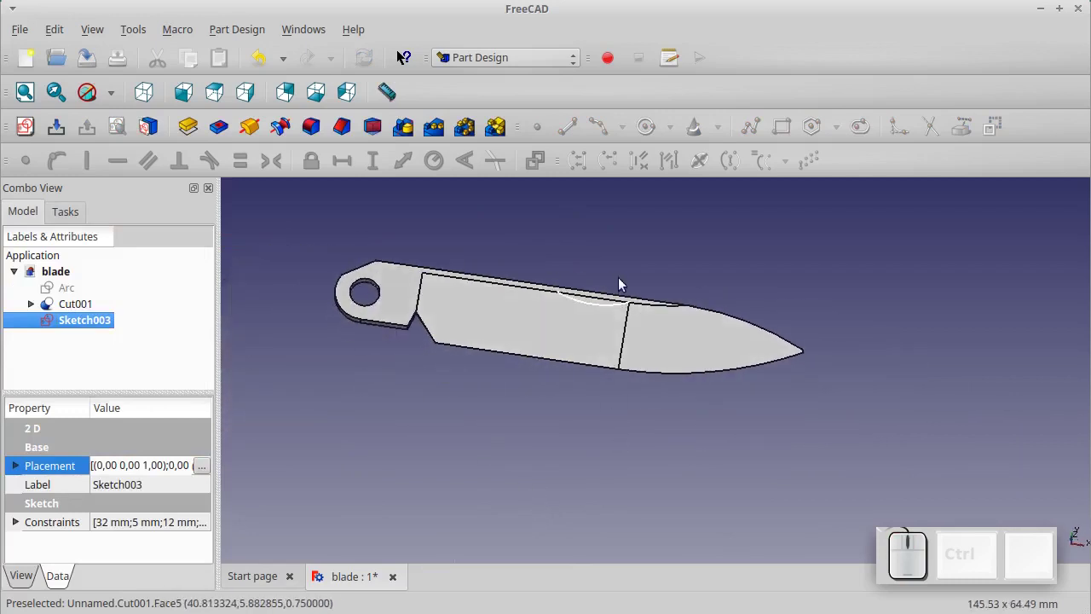
Cut a 0.5 mm deep Pocket from Sketch003 into the blade's spine
scroll("up", 3)
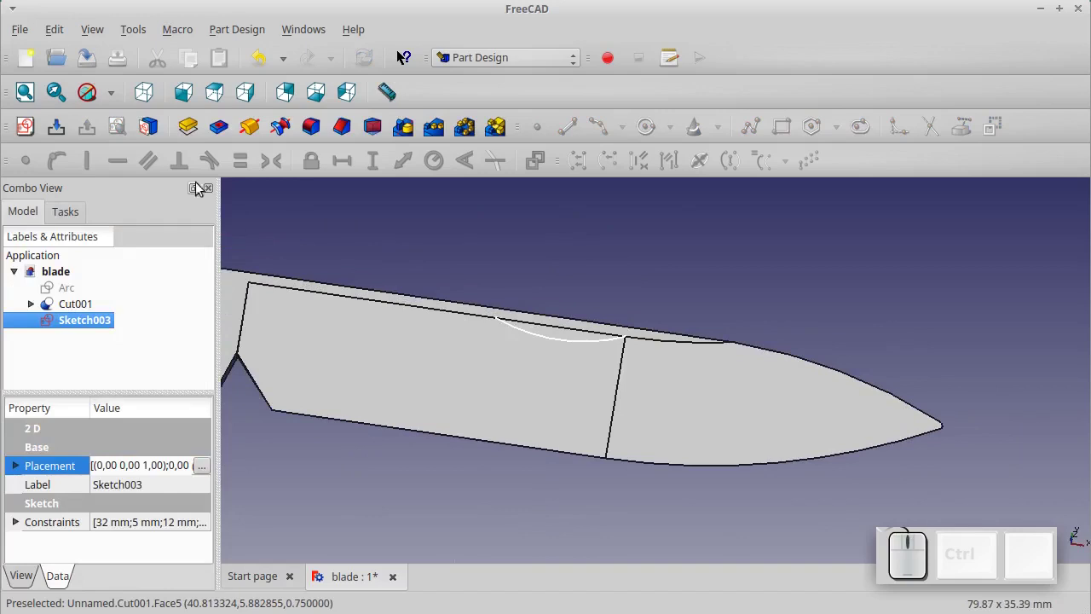
left_click(219, 131)
key("BackSpace")
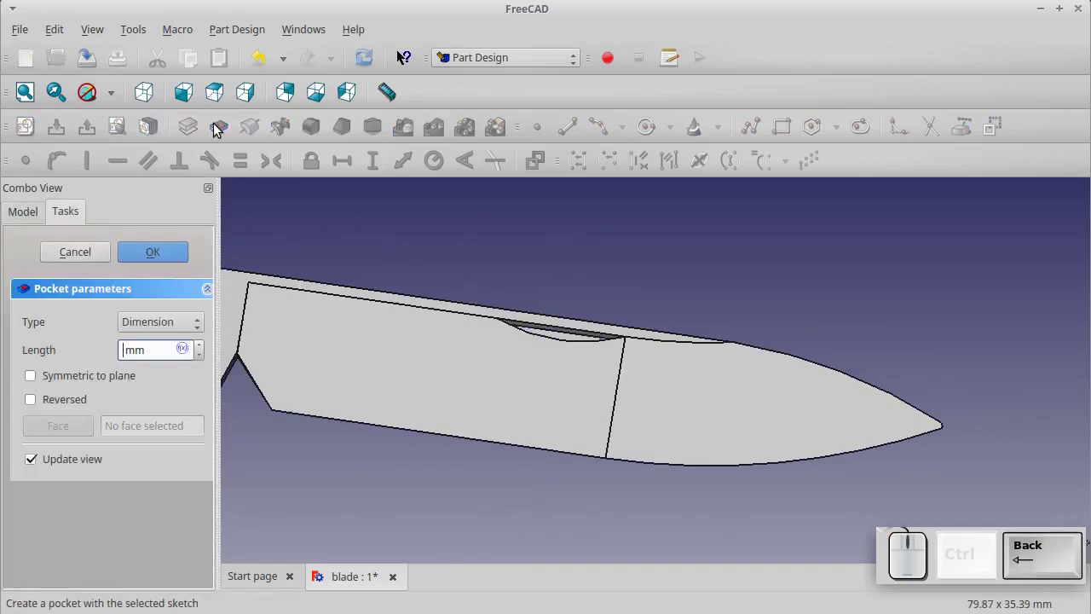
key("KP_0")
key("KP_Decimal")
key("KP_5")
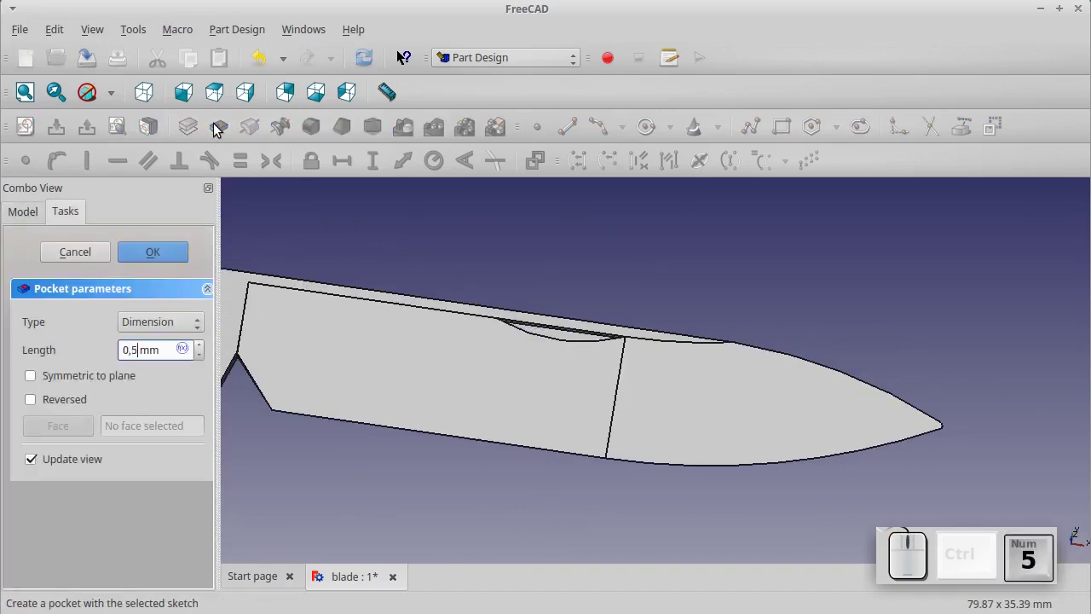
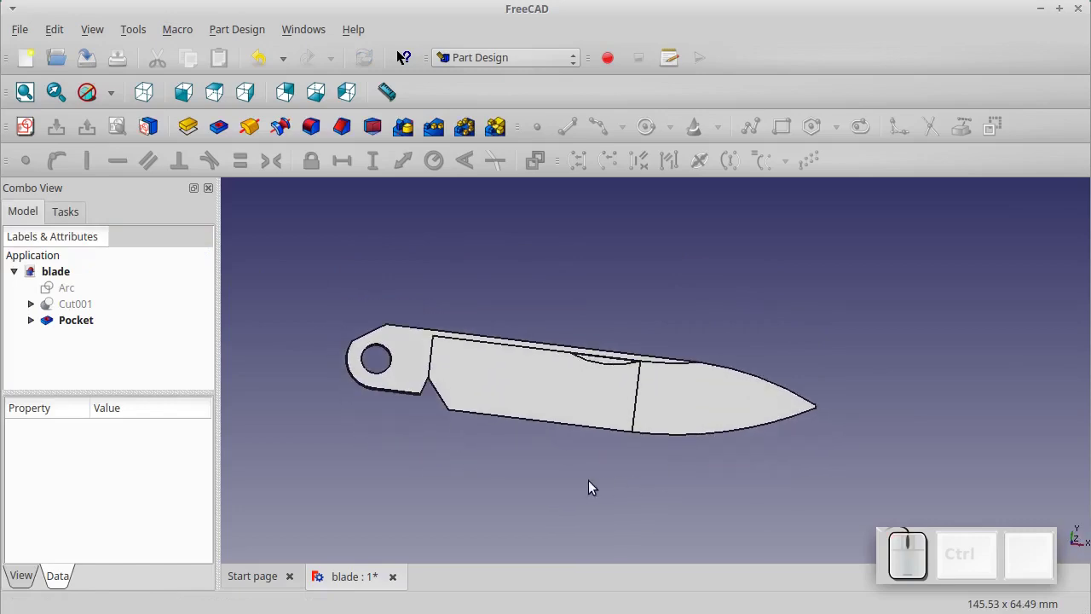
scroll("down", 3)
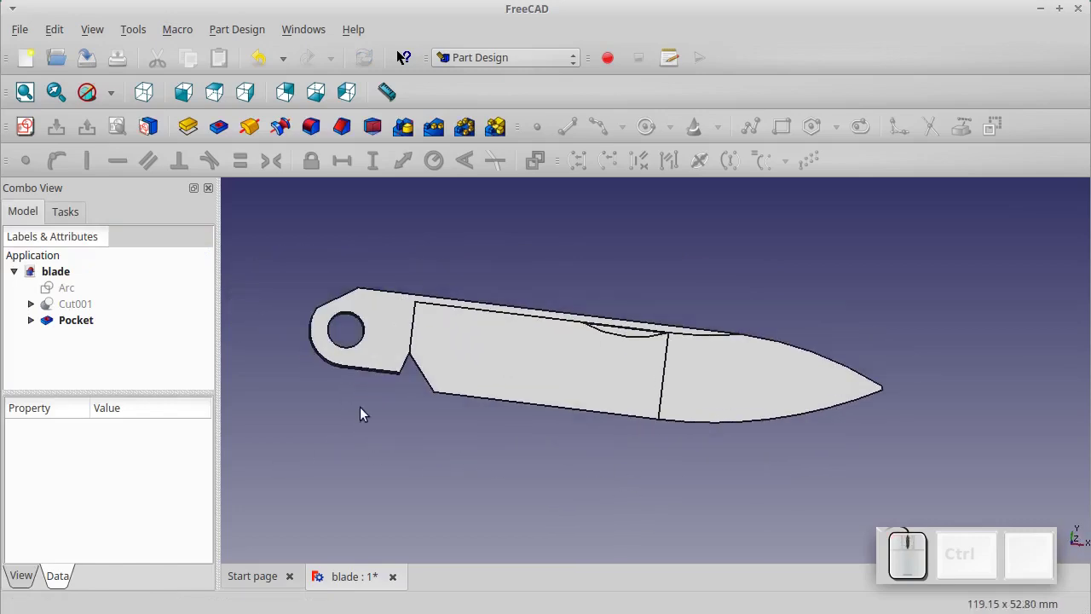
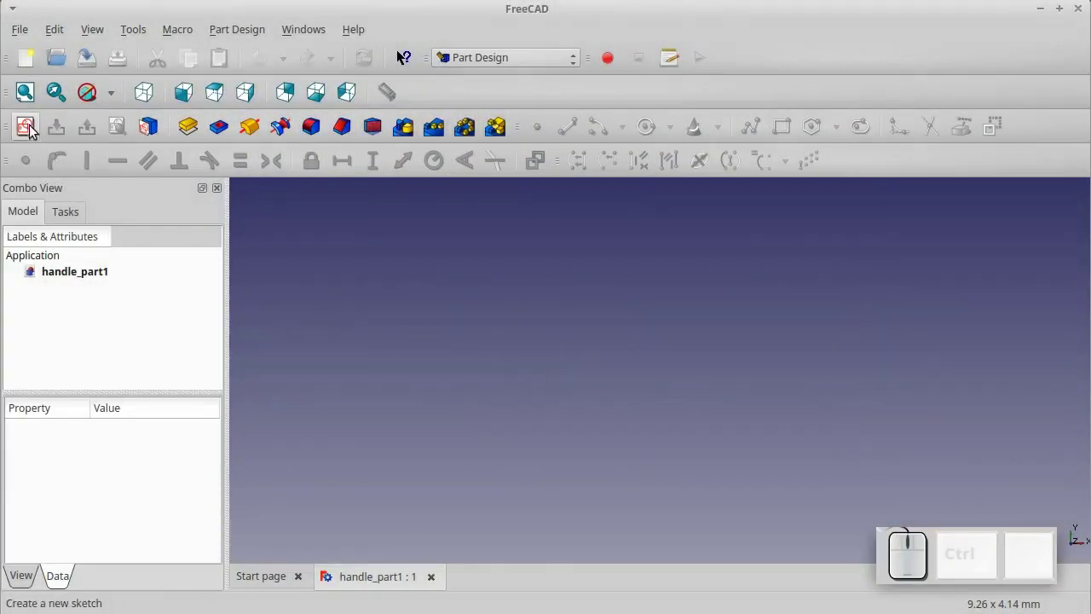
Start a new sketch on the XY plane in the handle_part1 document
left_click(32, 131)
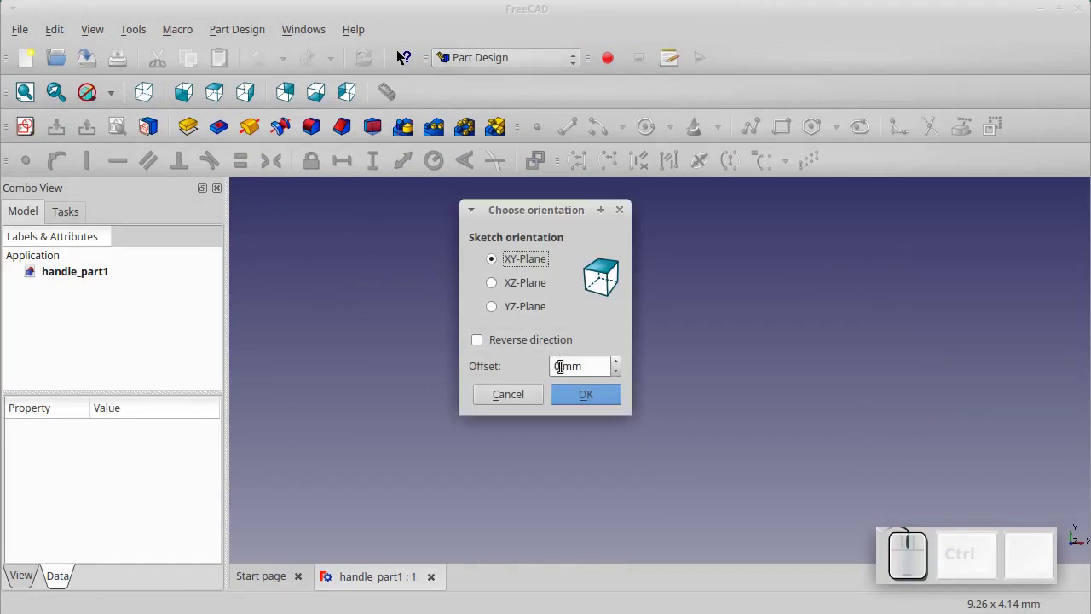
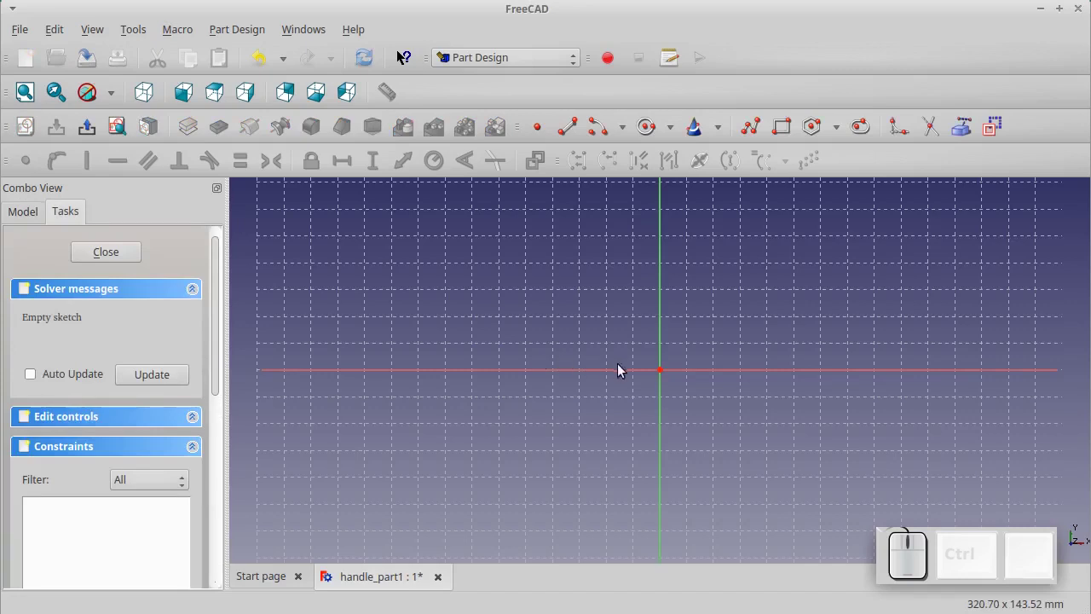
scroll("up", 3)
scroll("up", 3)
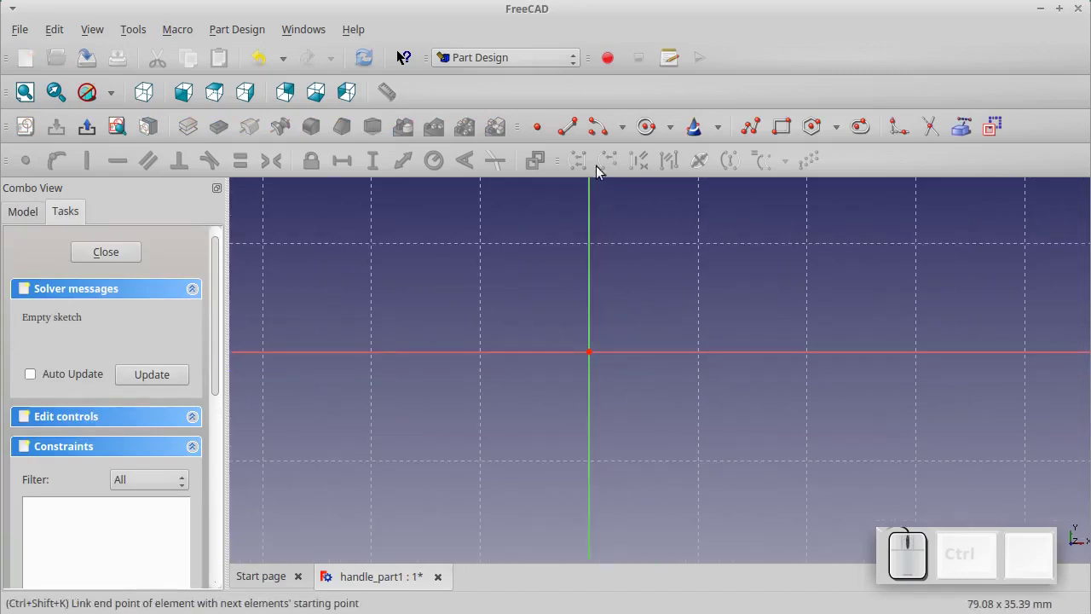
Draw an arc centred on the origin and set its radius to 10 mm
left_click(597, 126)
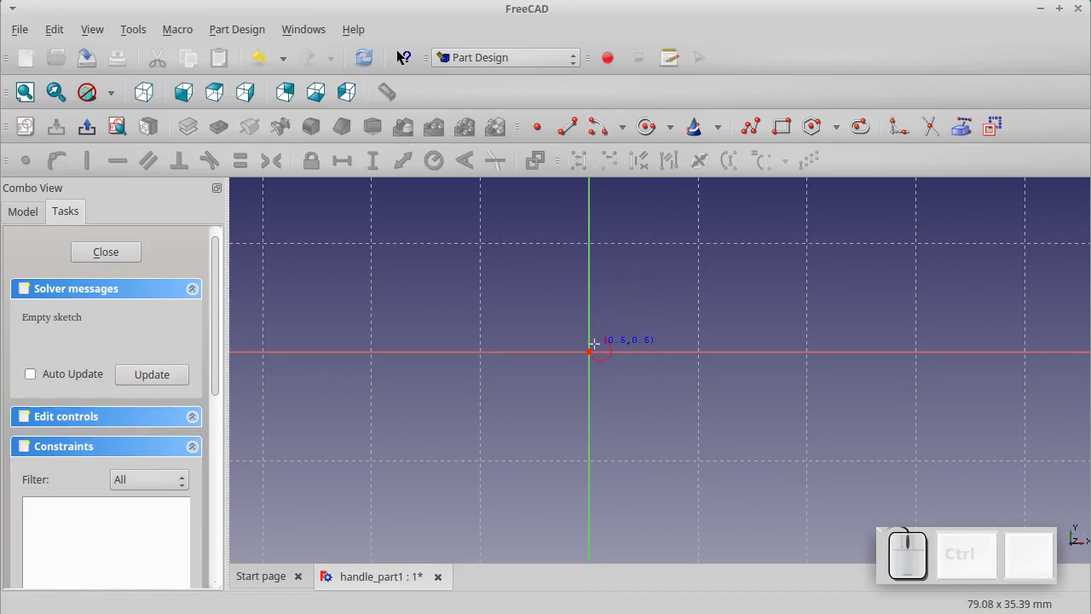
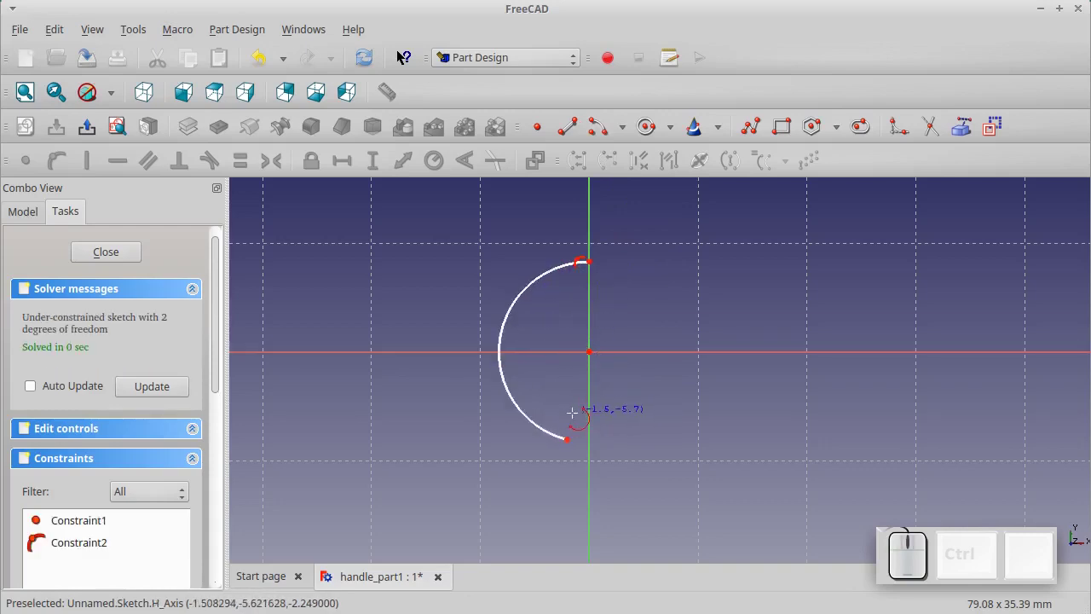
key("Escape")
left_click(521, 302)
left_click(437, 160)
key("KP_1")
key("KP_0")
key("KP_Enter")
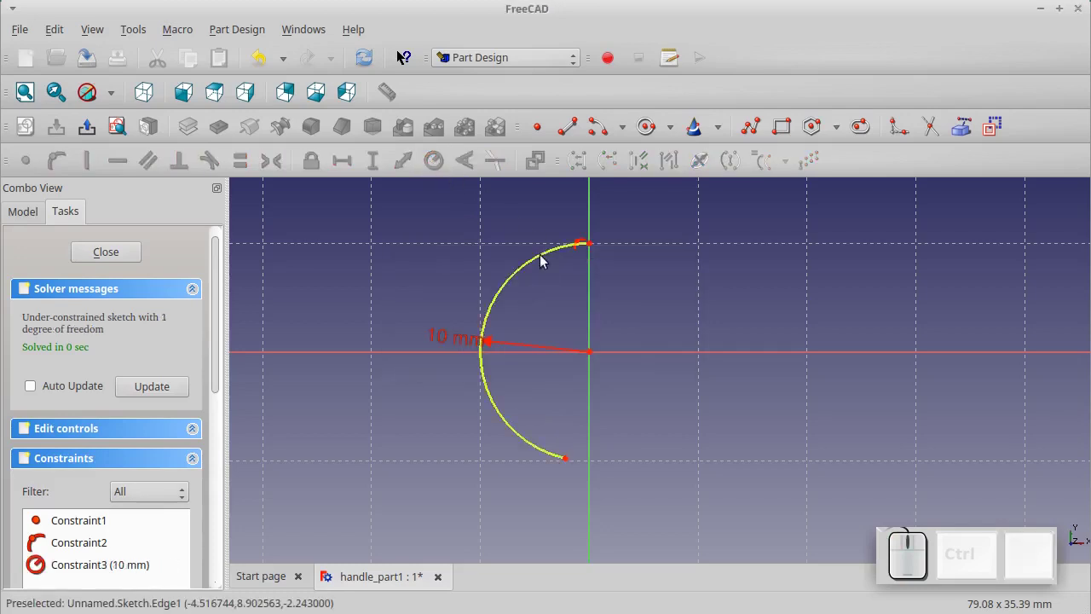
Constrain the arc's angle to 180°
left_click(545, 261)
left_click(464, 172)
key("KP_1")
key("KP_8")
key("KP_0")
key("KP_Enter")
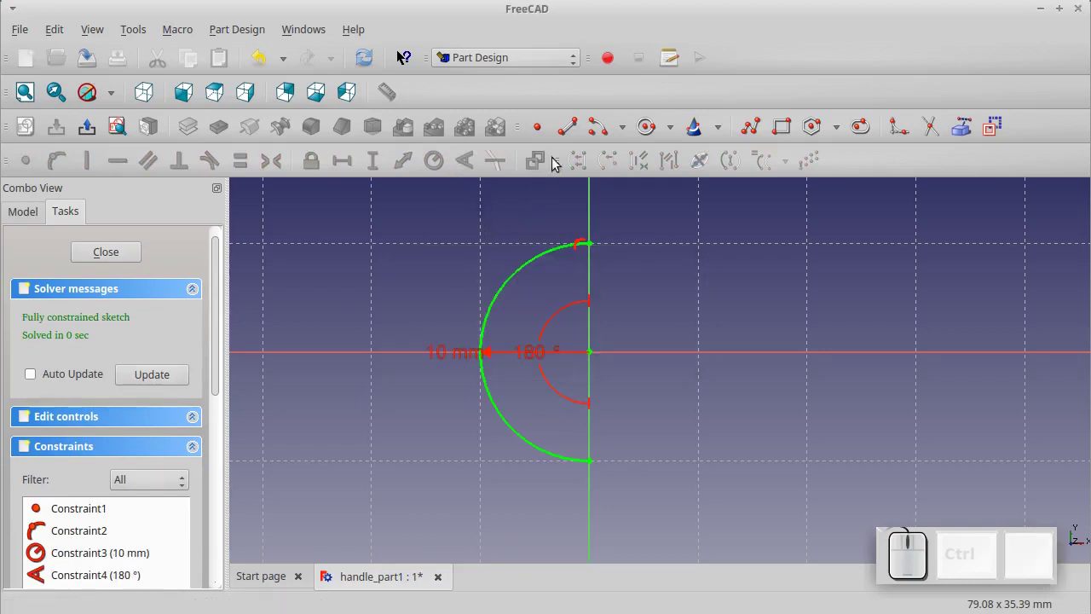
Add the two horizontal lines from the arc ends, 72 mm on top and 6 mm on the bottom
left_click(572, 137)
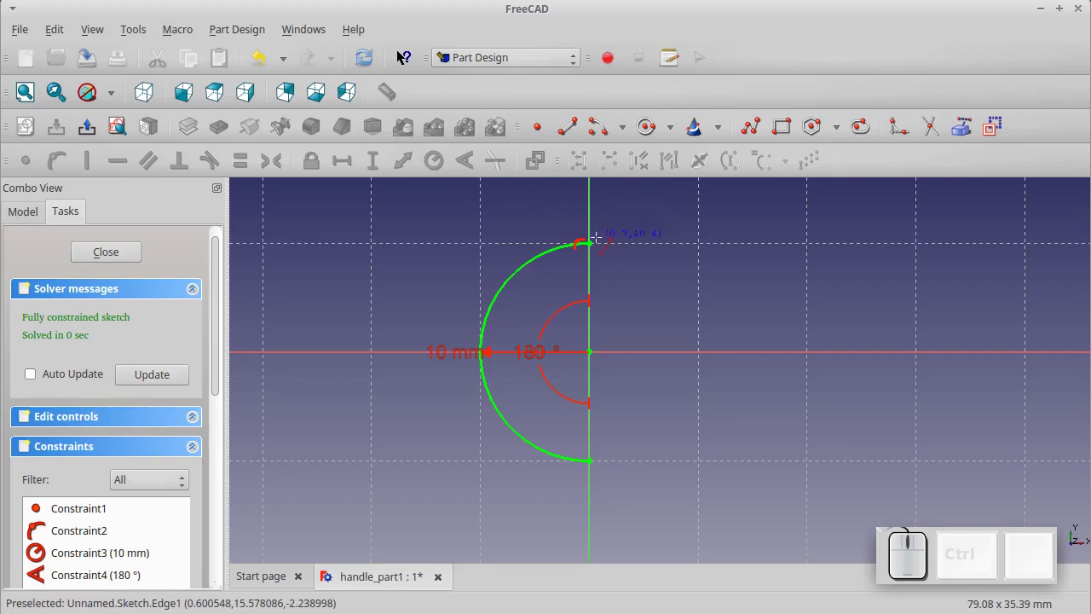
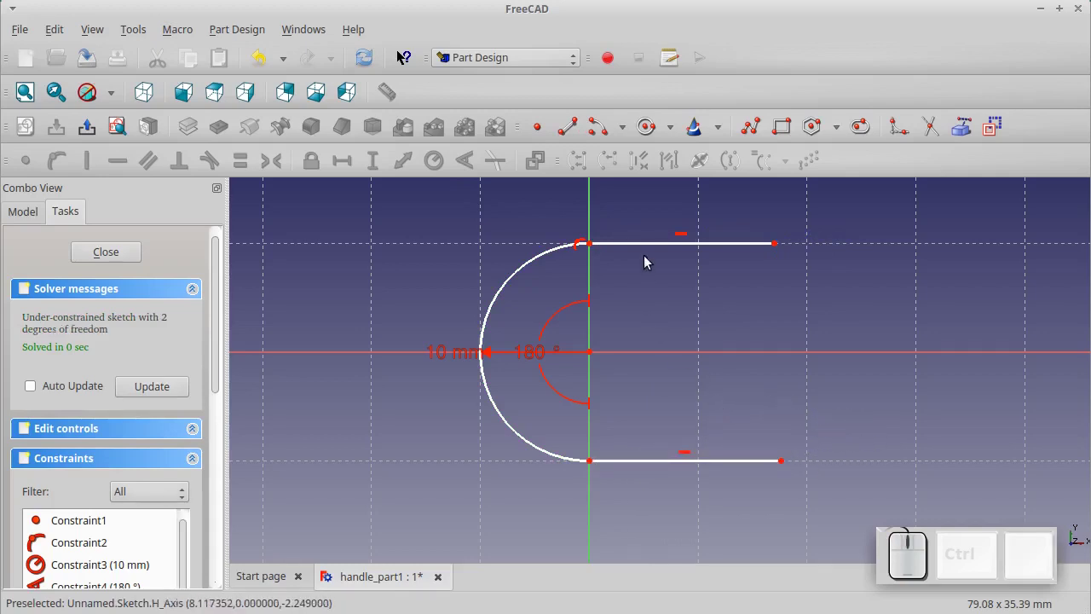
left_click(648, 247)
left_click(353, 180)
key("KP_7")
key("KP_2")
key("KP_Enter")
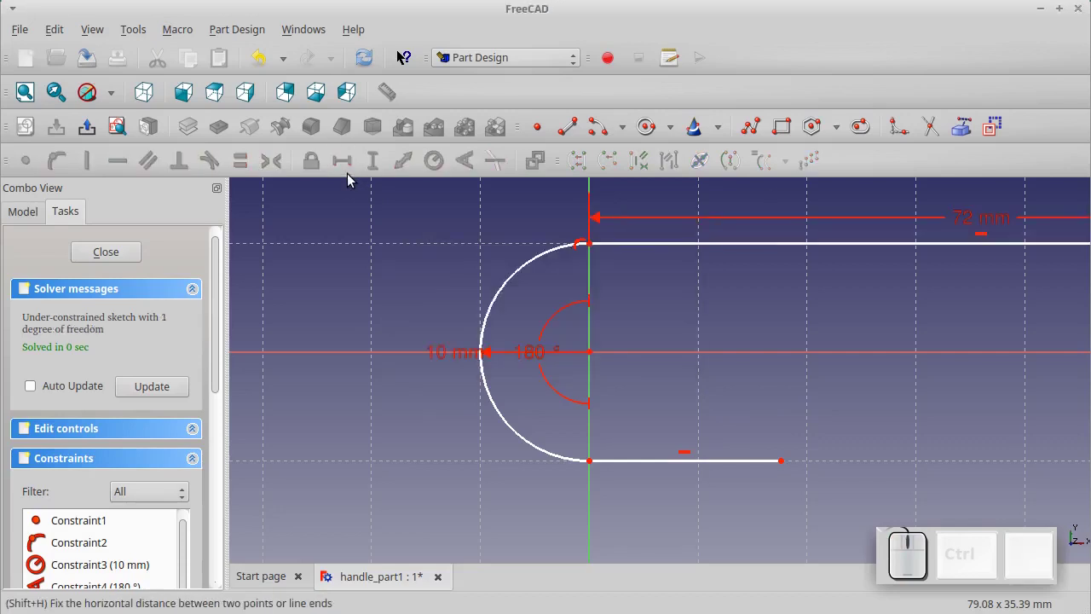
left_click(635, 465)
left_click(342, 178)
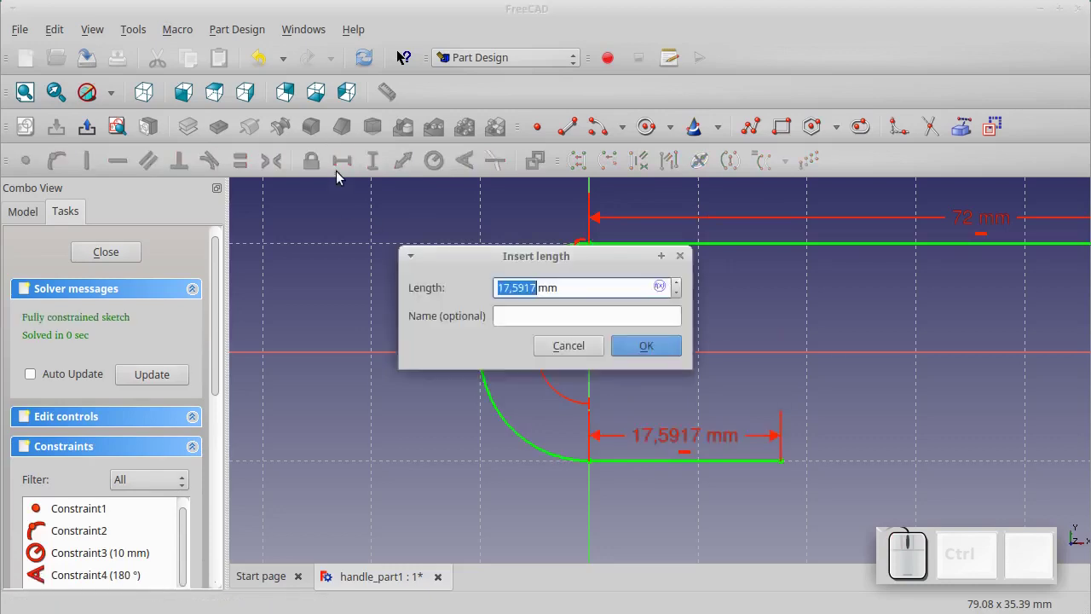
key("KP_6")
key("KP_Enter")
scroll("down", 3)
scroll("up", 3)
scroll("up", 3)
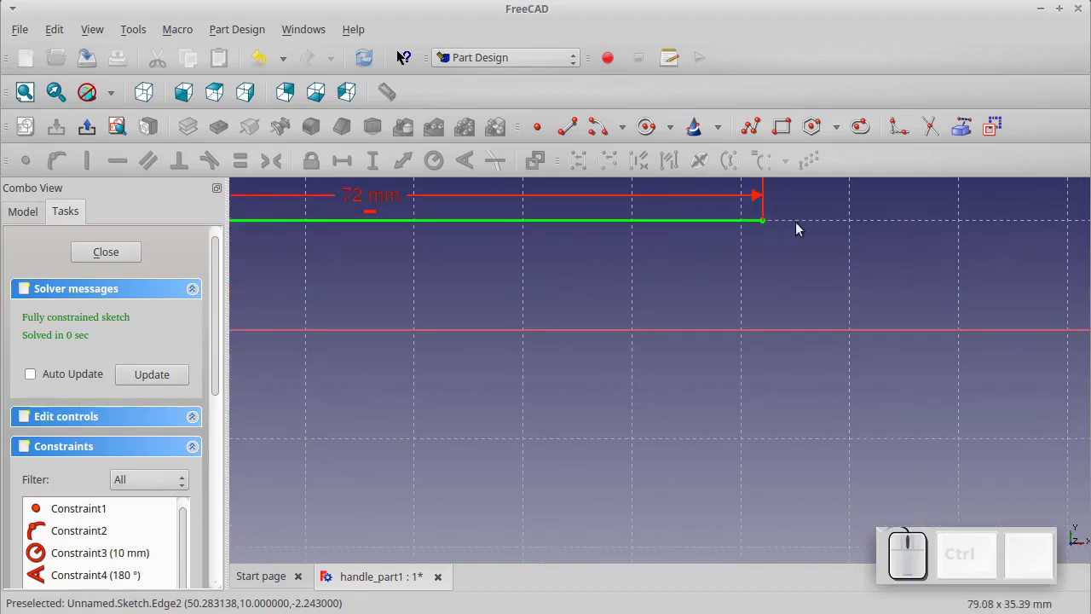
Place the pivot circle at the right end, 72 mm horizontally from the origin
left_click(647, 136)
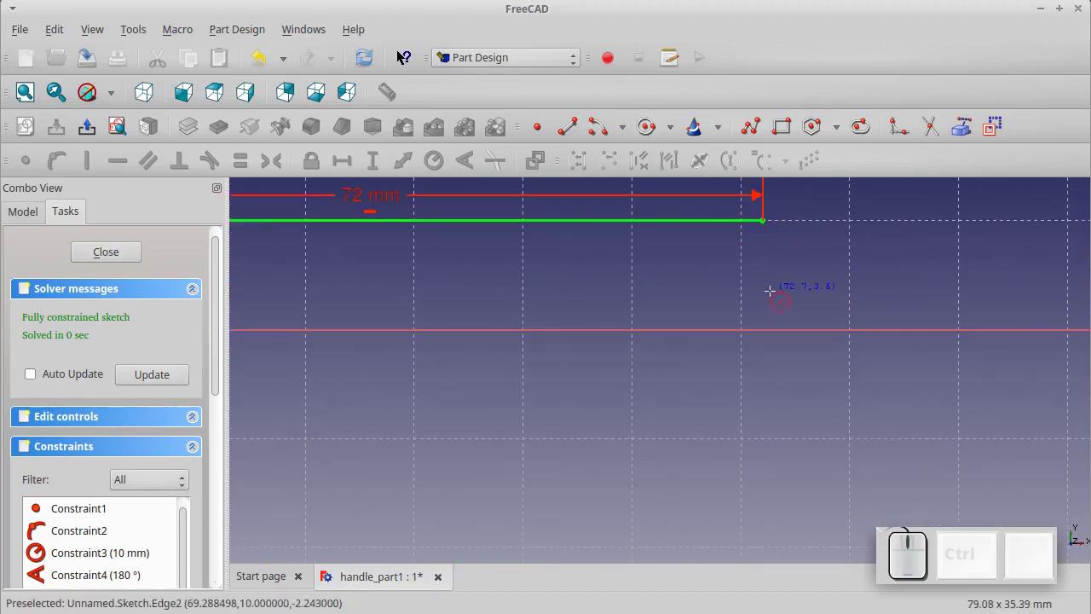
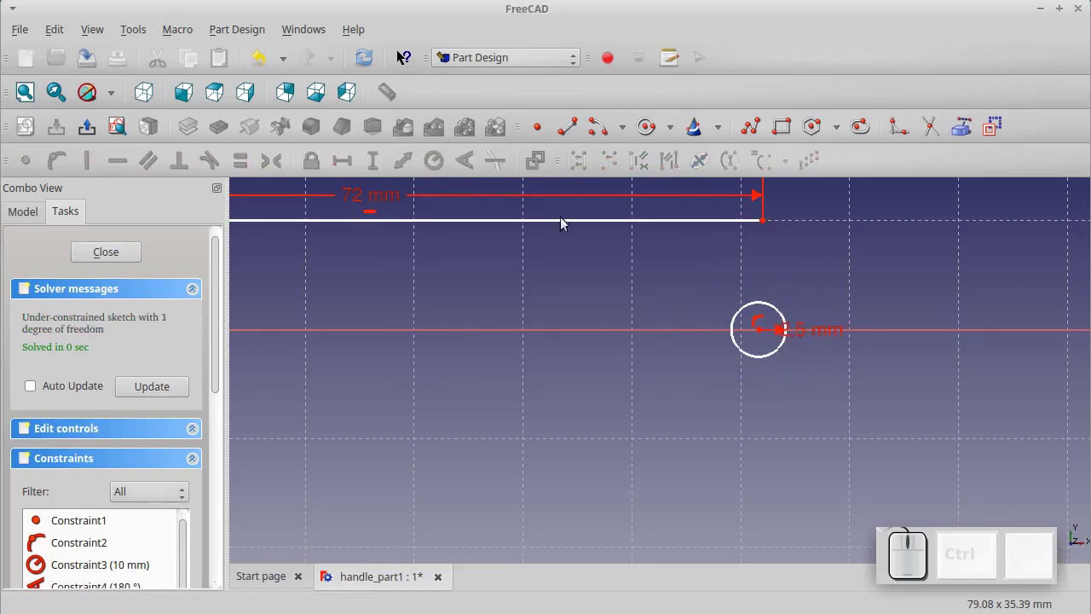
left_click(763, 330)
left_click(355, 169)
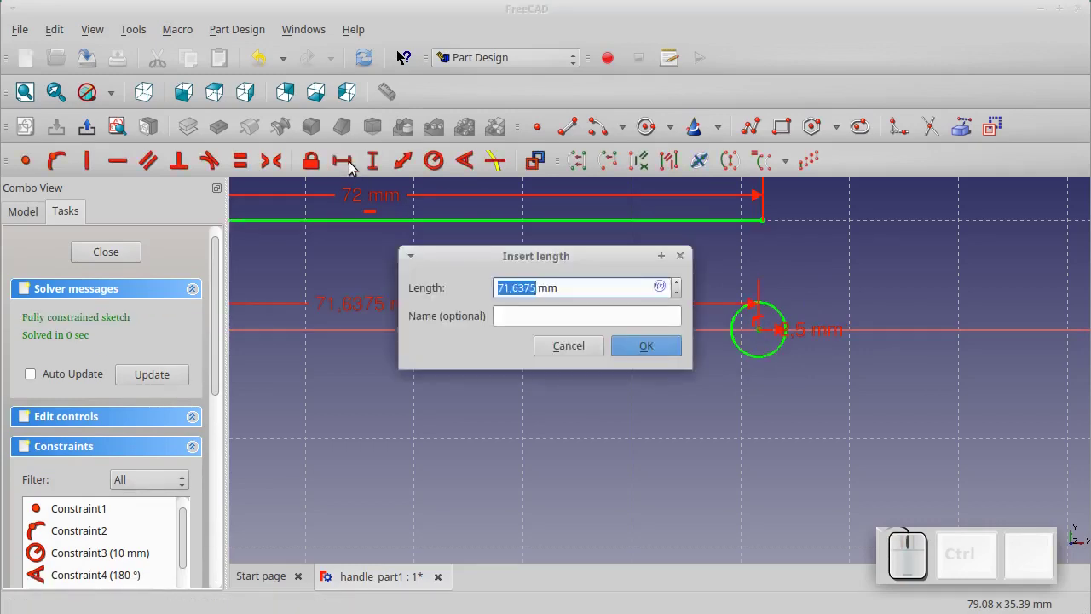
key("KP_7")
key("KP_2")
key("KP_Enter")
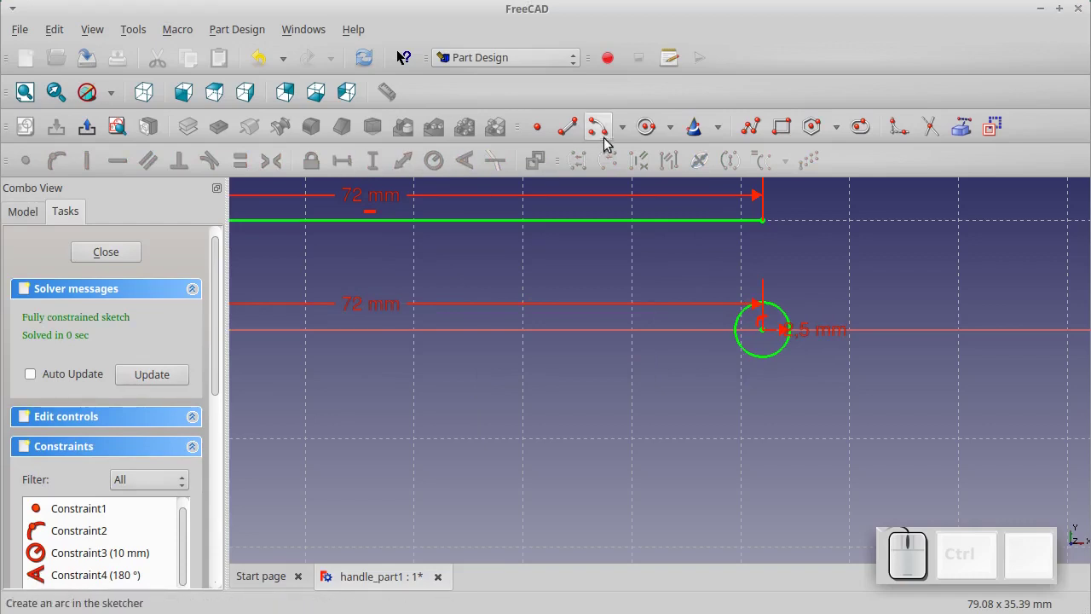
Add an outer arc concentric with the pivot circle spanning 180°
left_click(613, 139)
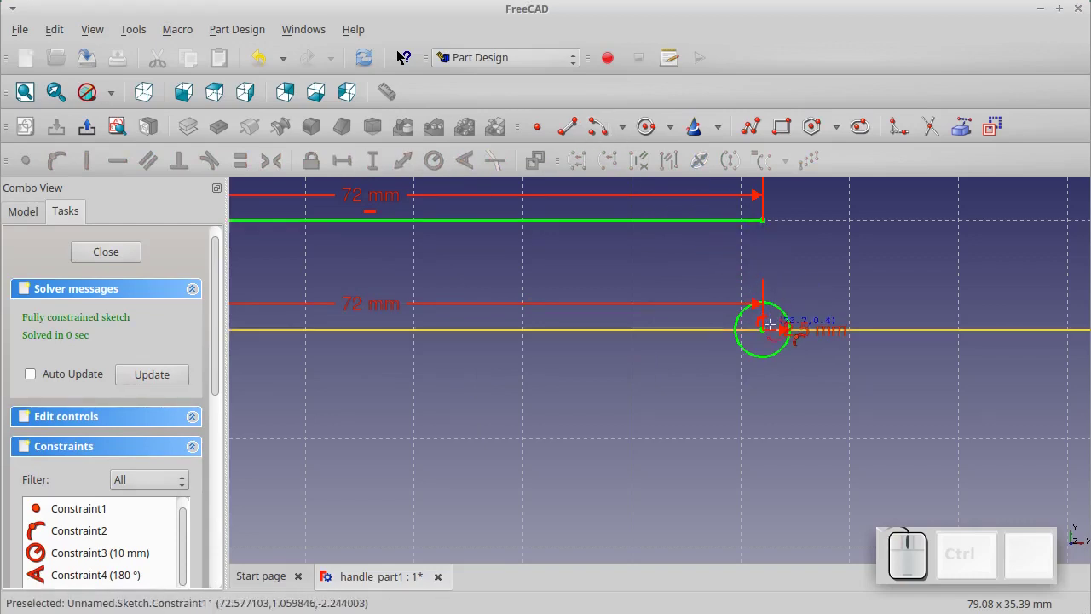
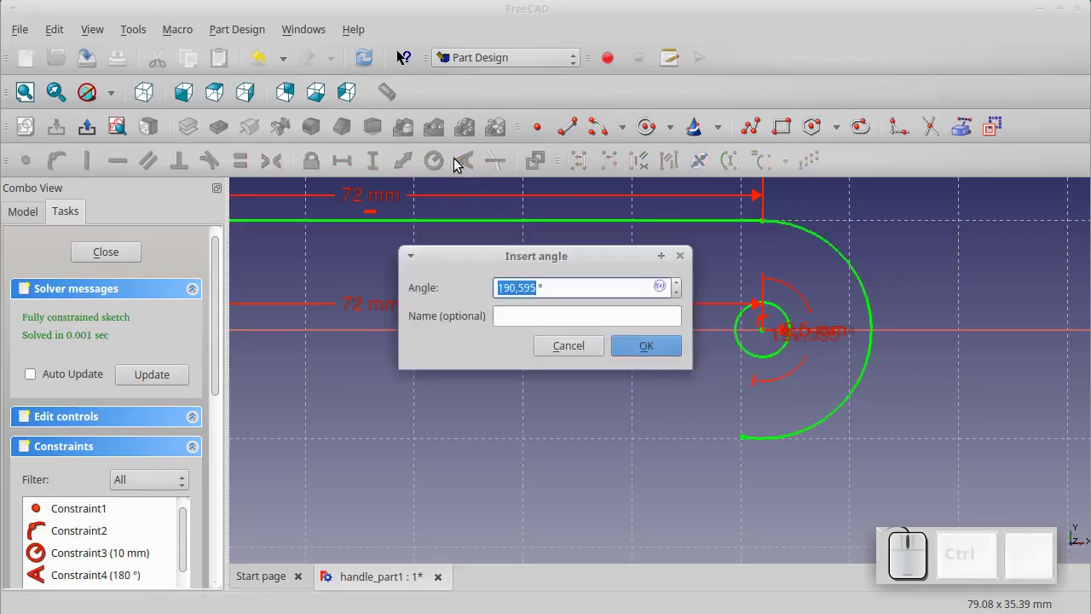
key("KP_1")
key("KP_8")
key("KP_0")
key("KP_Enter")
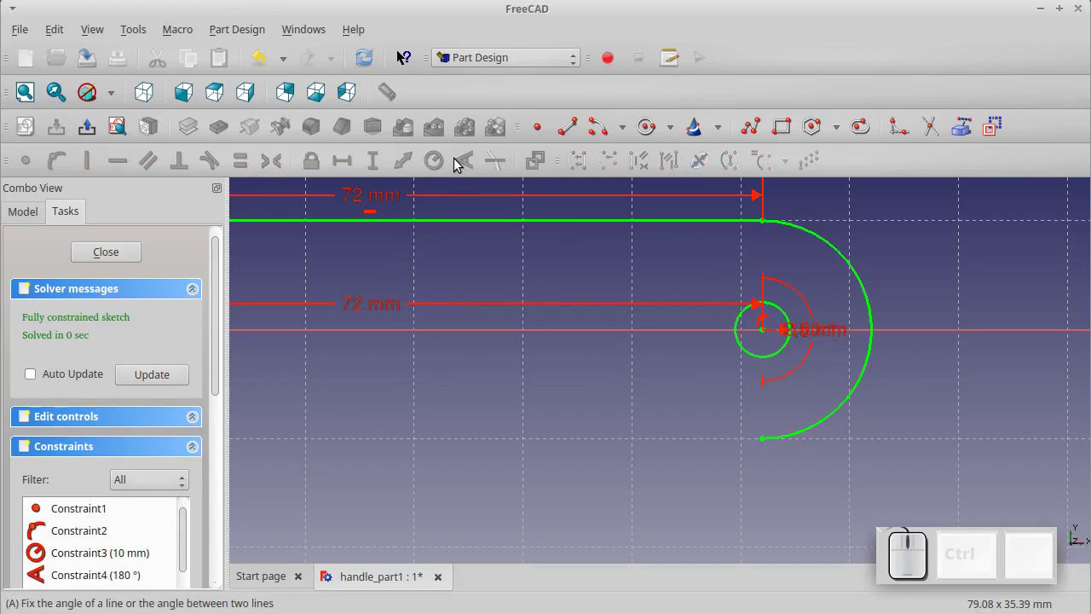
Draw the bottom right line from the arc's end and set its length to 6 mm
left_click(571, 135)
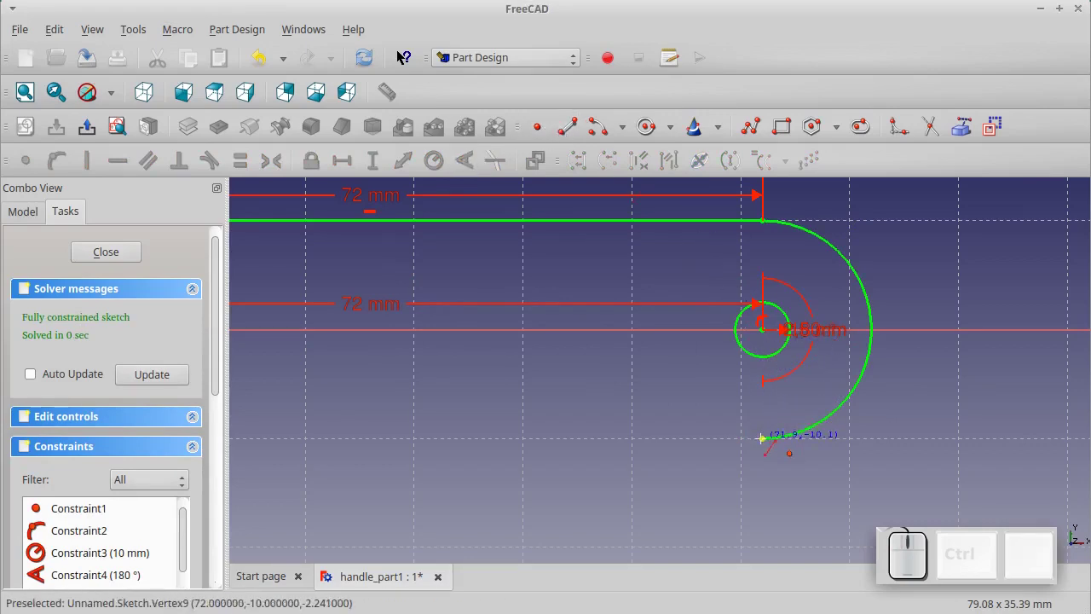
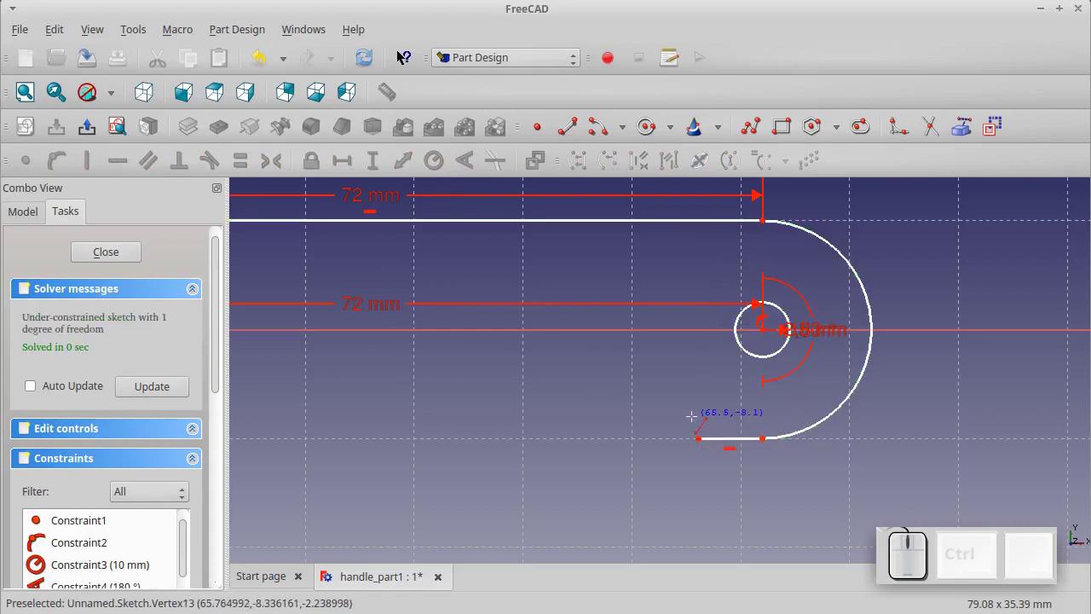
key("Escape")
left_click(726, 443)
left_click(349, 166)
key("KP_6")
key("KP_Enter")
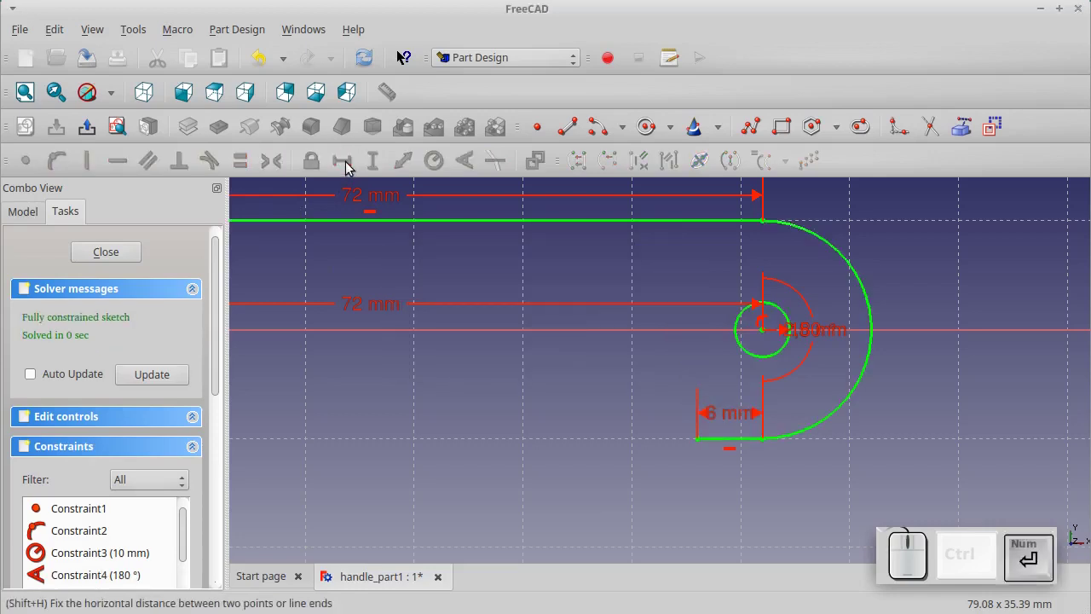
scroll("down", 3)
scroll("up", 3)
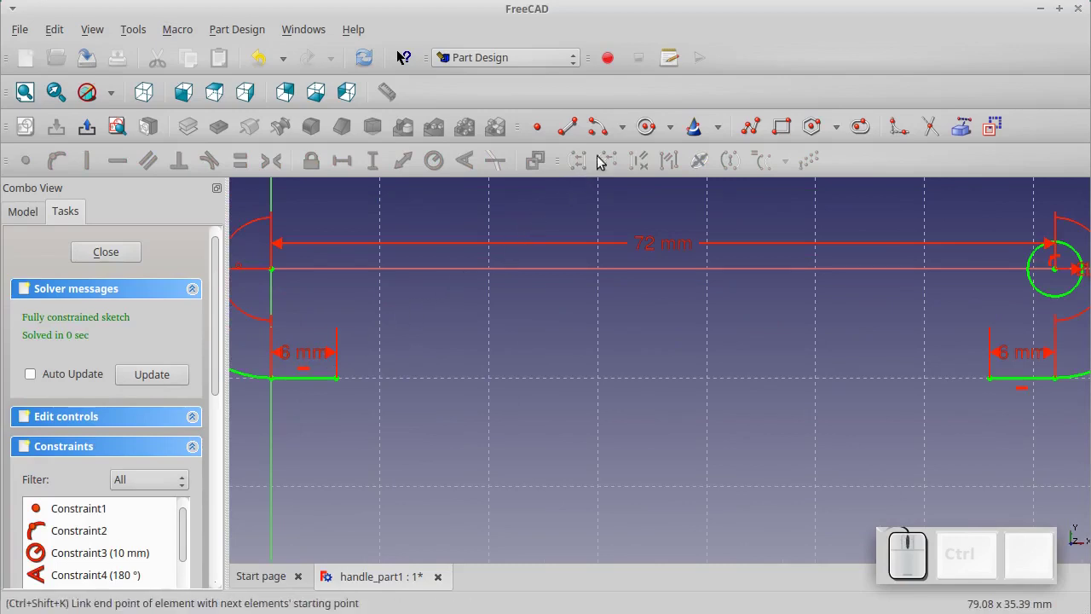
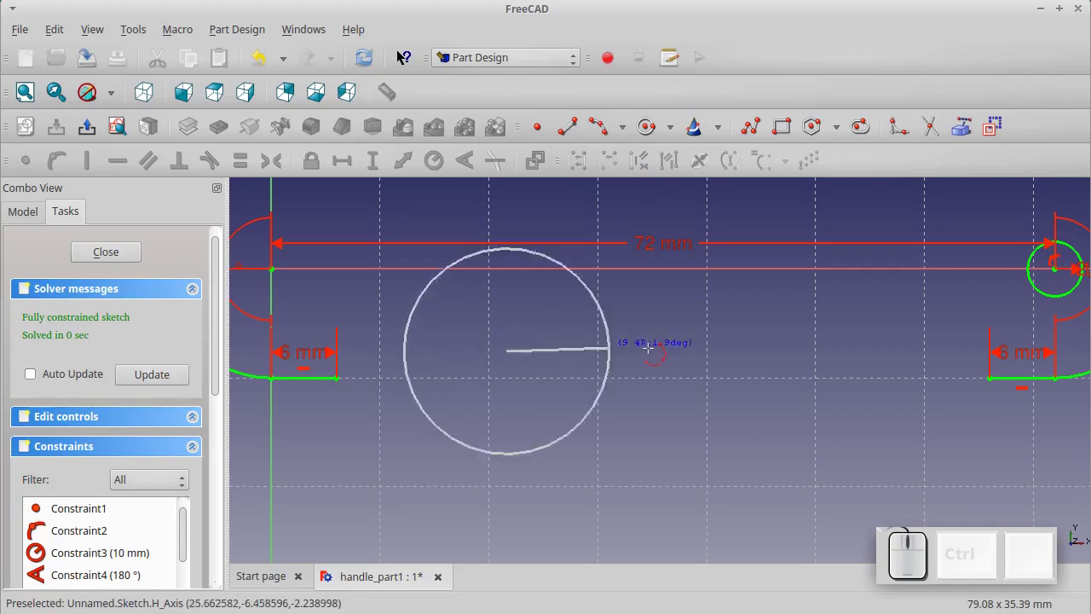
Draw the curved lower edge and join its ends to the left and right bottom lines
left_click(851, 348)
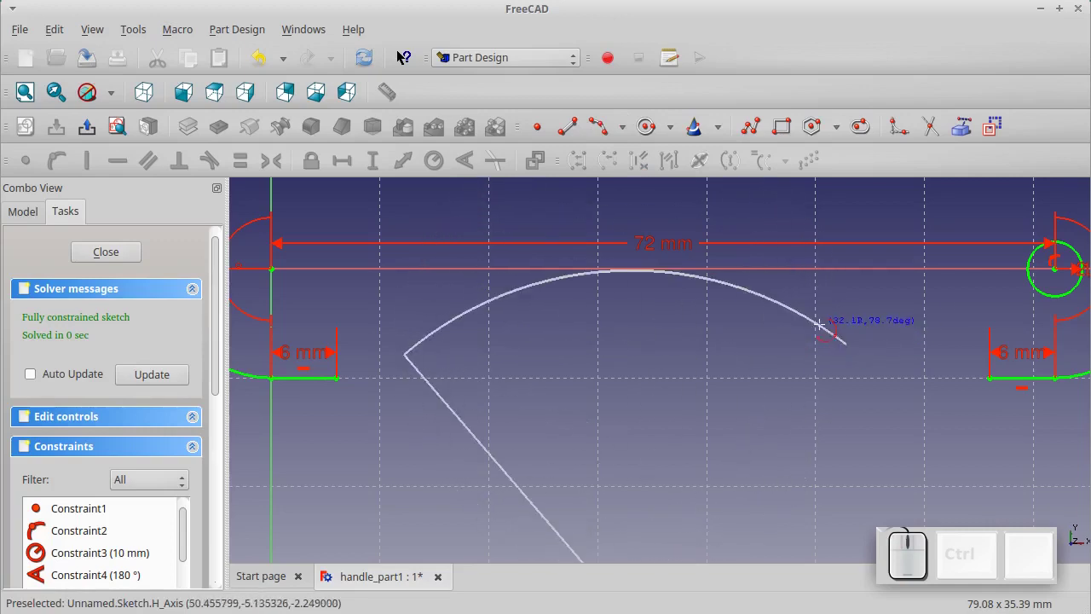
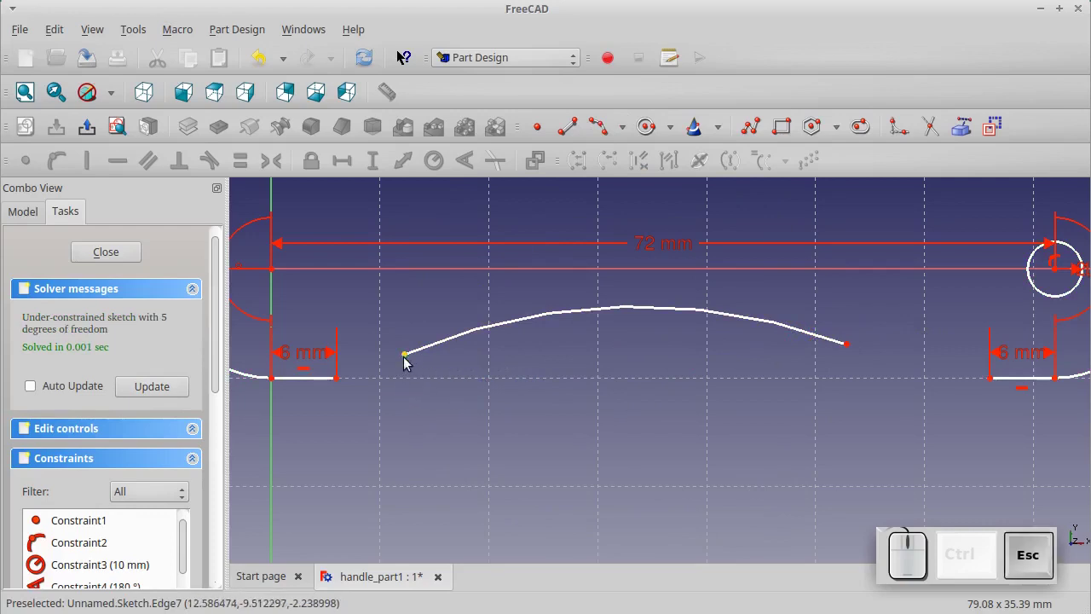
left_click(407, 361)
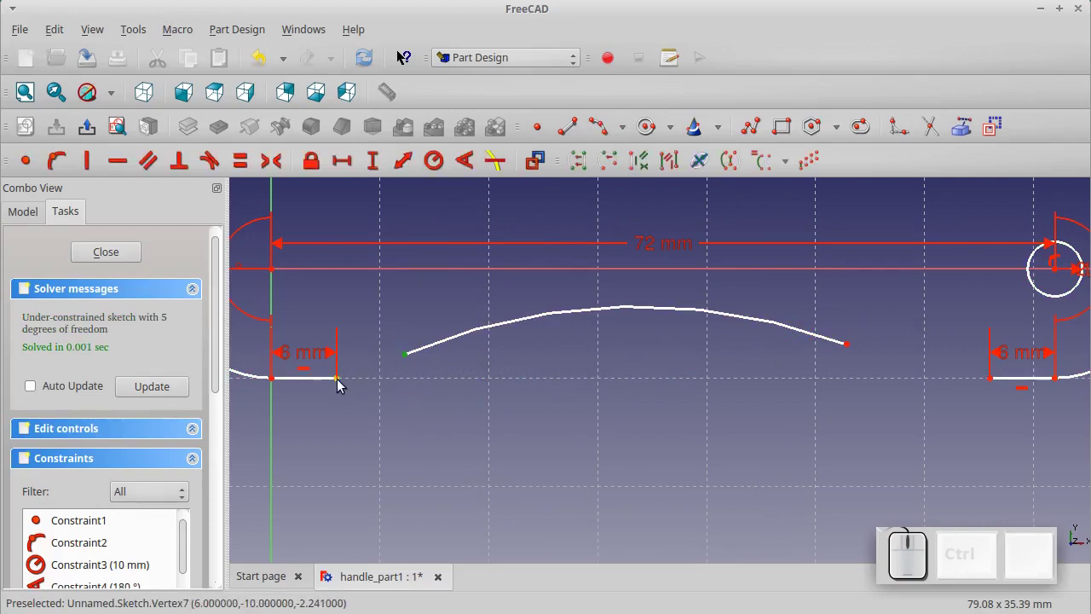
left_click(341, 384)
left_click(18, 164)
left_click(852, 342)
left_click(995, 384)
left_click(26, 168)
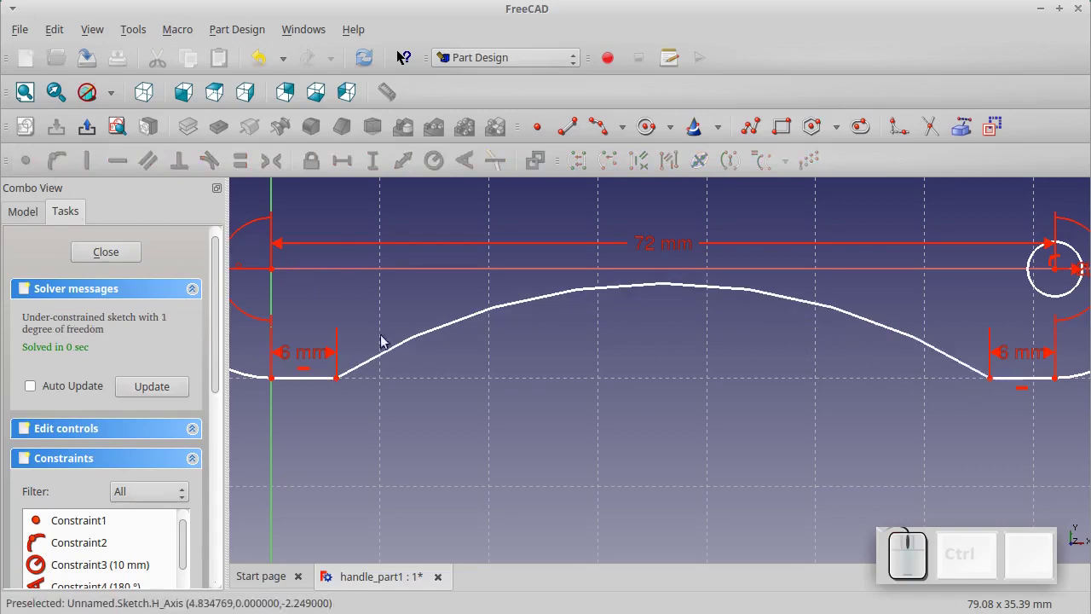
Fix the curve's peak with an 8 mm vertical dimension, fully constraining the outline
left_click(431, 338)
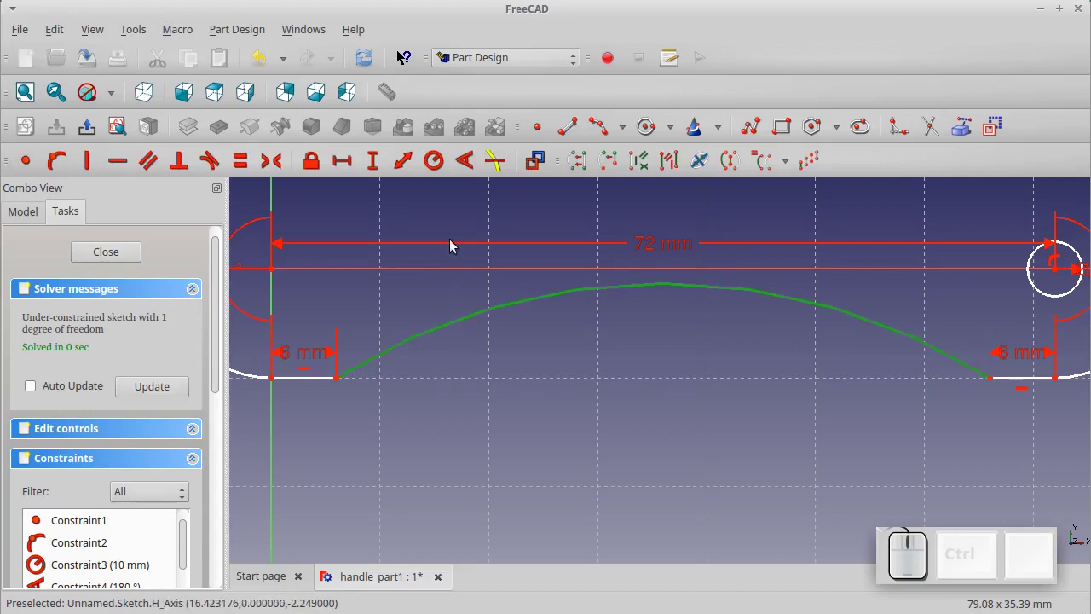
left_click(436, 170)
key("KP_8")
key("KP_0")
key("KP_Enter")
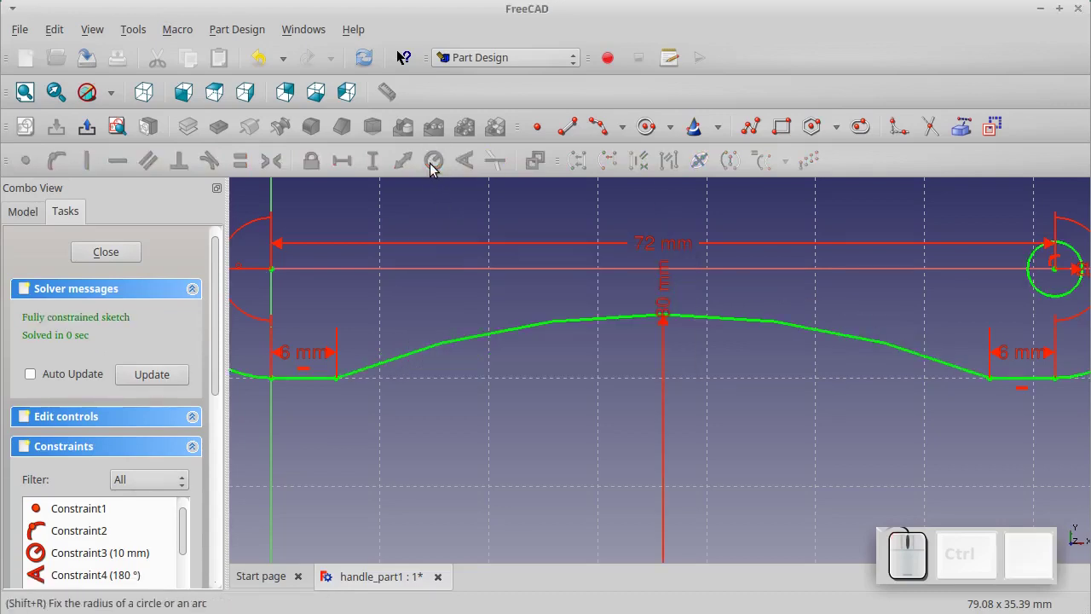
scroll("down", 3)
scroll("down", 3)
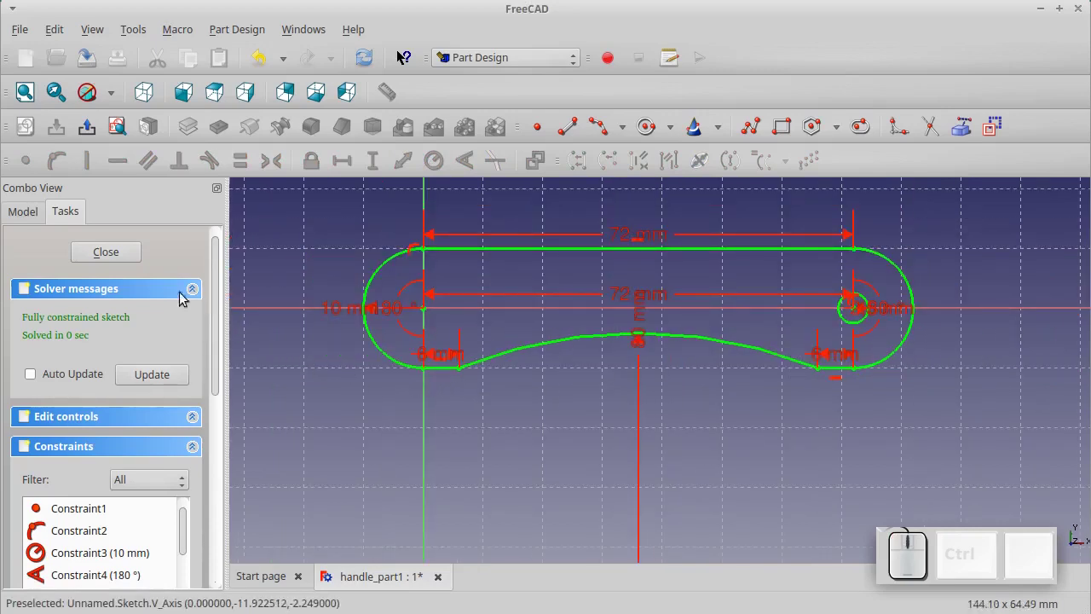
Close the sketch, pad it into a 1.5 mm thick plate and switch to the Part workbench
left_click(125, 257)
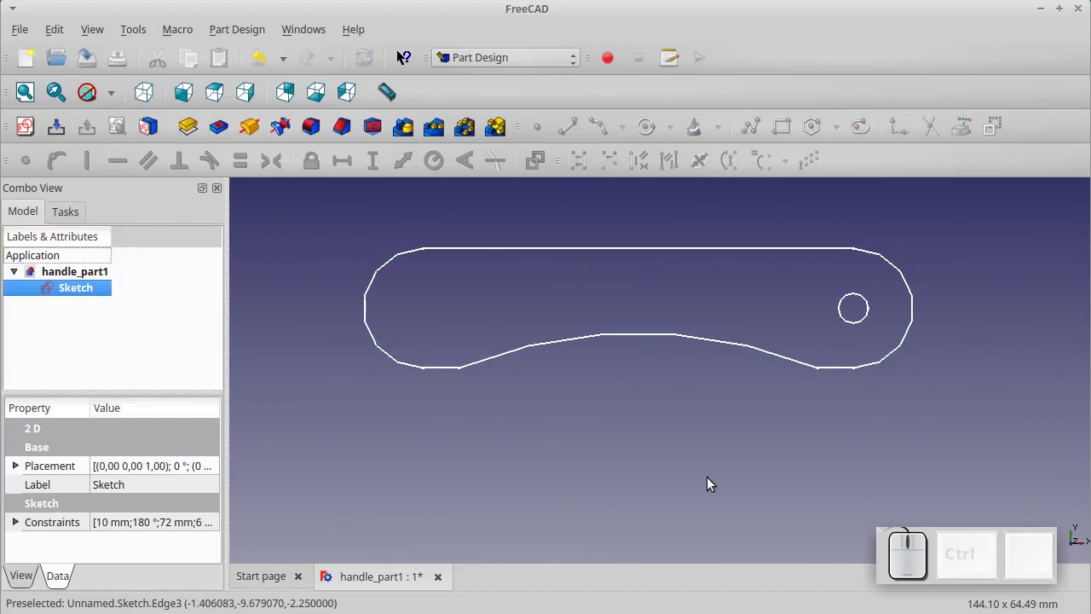
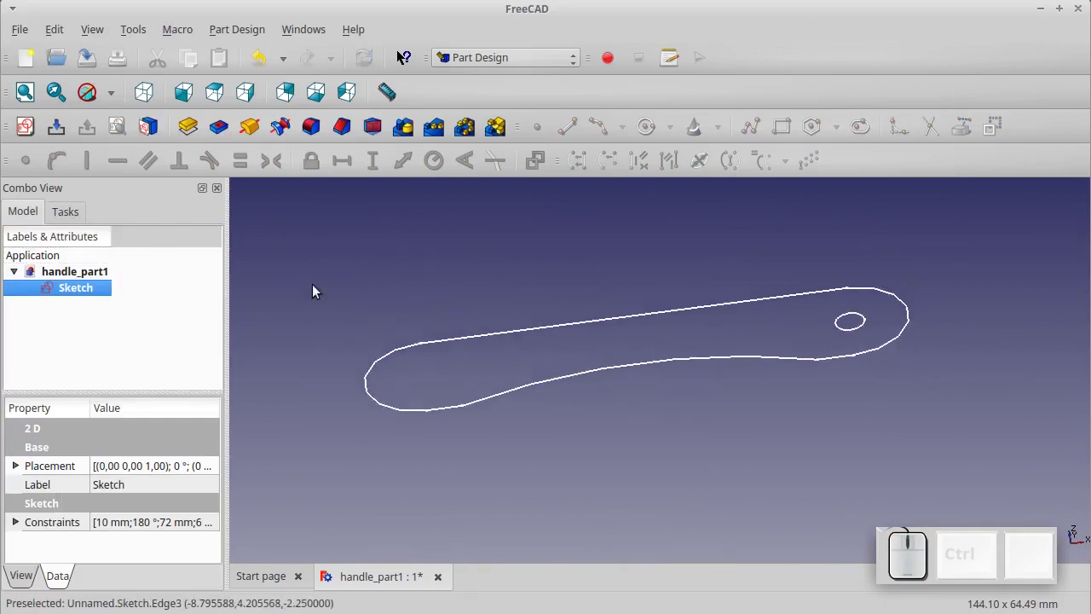
left_click(191, 138)
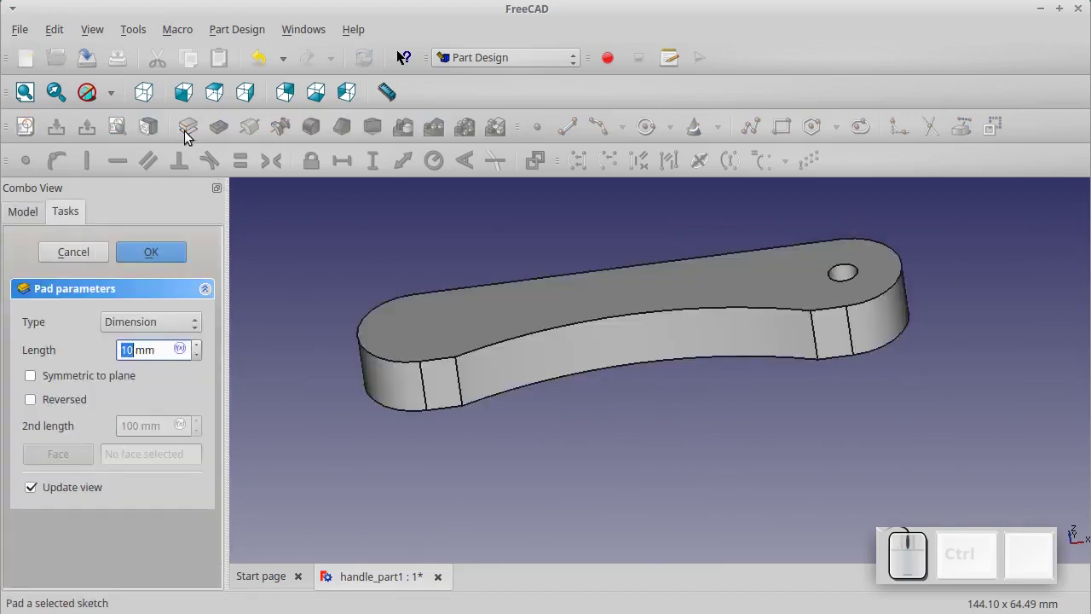
key("KP_1")
key("KP_Decimal")
key("KP_5")
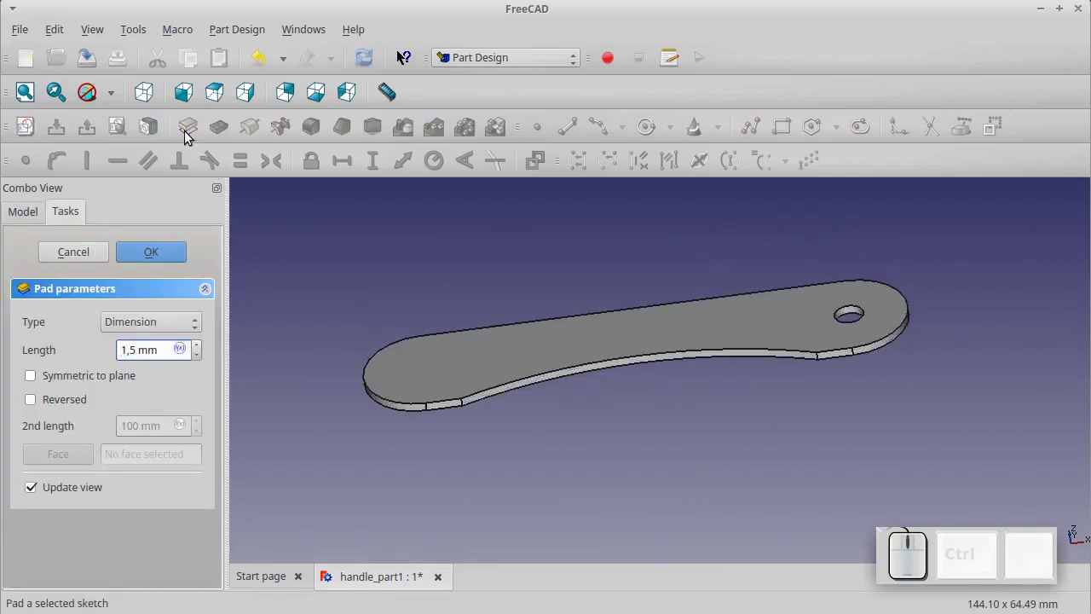
left_click(133, 262)
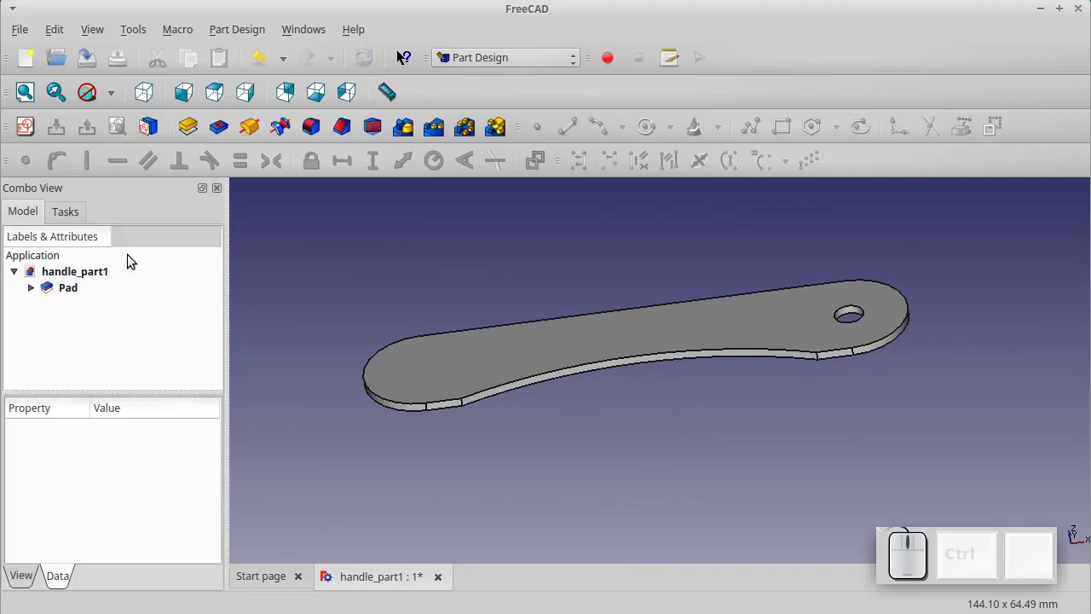
left_click(484, 56)
left_click(482, 224)
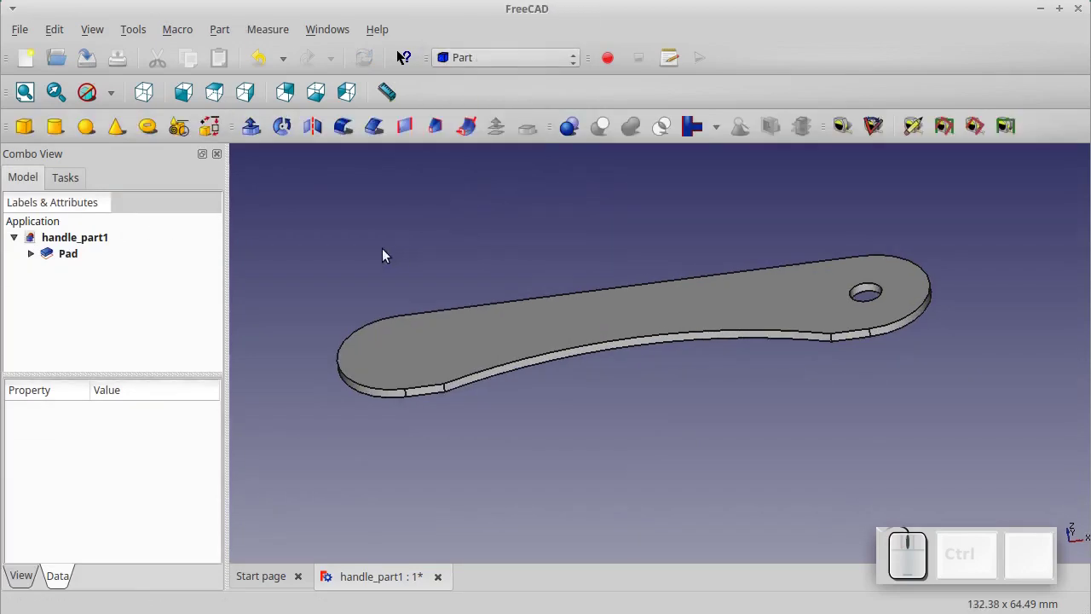
Mirror the handle Pad across the XY plane into a second stacked plate
left_click(61, 260)
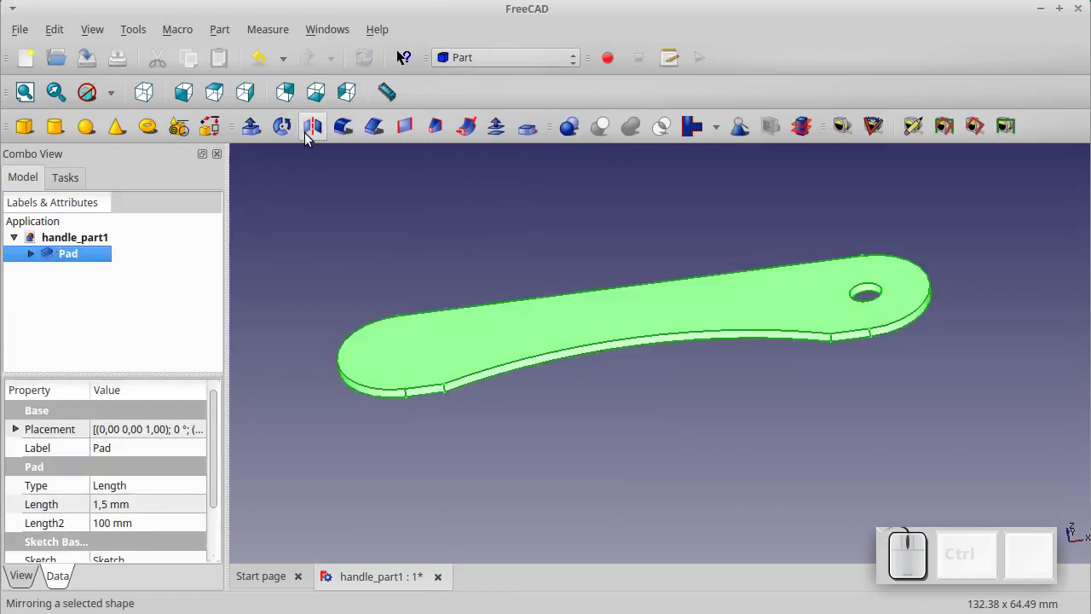
left_click(310, 140)
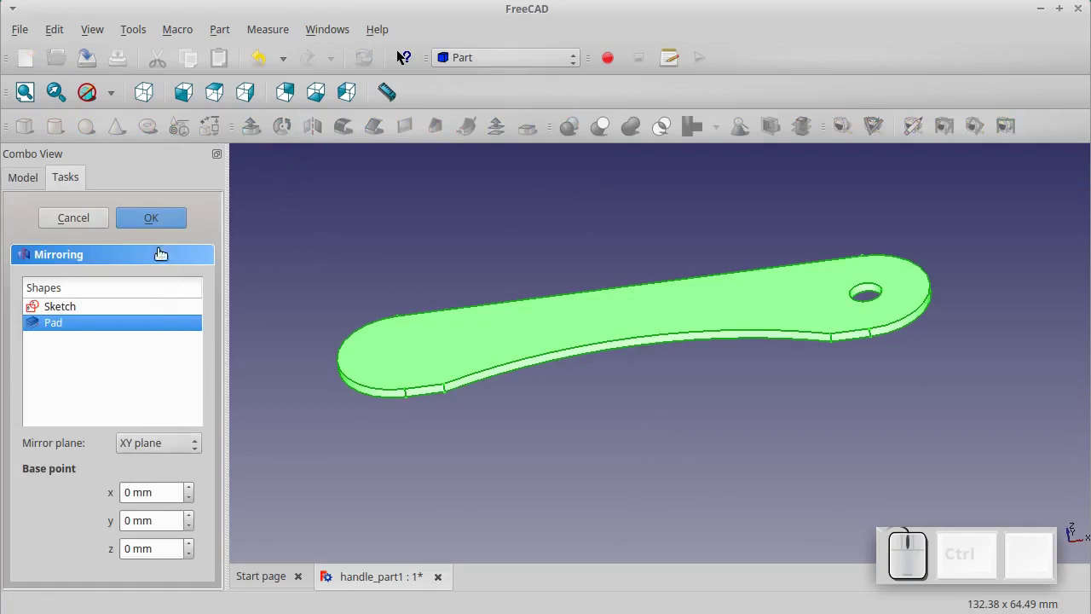
left_click(153, 229)
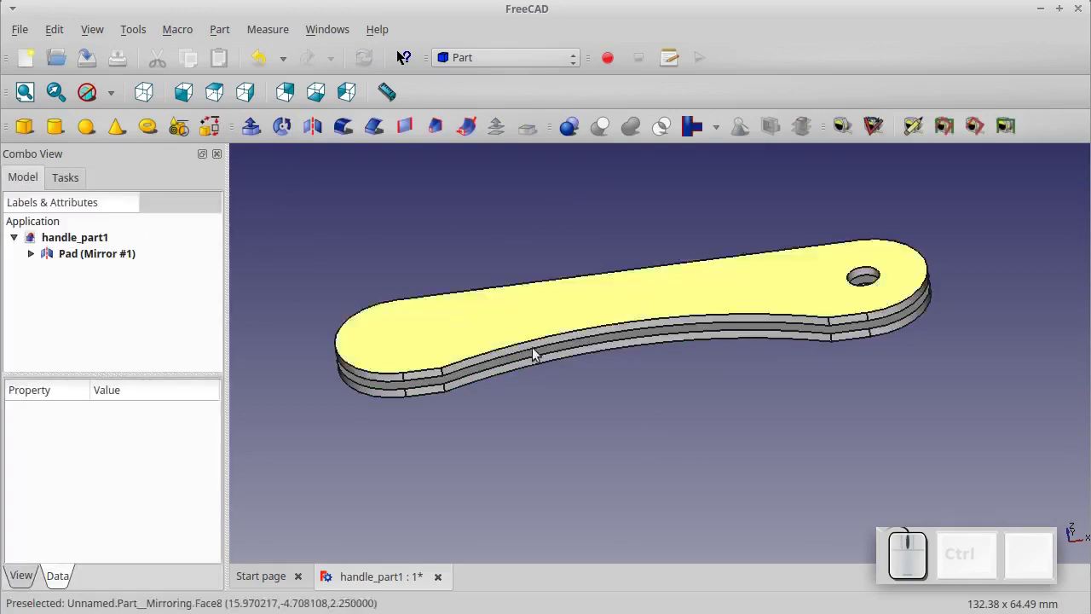
scroll("up", 3)
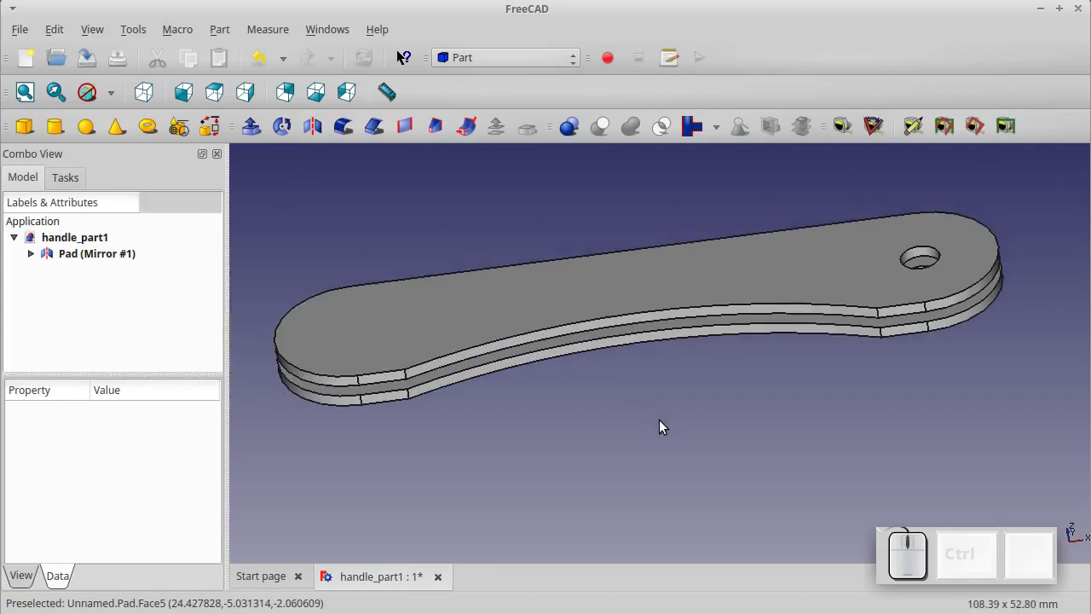
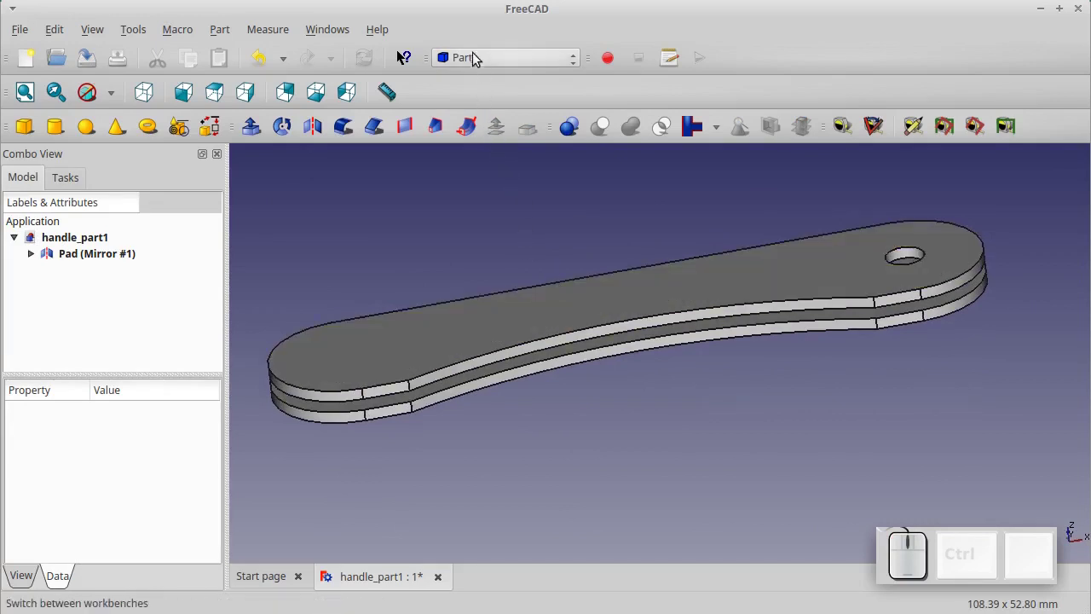
Switch back to Part Design and select the face between the two plates
left_click(475, 55)
left_click(480, 206)
left_click(24, 220)
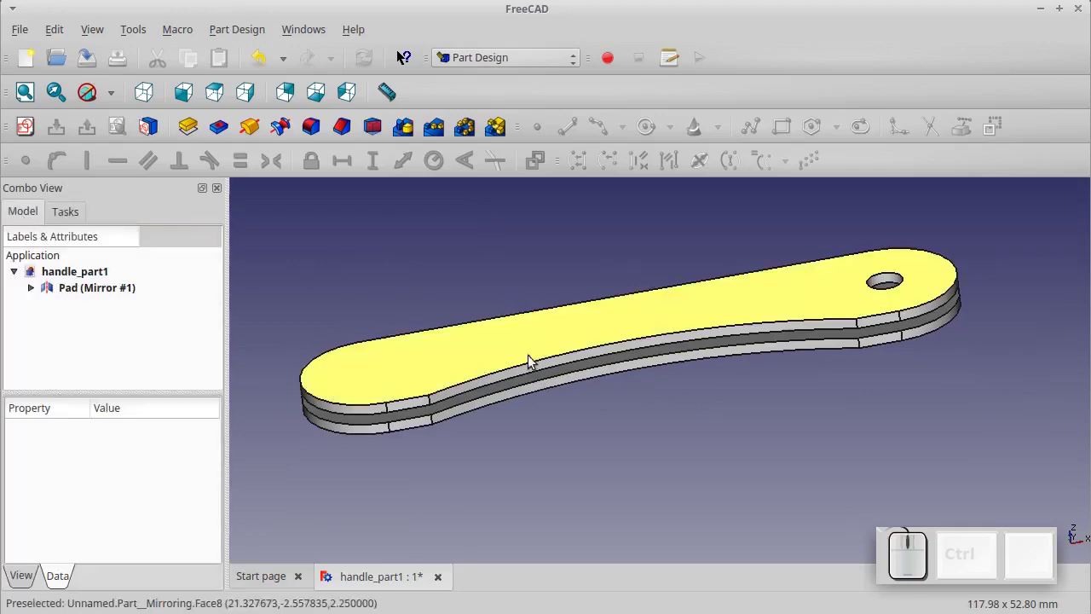
left_click(533, 385)
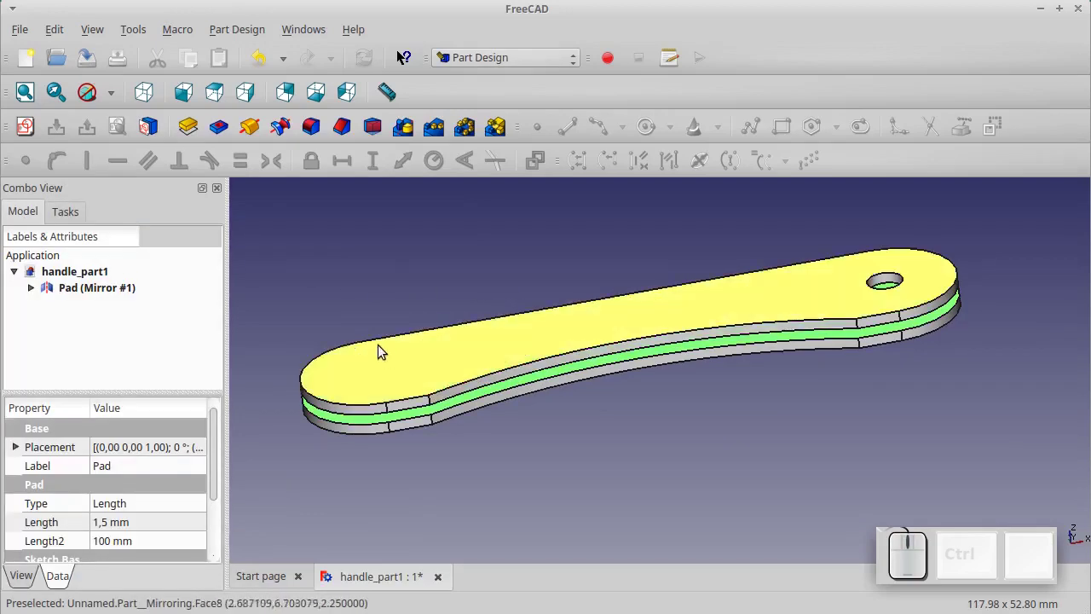
Create Sketch001 on the selected face and hide the mirrored plates
left_click(23, 133)
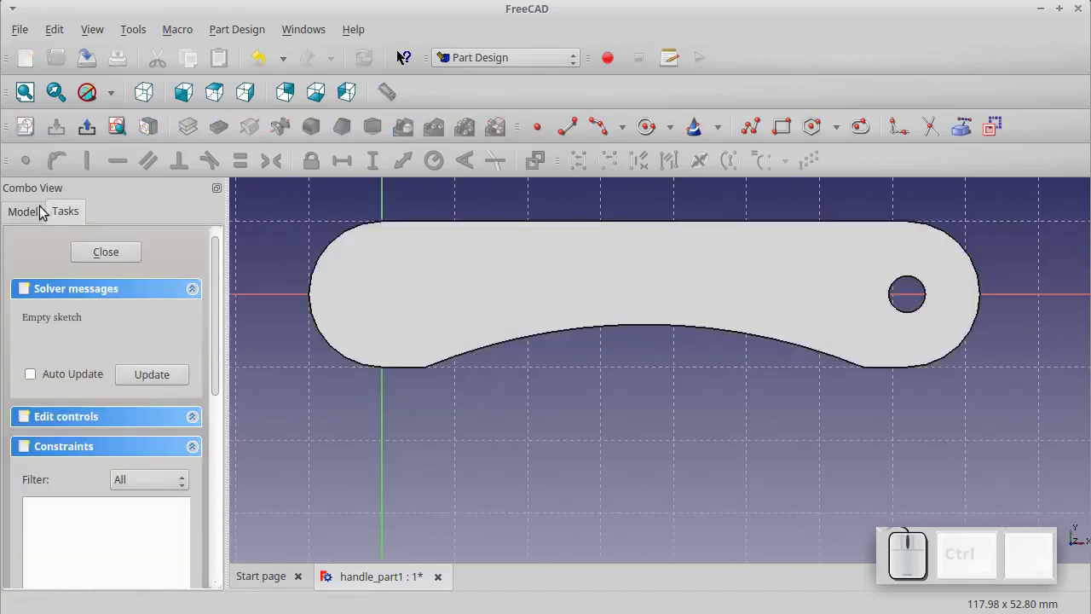
left_click(34, 217)
left_click(67, 297)
key("space")
scroll("down", 3)
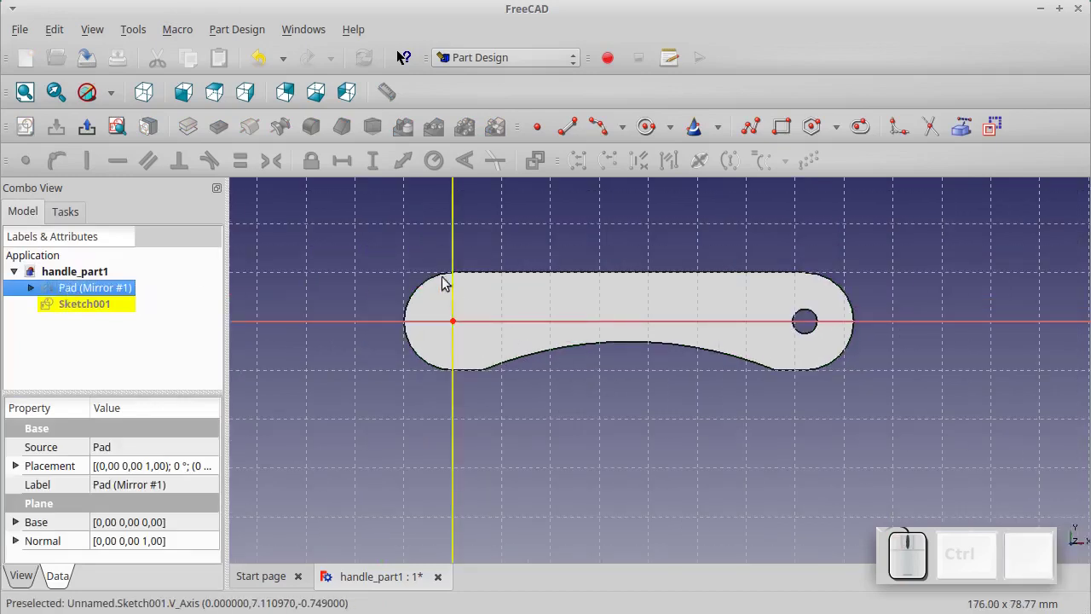
scroll("up", 3)
scroll("up", 3)
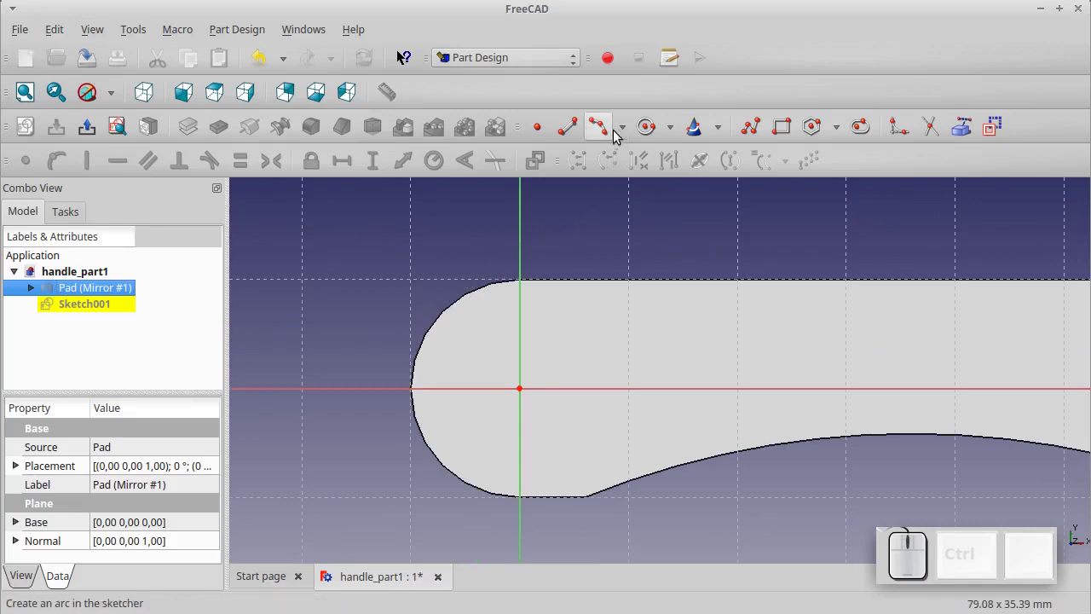
Draw a 10 mm arc around the left end and constrain its angle to 142°
left_click(625, 125)
left_click(626, 154)
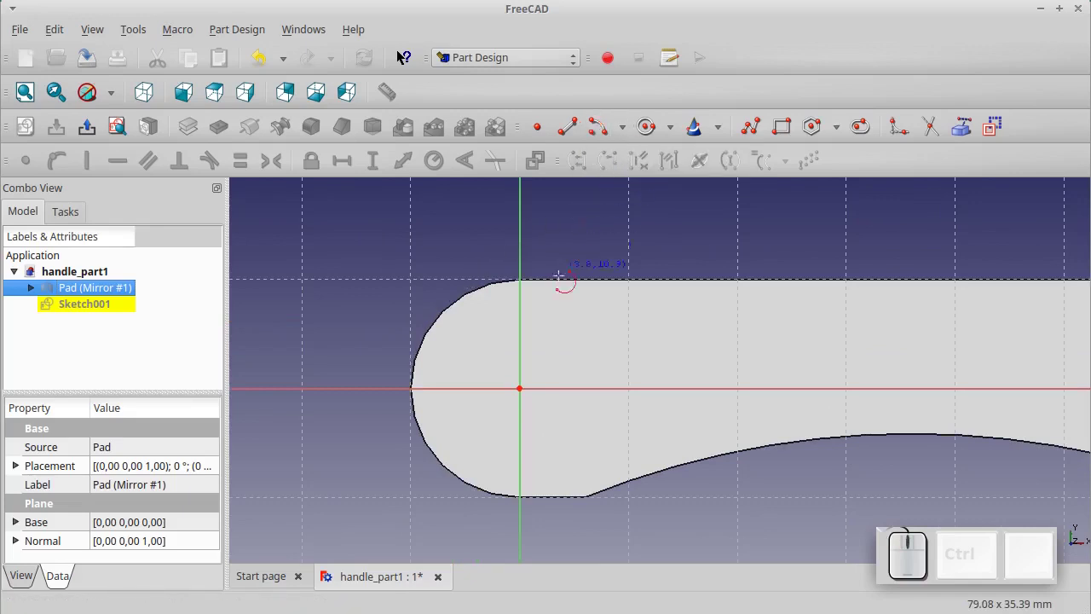
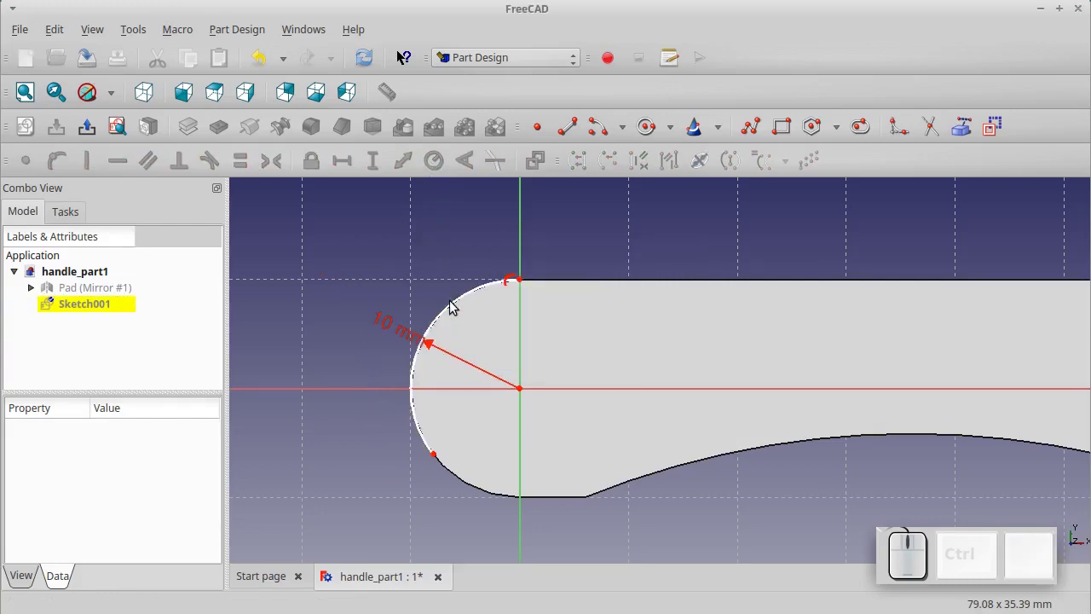
left_click(455, 311)
left_click(467, 173)
key("KP_1")
key("KP_4")
key("KP_2")
key("KP_Enter")
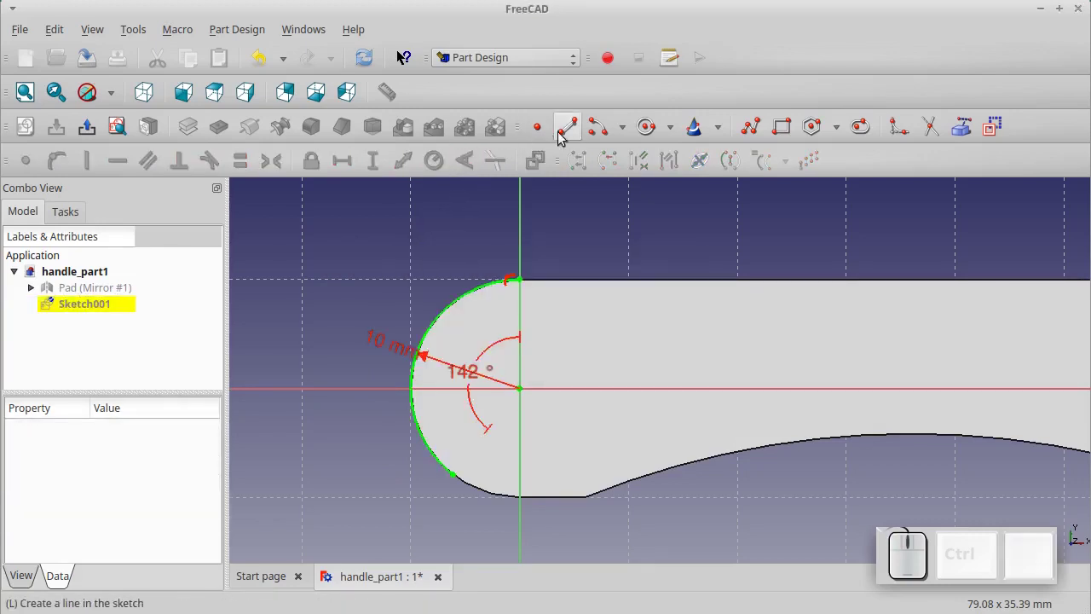
Draw the top edge line and set its length to 72 mm
left_click(571, 134)
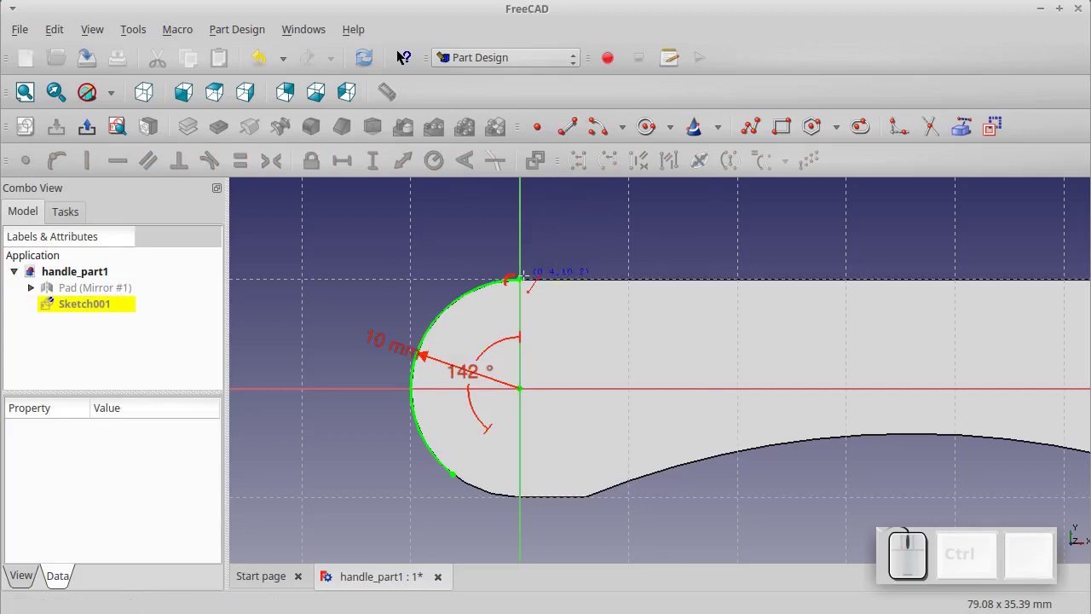
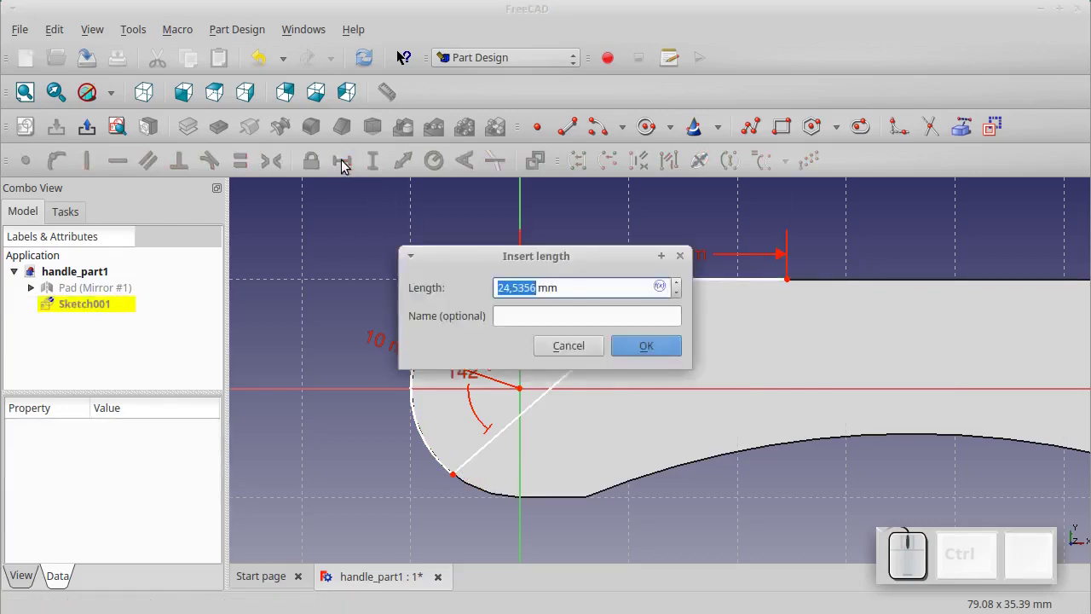
key("KP_7")
key("KP_2")
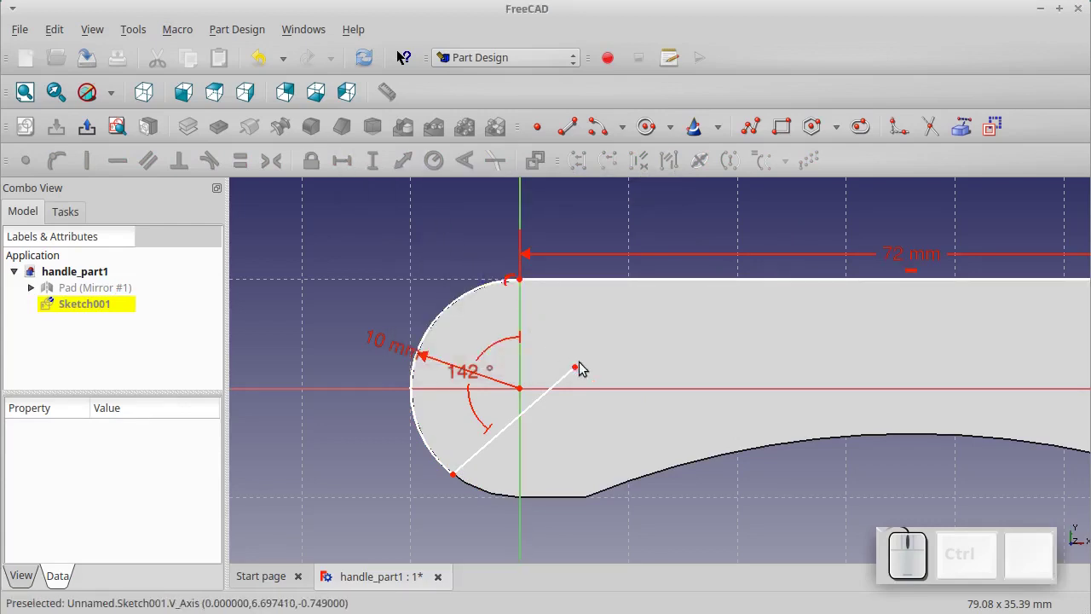
Dimension the angled line's inner end point 9 mm horizontally and 2 mm vertically from centre
left_click(584, 374)
left_click(325, 173)
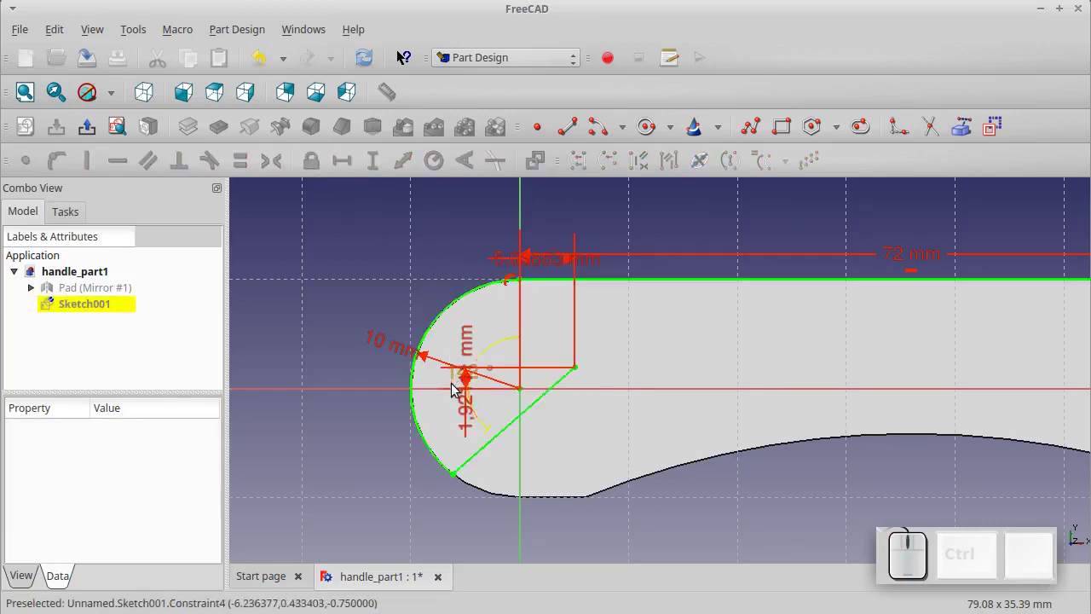
left_click(466, 416)
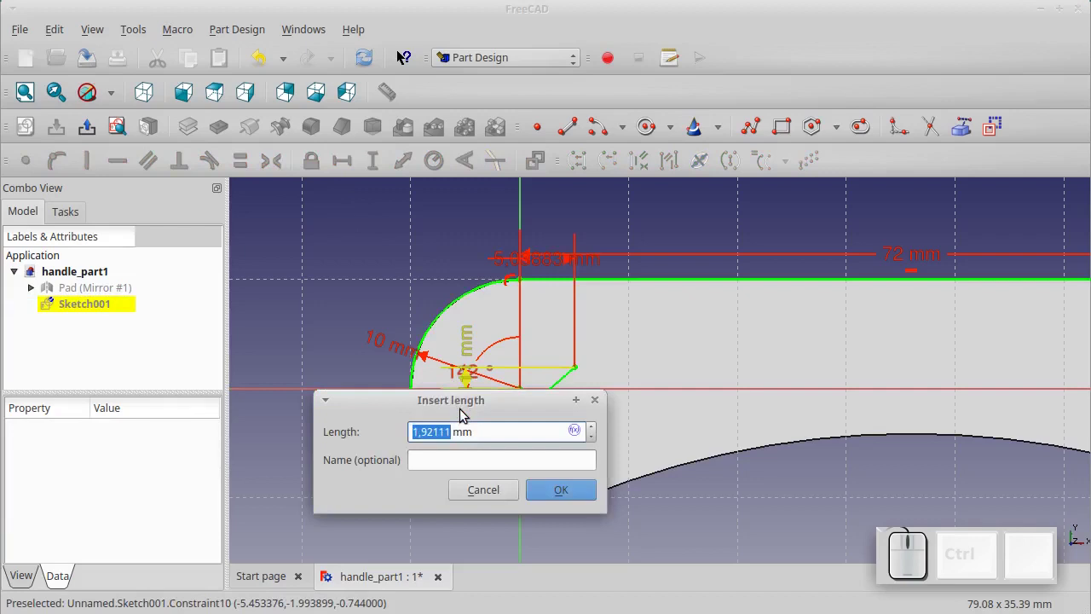
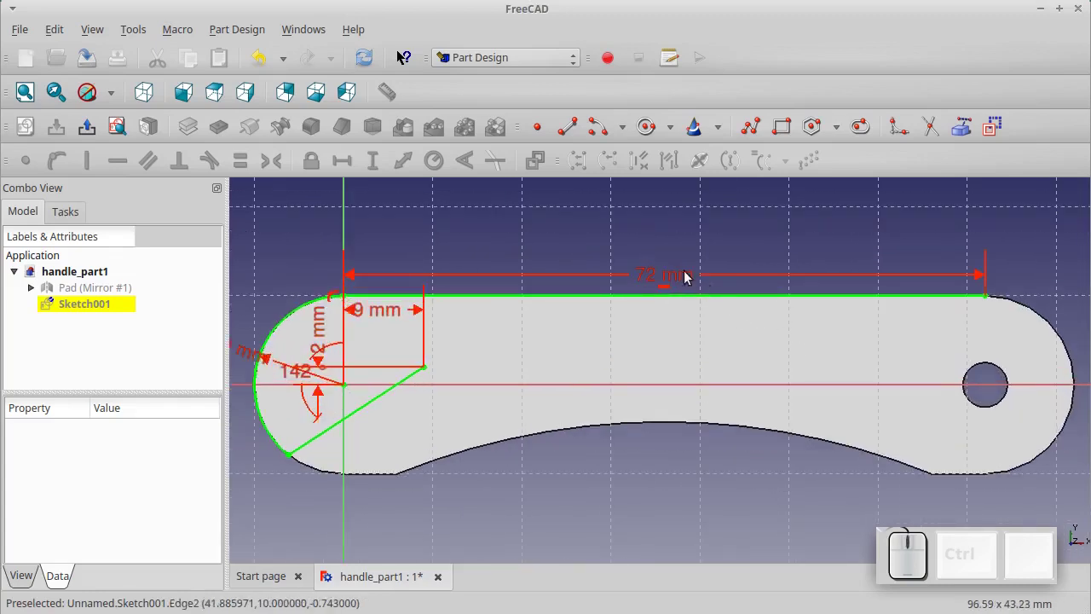
left_click(567, 133)
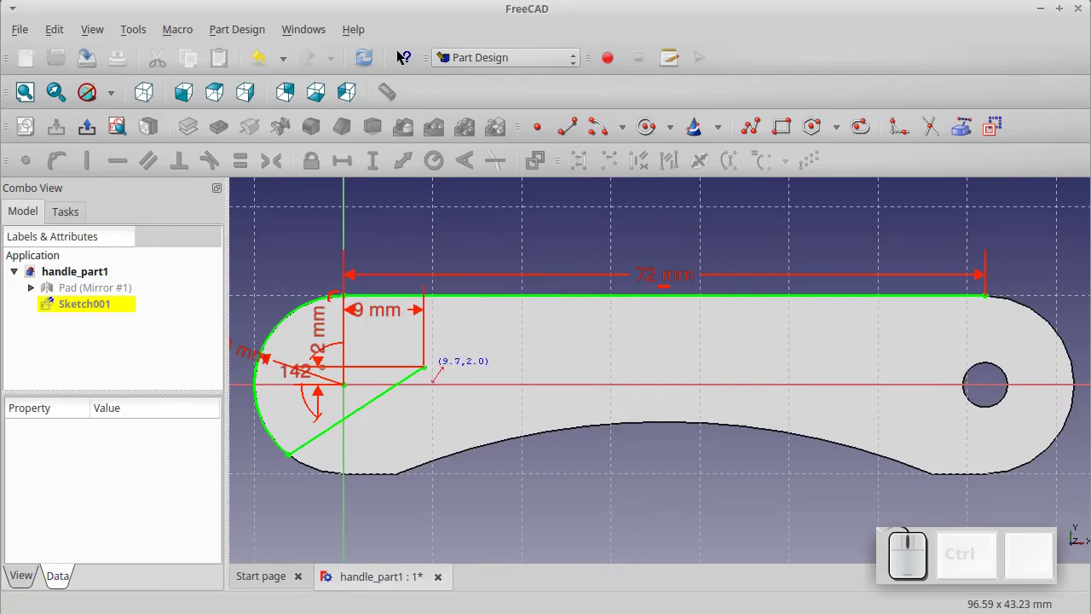
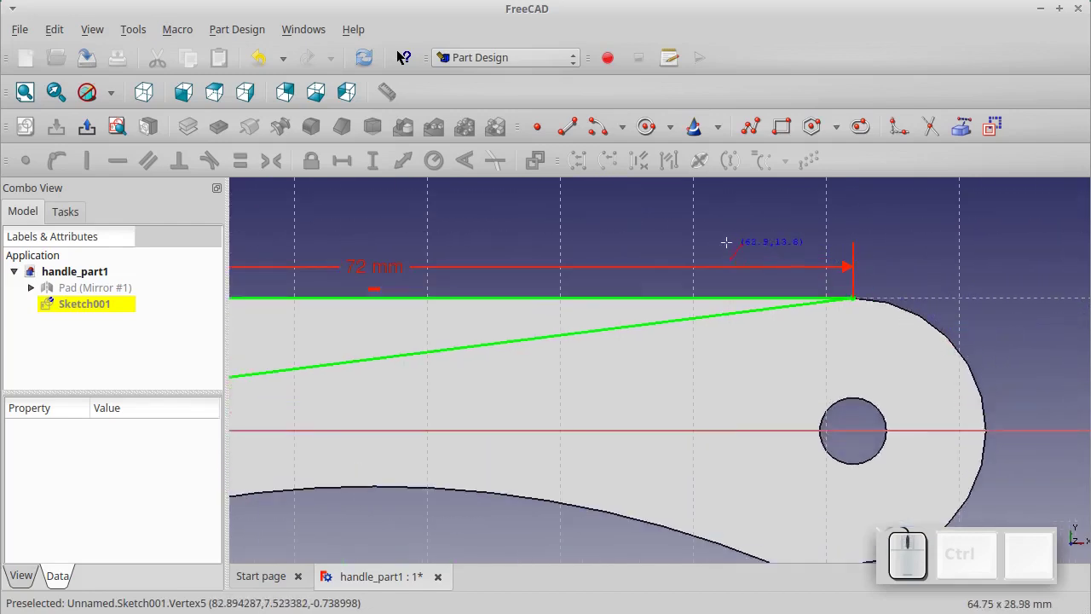
Draw a small circle near the right end and fix its centre 74 mm across and 7.5 mm up
key("Escape")
left_click(662, 138)
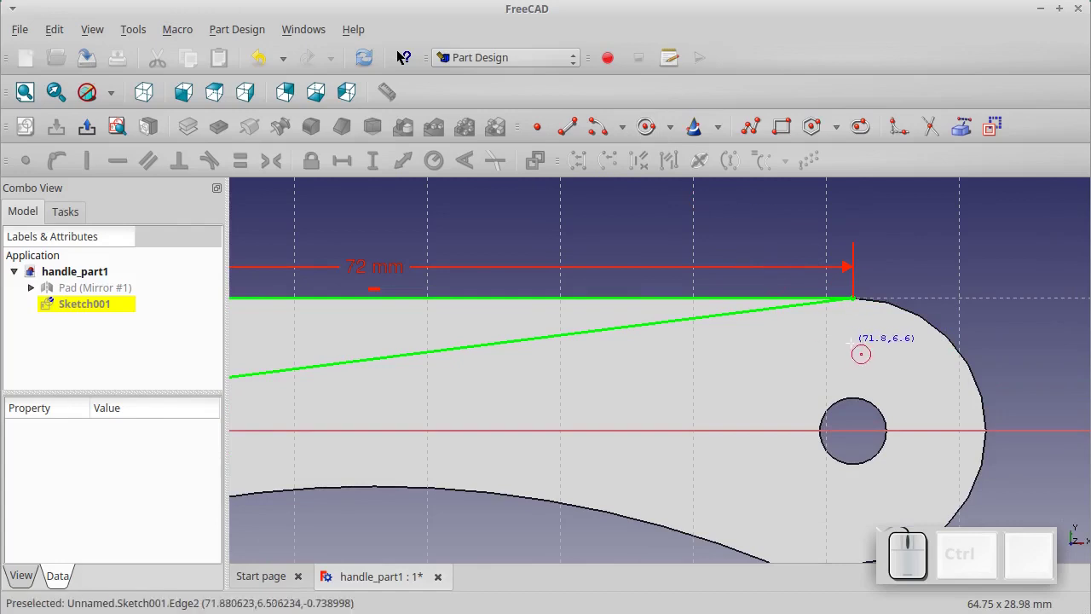
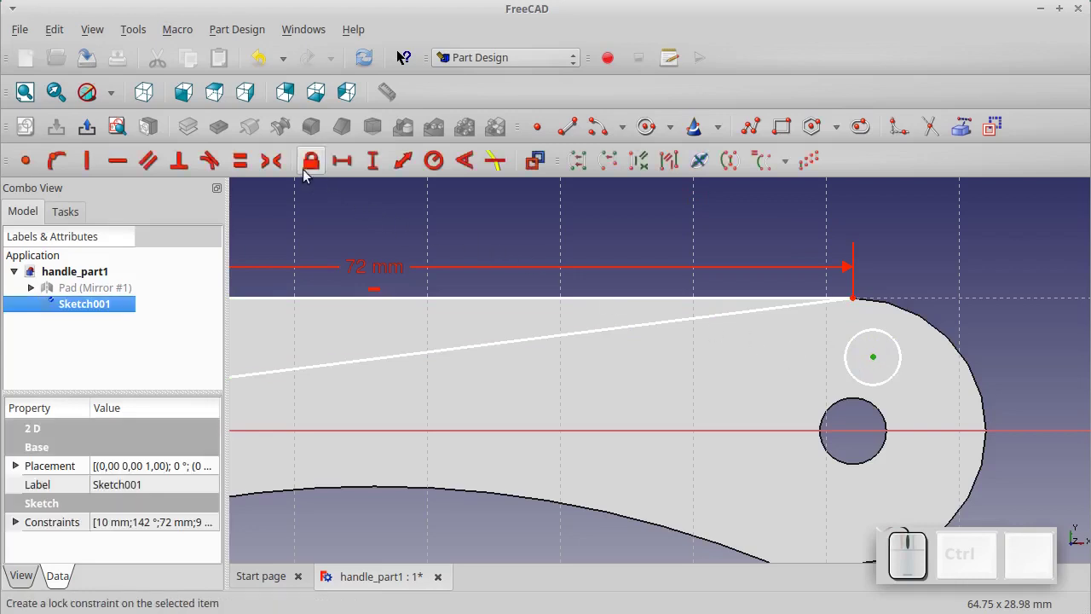
left_click(308, 174)
left_click(371, 228)
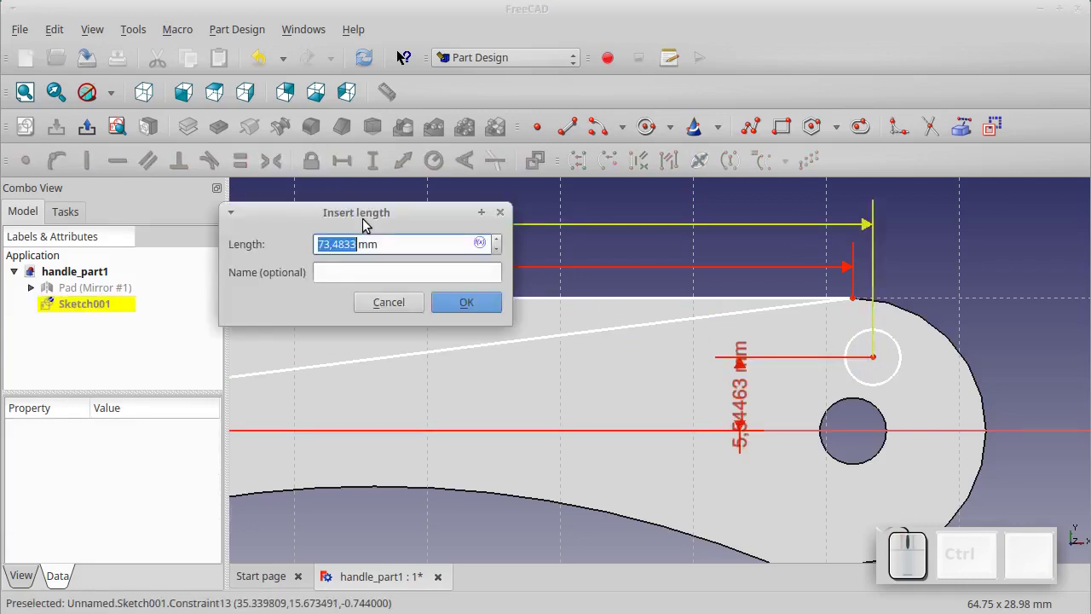
key("KP_7")
key("KP_4")
key("KP_Enter")
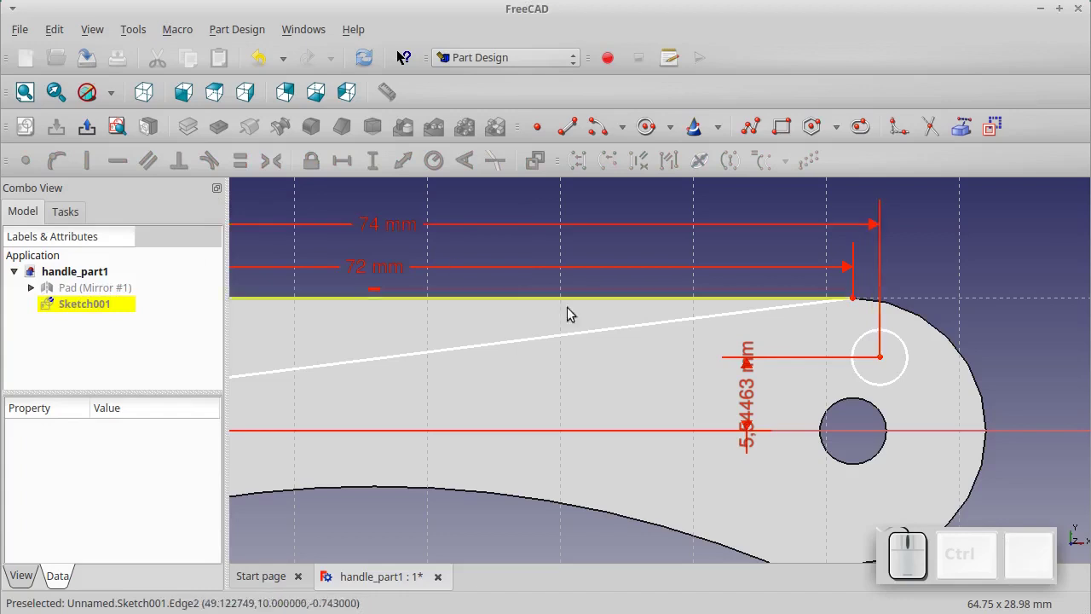
left_click(753, 418)
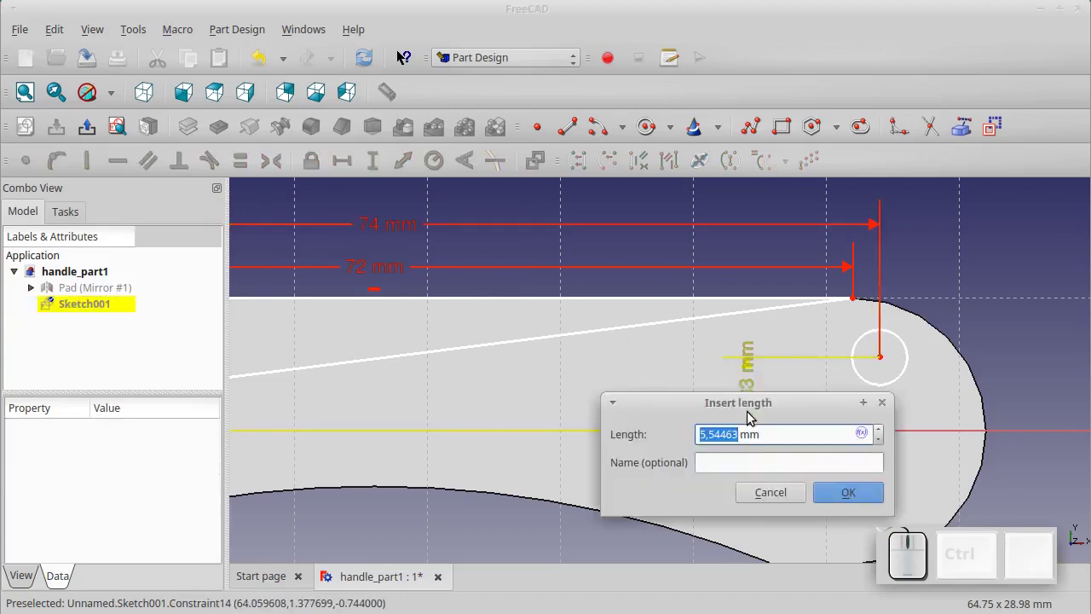
key("KP_7")
key("KP_Decimal")
key("KP_5")
key("KP_Enter")
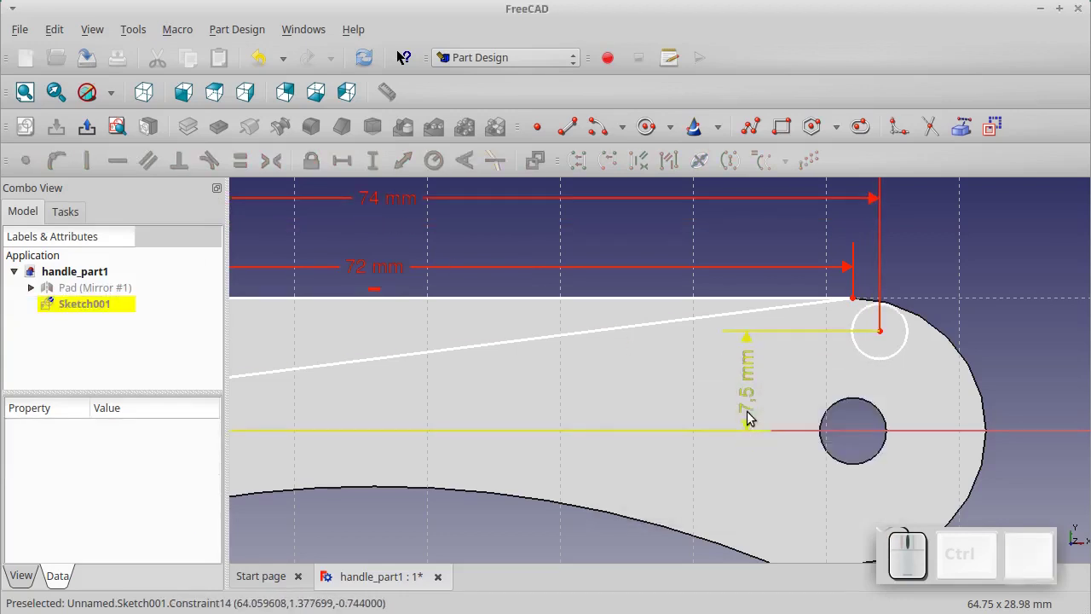
Constrain the small circle's size to 1.5 mm, fully constraining the sketch
left_click(872, 361)
left_click(449, 175)
key("KP_1")
key("KP_Decimal")
key("KP_5")
key("KP_Enter")
scroll("down", 3)
scroll("down", 3)
scroll("up", 3)
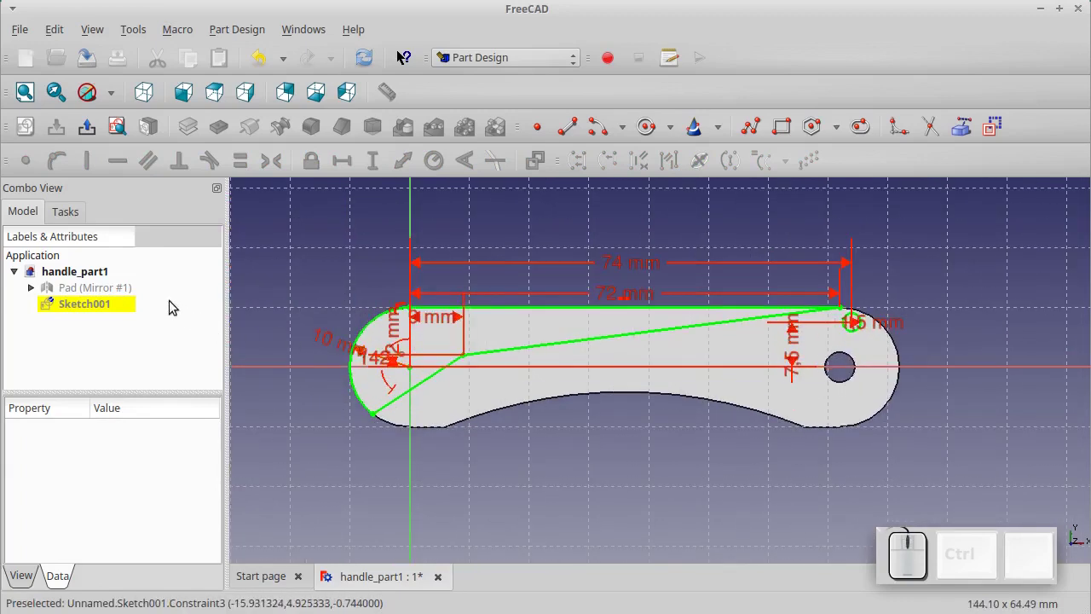
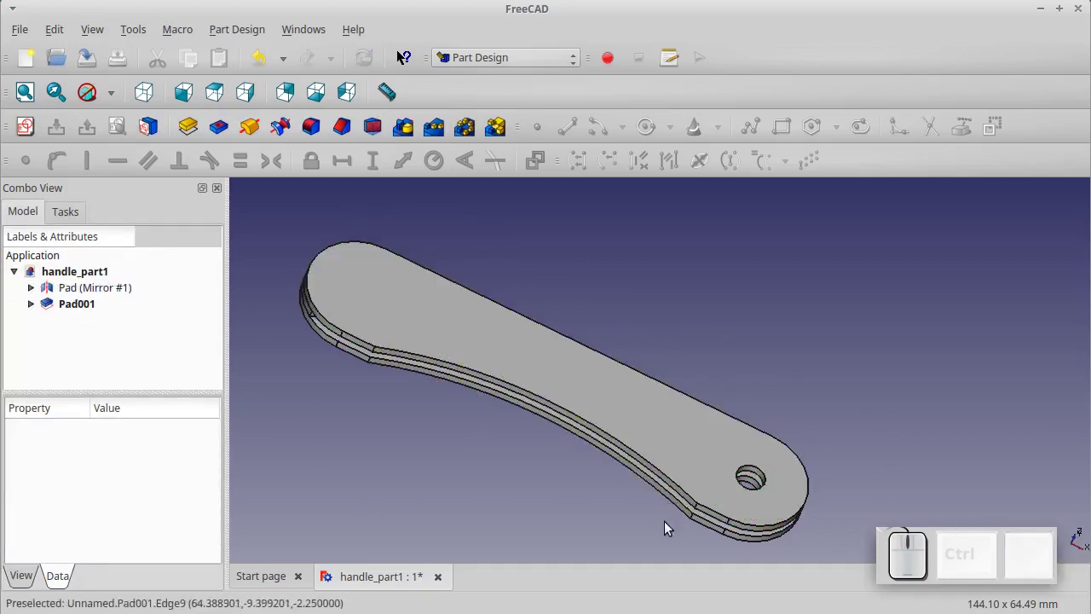
Switch handle_part1 to the Part workbench
scroll("down", 3)
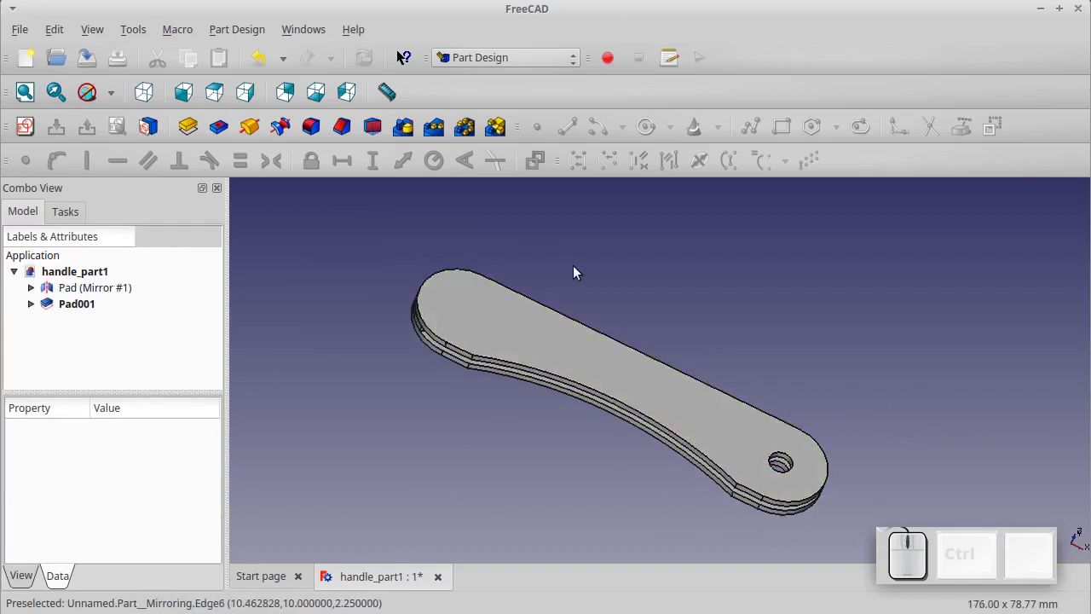
scroll("up", 3)
key("Up")
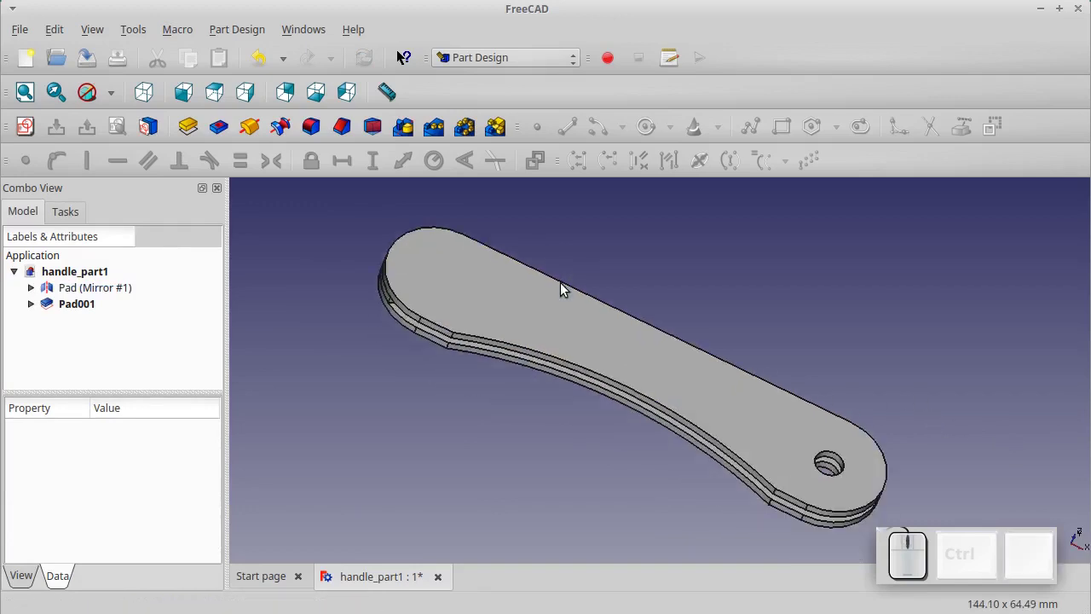
left_click(475, 57)
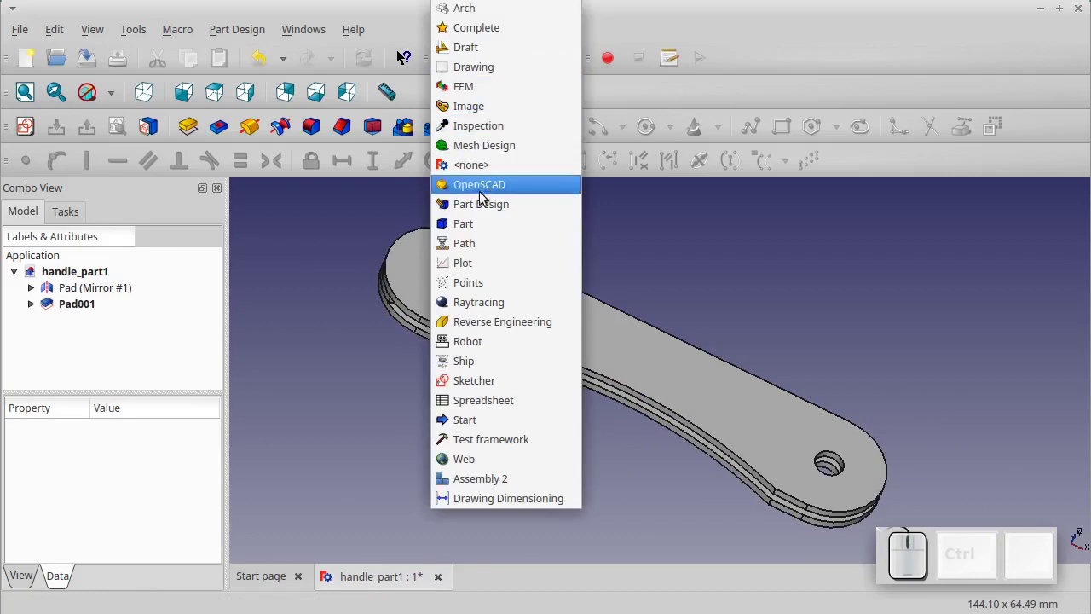
left_click(481, 233)
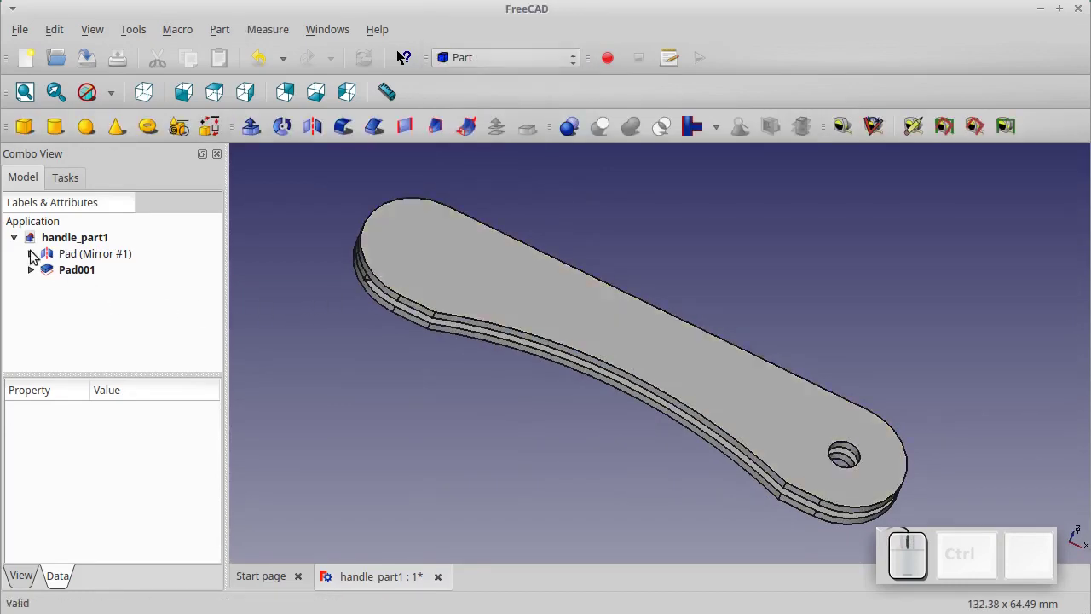
Select the Pad (Mirror #1) feature together with Pad001 in the model tree
left_click(35, 261)
left_click(104, 264)
left_click(96, 279)
left_click(86, 298)
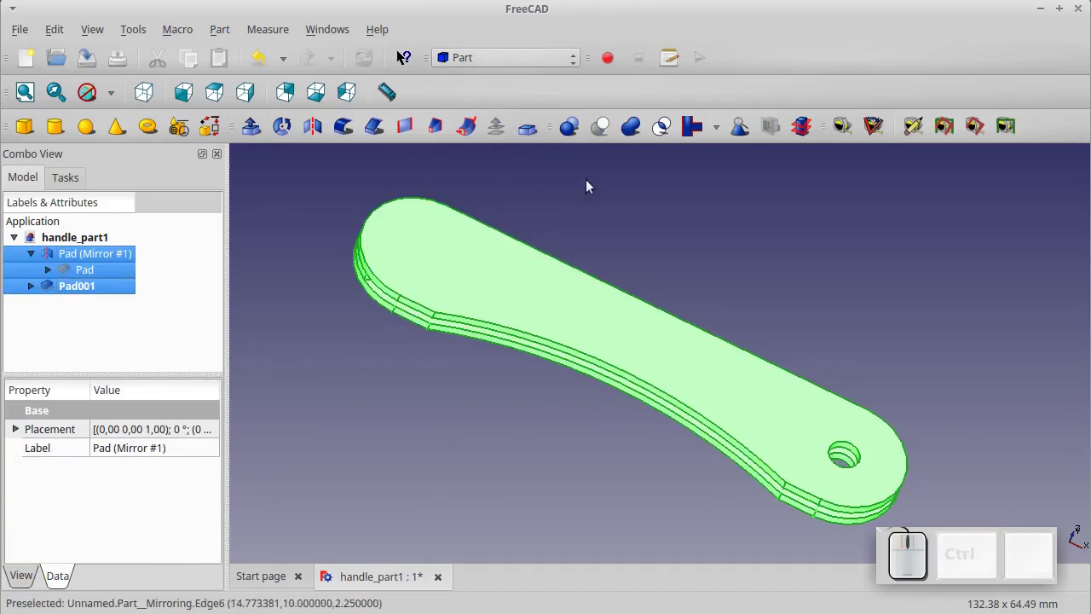
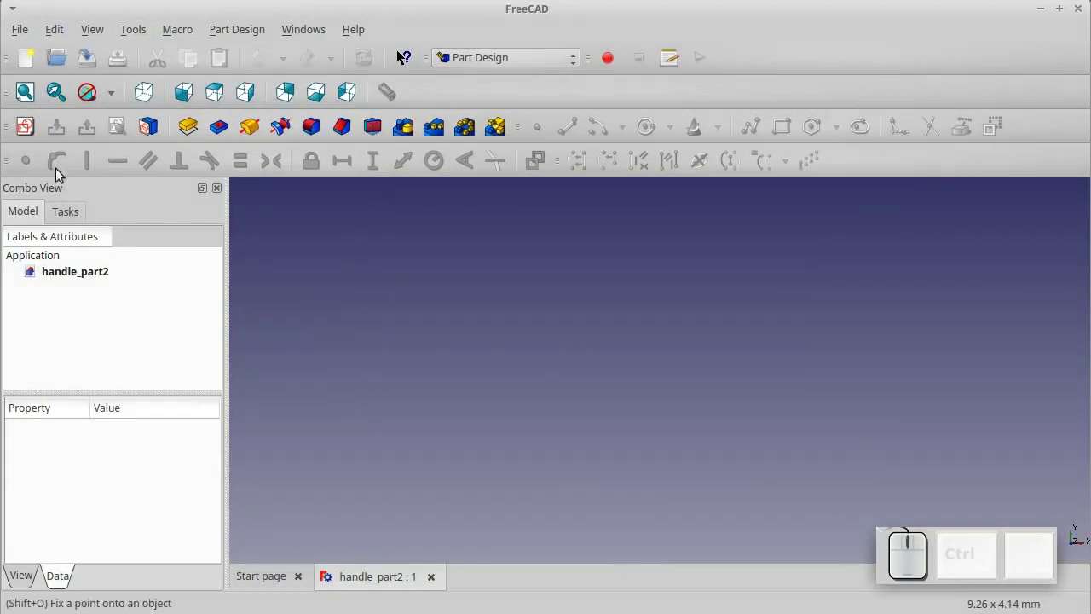
Create a new sketch in handle_part2 on the chosen plane
left_click(22, 126)
left_click(579, 408)
scroll("up", 3)
scroll("up", 3)
left_click(604, 133)
scroll("up", 3)
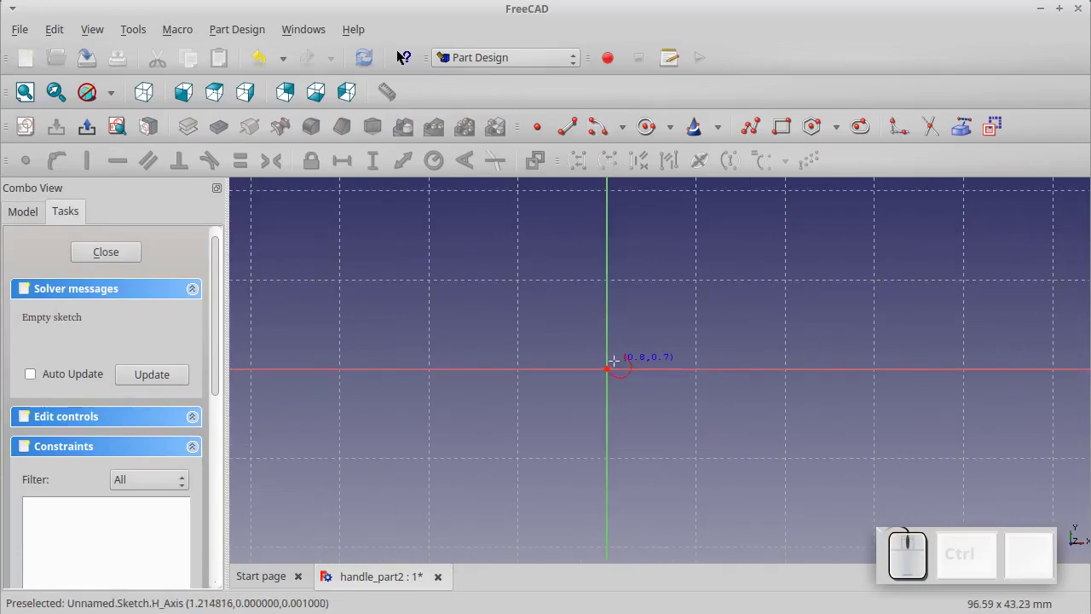
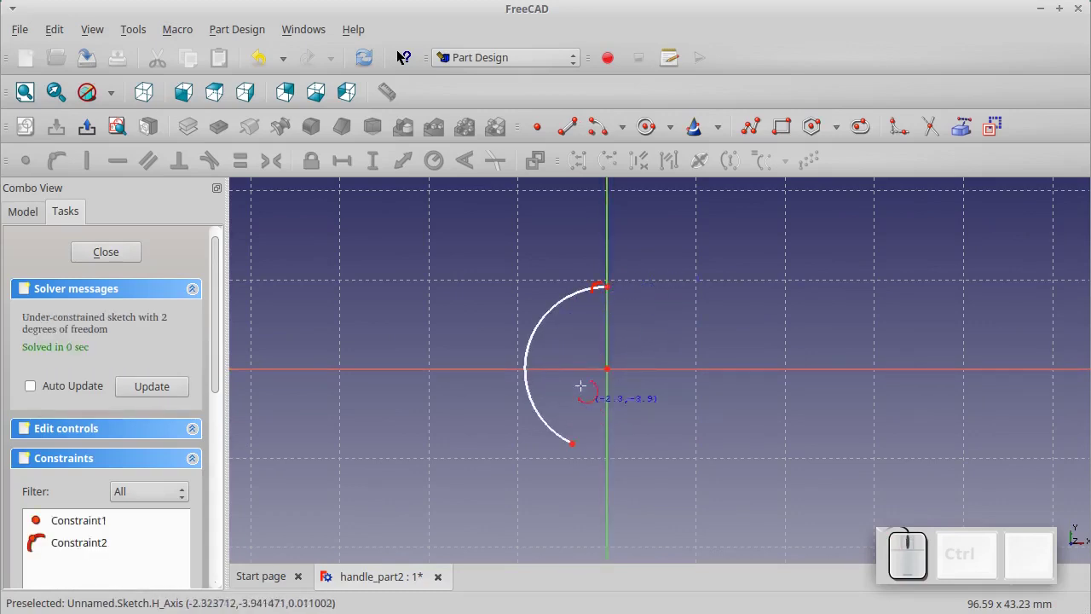
Constrain the origin-centred arc to a 10 mm radius and a 180° sweep
left_click(547, 325)
left_click(442, 175)
key("KP_1")
key("KP_0")
key("KP_Enter")
left_click(553, 311)
left_click(471, 171)
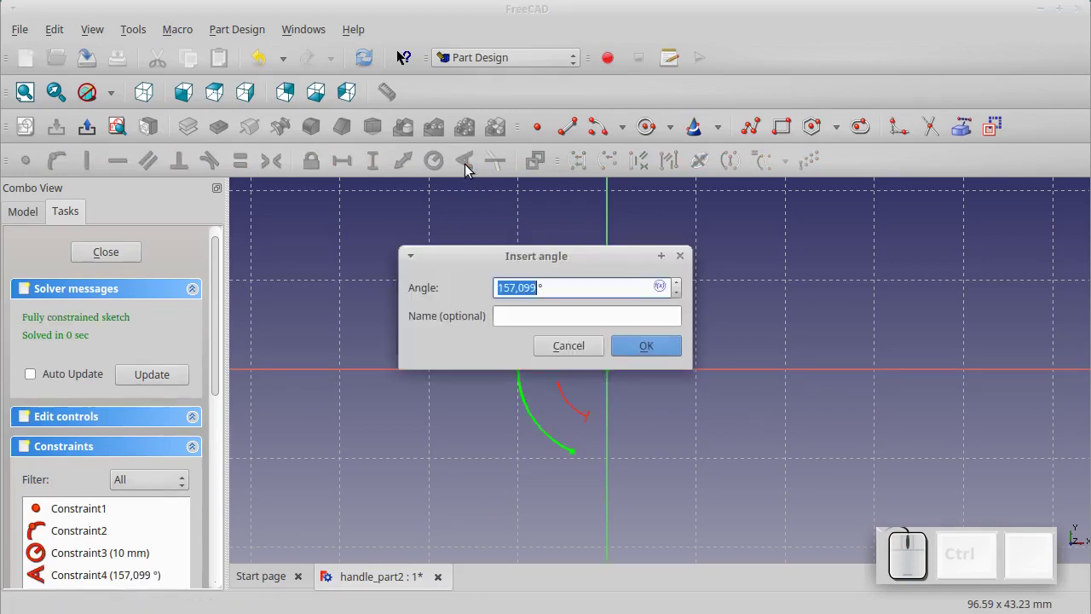
key("KP_1")
key("KP_8")
key("KP_0")
key("KP_Enter")
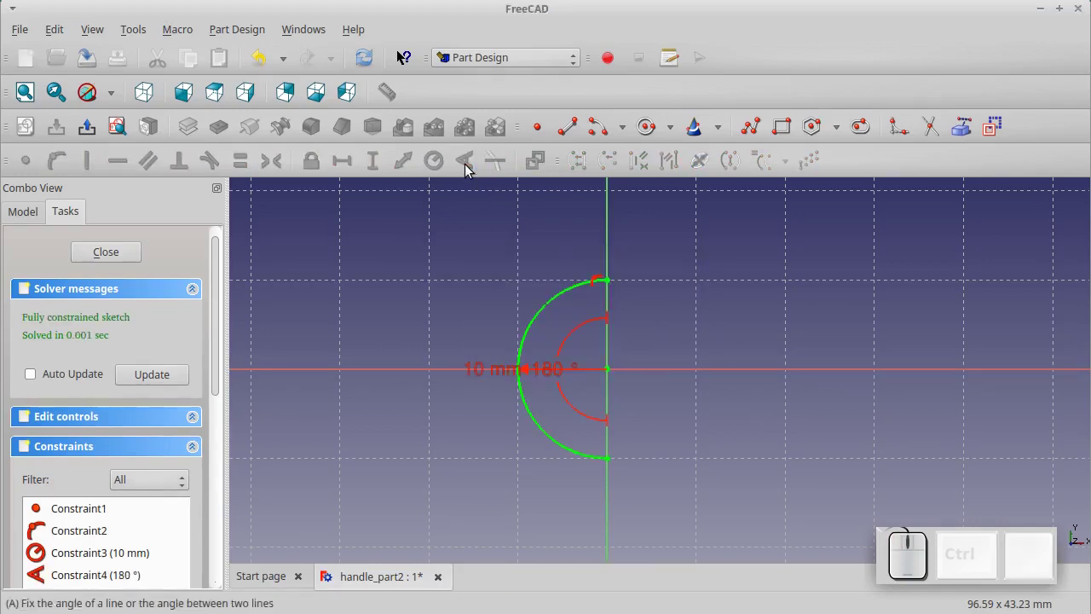
left_click(573, 133)
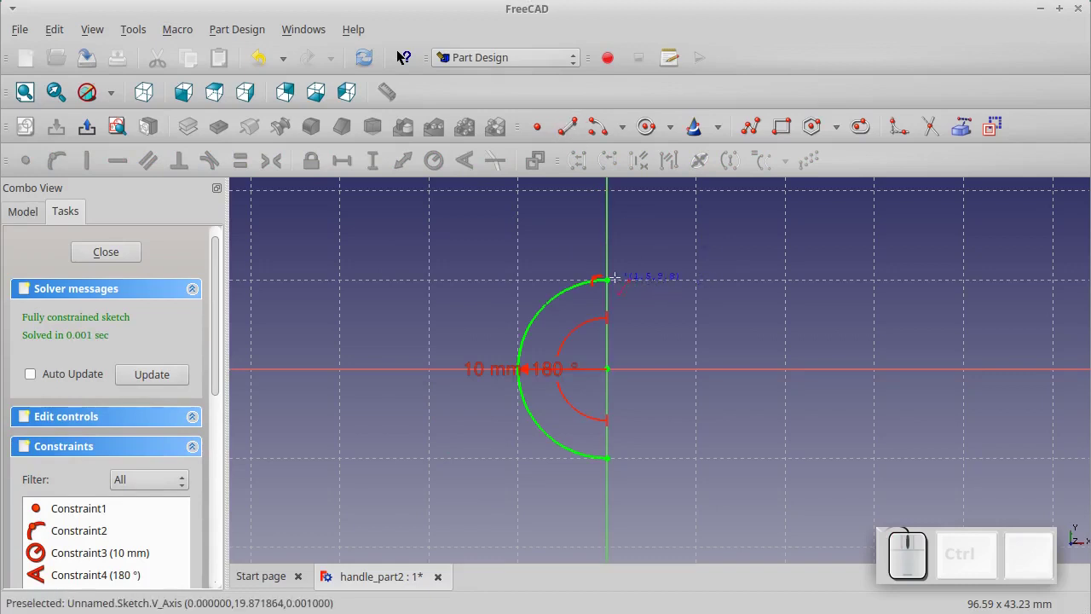
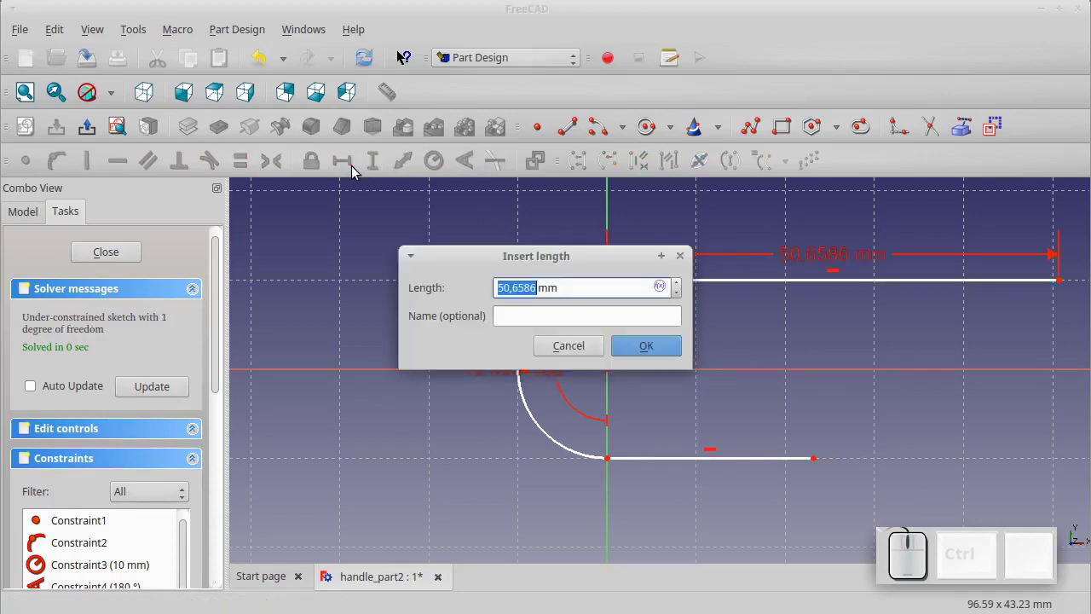
Set the top line to 72 mm and the left bottom line to 6 mm
key("KP_7")
key("KP_2")
key("KP_Enter")
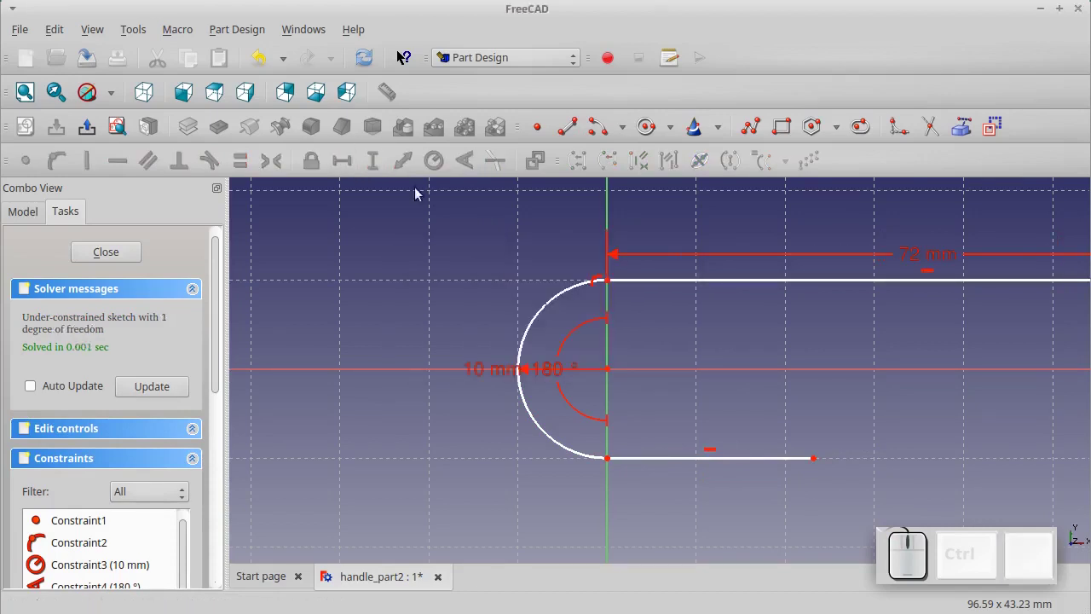
left_click(669, 464)
left_click(335, 161)
key("KP_6")
key("KP_Enter")
scroll("down", 3)
scroll("up", 3)
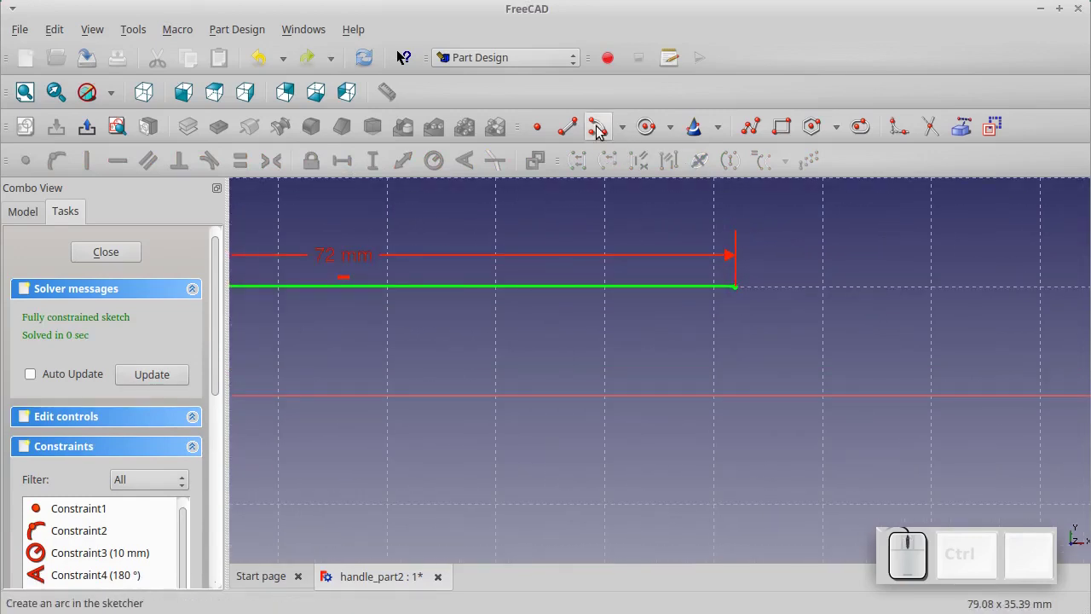
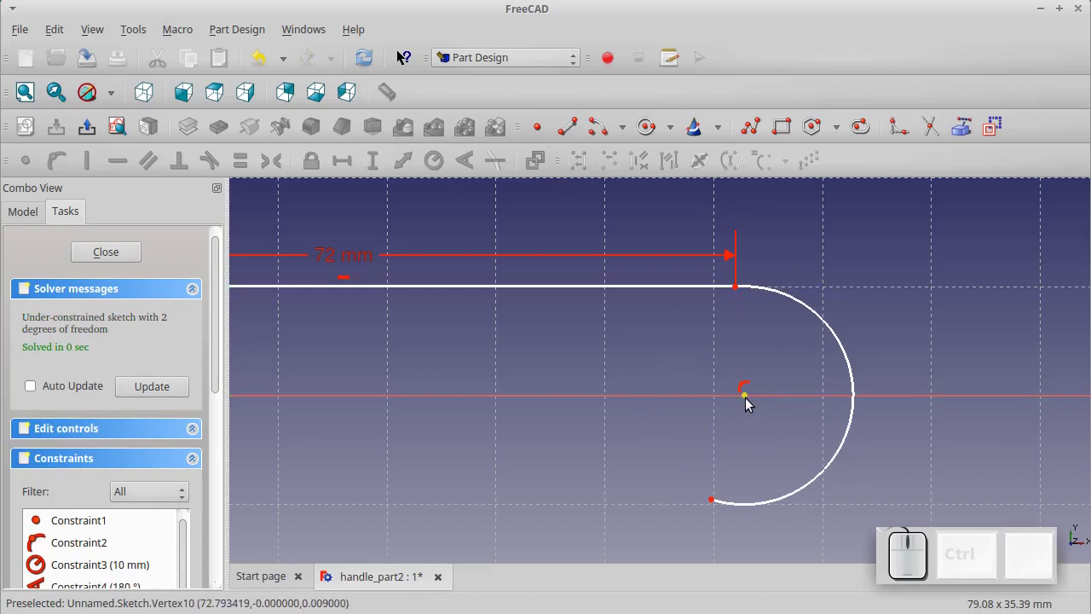
Place the right arc's centre 72 mm across and give it a 180° sweep
left_click(750, 403)
left_click(350, 165)
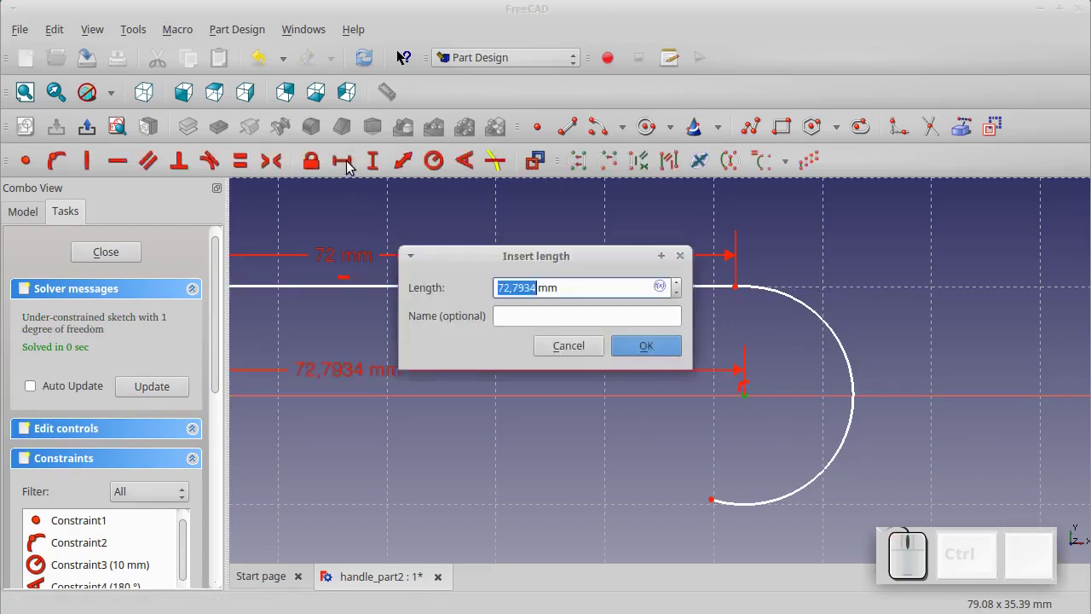
key("KP_7")
key("KP_2")
key("KP_Enter")
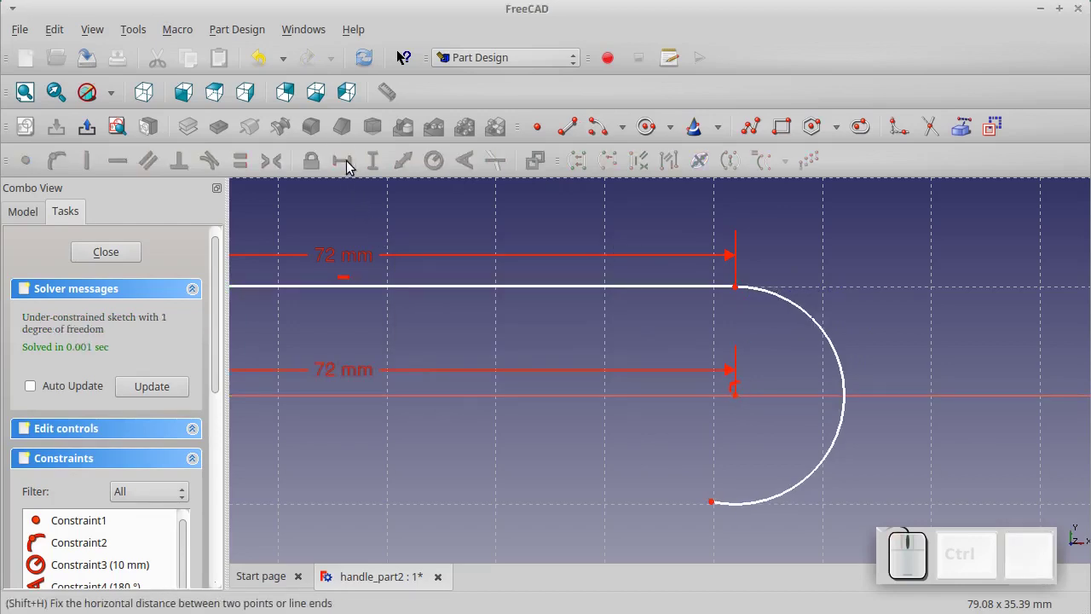
left_click(774, 299)
left_click(464, 167)
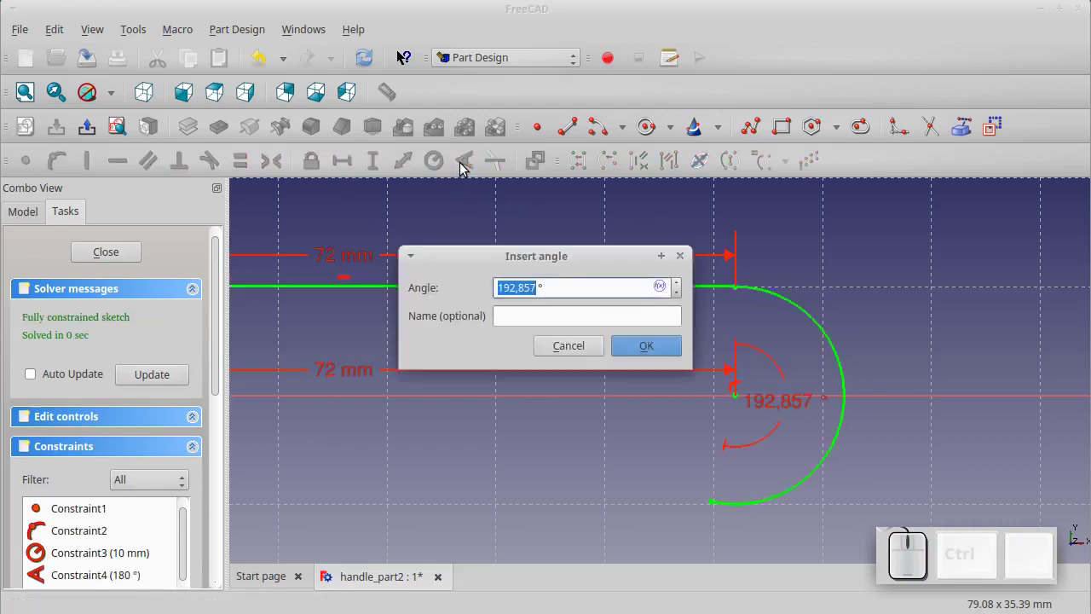
key("KP_1")
key("KP_8")
key("KP_0")
key("KP_Enter")
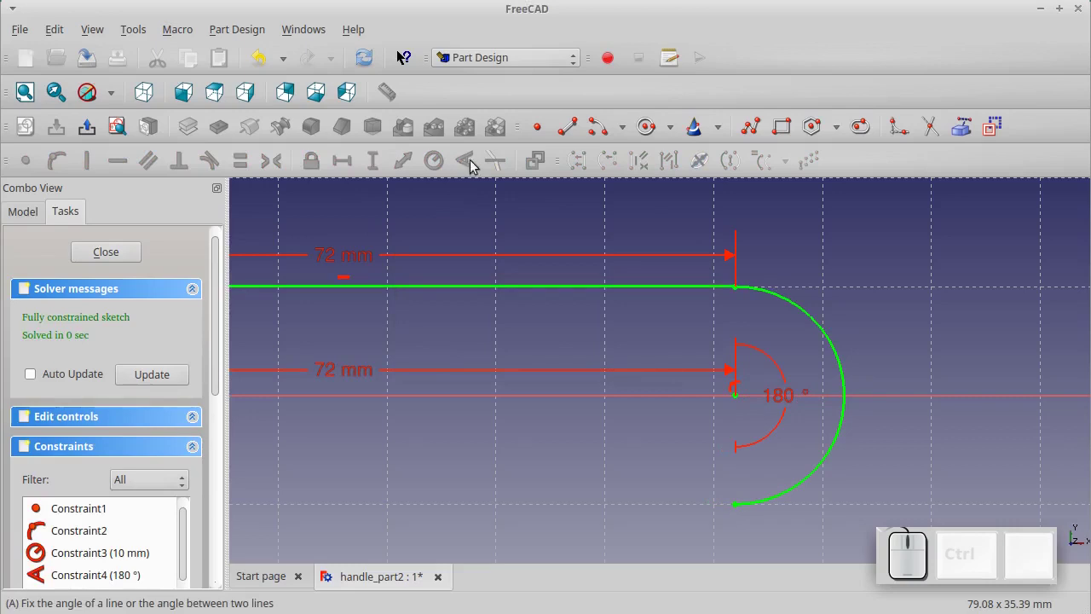
Add a short line at the right arc's lower end and fix it at 6 mm
left_click(571, 133)
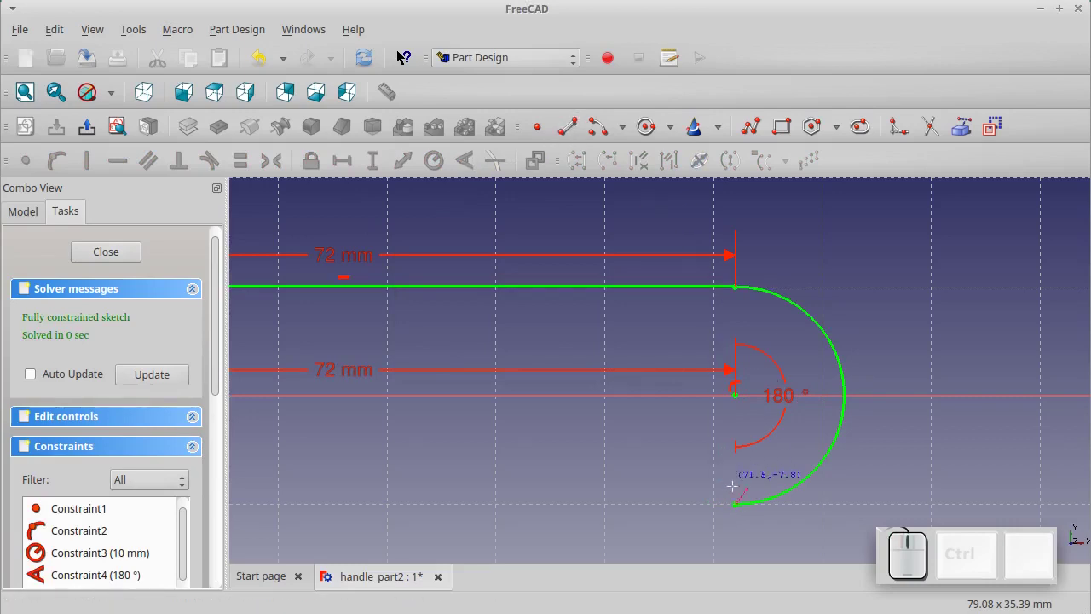
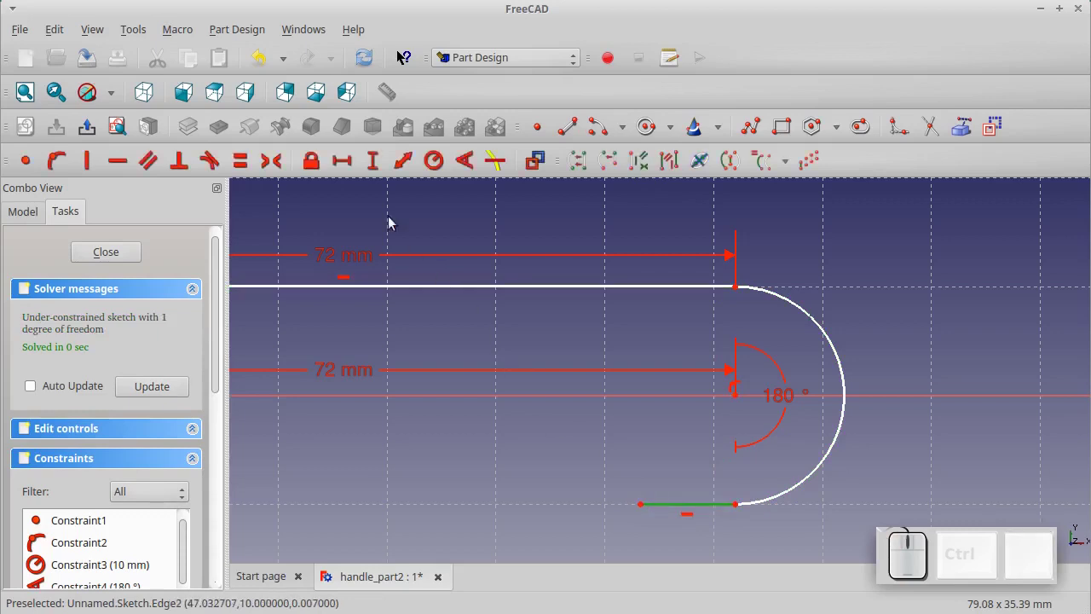
left_click(343, 170)
key("KP_6")
key("KP_Enter")
scroll("down", 3)
scroll("up", 3)
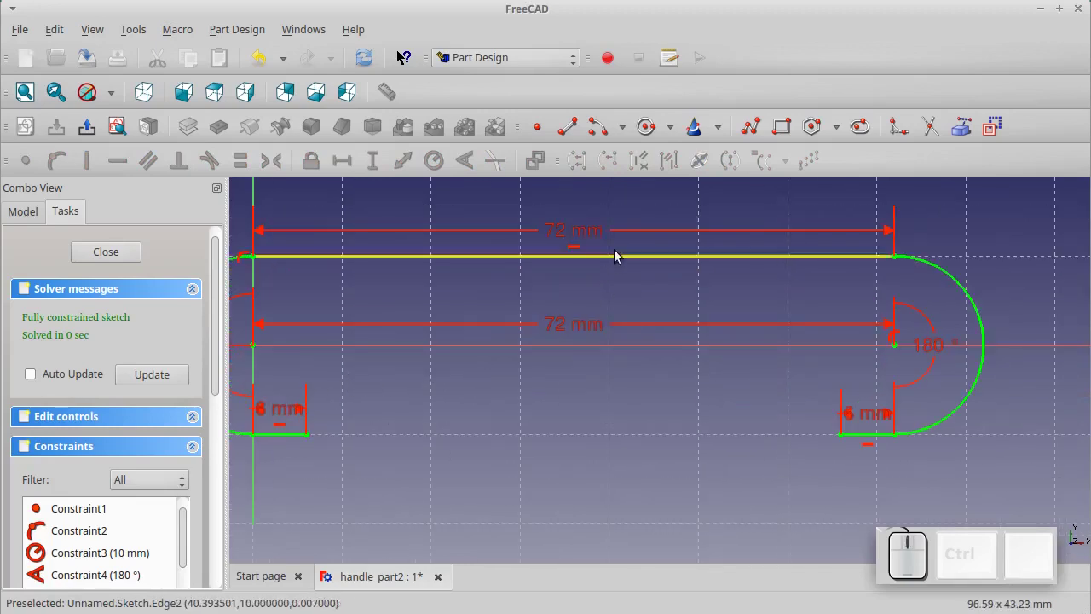
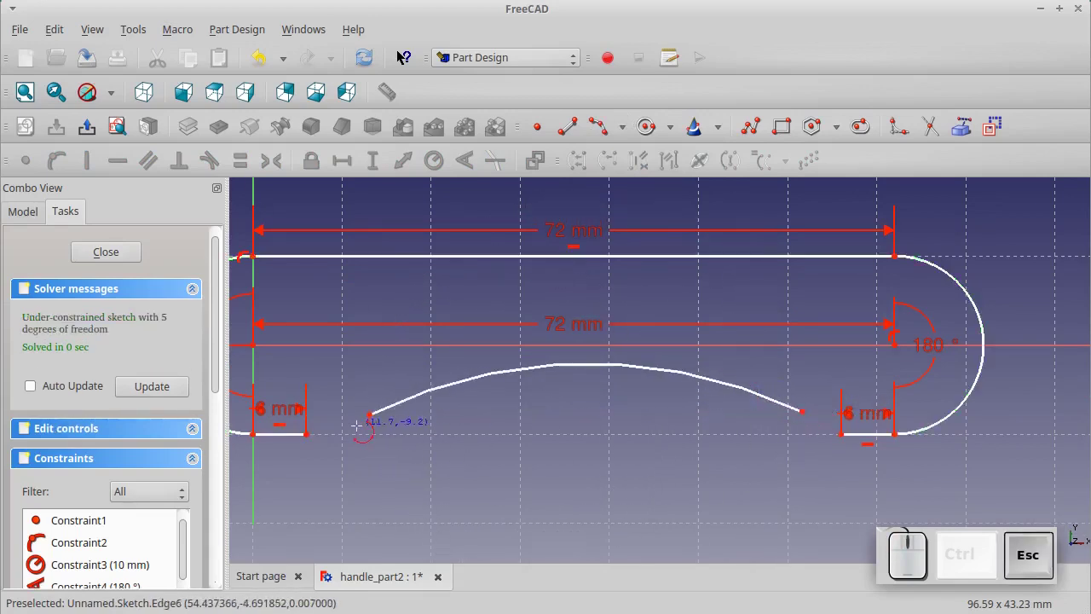
Join both ends of the lower curve to the bottom line ends with coincident constraints
left_click(375, 422)
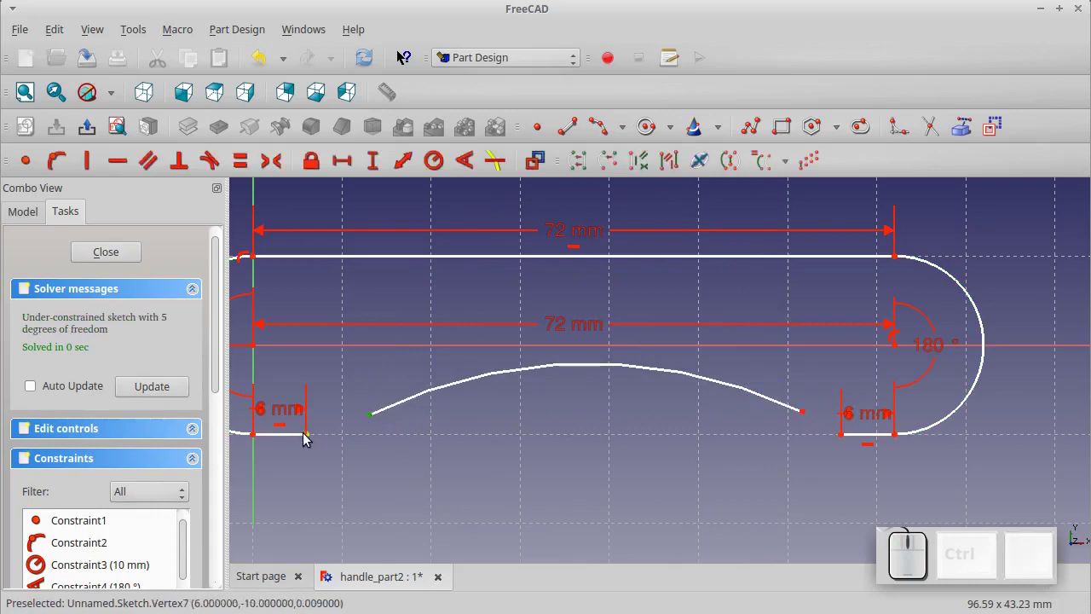
left_click(310, 438)
left_click(26, 163)
left_click(807, 414)
left_click(846, 440)
left_click(27, 167)
Dimension the lower curve's height (keying 8 0) to fully constrain the sketch
left_click(426, 381)
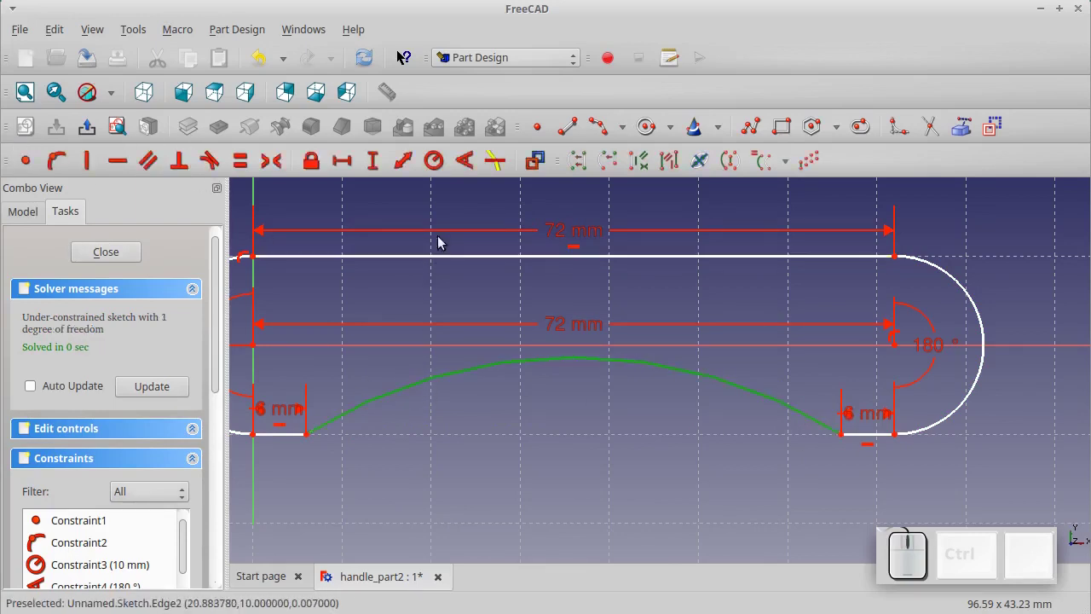
left_click(437, 174)
key("KP_8")
key("KP_0")
key("KP_Enter")
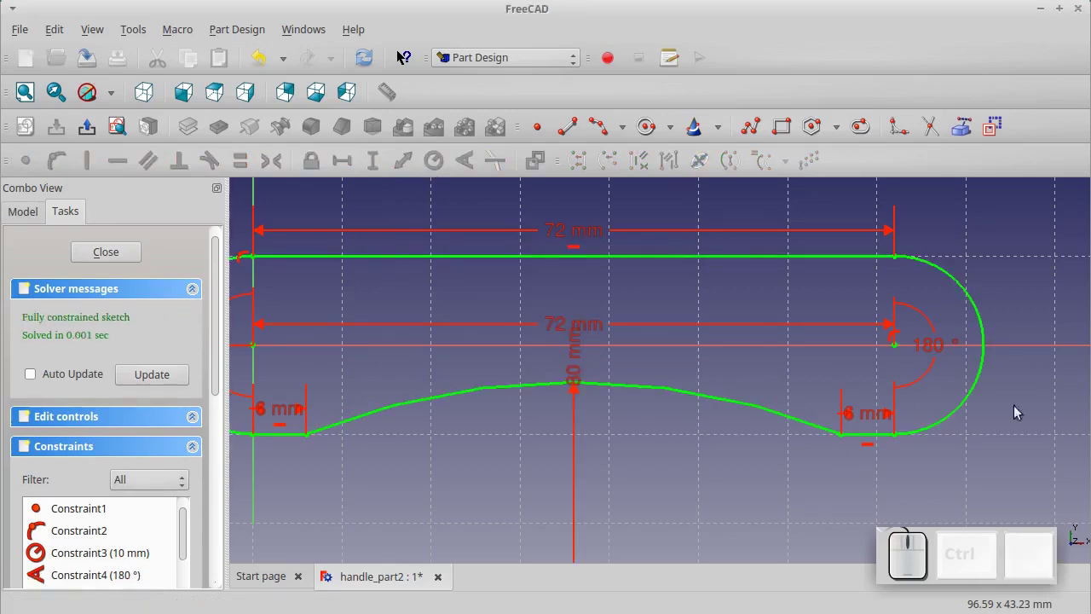
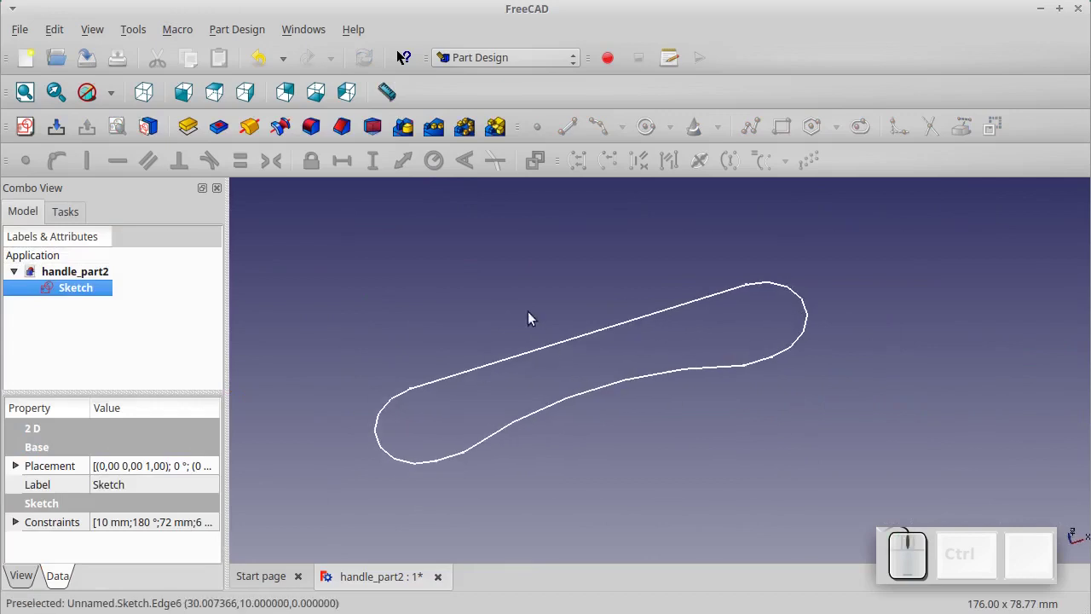
Pad the handle outline into a 4 mm thick plate
left_click(197, 132)
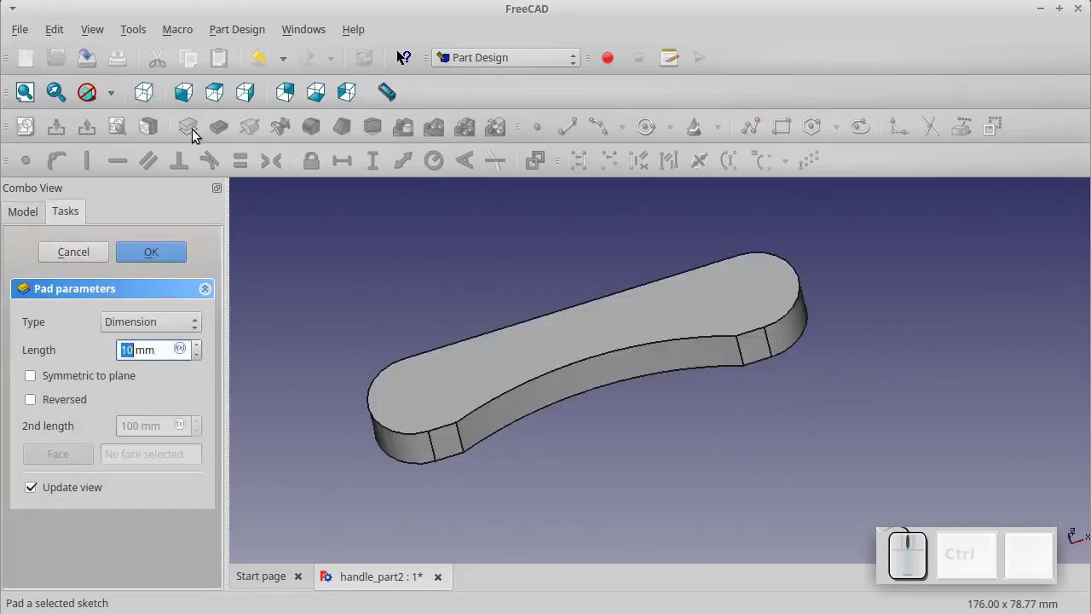
key("KP_4")
key("KP_Enter")
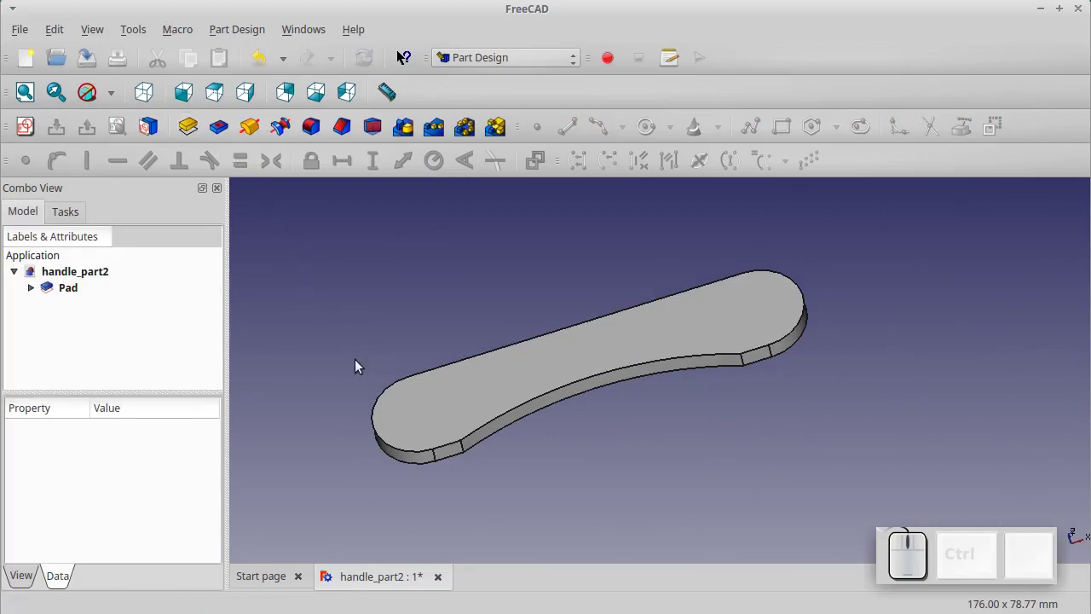
Select the plate's six top outline edges and start a Fillet on them
left_click(379, 409)
left_click(451, 372)
left_click(795, 283)
left_click(769, 353)
left_click(721, 360)
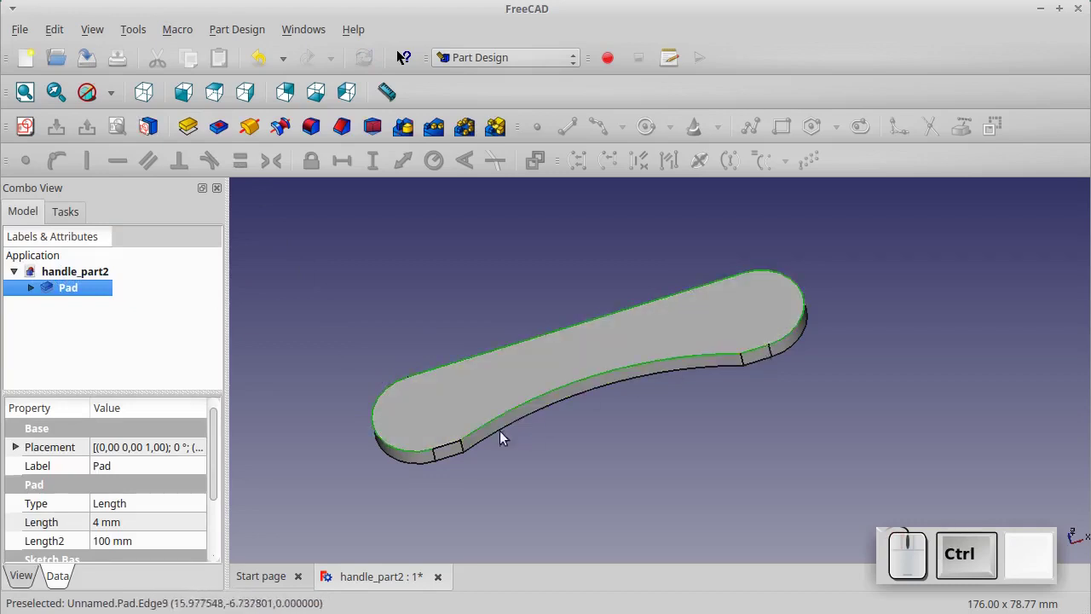
left_click(445, 447)
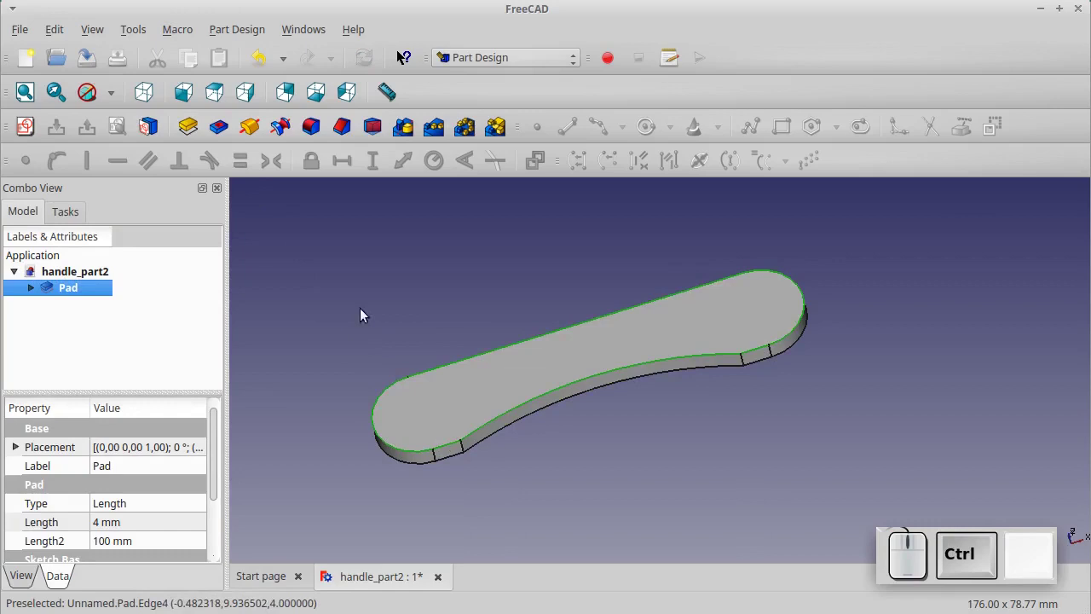
left_click(312, 128)
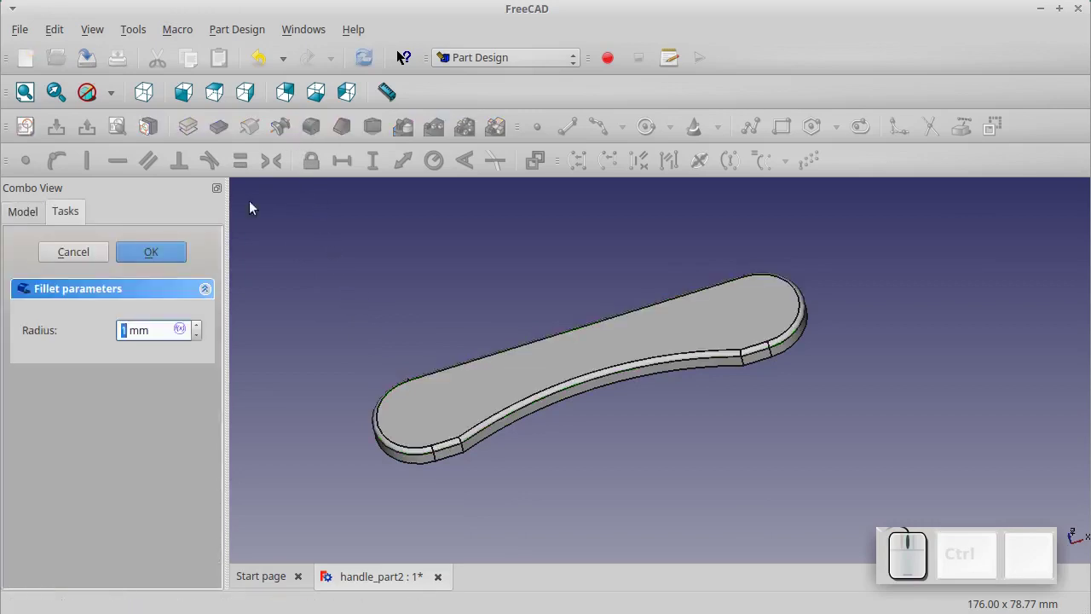
Confirm the fillet and set the filleted plate's Shape Color to orange
left_click(165, 258)
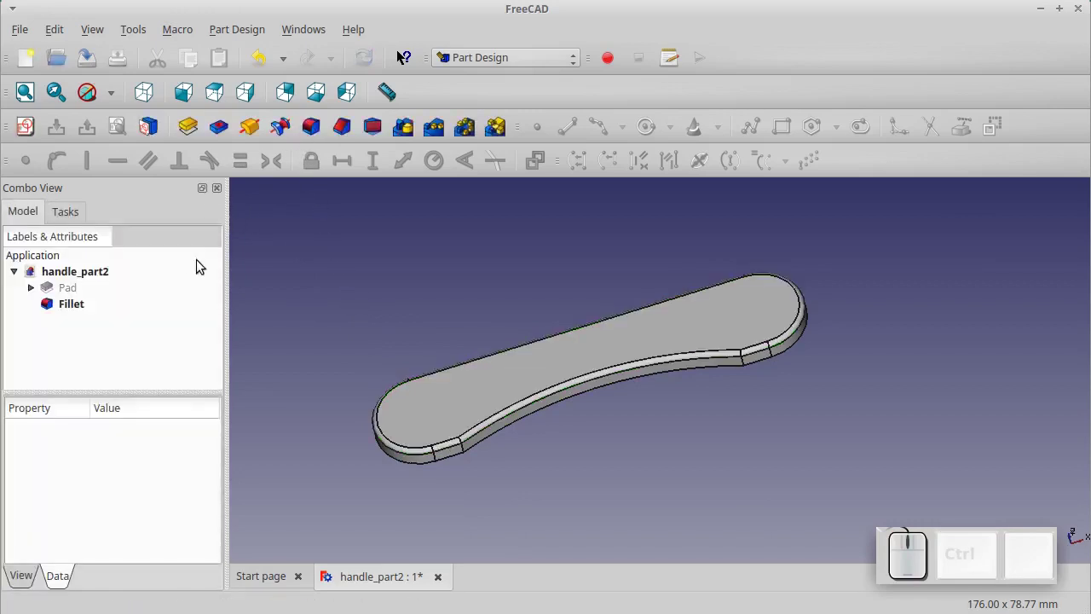
left_click(76, 313)
left_click(29, 590)
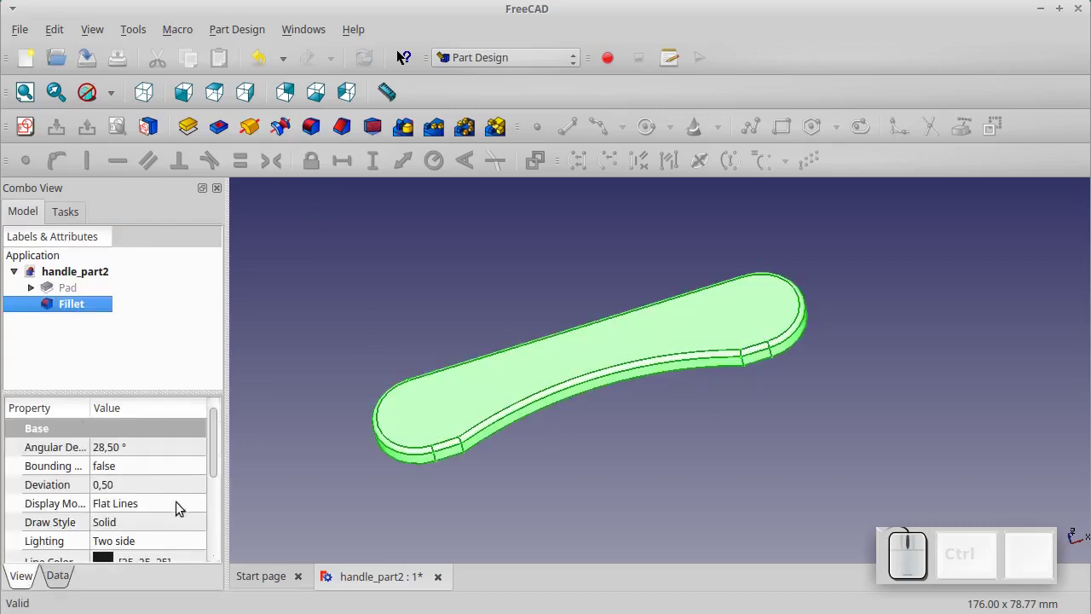
left_click_drag(220, 462, 163, 530)
left_click(148, 523)
left_click(173, 516)
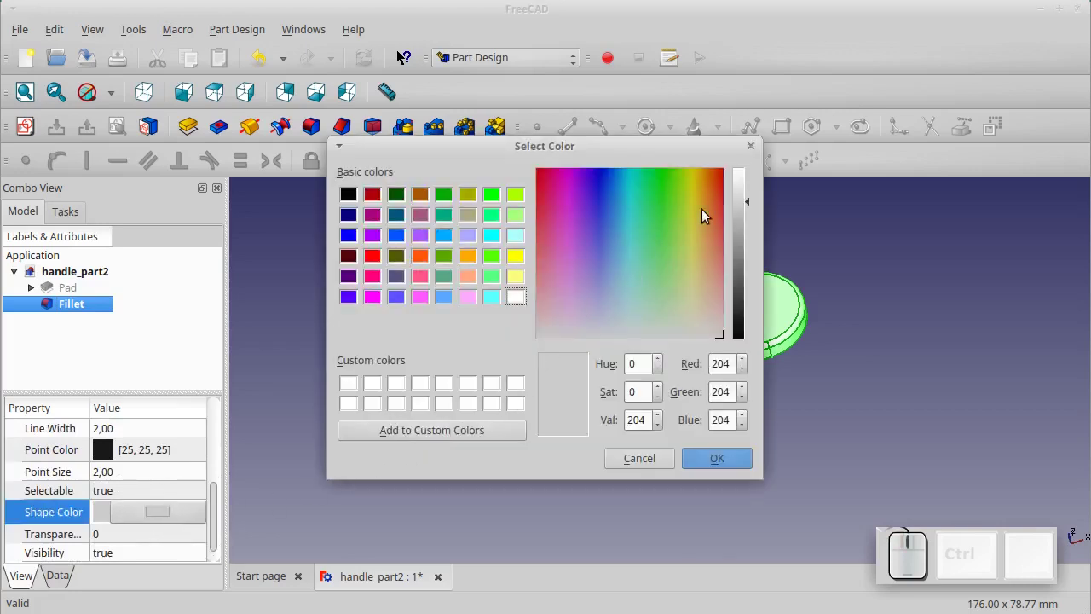
left_click_drag(706, 214, 721, 303)
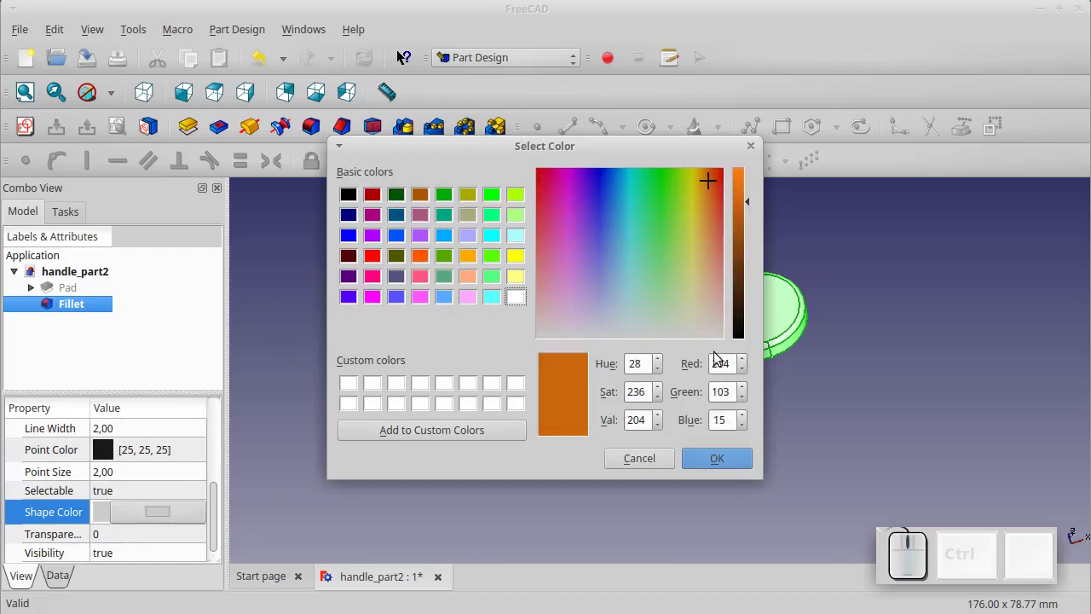
left_click(720, 466)
left_click(720, 467)
scroll("up", 3)
scroll("down", 3)
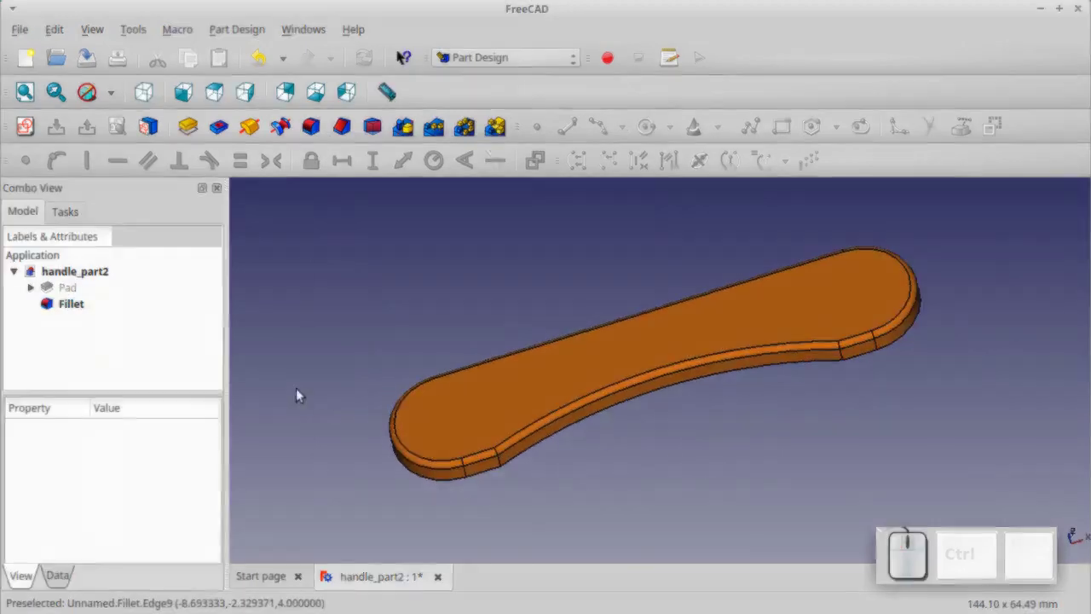
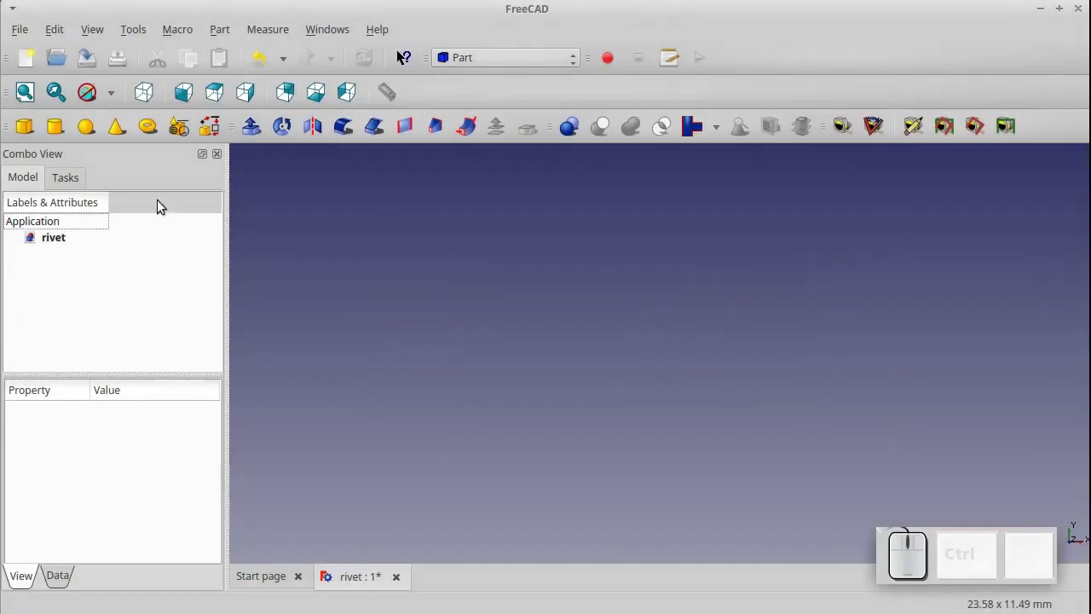
Add a Cylinder to the rivet document with radius 2.5 mm and height 4.5 mm
left_click(52, 132)
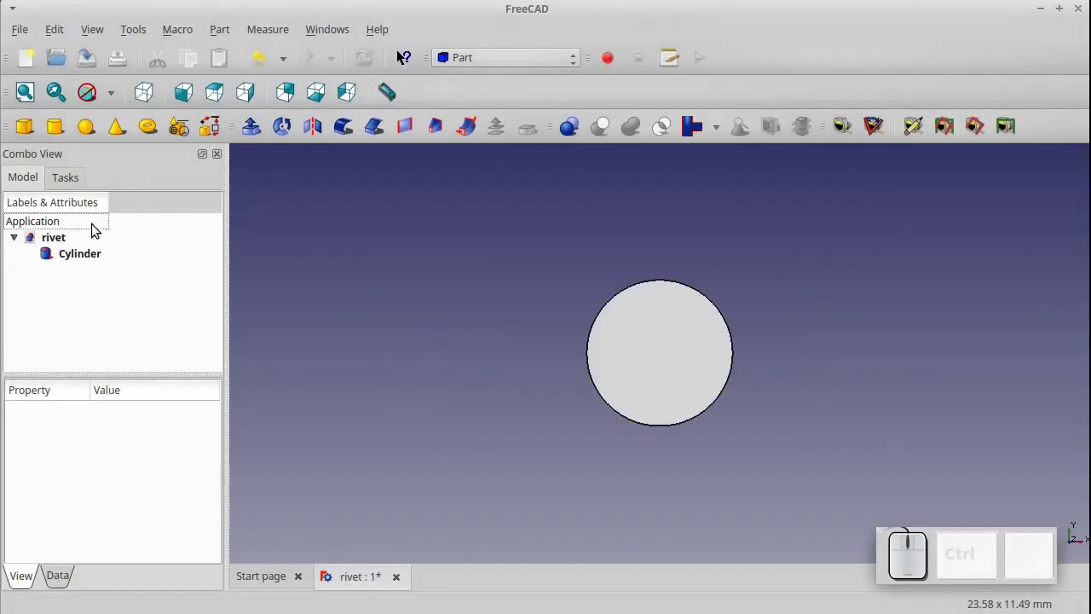
left_click(88, 261)
left_click(60, 575)
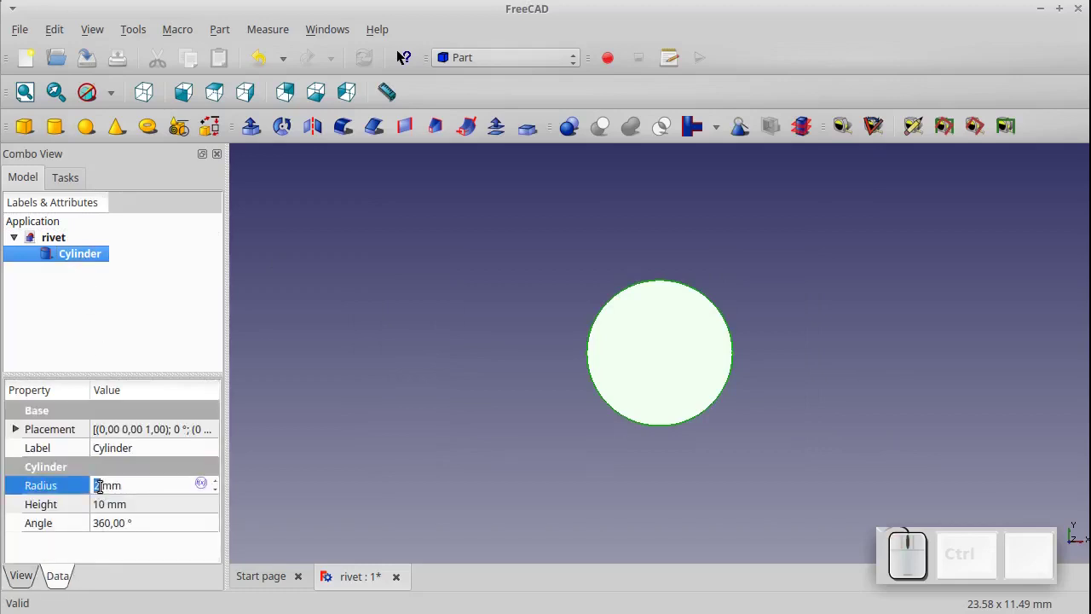
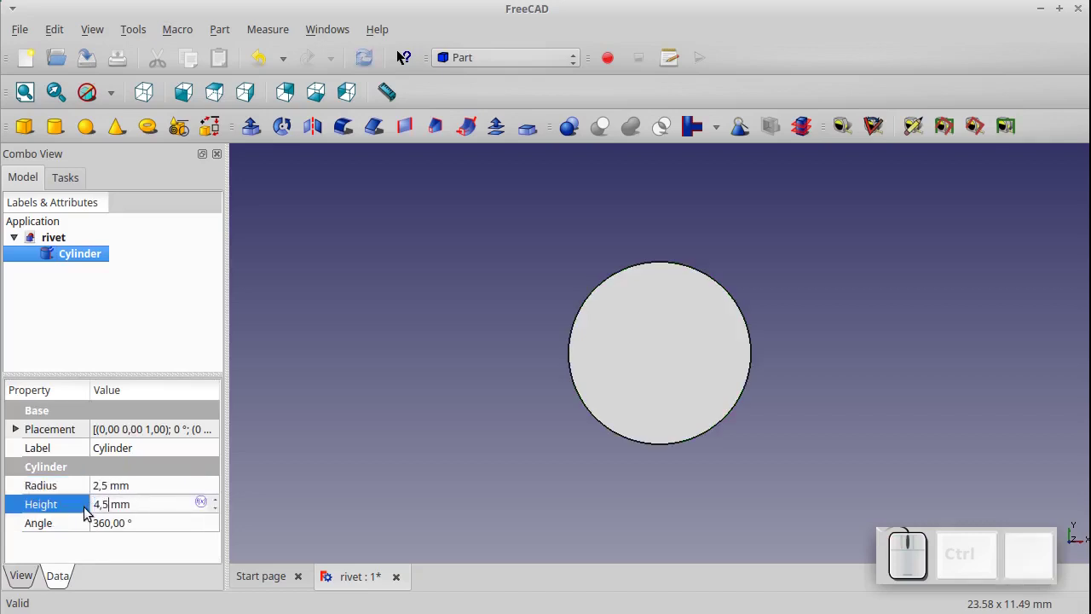
left_click(436, 462)
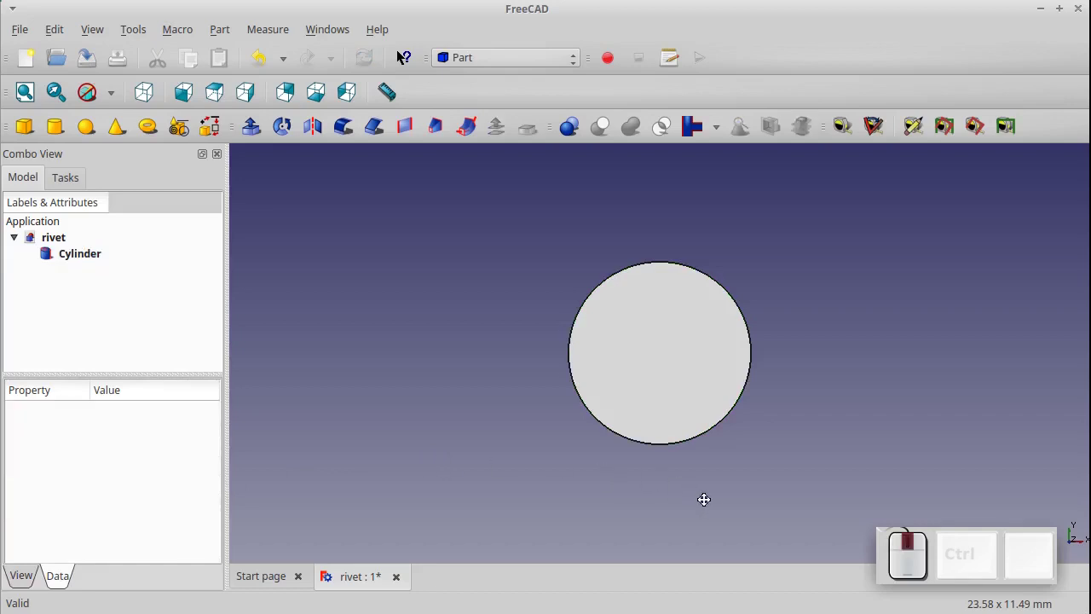
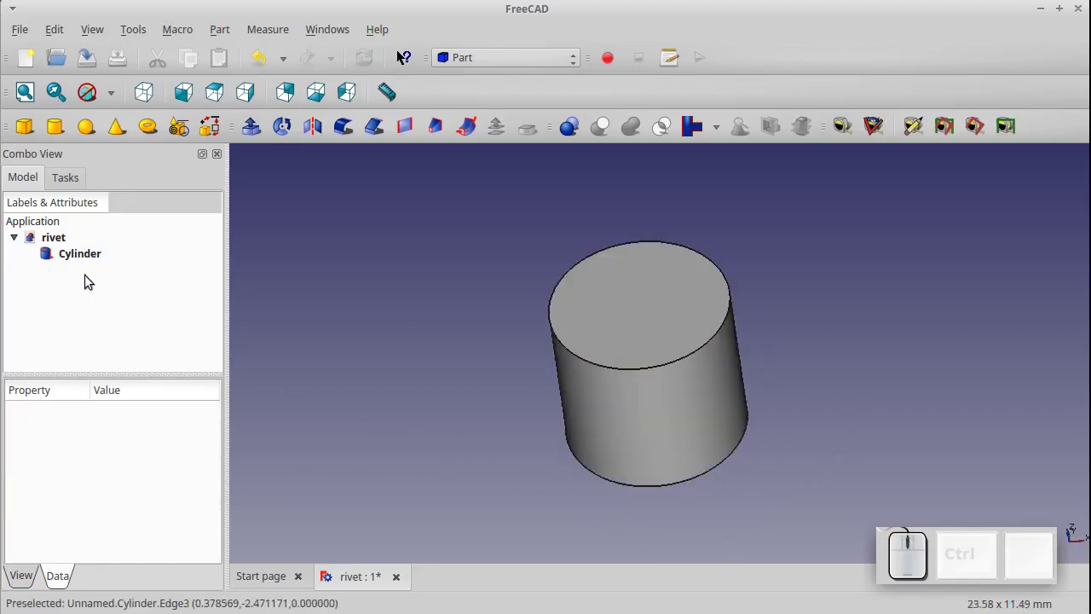
Bring up the cylinder's View properties to reach its Shape Color
left_click(85, 262)
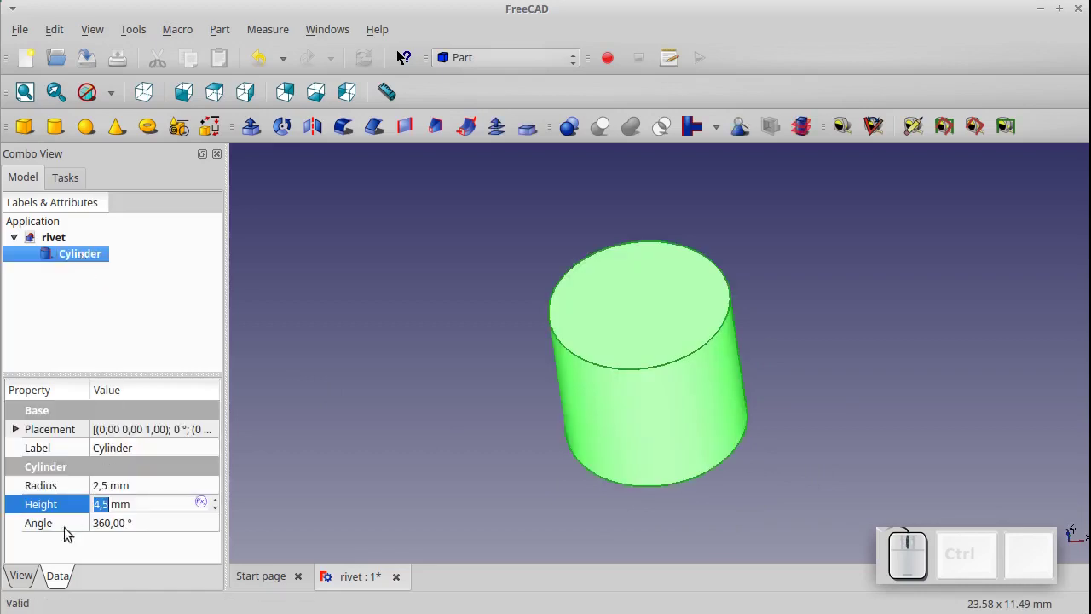
left_click(31, 589)
left_click_drag(220, 469, 181, 504)
Colour the rivet cylinder yellow (255, 215, 0) and deselect it to check
left_click(151, 499)
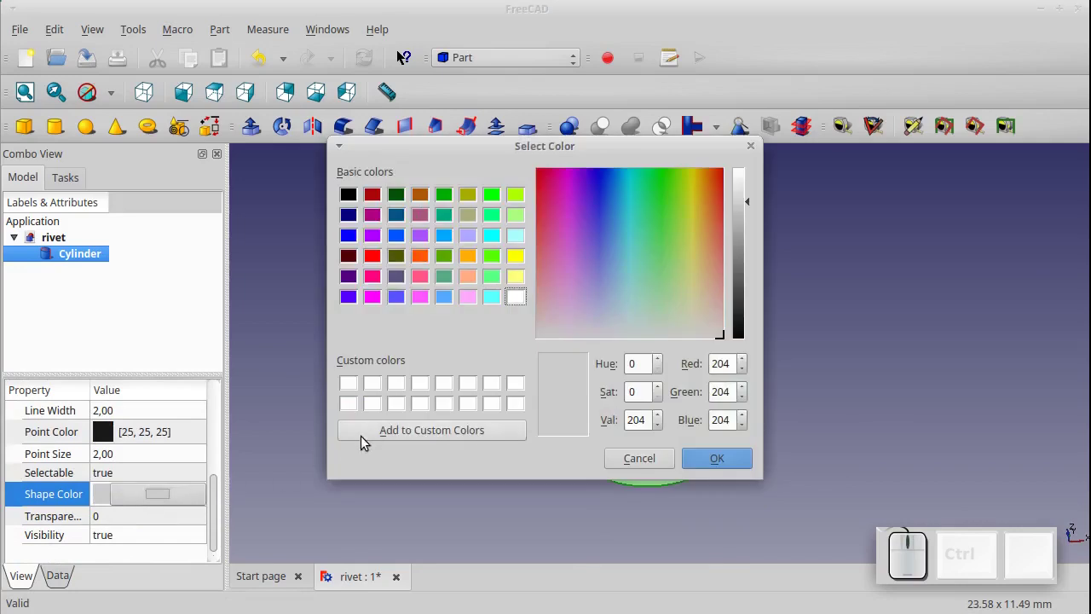
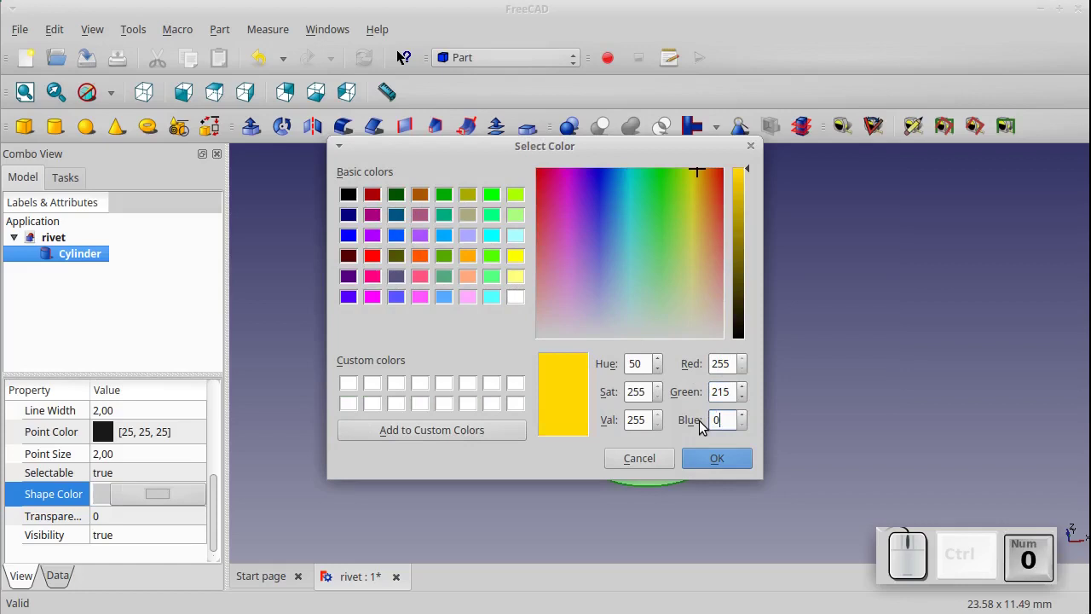
left_click(712, 460)
left_click(819, 421)
scroll("down", 3)
scroll("up", 3)
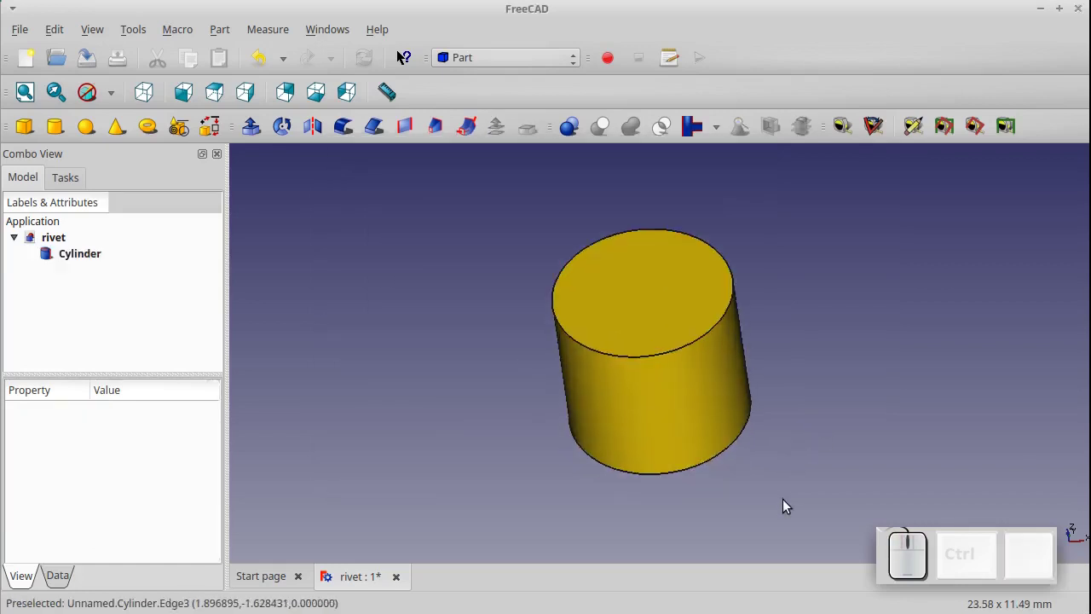
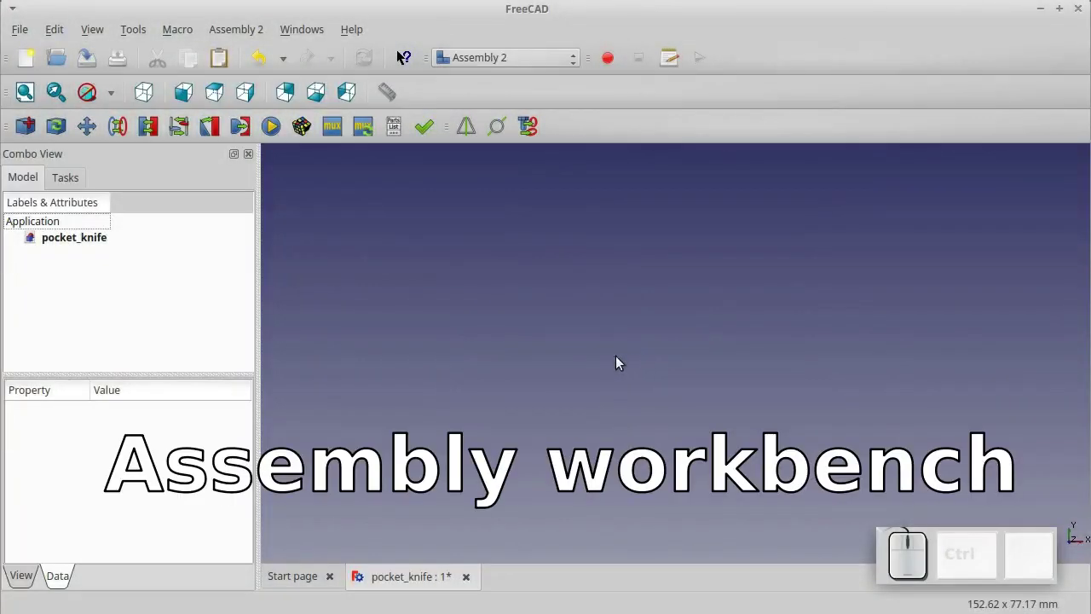
Import handle_part1.fcstd, blade.fcstd and rivet.fcstd into the pocket_knife assembly
left_click(31, 134)
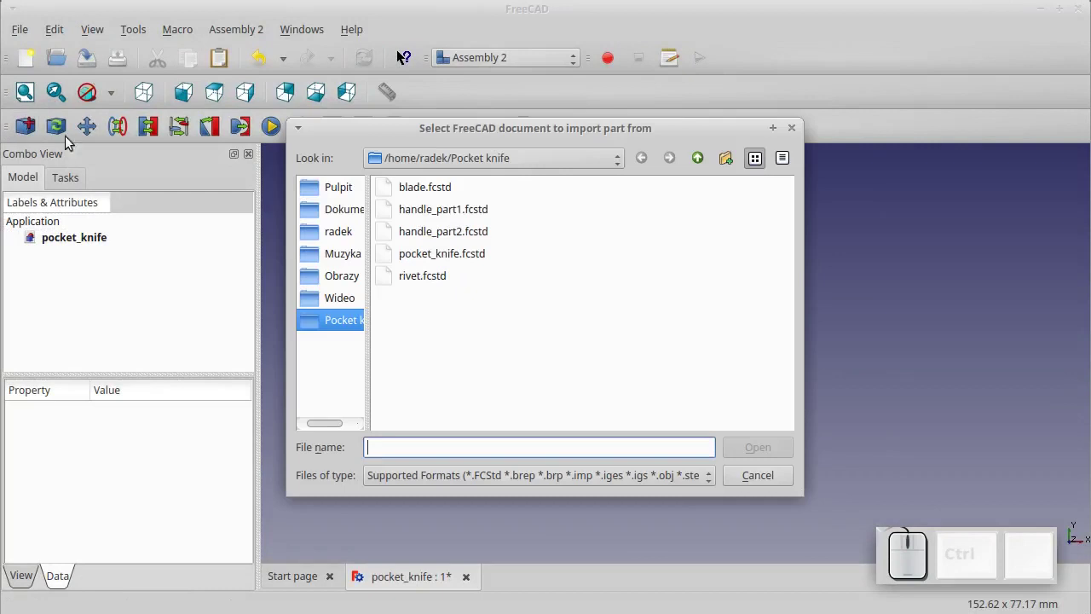
left_click(405, 220)
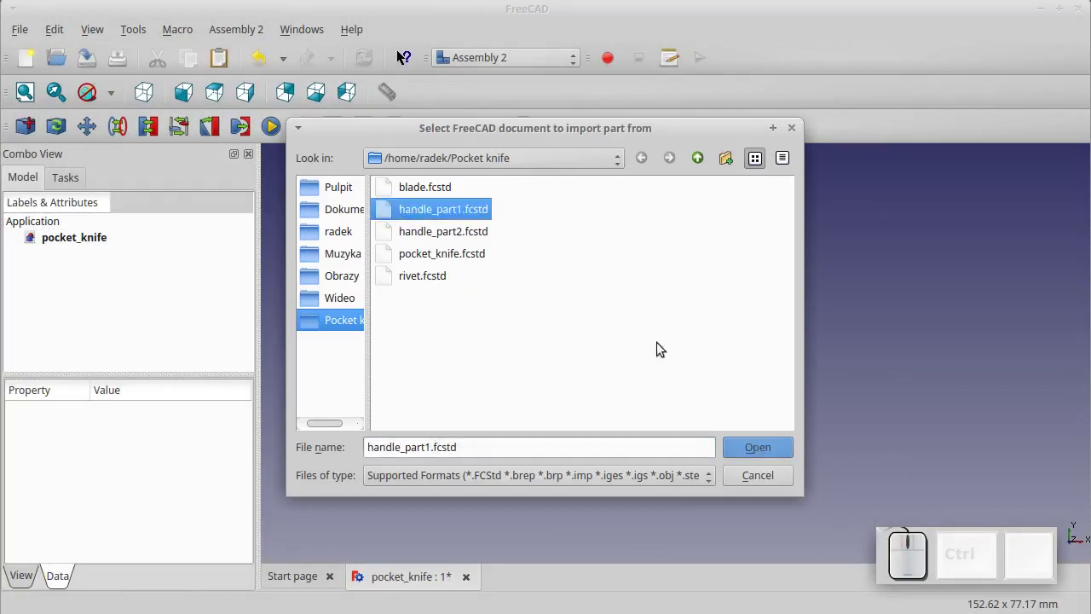
left_click(748, 447)
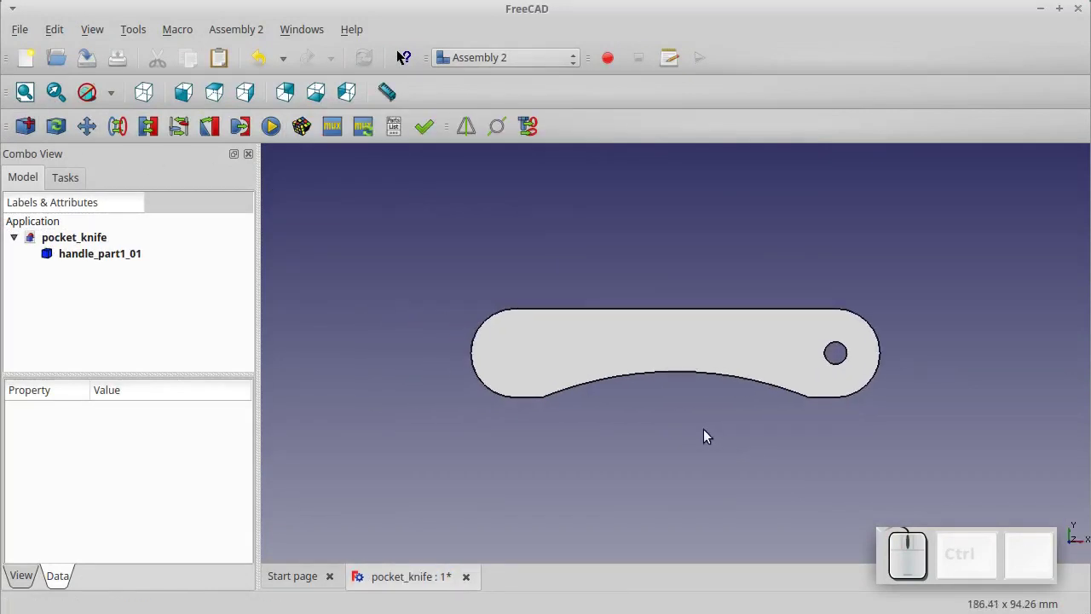
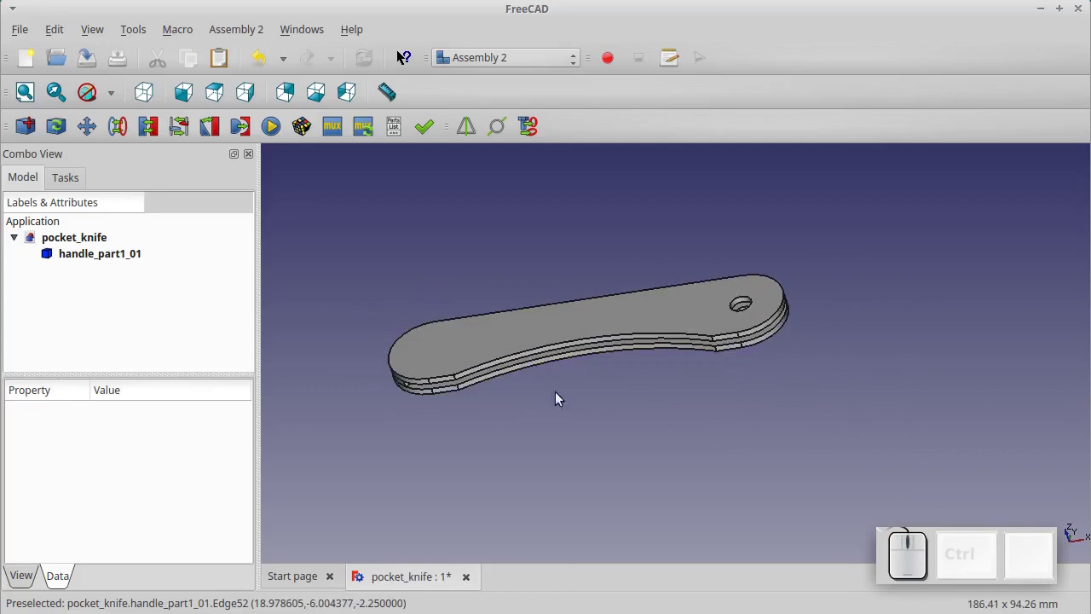
left_click(27, 134)
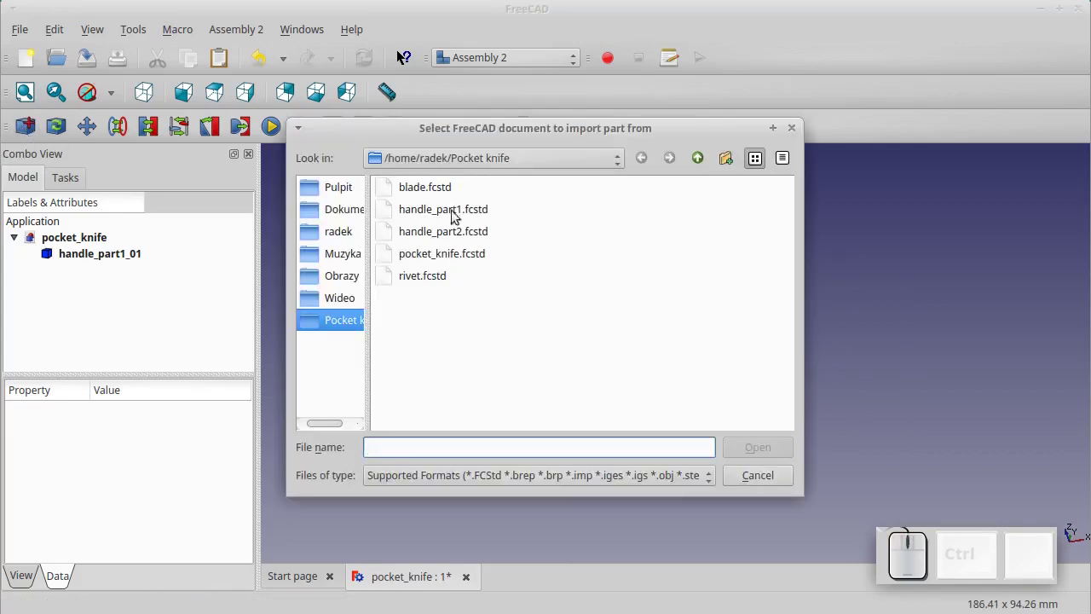
left_click(439, 194)
left_click(738, 452)
left_click(745, 425)
left_click(32, 123)
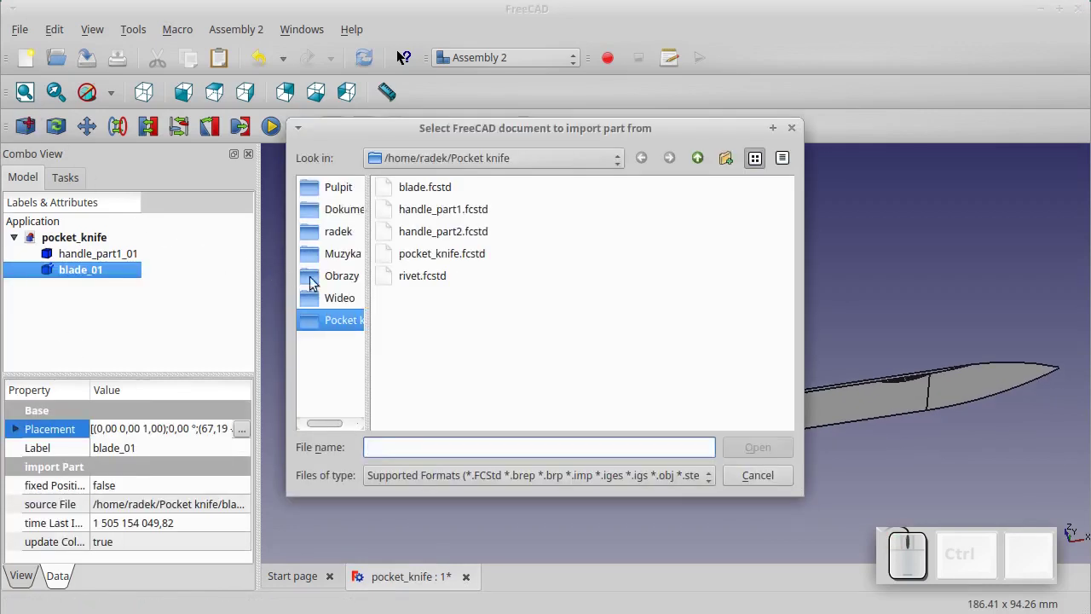
left_click(390, 293)
left_click(741, 451)
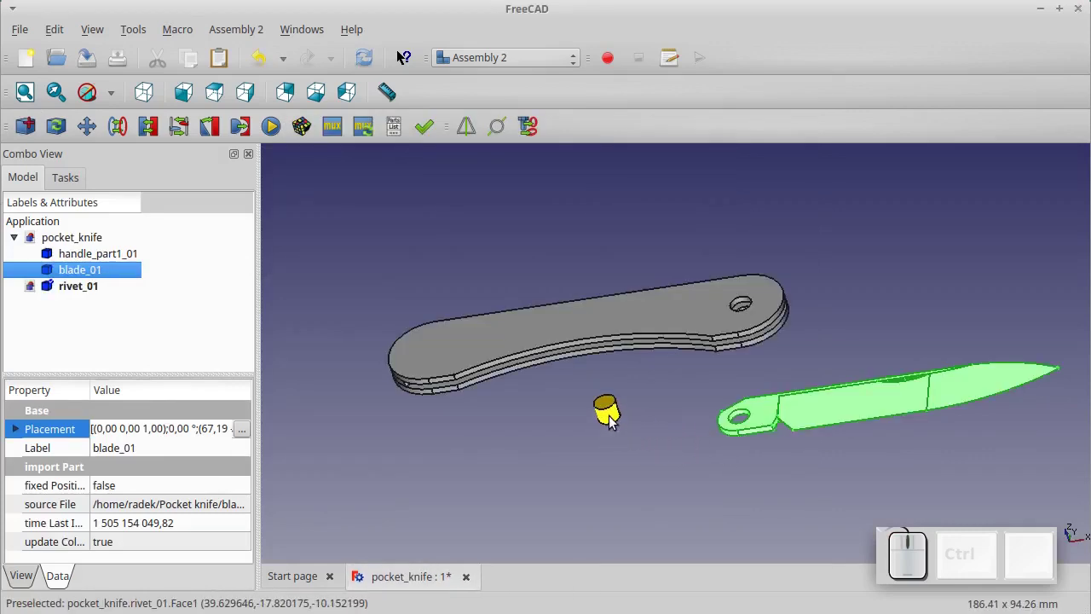
Place the rivet in the scene and pin the blade's pivot hole to the handle stack's hole with a circular edge constraint
left_click(615, 423)
left_click(665, 435)
scroll("up", 3)
left_click(732, 419)
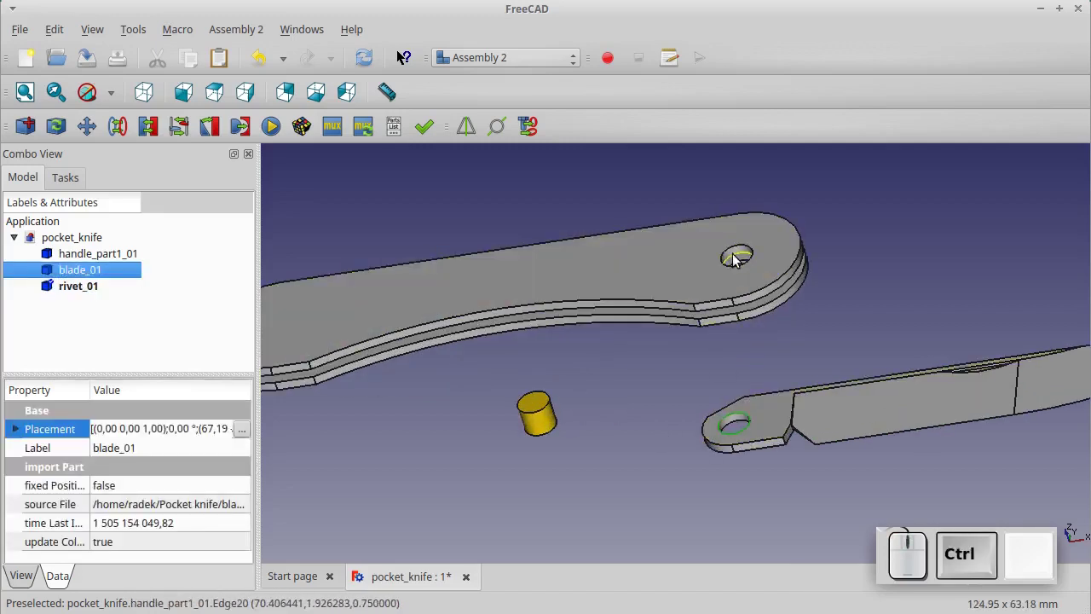
left_click(738, 262)
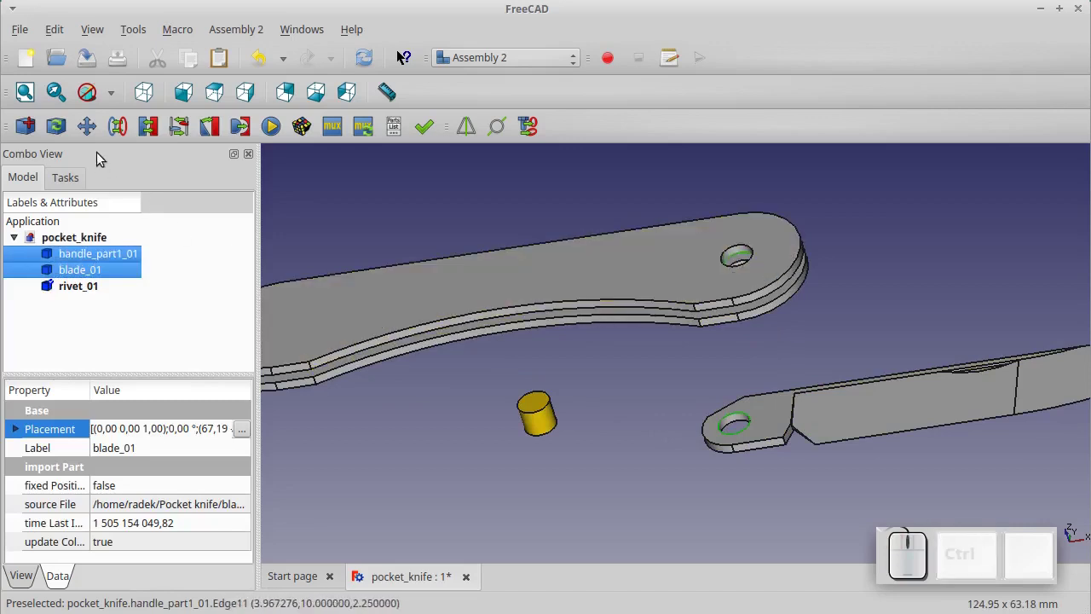
left_click(119, 132)
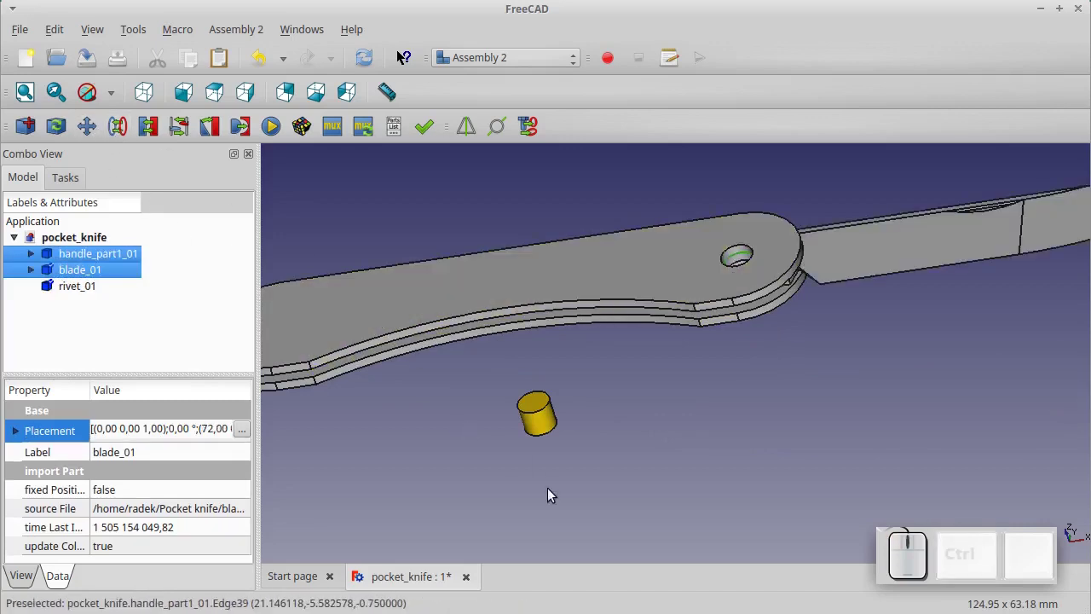
Seat the rivet in the handle hole with a circular edge constraint and start another part import
left_click(554, 497)
left_click(531, 417)
left_click(731, 257)
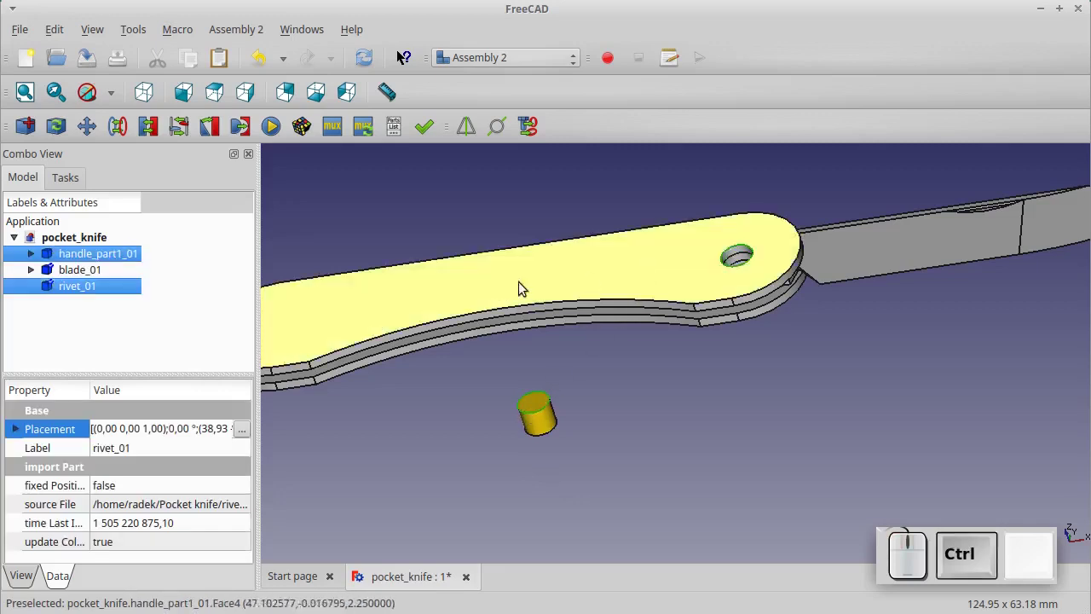
left_click(121, 129)
scroll("down", 3)
scroll("down", 3)
left_click(704, 208)
left_click(35, 133)
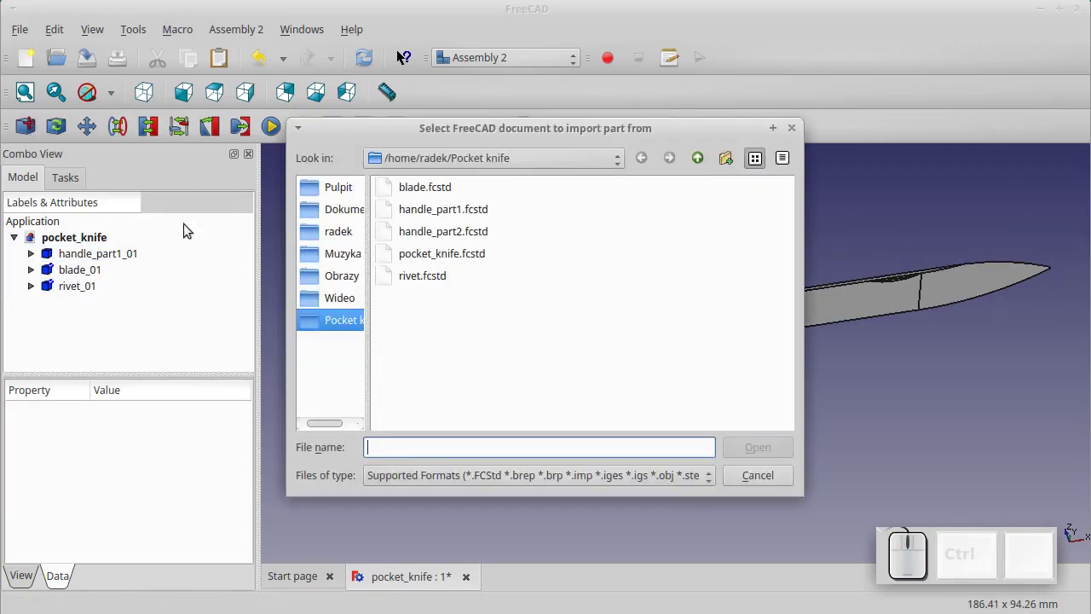
Import two copies of handle_part2.fcstd and place both orange scales in the scene
left_click(404, 237)
left_click(745, 449)
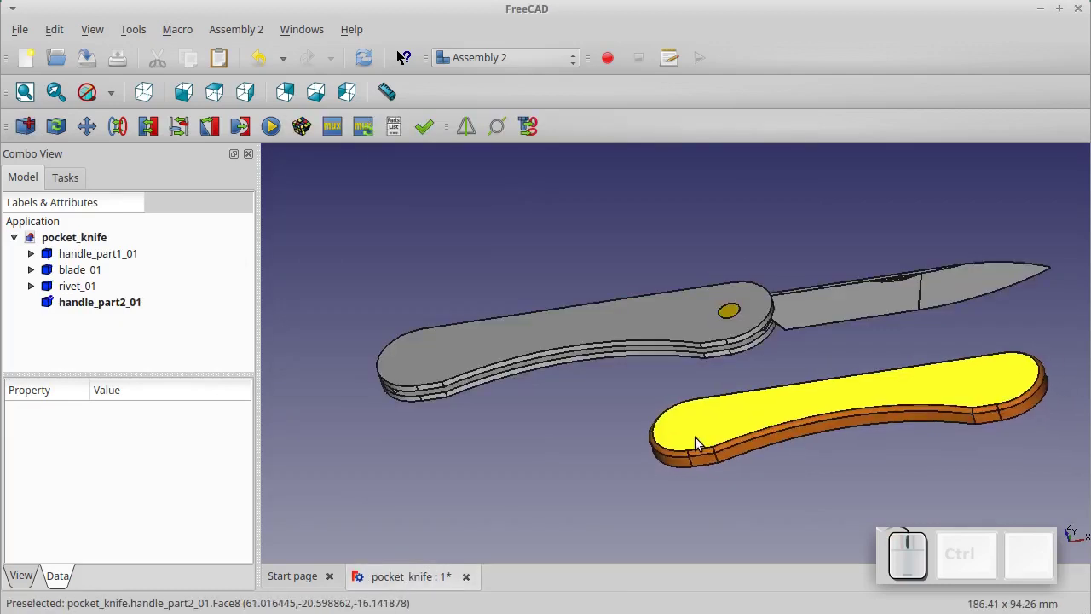
left_click(701, 444)
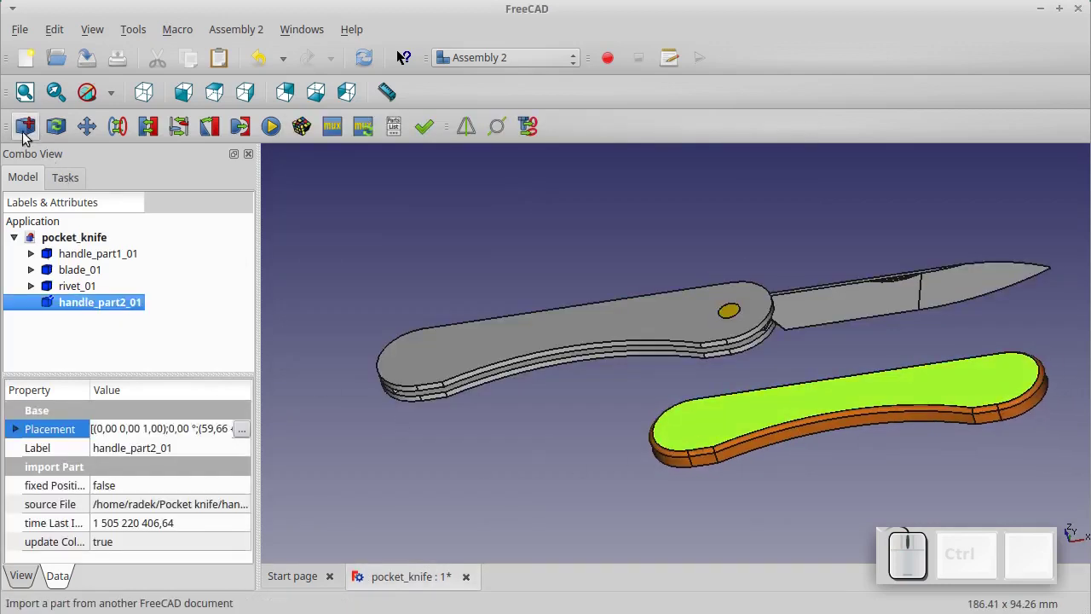
left_click(27, 140)
left_click(430, 238)
left_click(768, 447)
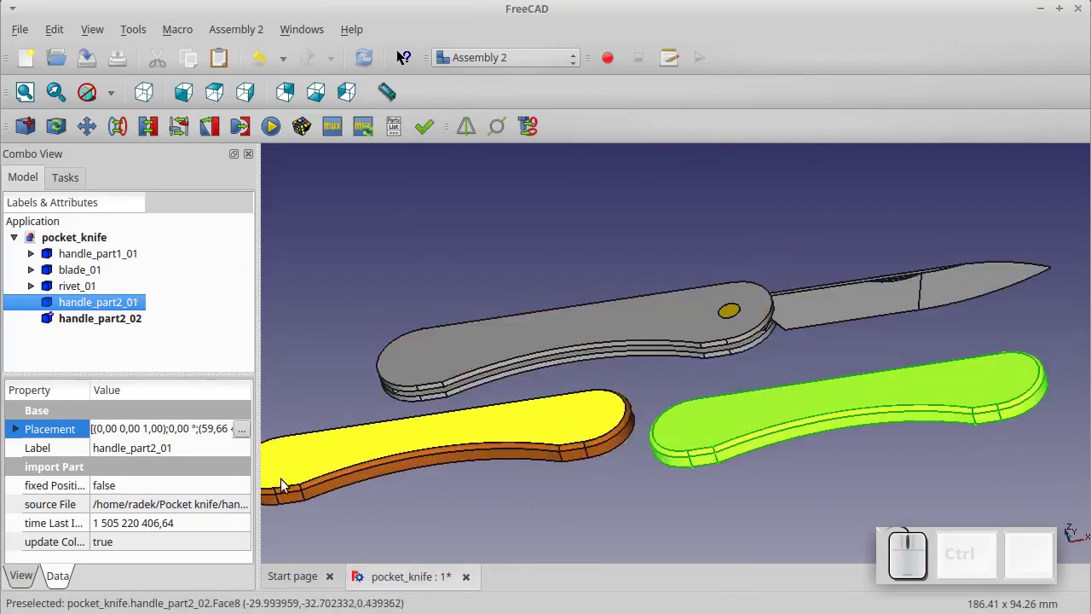
left_click(292, 491)
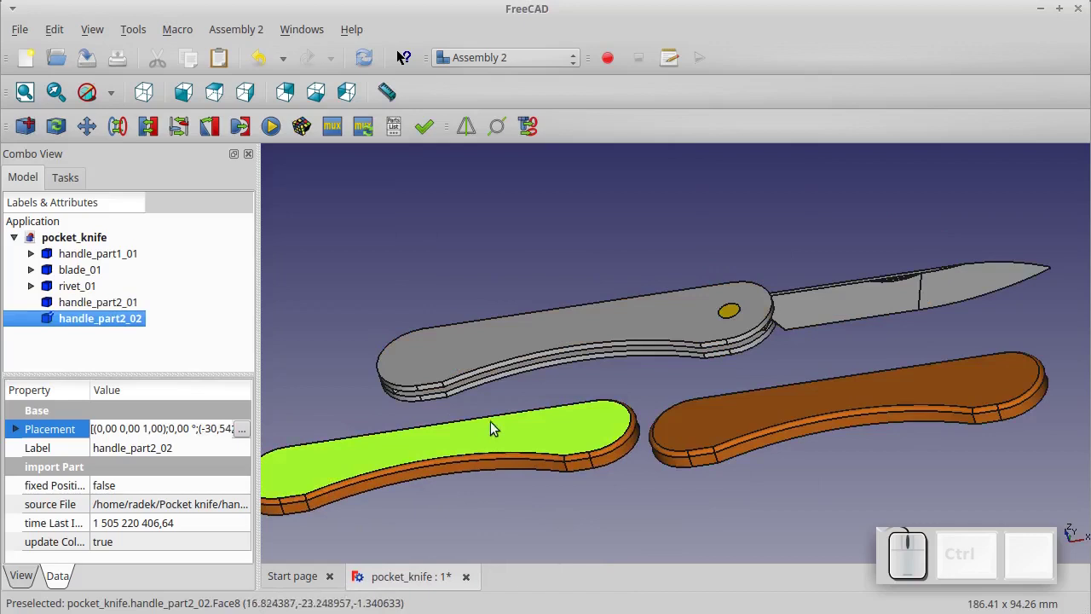
Align the first scale onto the handle stack by matching rounded end edges with a circular edge constraint
left_click(630, 383)
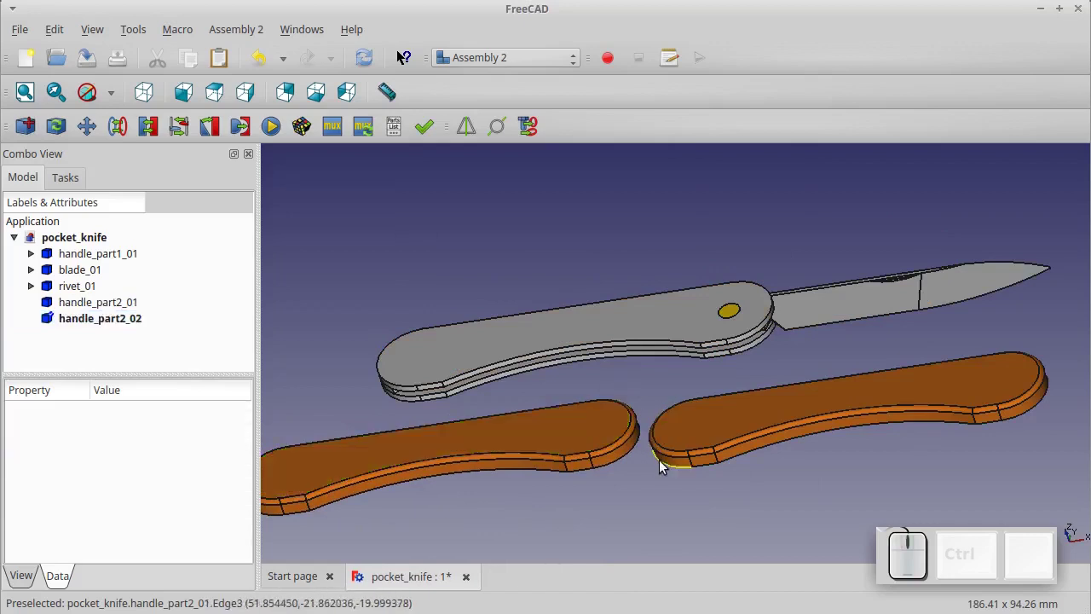
left_click(666, 468)
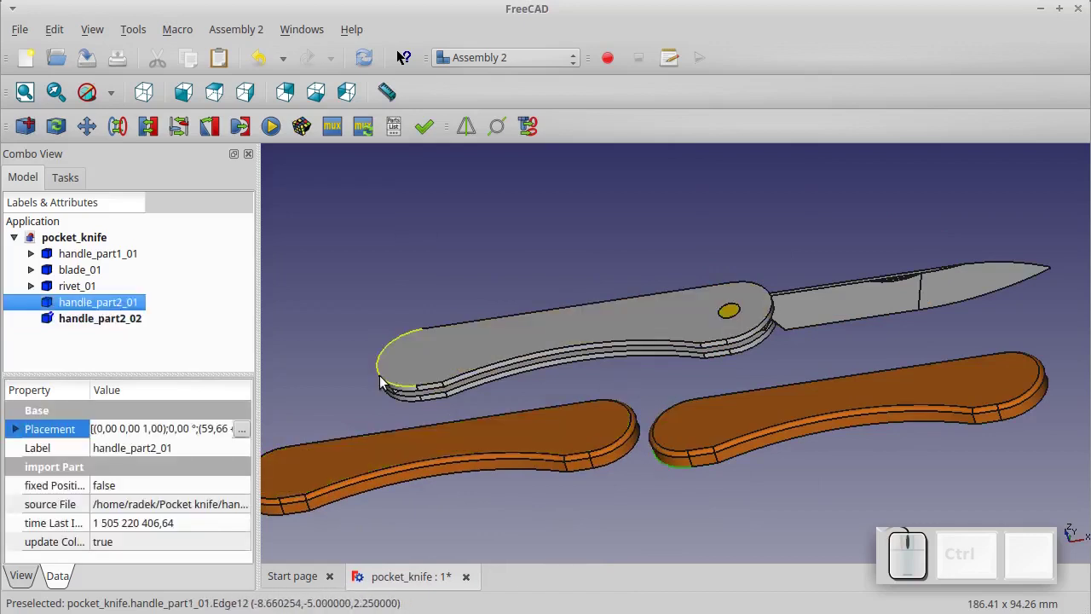
left_click(385, 383)
left_click(114, 141)
scroll("down", 3)
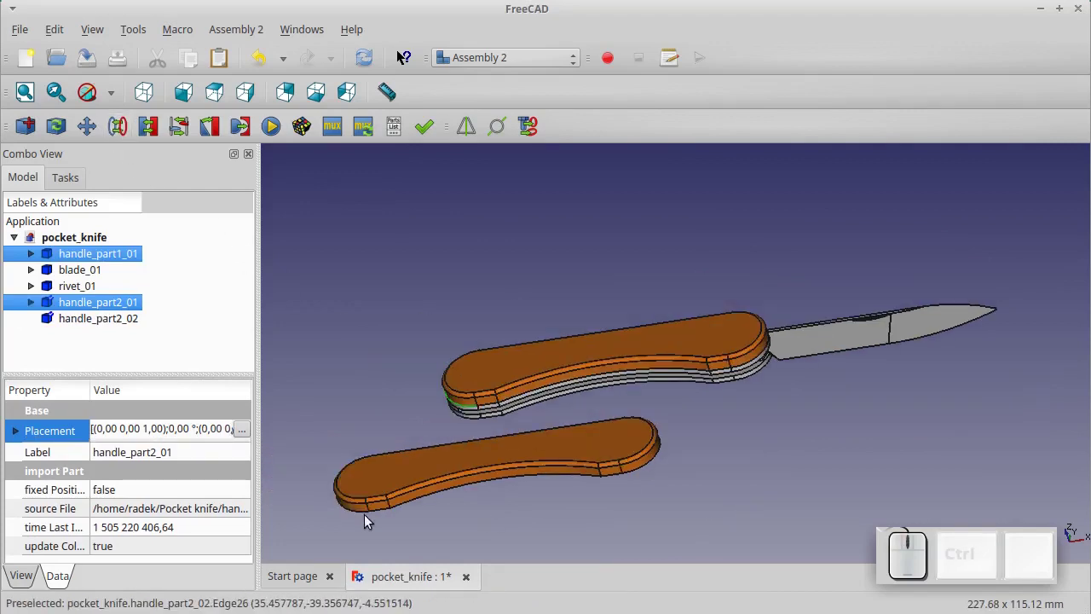
left_click(357, 515)
Constrain the second scale's end edge to the handle stack and flip its direction to face the other side
left_click(752, 384)
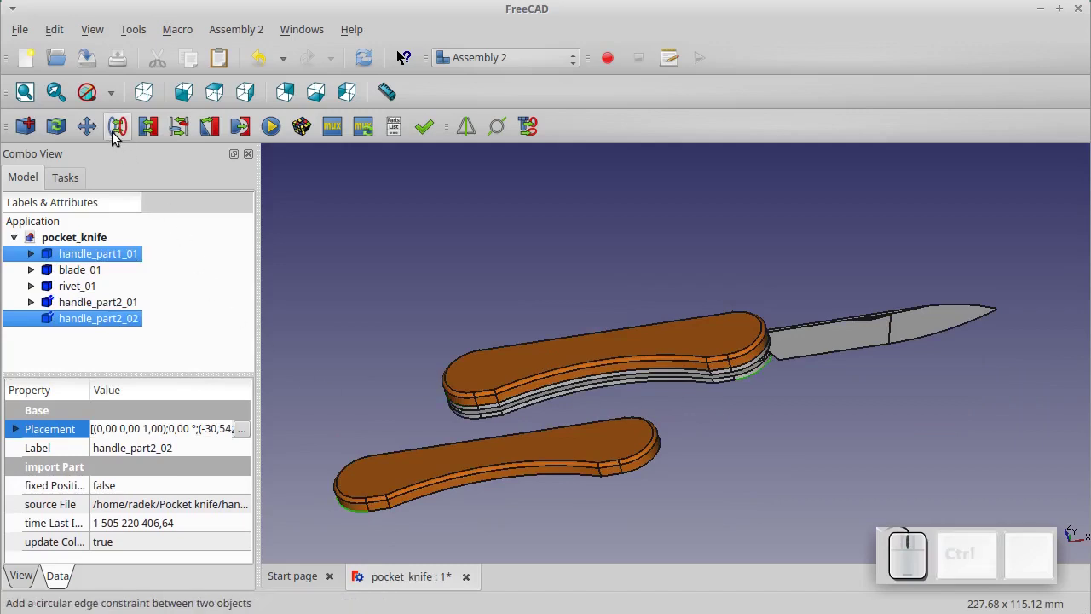
left_click(118, 139)
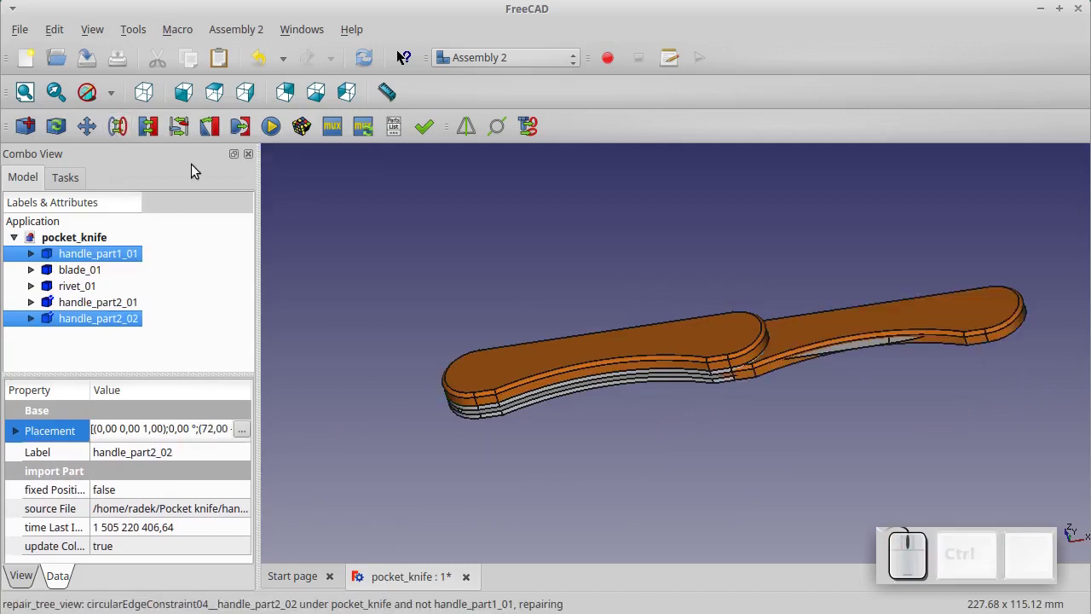
left_click(211, 265)
left_click(113, 329)
left_click(121, 345)
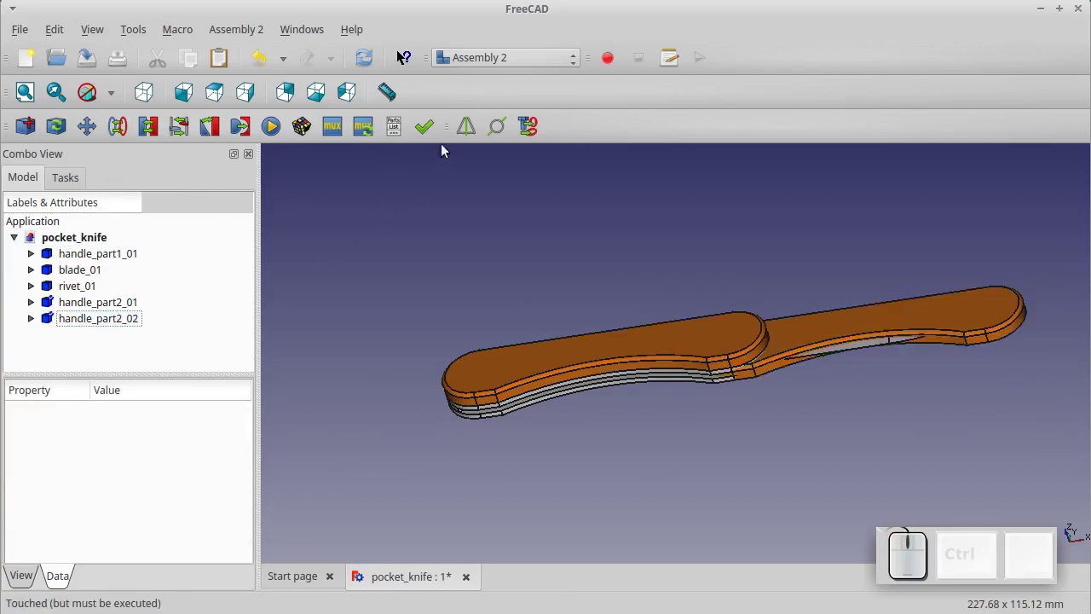
left_click(465, 136)
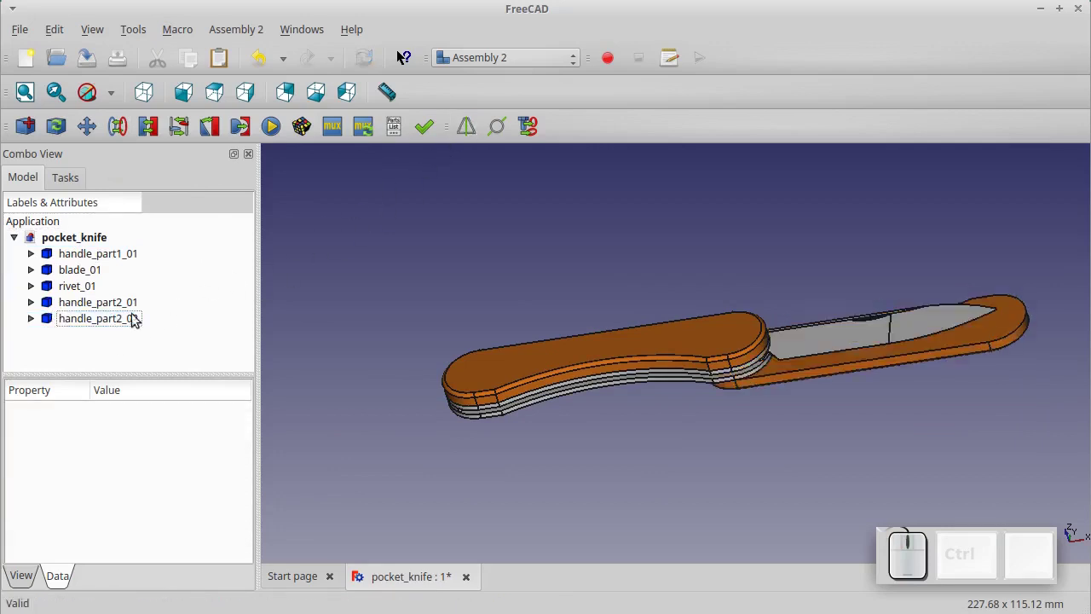
Adjust handle_part2_02's placement to 180° about Y so the stack sits between both scales
left_click(125, 321)
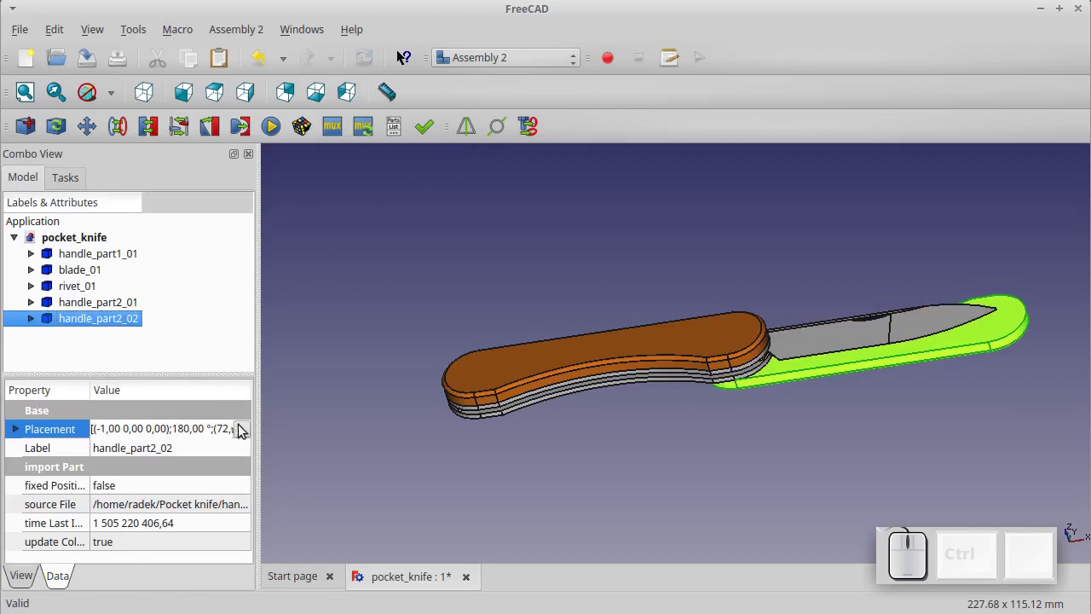
left_click(247, 438)
left_click(165, 430)
left_click(149, 396)
left_click_drag(247, 430, 205, 557)
left_click(197, 566)
left_click(427, 489)
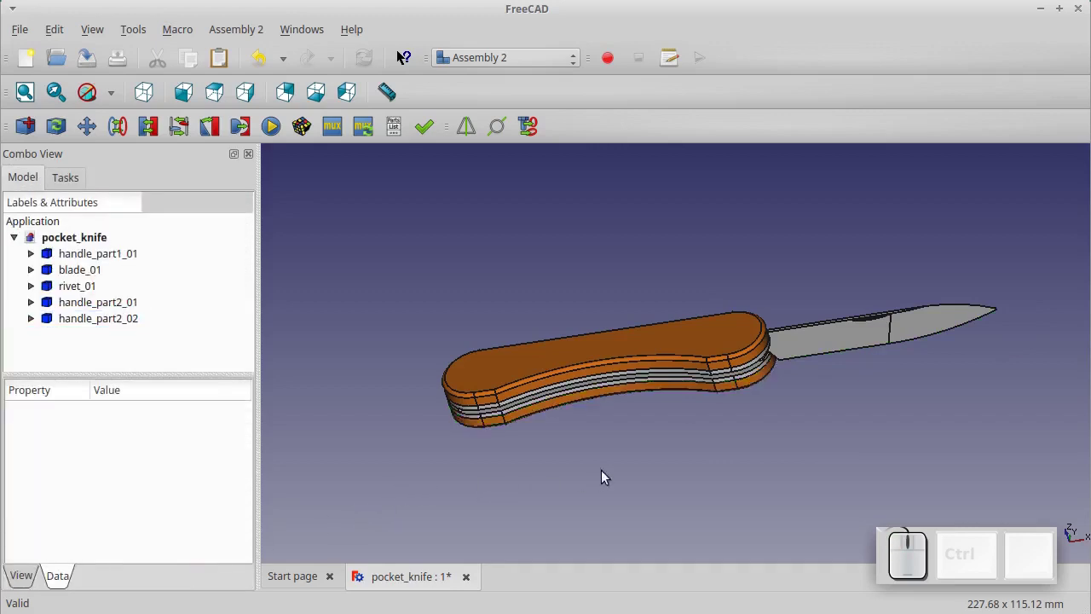
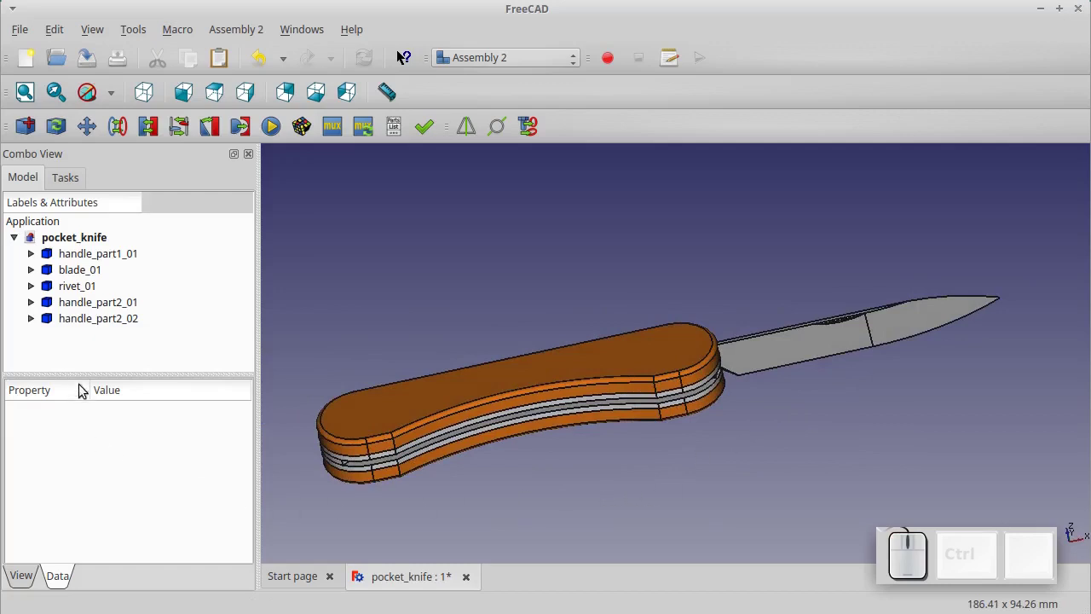
left_click(70, 279)
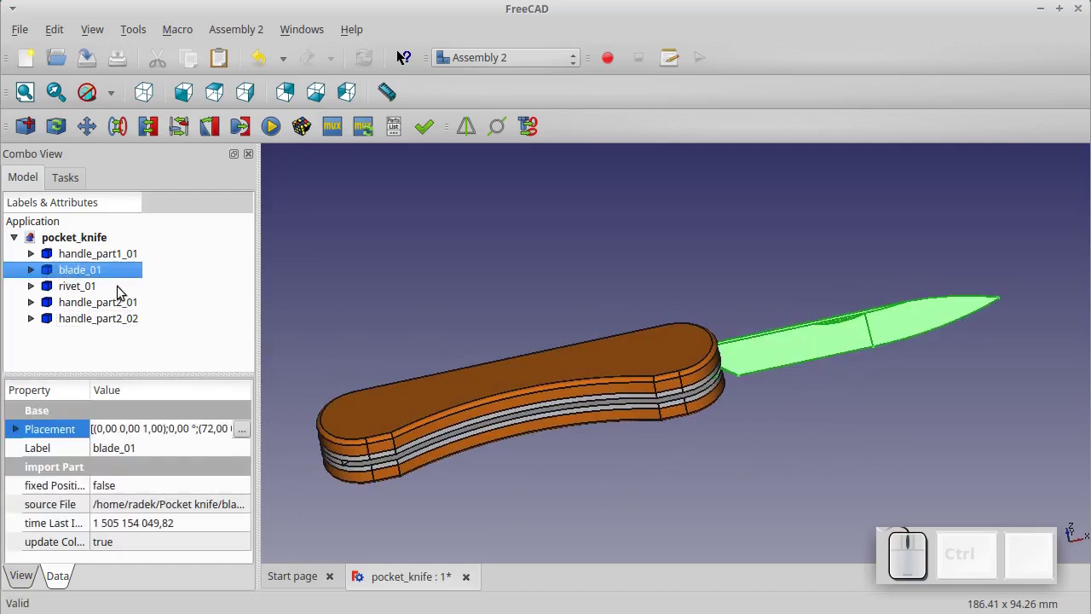
Set blade_01's placement rotation to -176° about Z, folding the blade closed into the handle
left_click(251, 436)
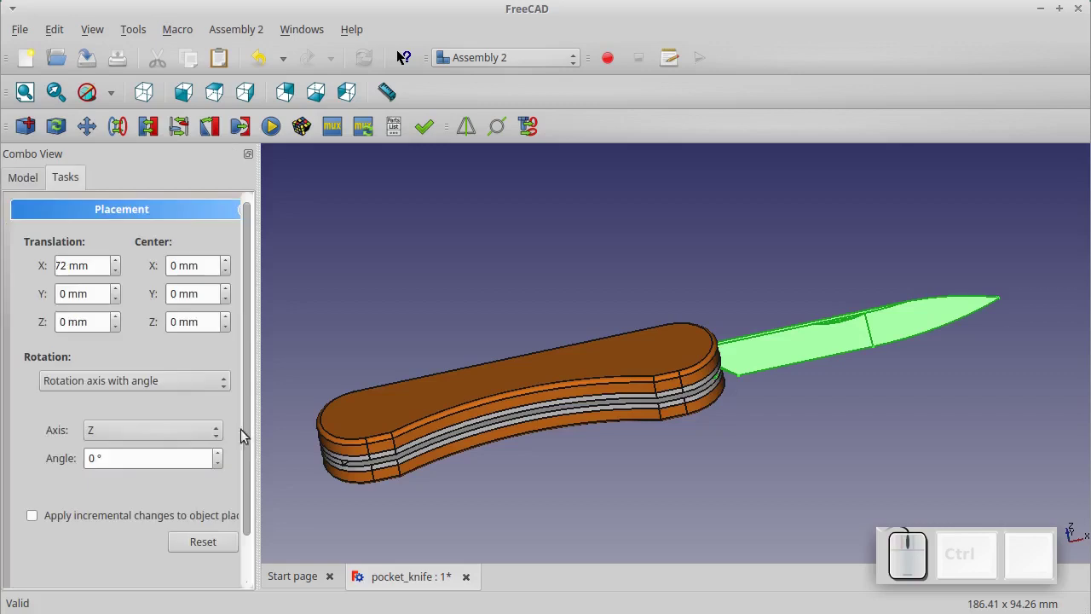
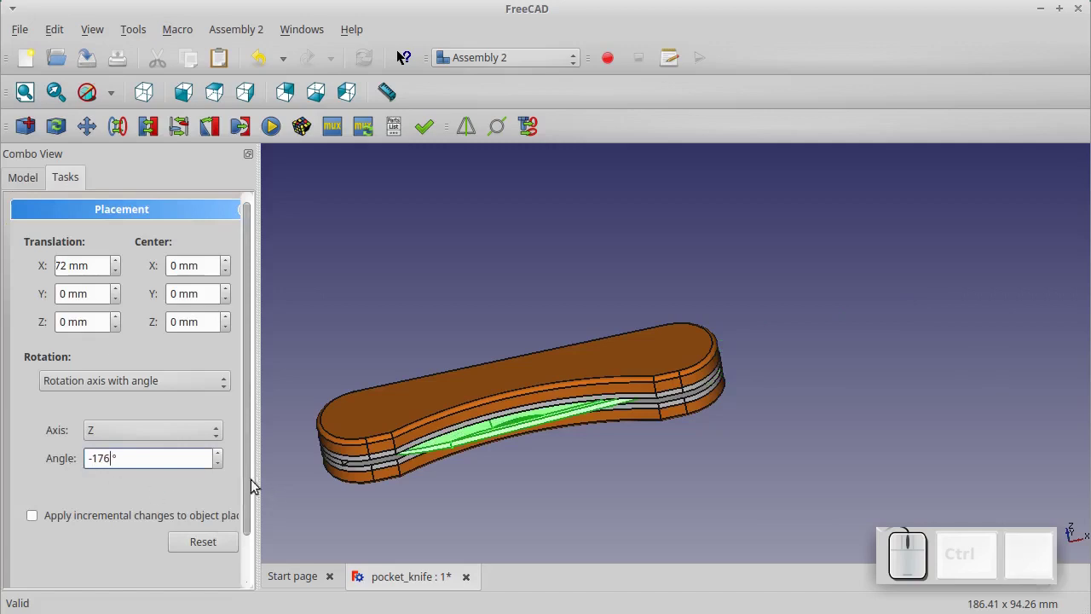
left_click_drag(250, 476, 226, 563)
left_click(226, 562)
left_click(724, 487)
scroll("down", 3)
scroll("up", 3)
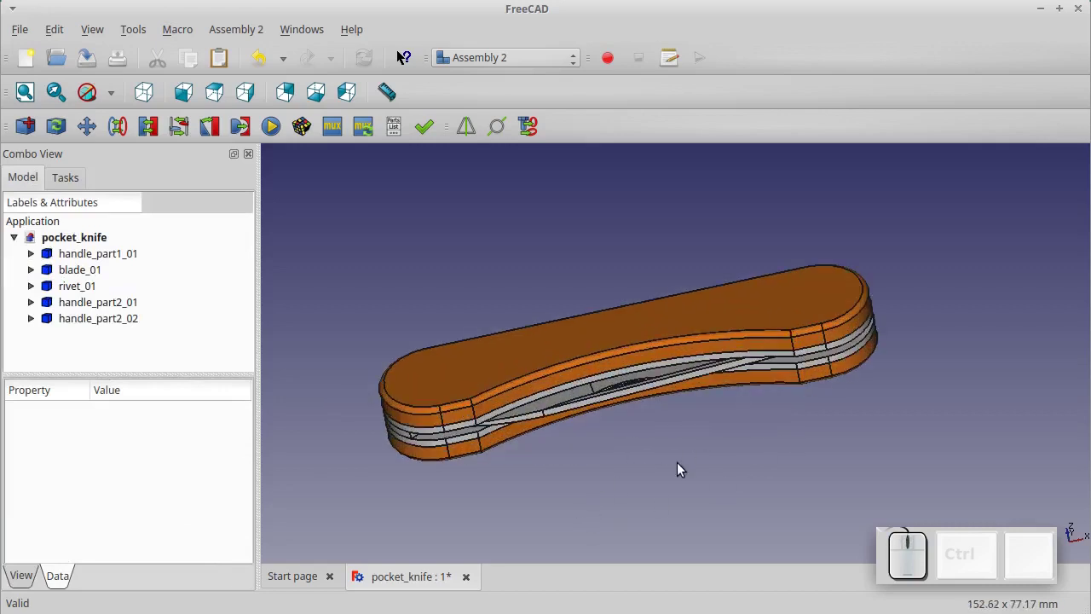
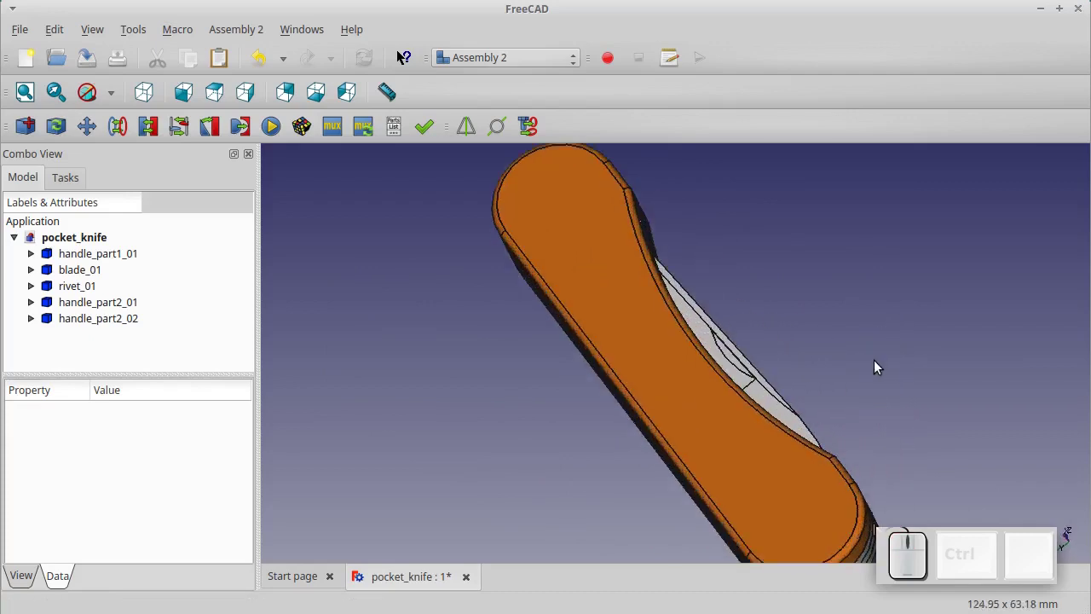
key("Left")
key("Right")
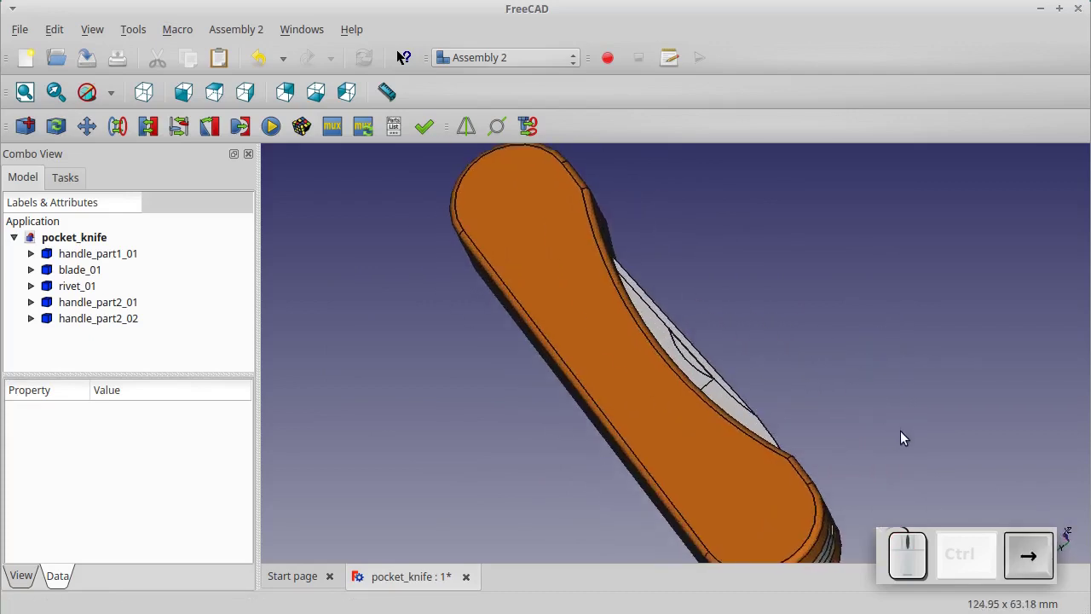